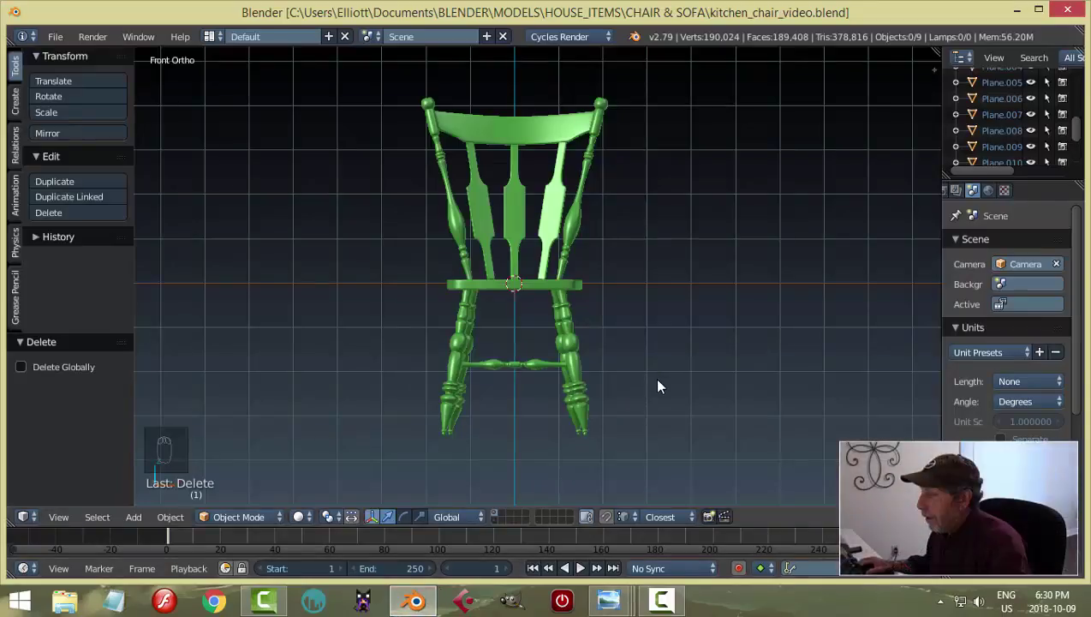
Step: Orbit around the green chair to inspect it from several angles, including from above
{"action": "left_click_drag", "start_coordinate": [696, 284], "coordinate": [604, 306]}
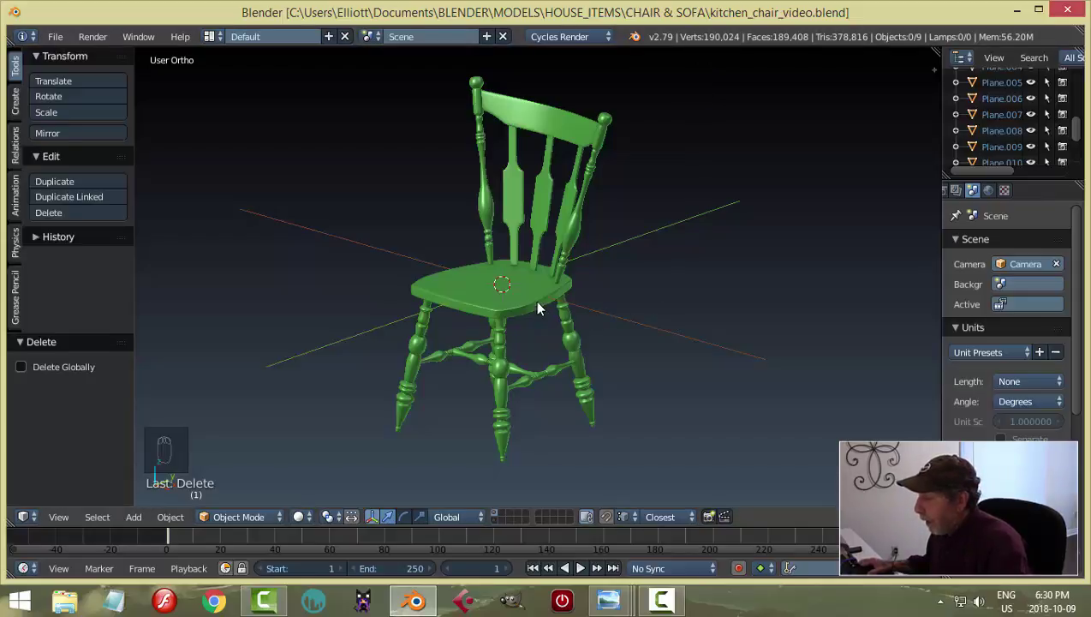
{"action": "left_click_drag", "start_coordinate": [561, 125], "coordinate": [749, 290]}
{"action": "left_click_drag", "start_coordinate": [749, 289], "coordinate": [708, 209]}
{"action": "left_click_drag", "start_coordinate": [700, 282], "coordinate": [736, 346]}
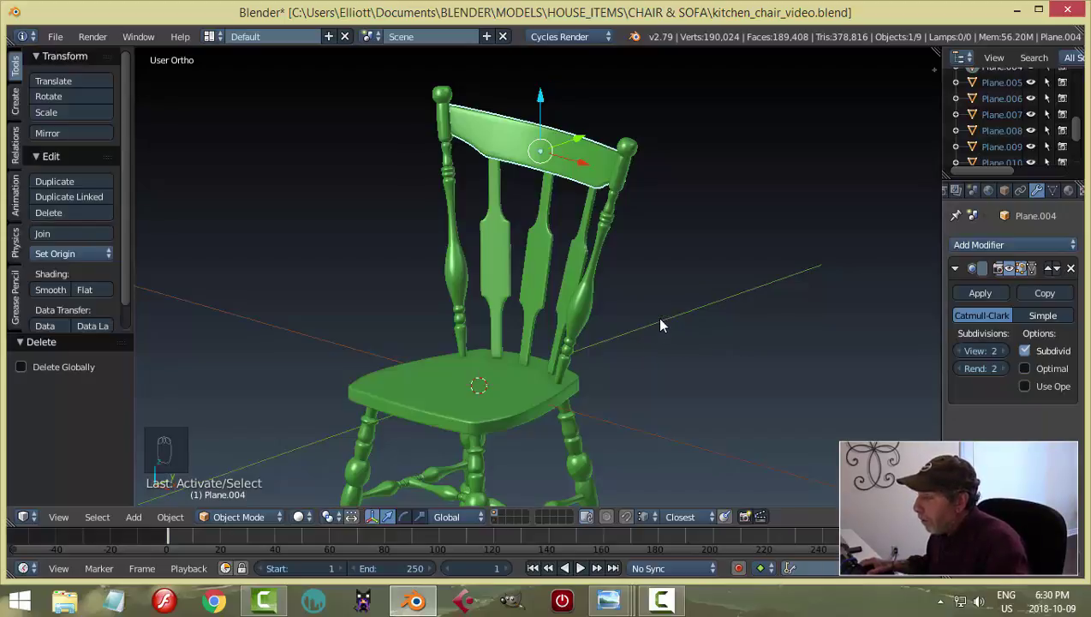
Step: Inspect a back spindle's mesh in Edit Mode, then lower its viewport subdivision level to 1
{"action": "left_click_drag", "start_coordinate": [456, 280], "coordinate": [652, 333]}
{"action": "key", "text": "Tab"}
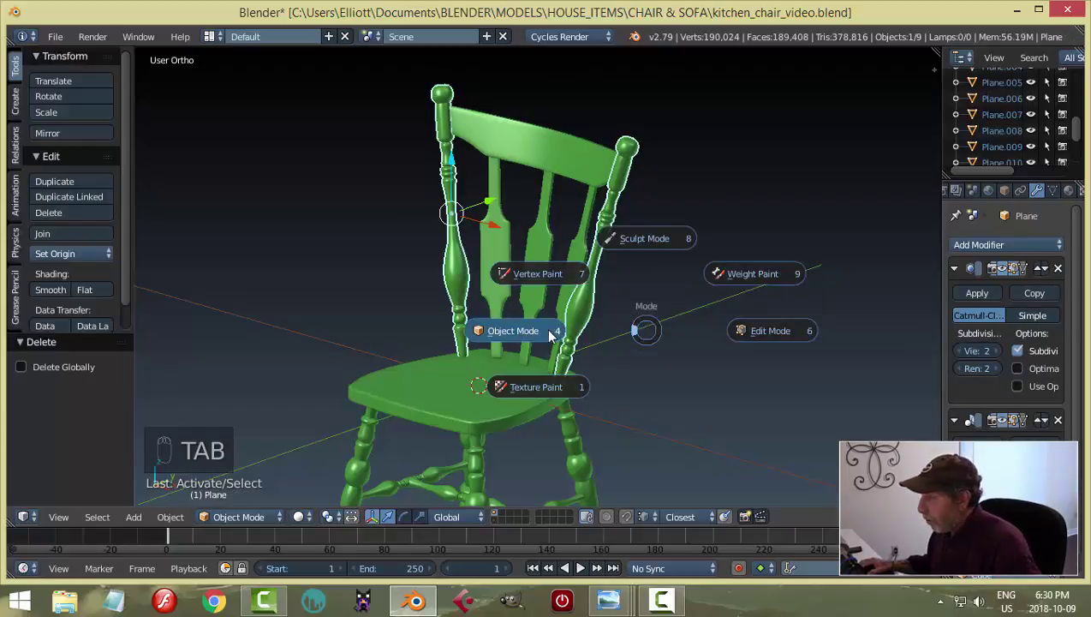
{"action": "key", "text": "Tab"}
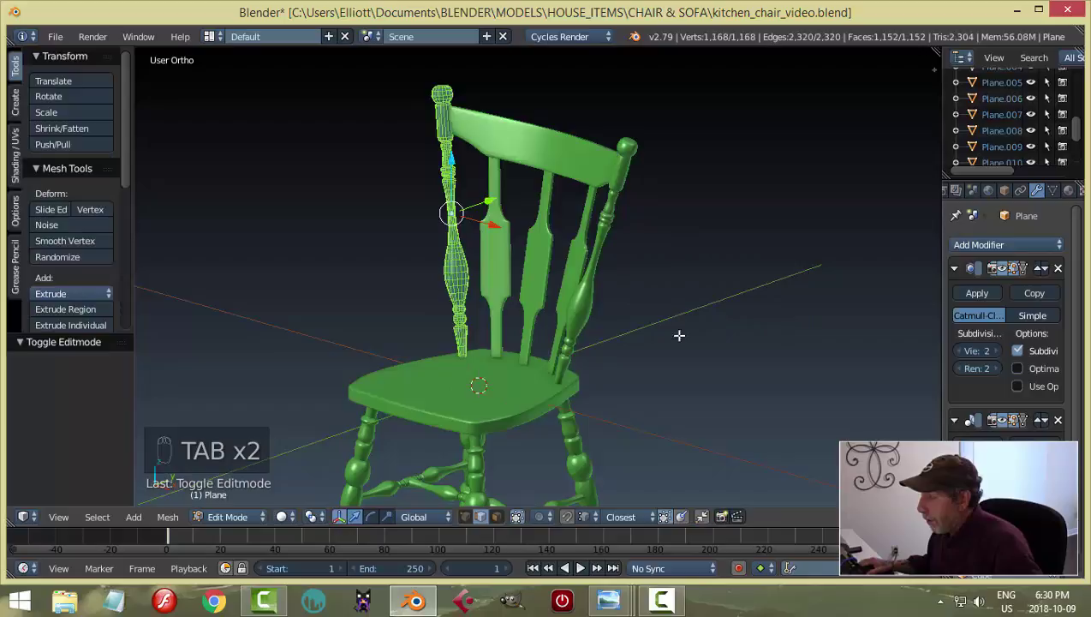
{"action": "key", "text": "Tab"}
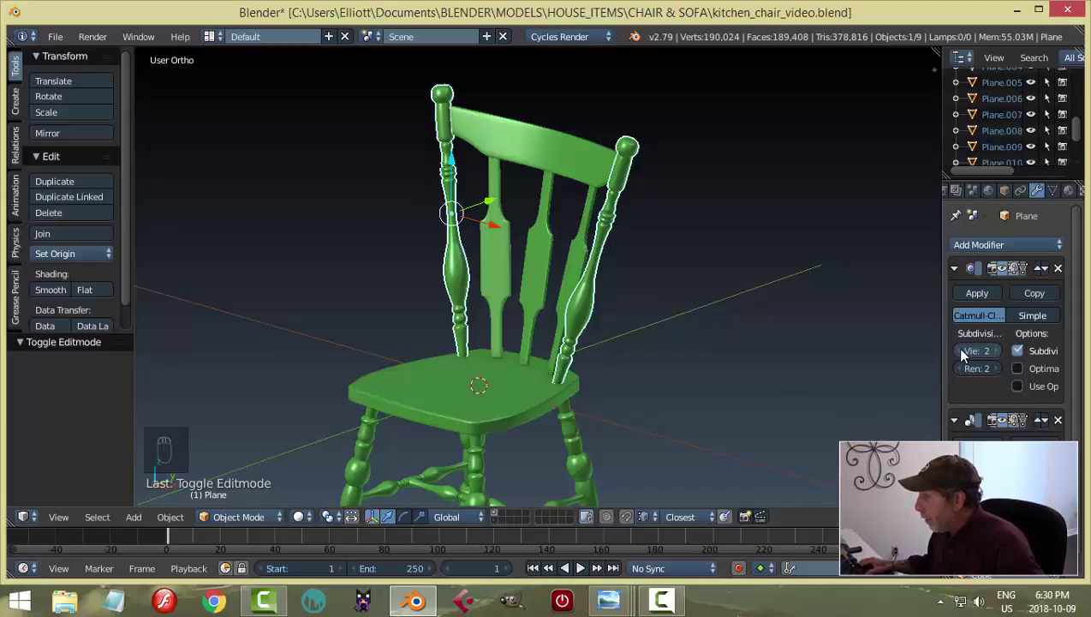
{"action": "left_click", "coordinate": [965, 354]}
Step: Set the seat's viewport subdivision to 1 and view the deselected chair from above
{"action": "left_click_drag", "start_coordinate": [645, 288], "coordinate": [630, 325]}
{"action": "left_click_drag", "start_coordinate": [630, 325], "coordinate": [748, 279]}
{"action": "middle_click", "coordinate": [748, 278]}
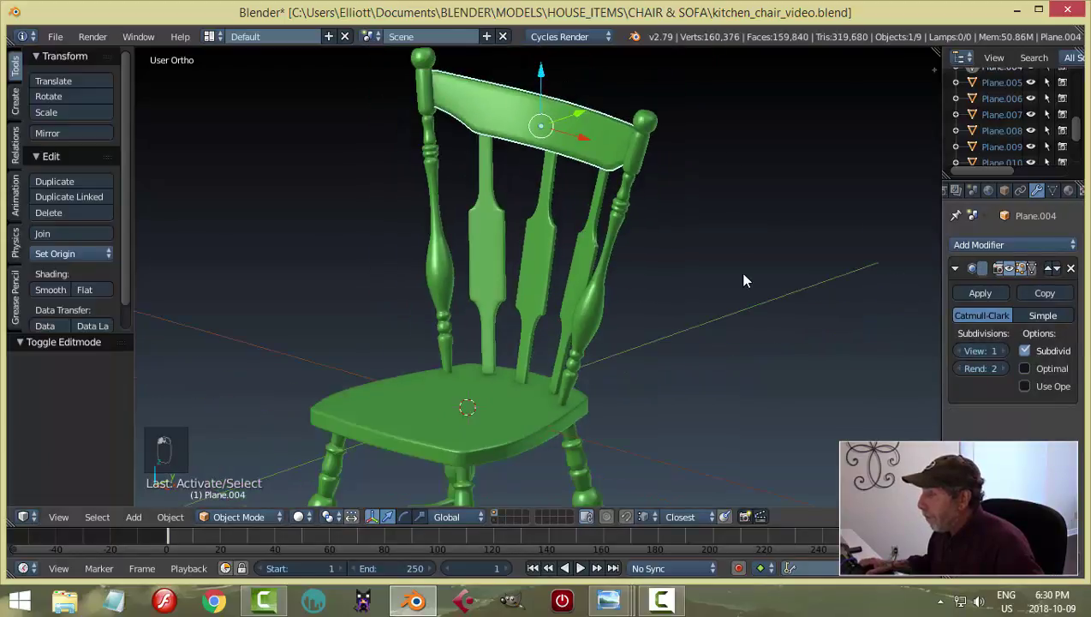
{"action": "left_click_drag", "start_coordinate": [748, 278], "coordinate": [755, 342]}
{"action": "key", "text": "a"}
{"action": "left_click_drag", "start_coordinate": [770, 292], "coordinate": [806, 368]}
{"action": "middle_click", "coordinate": [807, 368]}
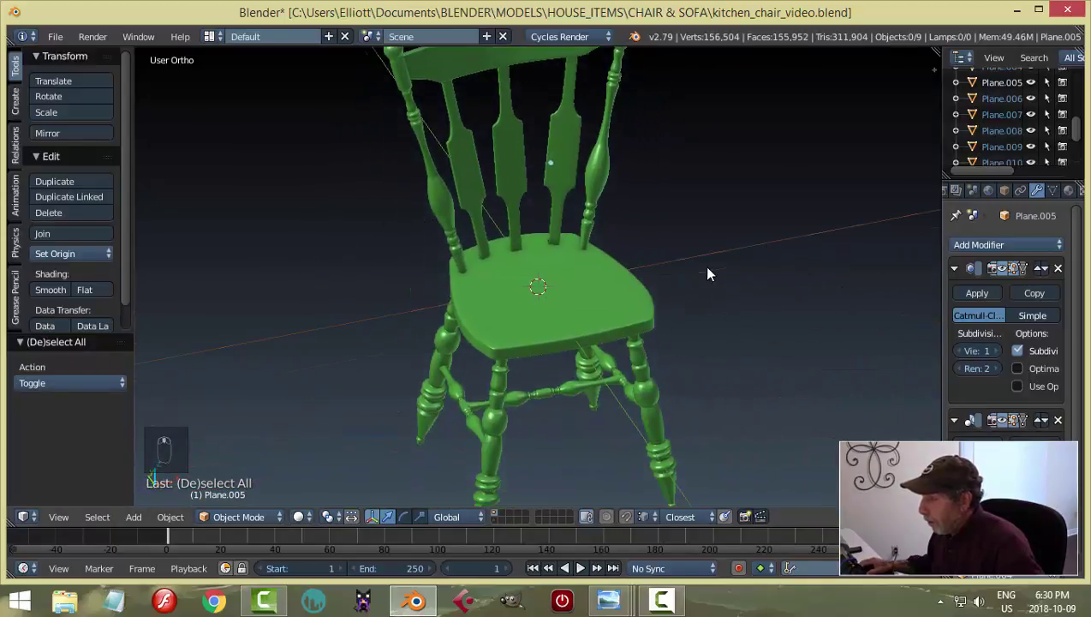
Step: Set the viewport subdivision level of the chair legs to 1
{"action": "left_click_drag", "start_coordinate": [686, 417], "coordinate": [964, 364]}
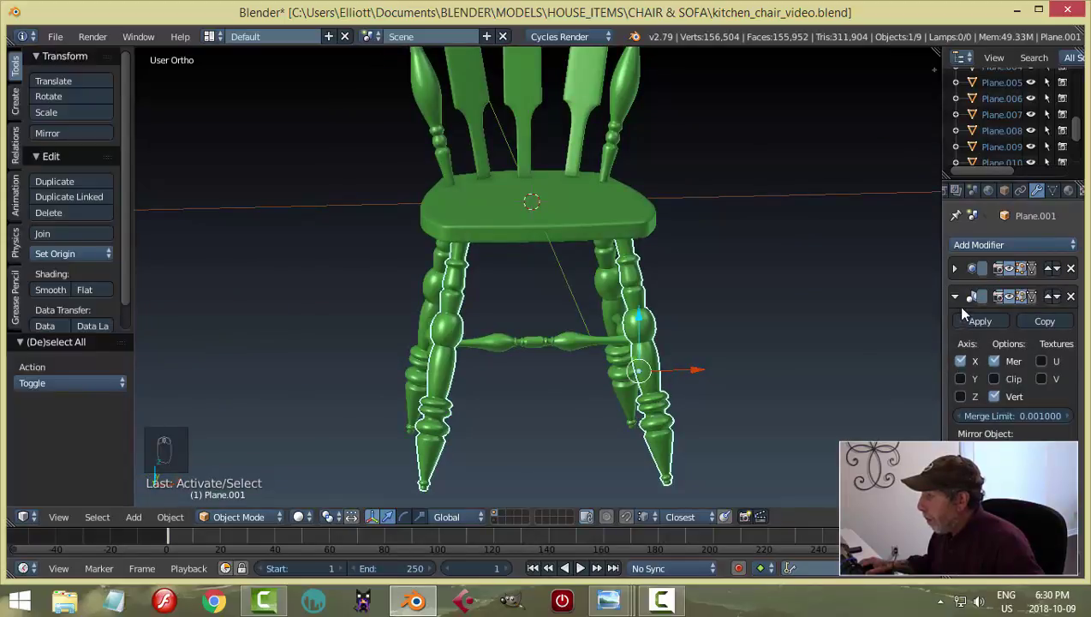
{"action": "left_click_drag", "start_coordinate": [955, 297], "coordinate": [801, 356]}
{"action": "right_click", "coordinate": [801, 355]}
{"action": "left_click_drag", "start_coordinate": [704, 326], "coordinate": [953, 374]}
{"action": "left_click", "coordinate": [953, 375]}
{"action": "left_click_drag", "start_coordinate": [956, 304], "coordinate": [851, 360]}
{"action": "key", "text": "a"}
Step: Set the viewport subdivision of the stretchers under the seat to 1
{"action": "left_click_drag", "start_coordinate": [851, 360], "coordinate": [658, 381]}
{"action": "left_click_drag", "start_coordinate": [657, 381], "coordinate": [674, 315]}
{"action": "key", "text": "a"}
{"action": "left_click_drag", "start_coordinate": [674, 314], "coordinate": [503, 313]}
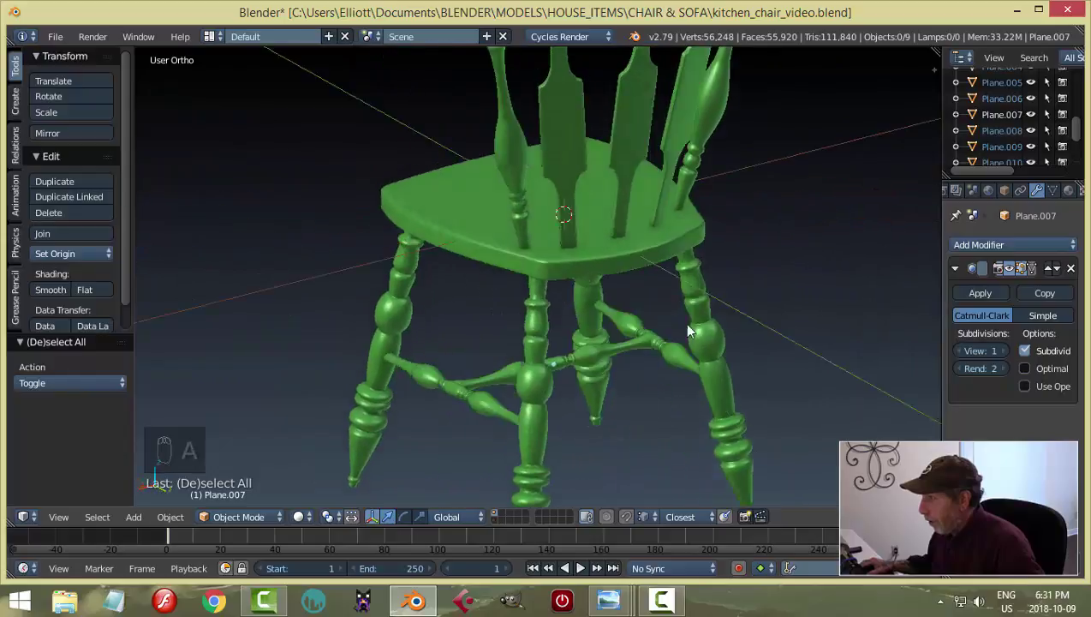
{"action": "left_click_drag", "start_coordinate": [596, 246], "coordinate": [612, 334]}
{"action": "key", "text": "a"}
Step: View the whole chair at about 52,500 vertices and save the file with Ctrl+S
{"action": "left_click_drag", "start_coordinate": [715, 318], "coordinate": [802, 255]}
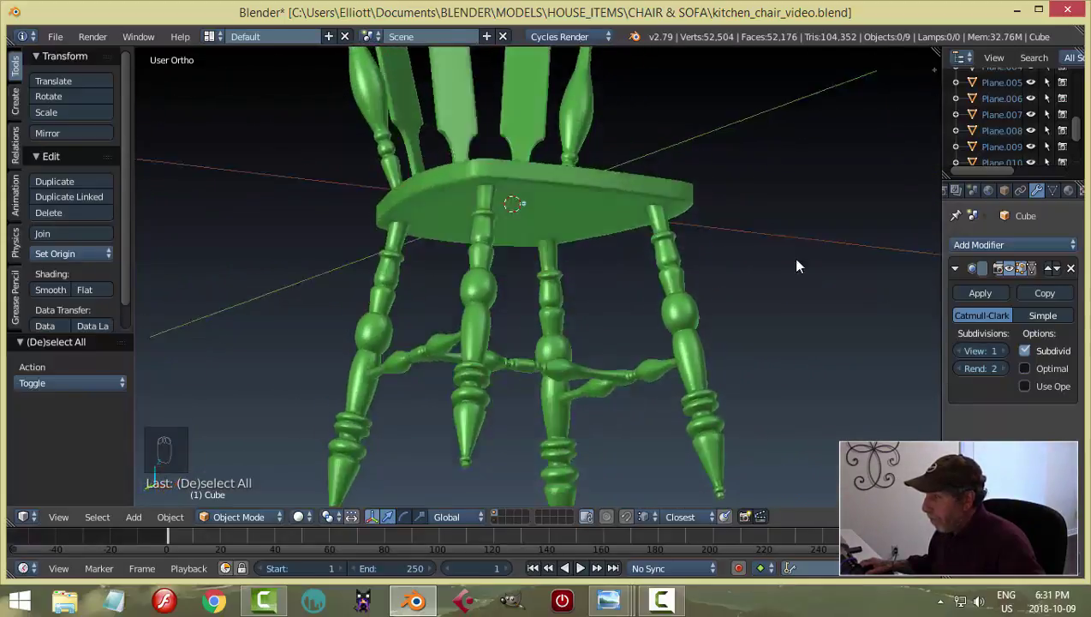
{"action": "left_click_drag", "start_coordinate": [728, 335], "coordinate": [721, 341]}
{"action": "key", "text": "ctrl+s"}
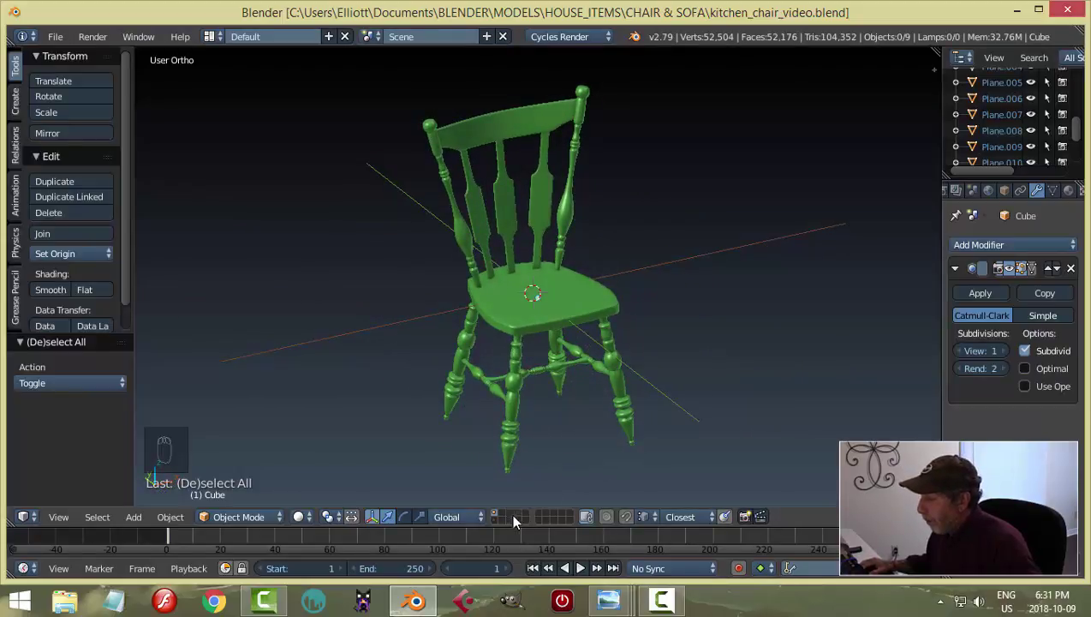
Step: Look over the room scene of walls, camera and two lamps
{"action": "left_click_drag", "start_coordinate": [497, 530], "coordinate": [703, 400]}
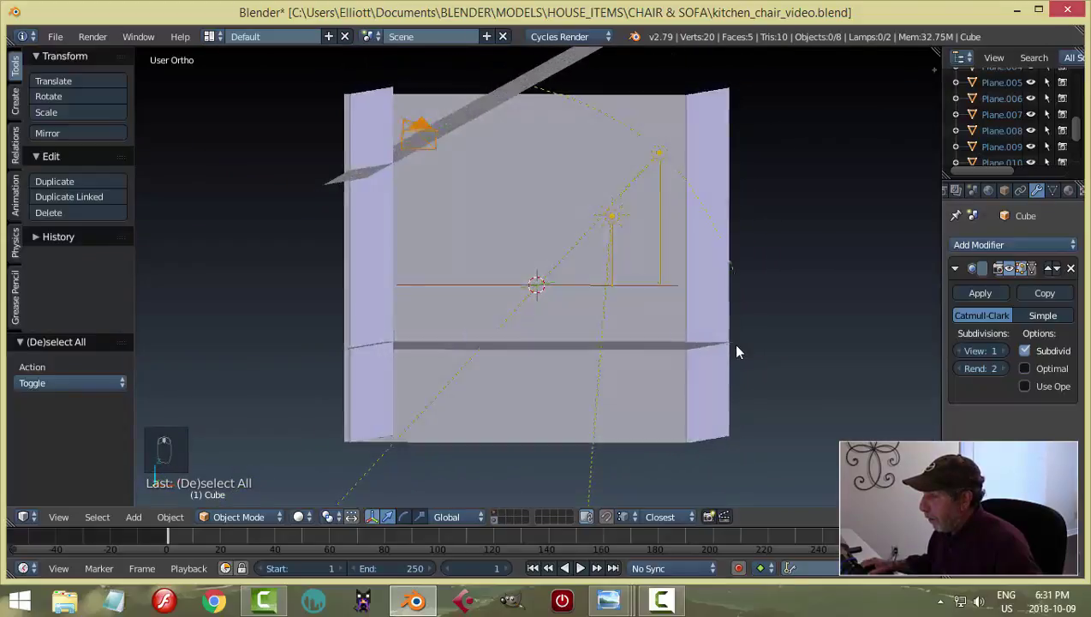
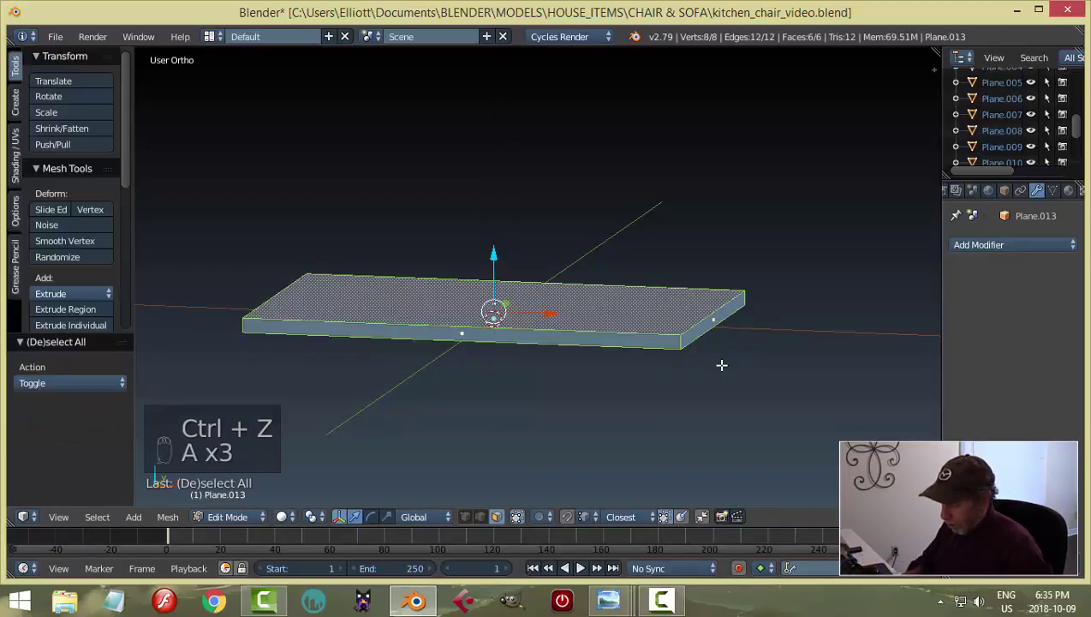
Step: Bevel the slab's four corner edges with Ctrl+B so its outline matches the table reference
{"action": "key", "text": "ctrl+n"}
{"action": "key", "text": "a"}
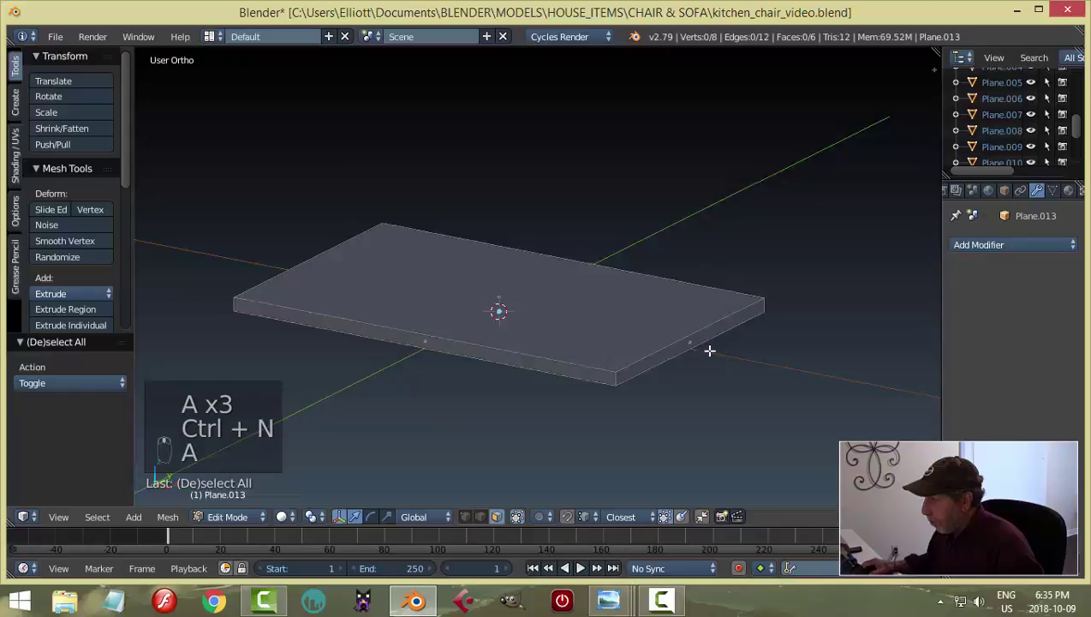
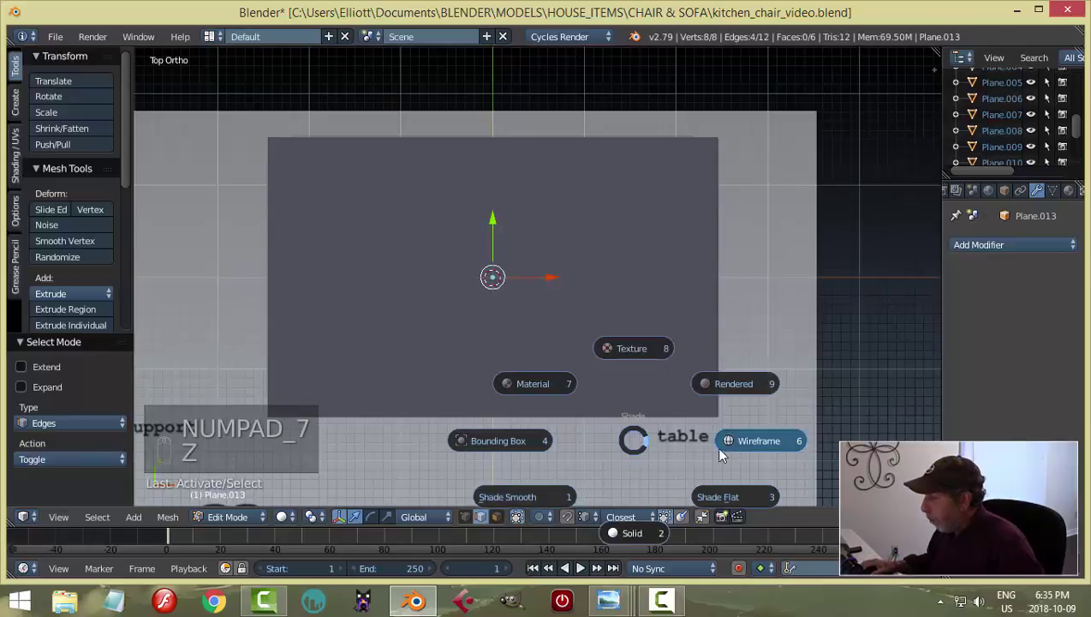
{"action": "key", "text": "ctrl+b"}
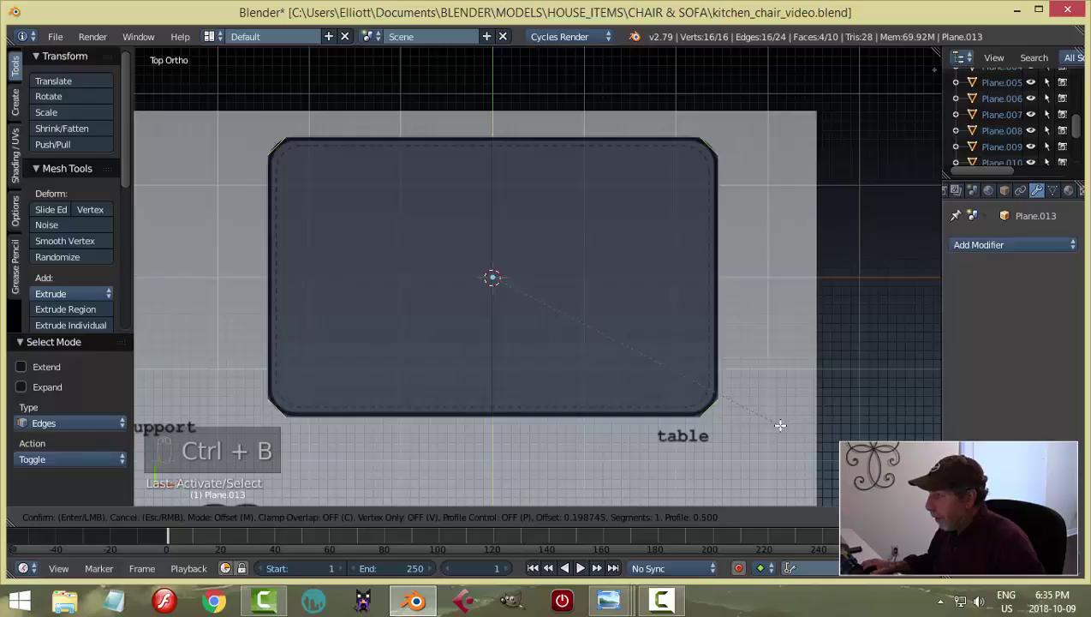
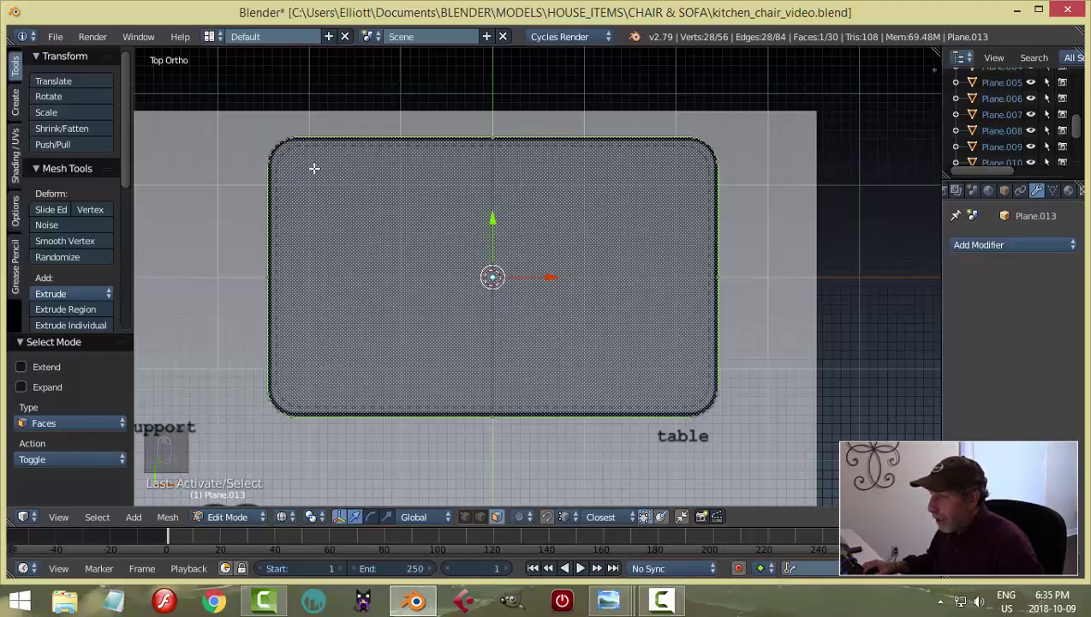
Step: Inset the top face to form a rim and bevel the upper rim loop with 3 segments
{"action": "key", "text": "i"}
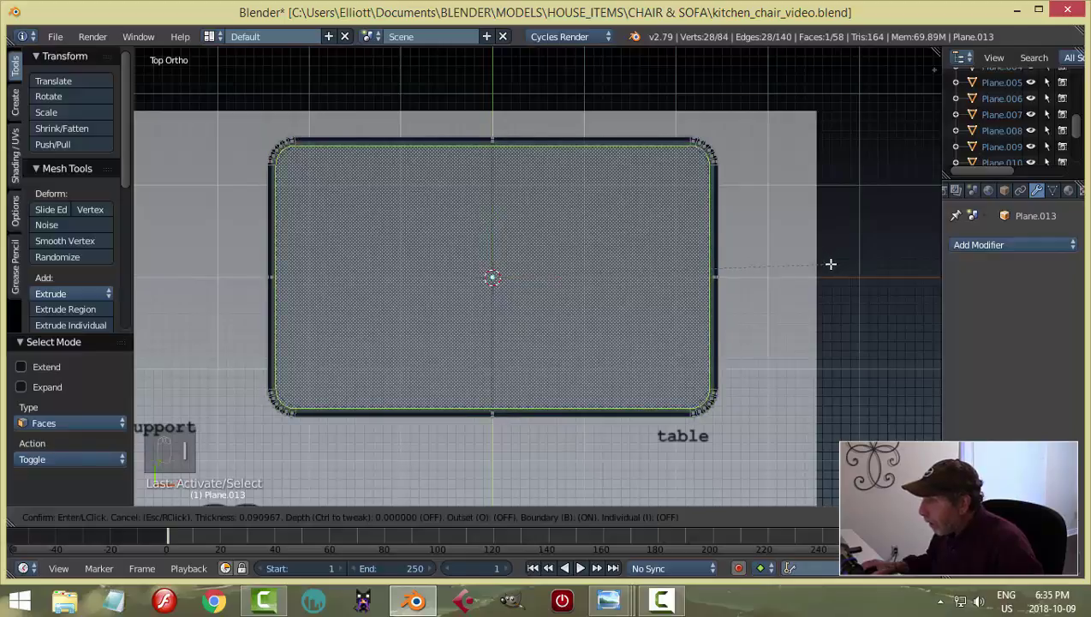
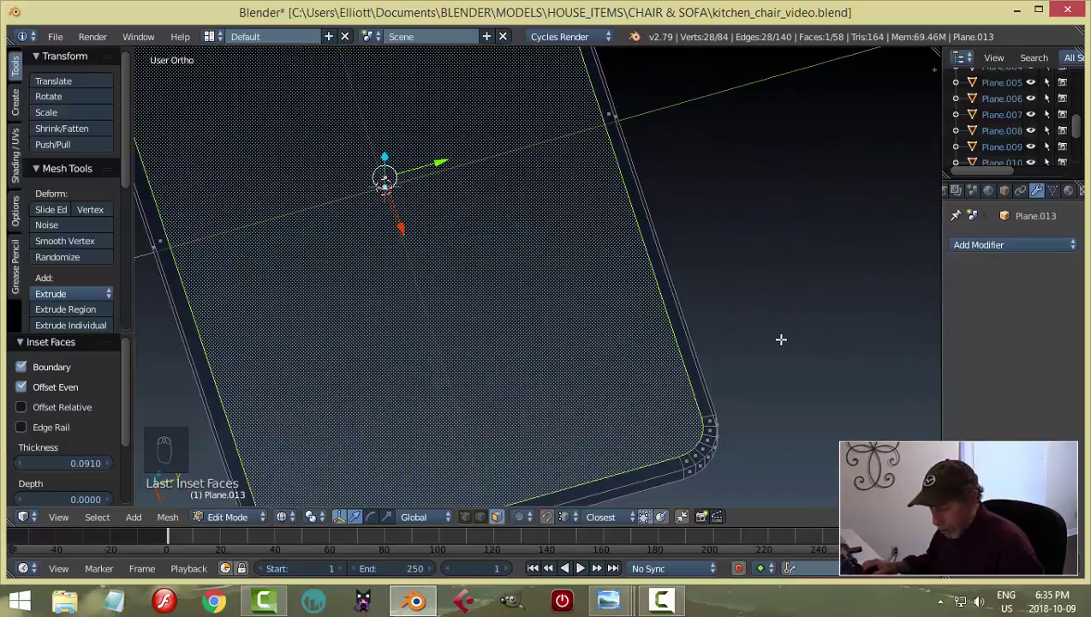
{"action": "key", "text": "a"}
{"action": "key", "text": "z"}
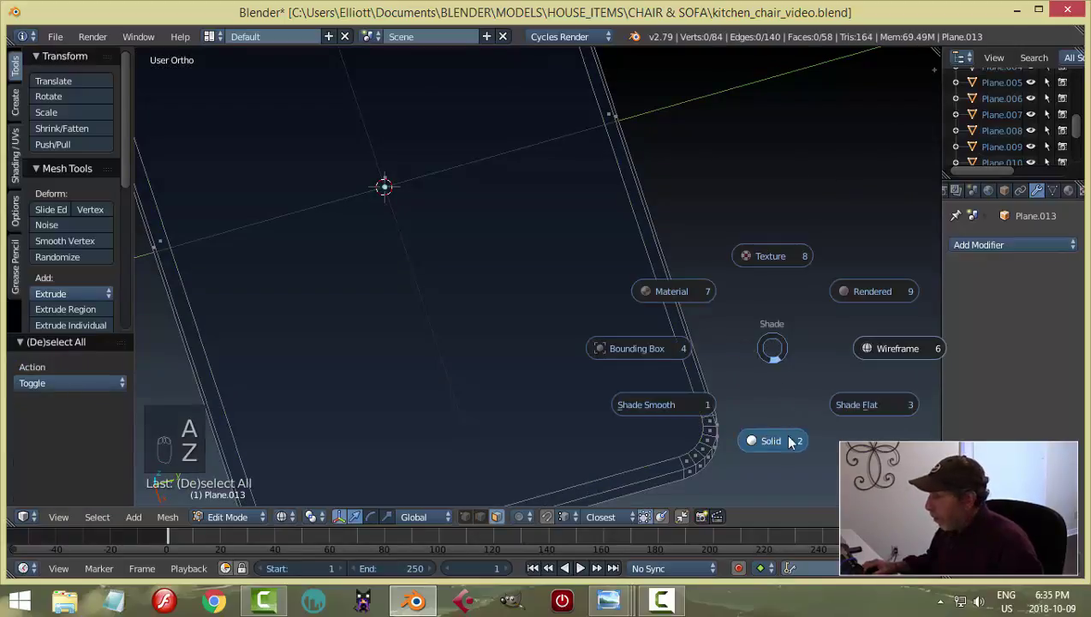
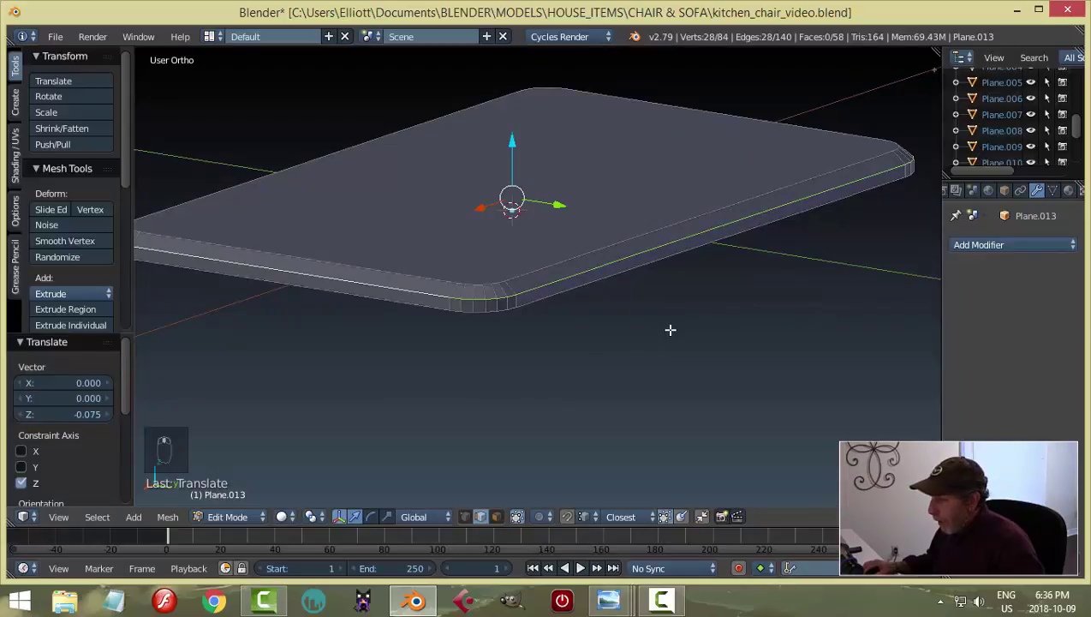
{"action": "key", "text": "ctrl+b"}
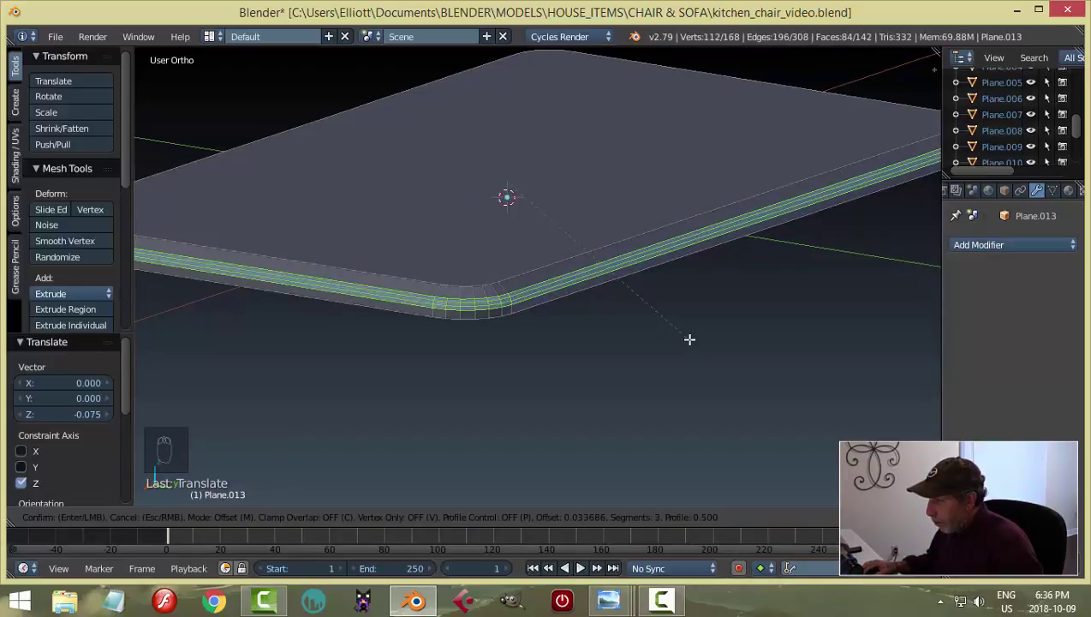
{"action": "key", "text": "a"}
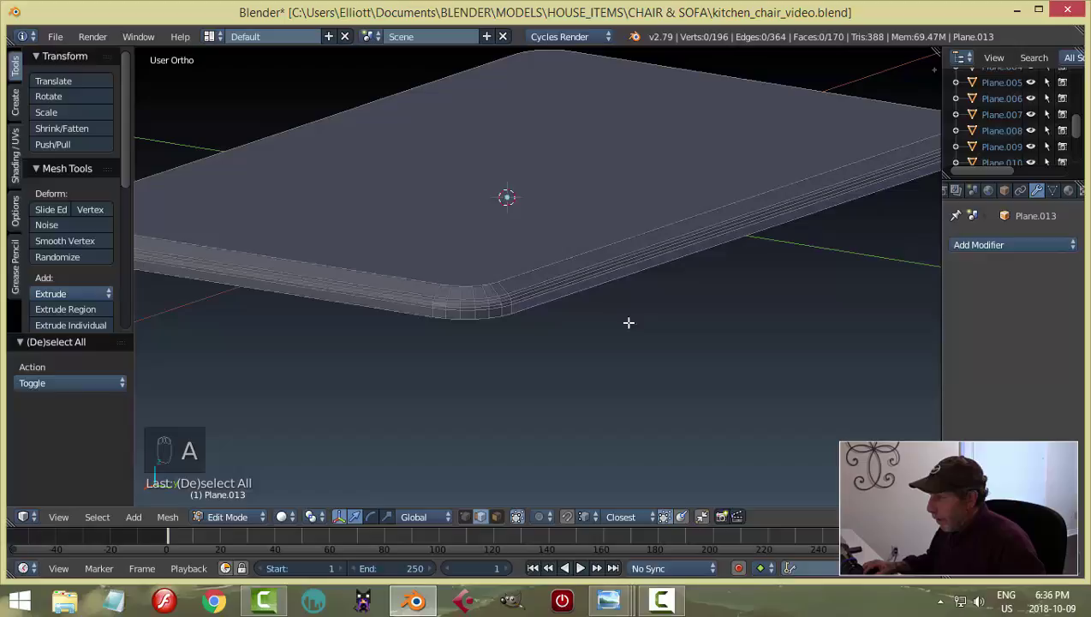
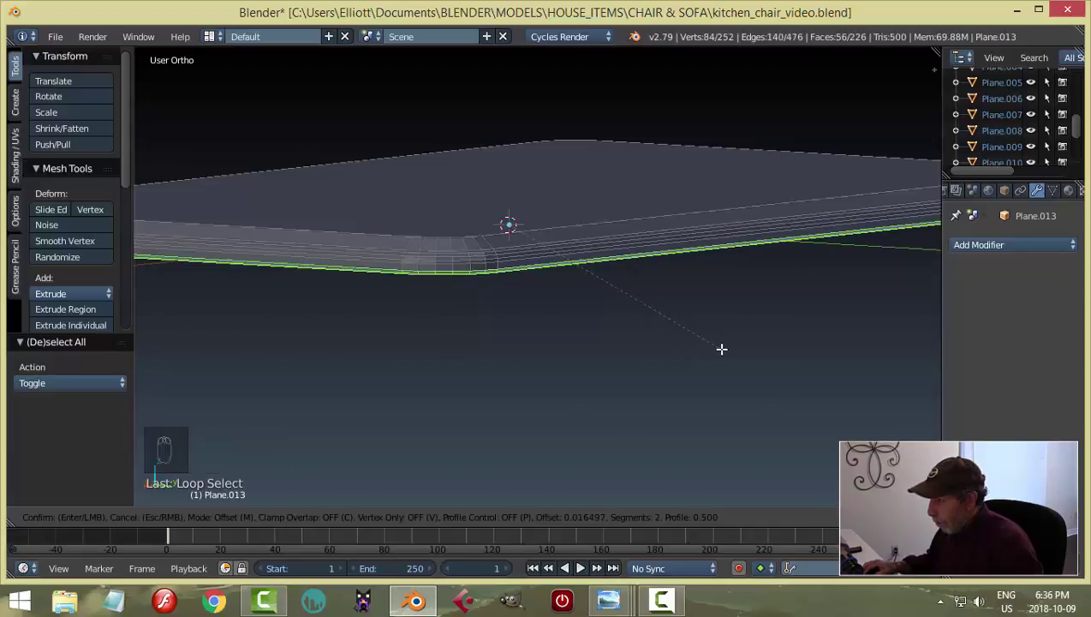
Step: Bevel the lower rim loop with 2 segments and return to Object Mode at 280 vertices
{"action": "key", "text": "a"}
{"action": "key", "text": "Tab"}
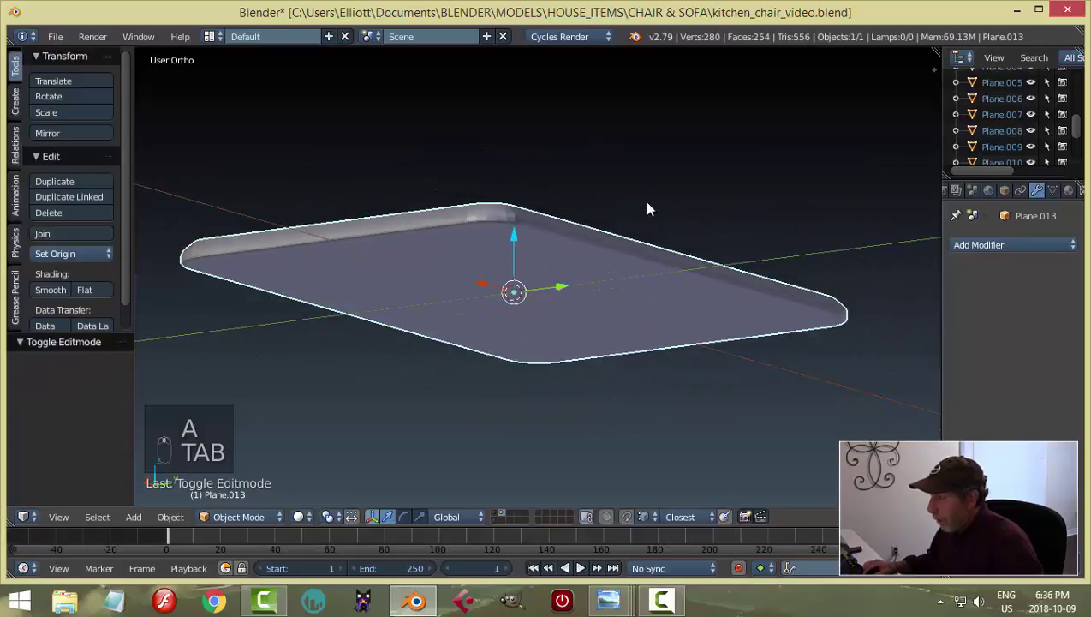
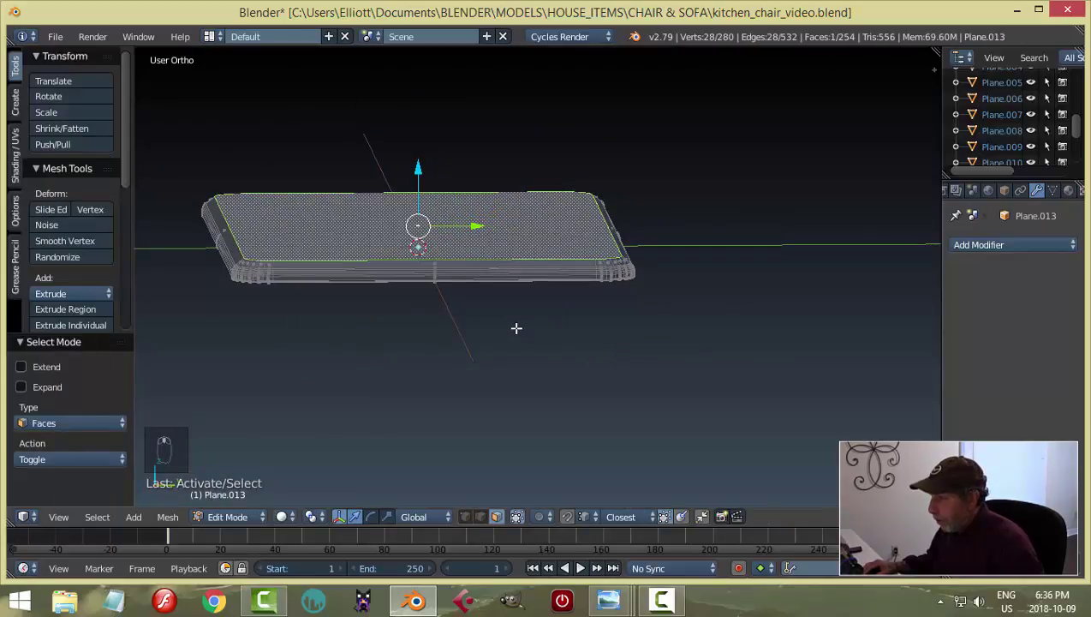
Step: From front view, add a two-segment bevel to the tabletop's edge loop and inspect it in Object Mode
{"action": "key", "text": "KP_1"}
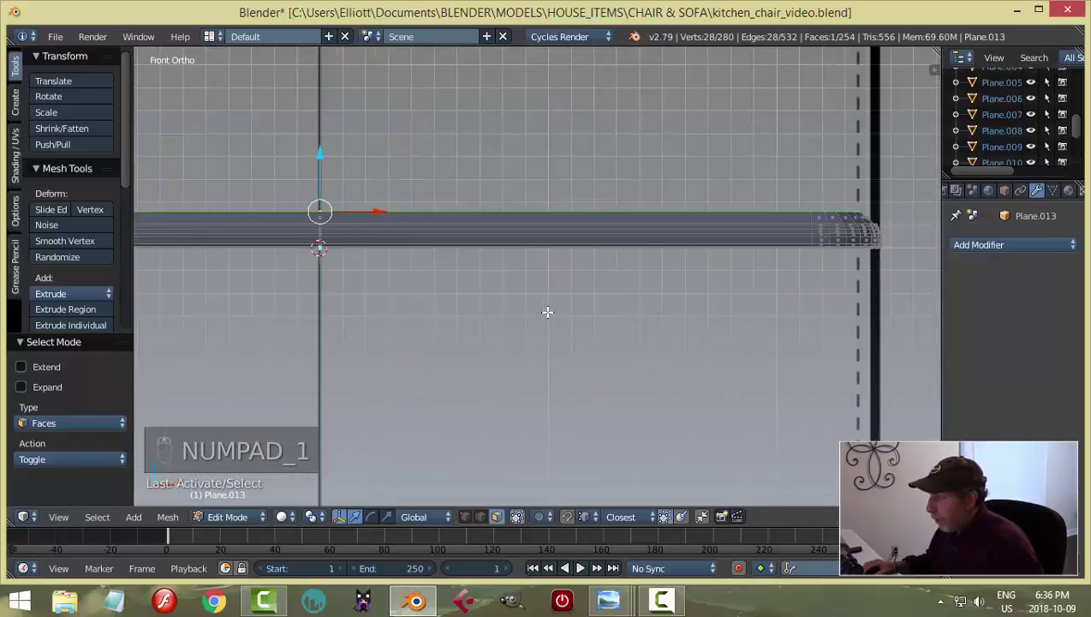
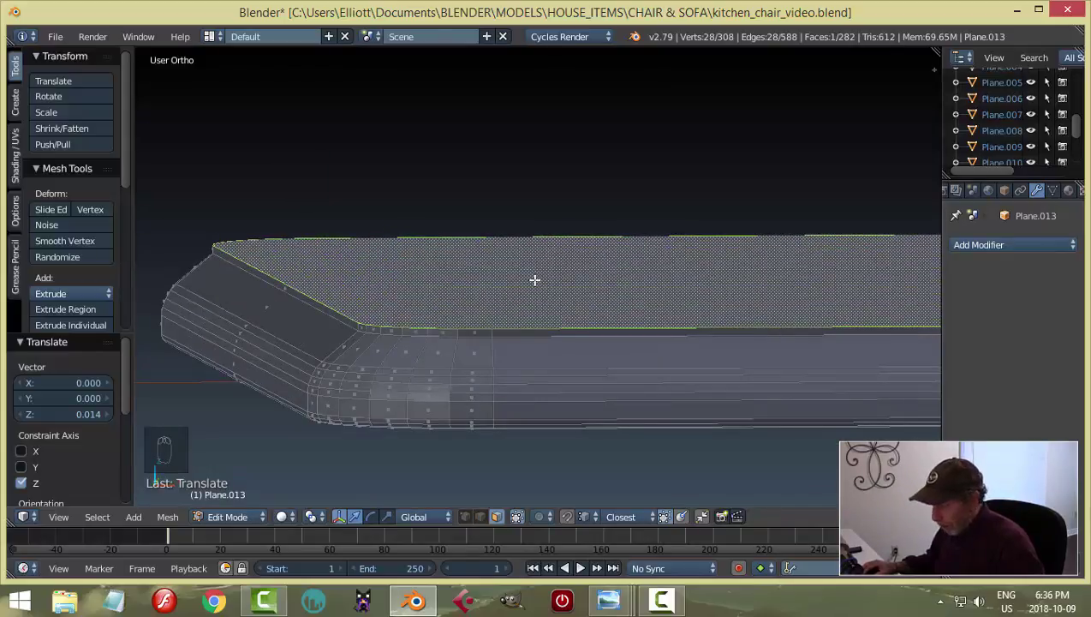
{"action": "key", "text": "ctrl+b"}
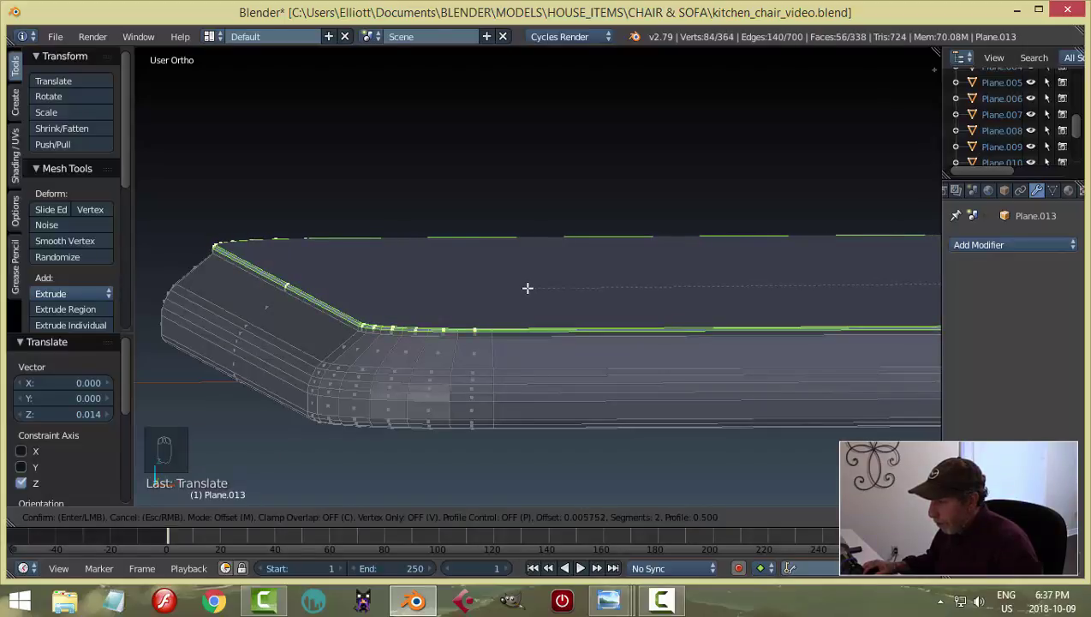
{"action": "key", "text": "a"}
{"action": "key", "text": "Tab"}
{"action": "middle_click", "coordinate": [534, 298]}
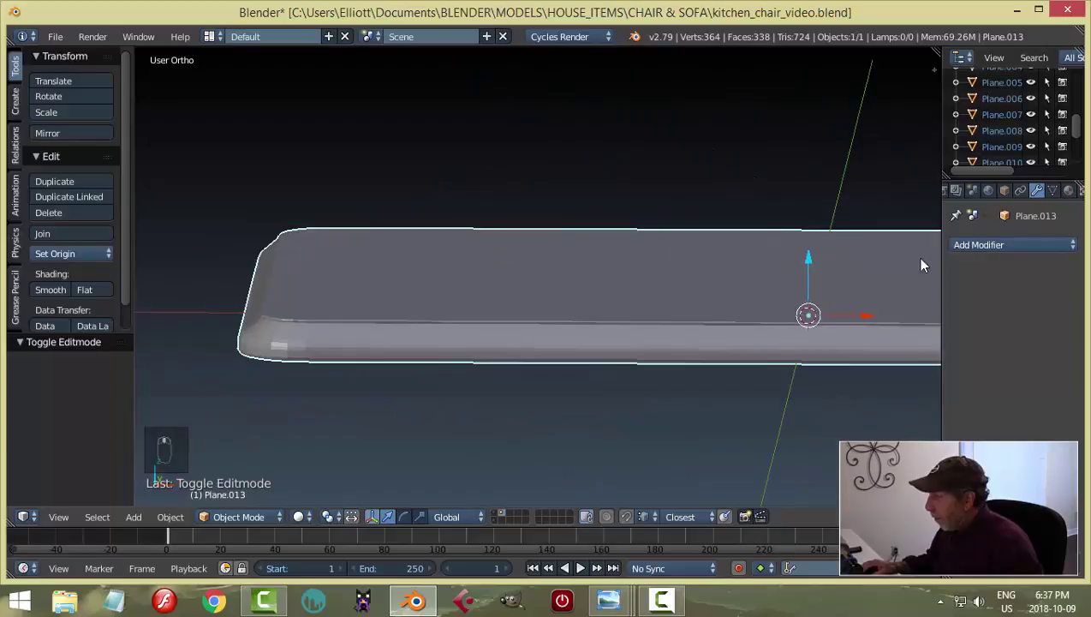
Step: Add a Subdivision Surface modifier at view level 2 to smooth the tabletop
{"action": "left_click_drag", "start_coordinate": [967, 249], "coordinate": [772, 372]}
{"action": "left_click", "coordinate": [772, 372]}
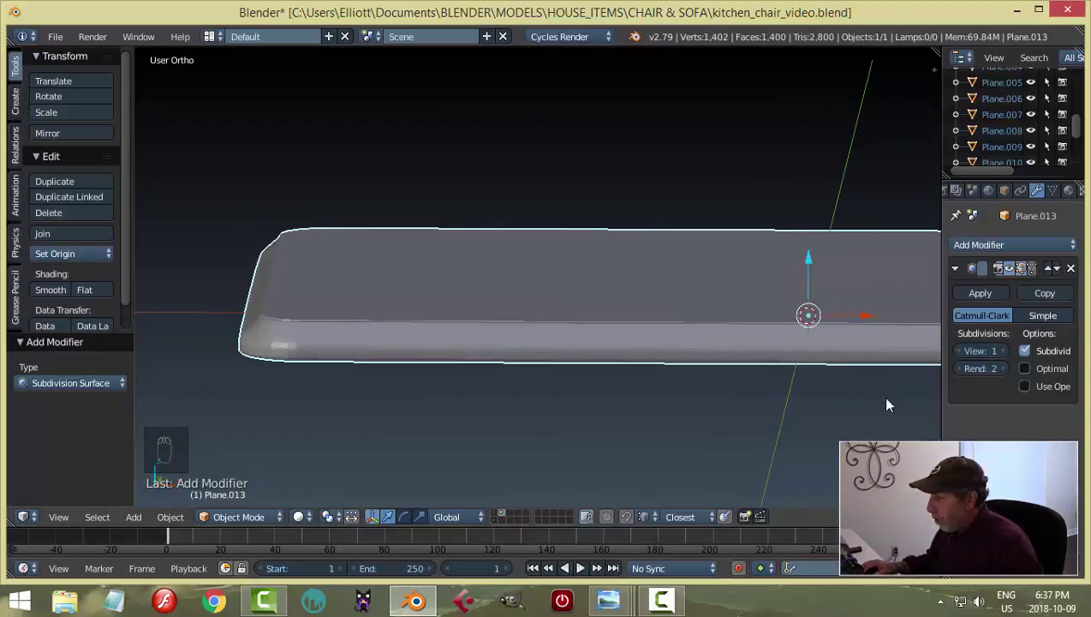
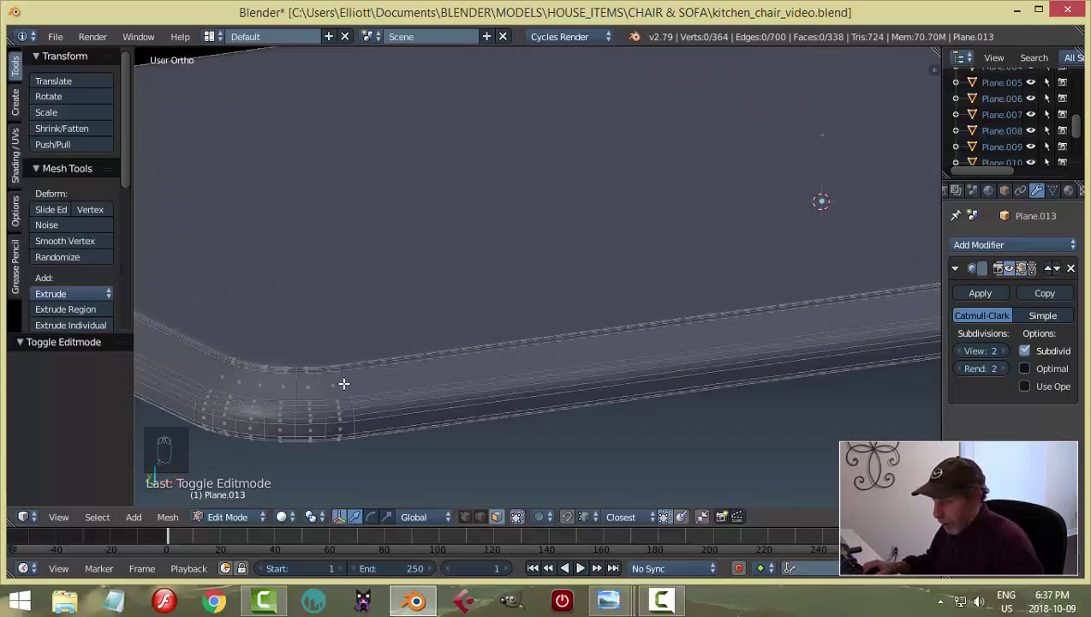
{"action": "key", "text": "Tab"}
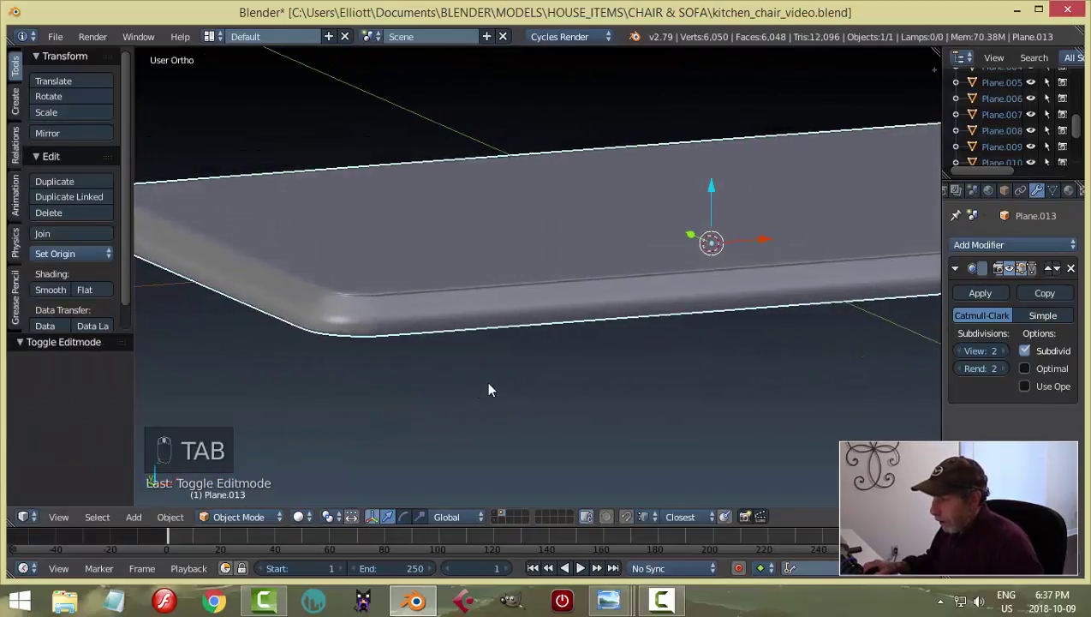
Step: Insert a supporting edge loop near the rim so it stays crisp under subdivision
{"action": "key", "text": "Tab"}
{"action": "key", "text": "a"}
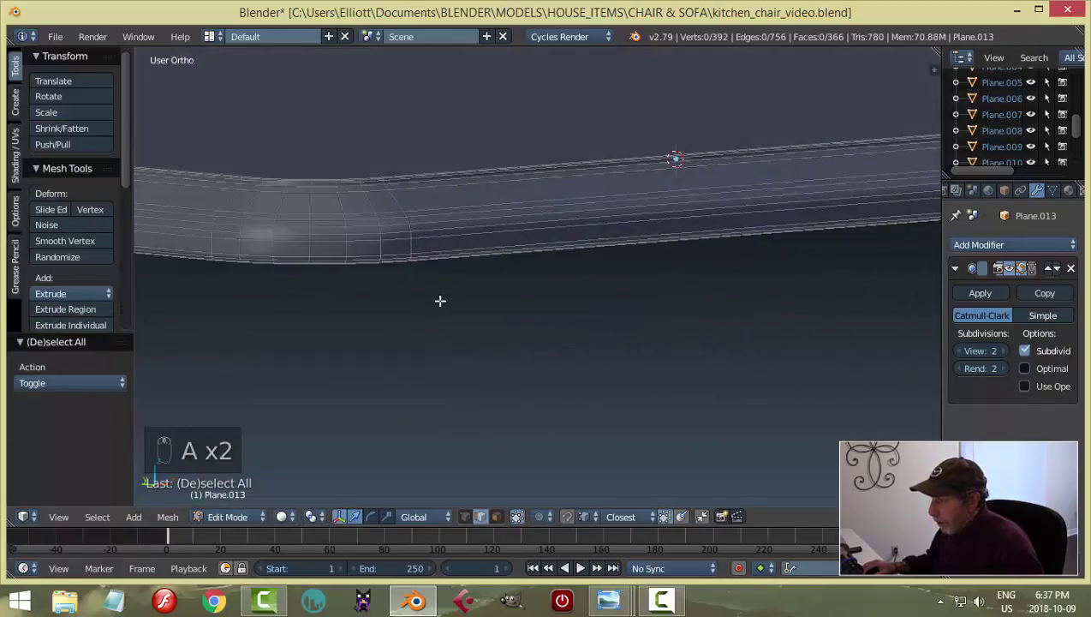
{"action": "key", "text": "ctrl+Tab"}
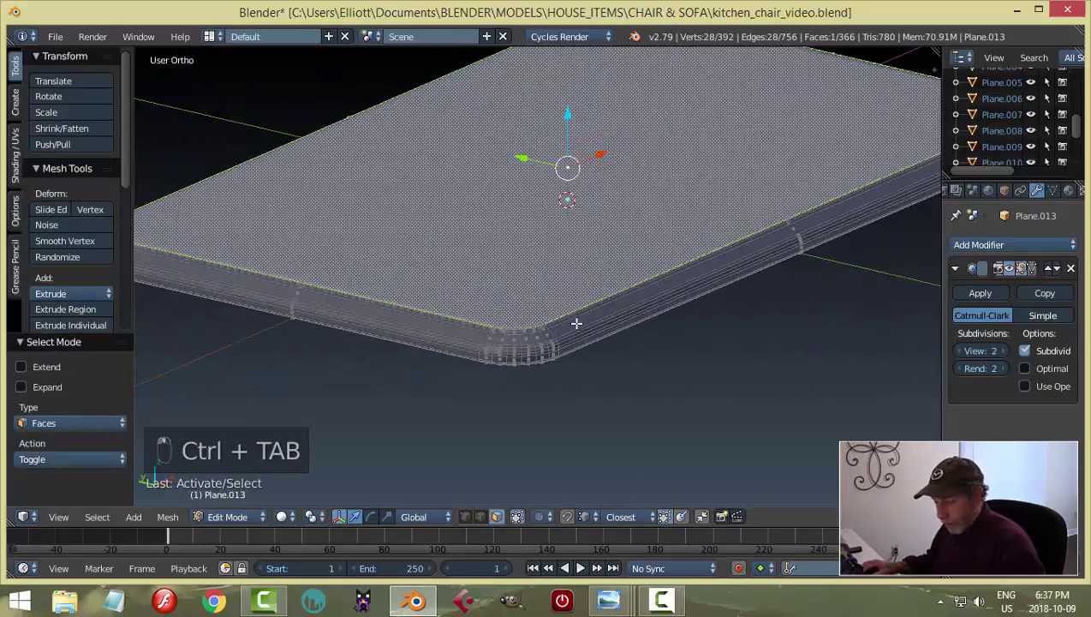
{"action": "key", "text": "a"}
{"action": "key", "text": "Tab"}
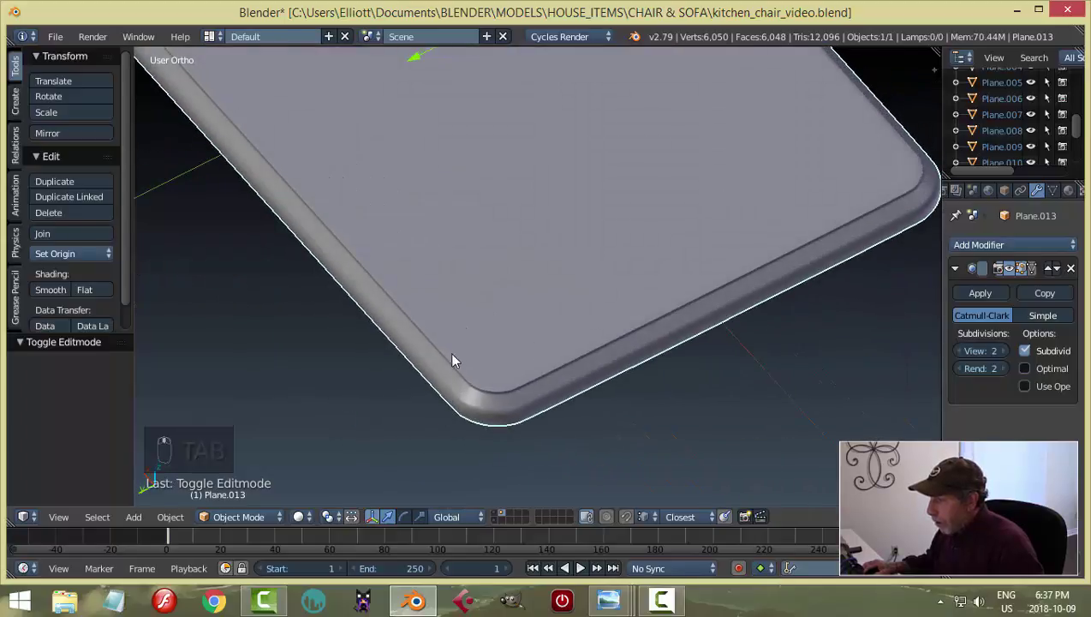
Step: Add supporting loop cuts along the tabletop's top and bottom edges, previewing each in Object Mode
{"action": "left_click_drag", "start_coordinate": [578, 346], "coordinate": [475, 270]}
{"action": "key", "text": "Tab"}
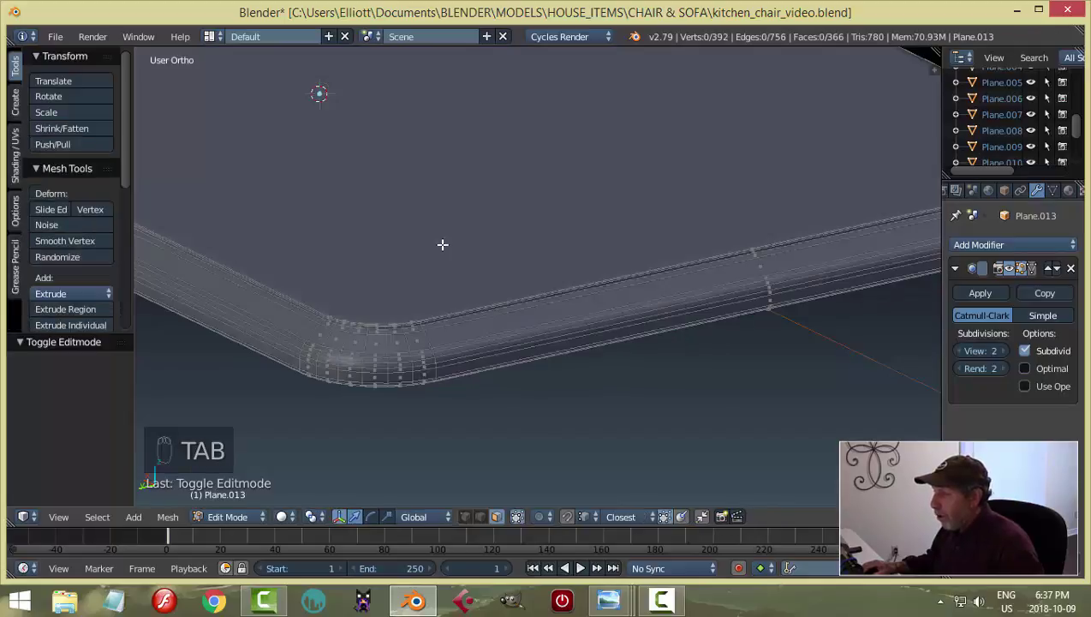
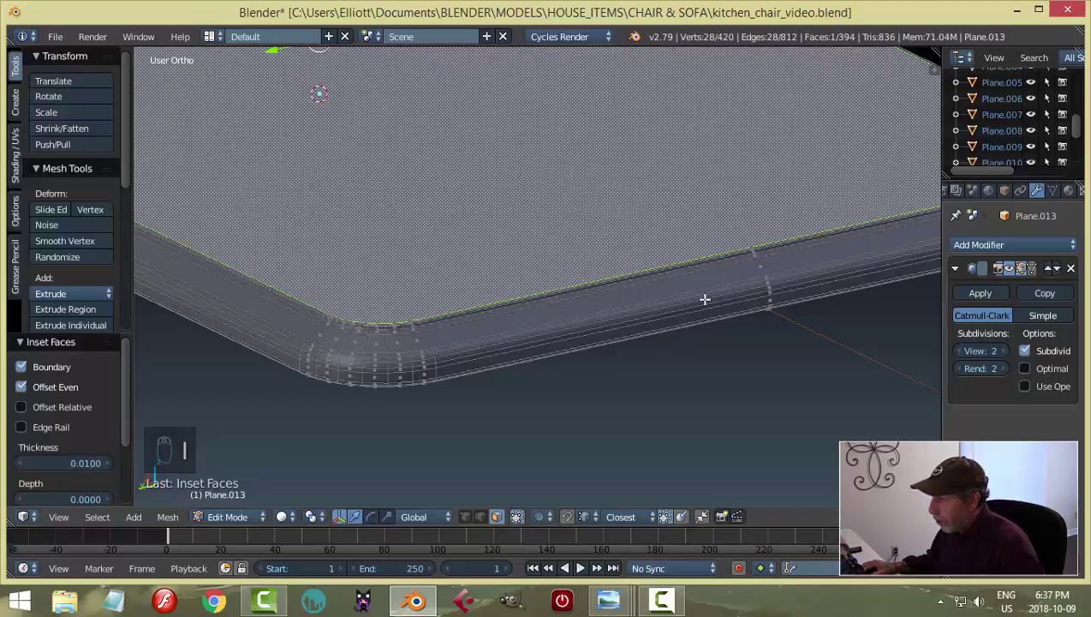
{"action": "key", "text": "a"}
{"action": "key", "text": "Tab"}
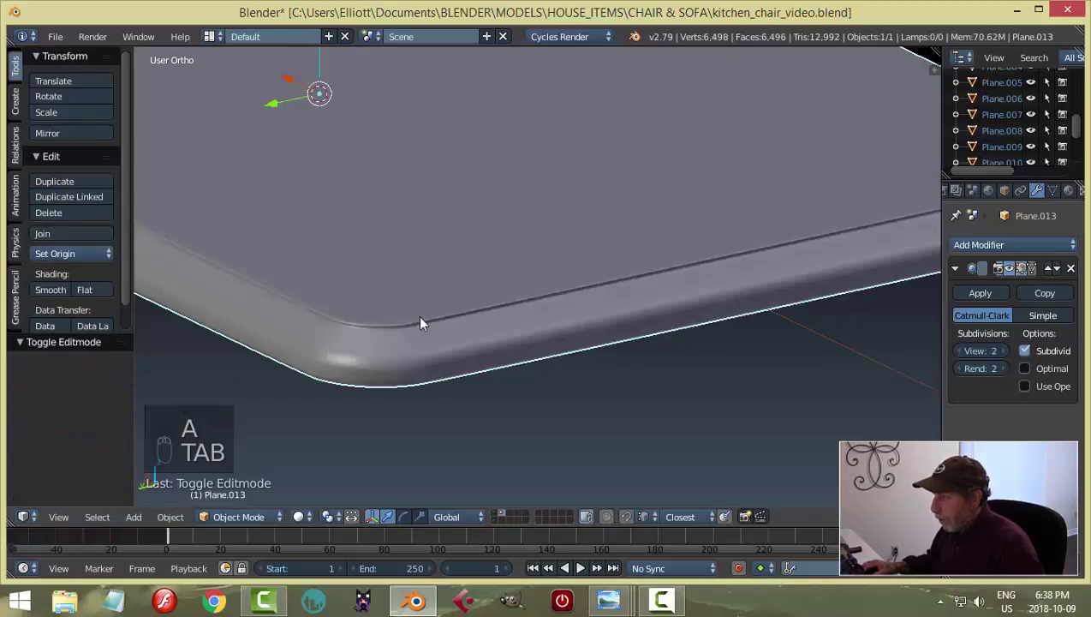
{"action": "left_click_drag", "start_coordinate": [414, 321], "coordinate": [262, 360]}
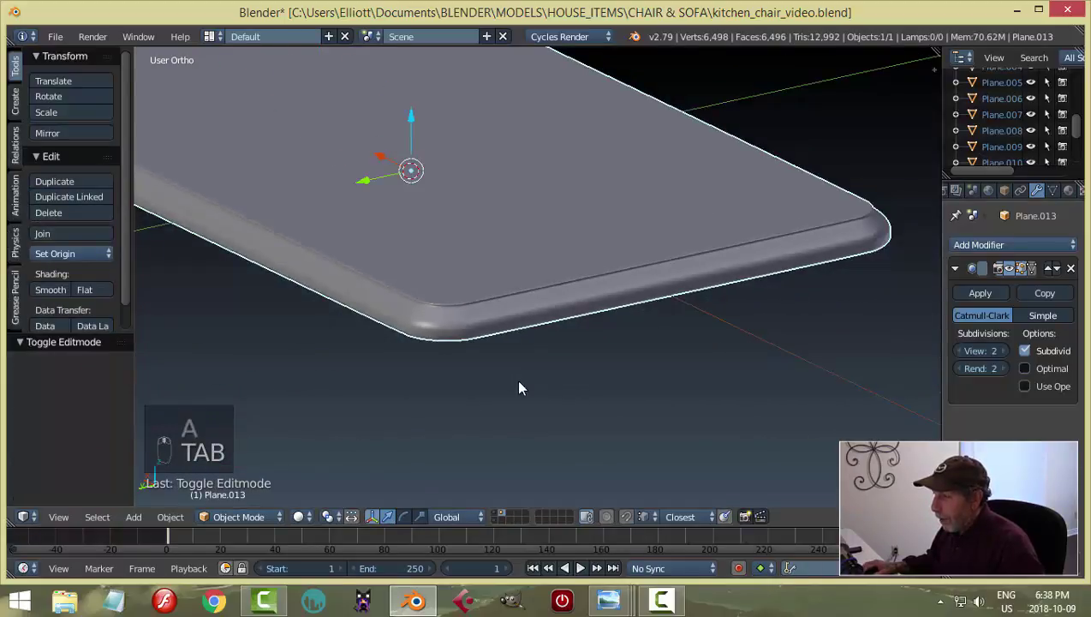
{"action": "left_click_drag", "start_coordinate": [457, 276], "coordinate": [438, 236]}
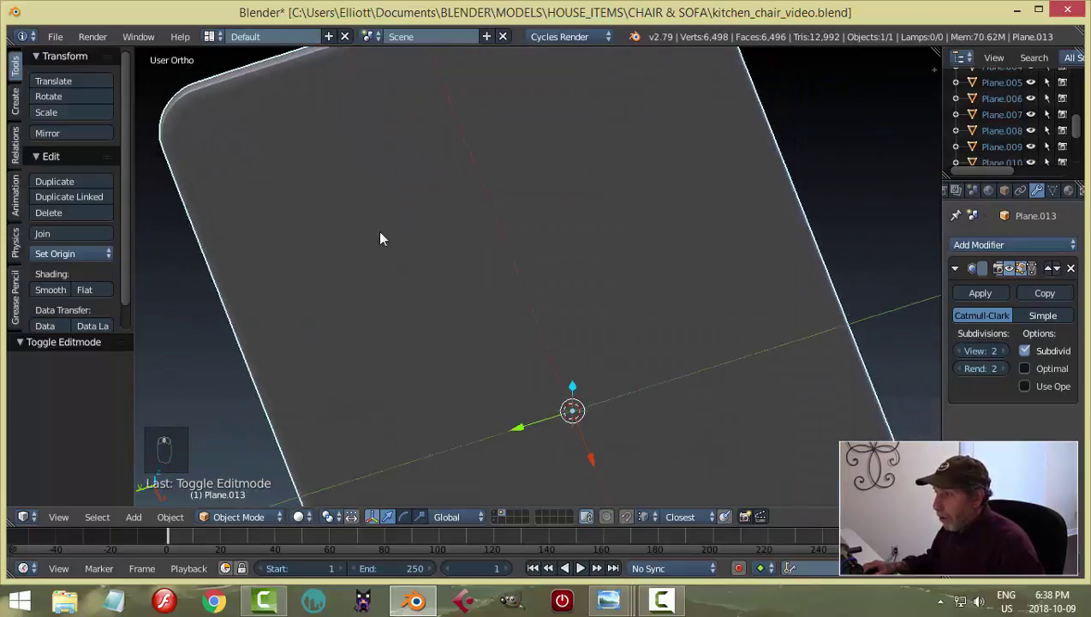
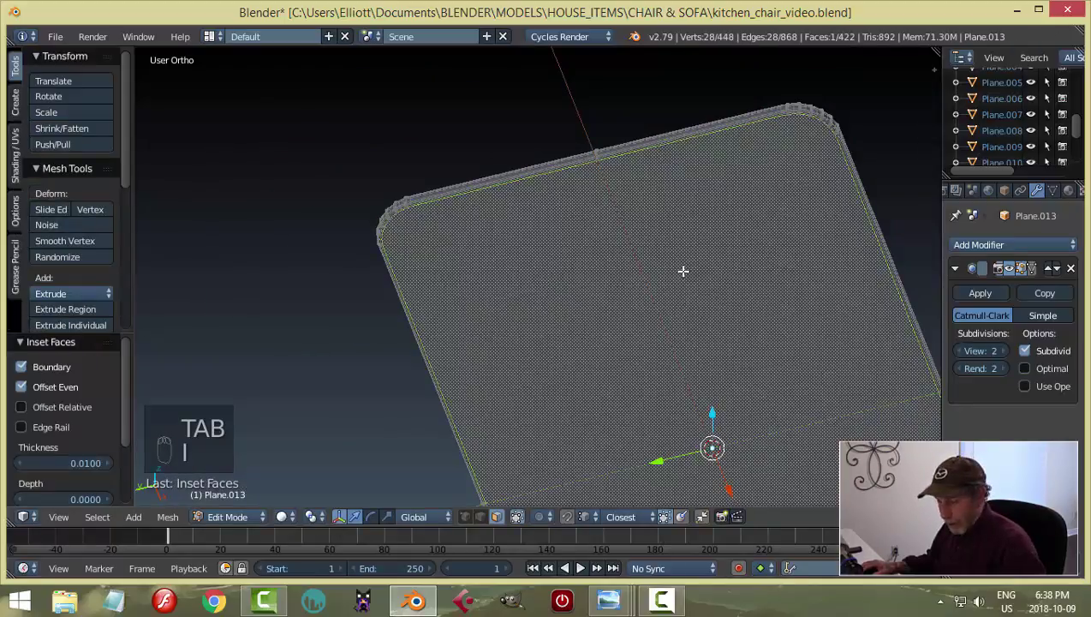
{"action": "key", "text": "a"}
{"action": "key", "text": "Tab"}
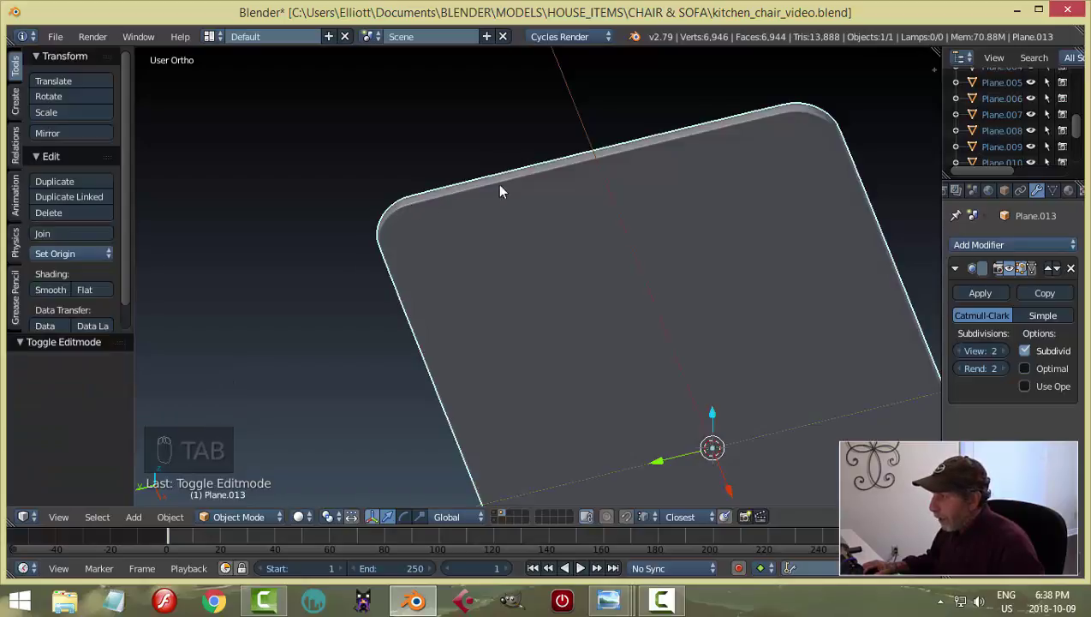
Step: Apply the Subdivision modifier to the tabletop, reaching about 11,250 vertices, and save the file
{"action": "key", "text": "a"}
{"action": "left_click_drag", "start_coordinate": [622, 209], "coordinate": [492, 294]}
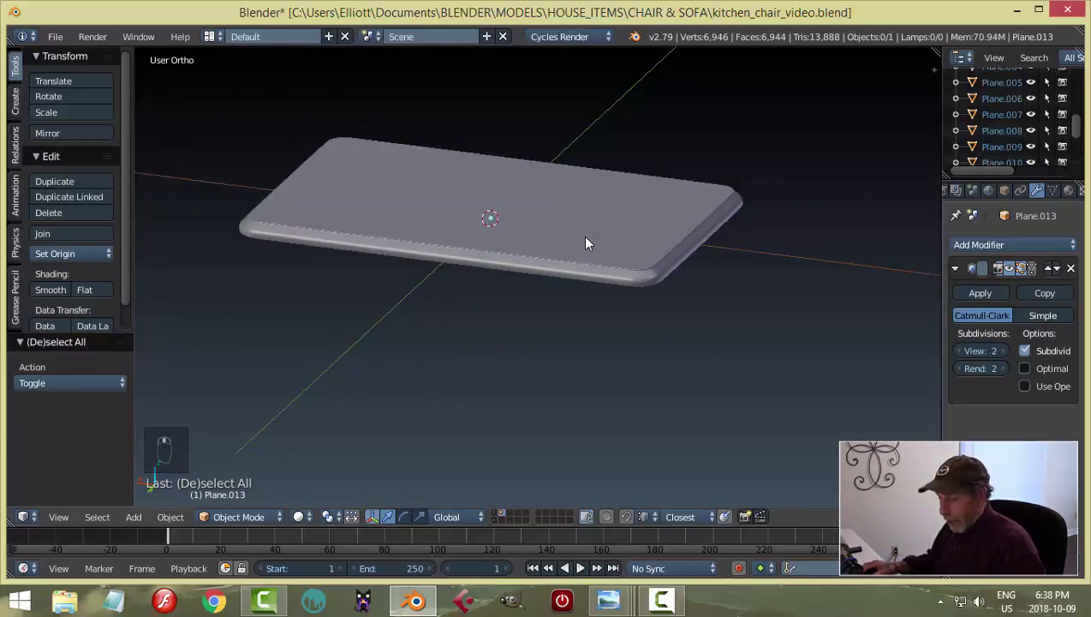
{"action": "key", "text": "ctrl+s"}
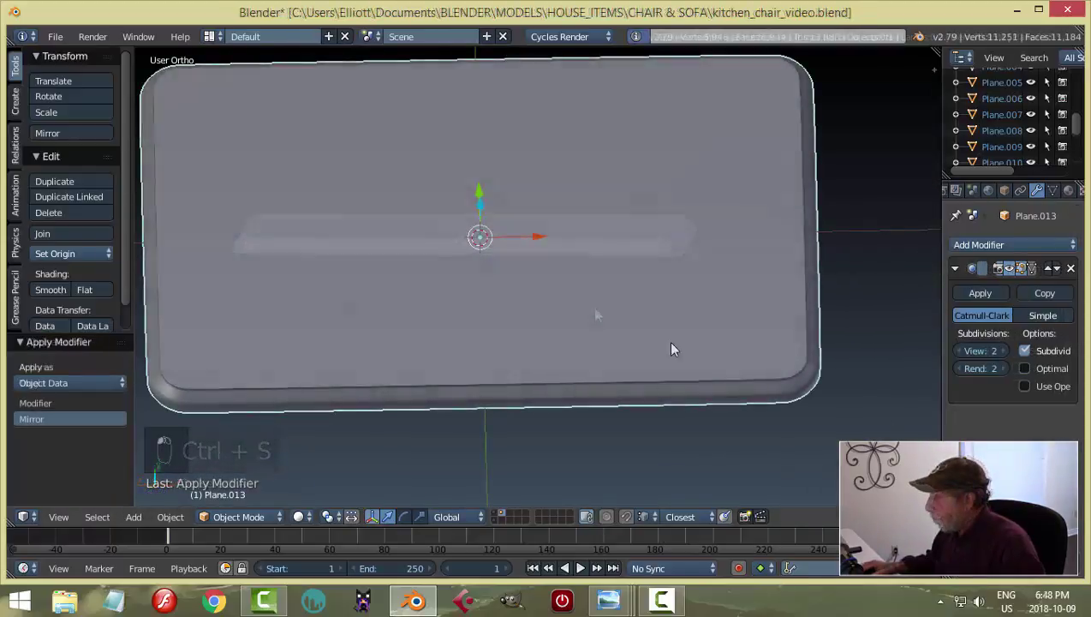
{"action": "middle_click", "coordinate": [545, 330]}
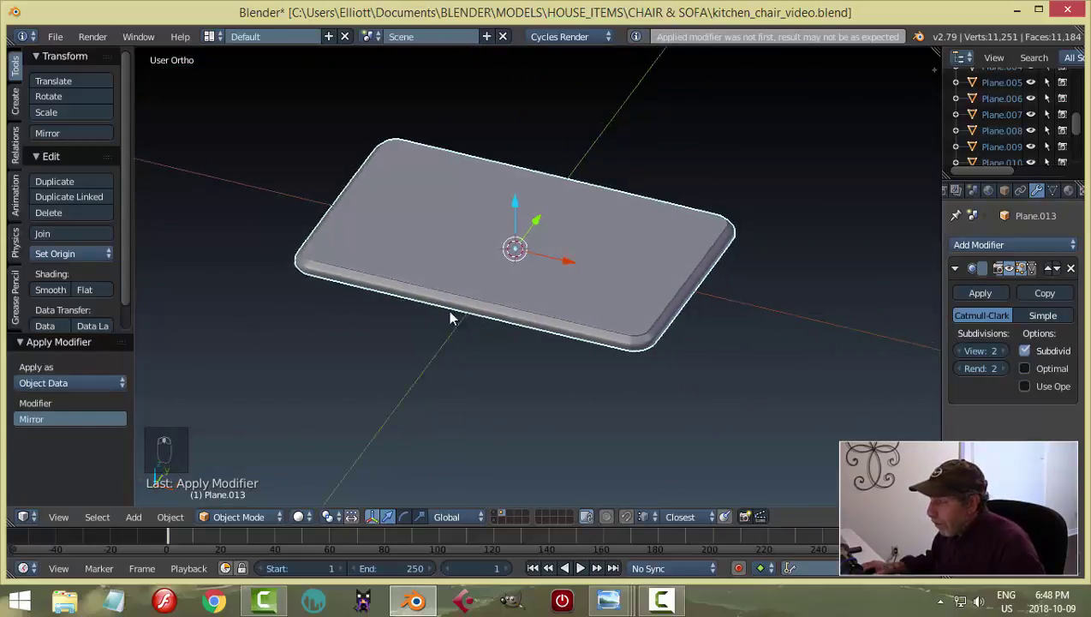
{"action": "left_click_drag", "start_coordinate": [492, 325], "coordinate": [592, 195]}
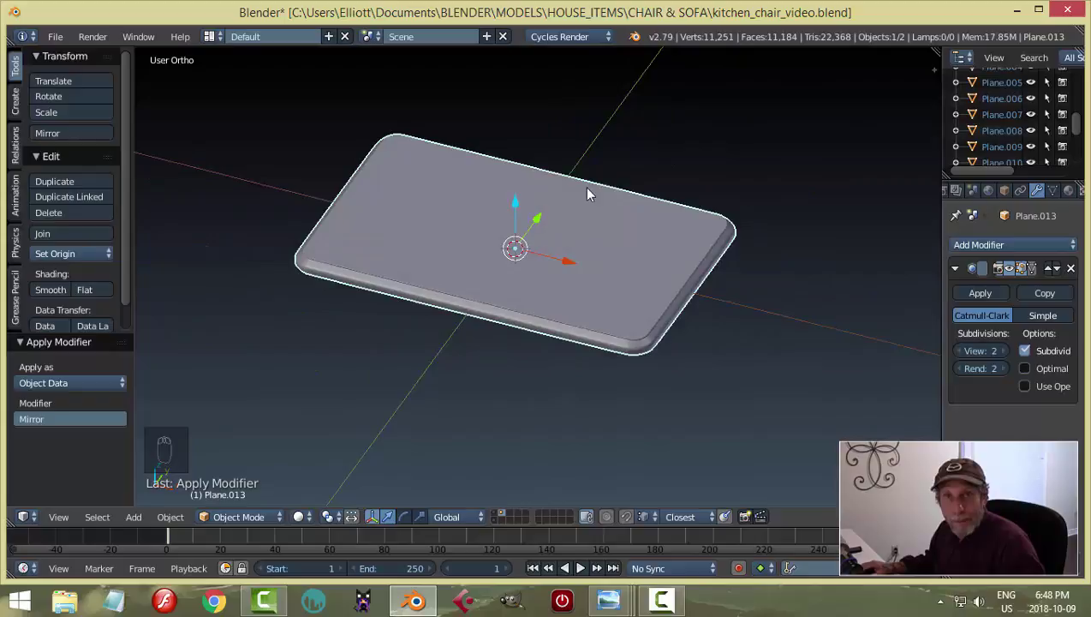
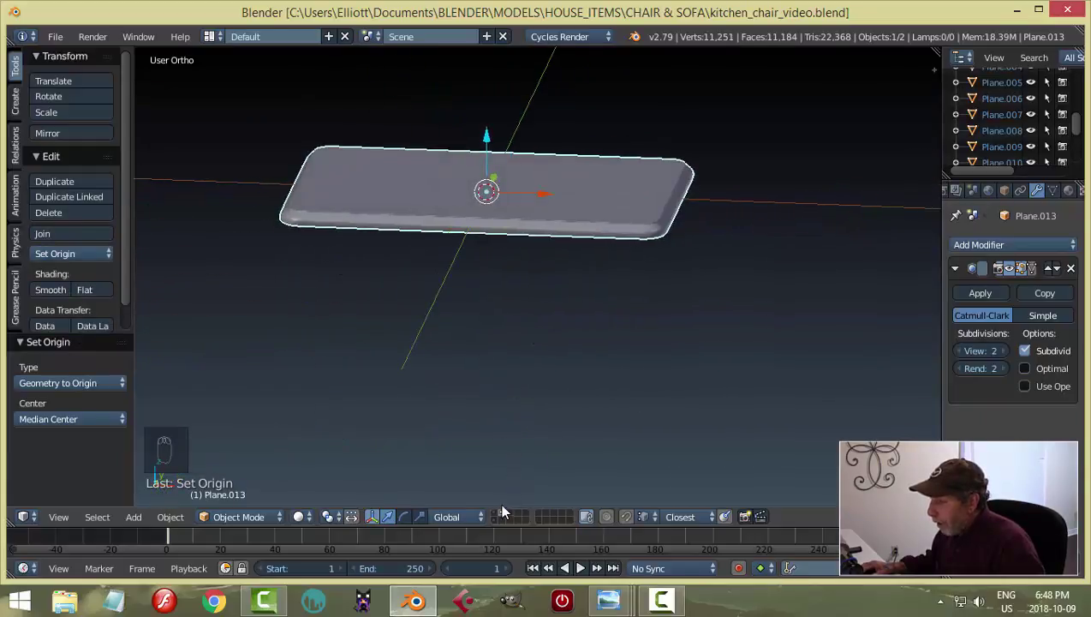
Step: In front view over the reference drawing, start moving the finished tabletop to an empty layer with M
{"action": "key", "text": "KP_1"}
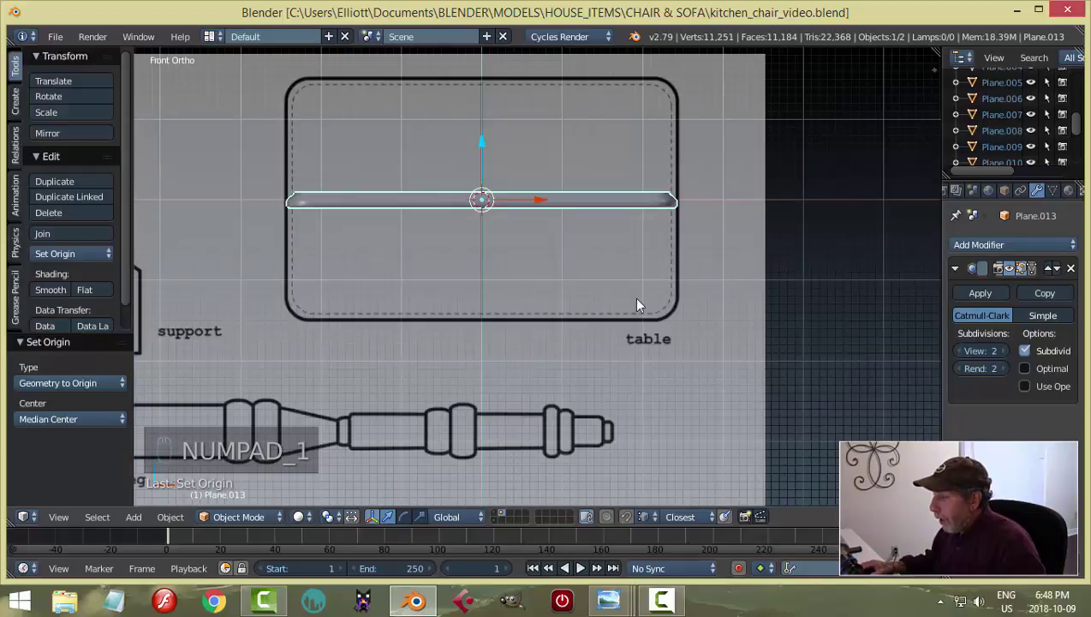
{"action": "left_click_drag", "start_coordinate": [554, 286], "coordinate": [452, 307]}
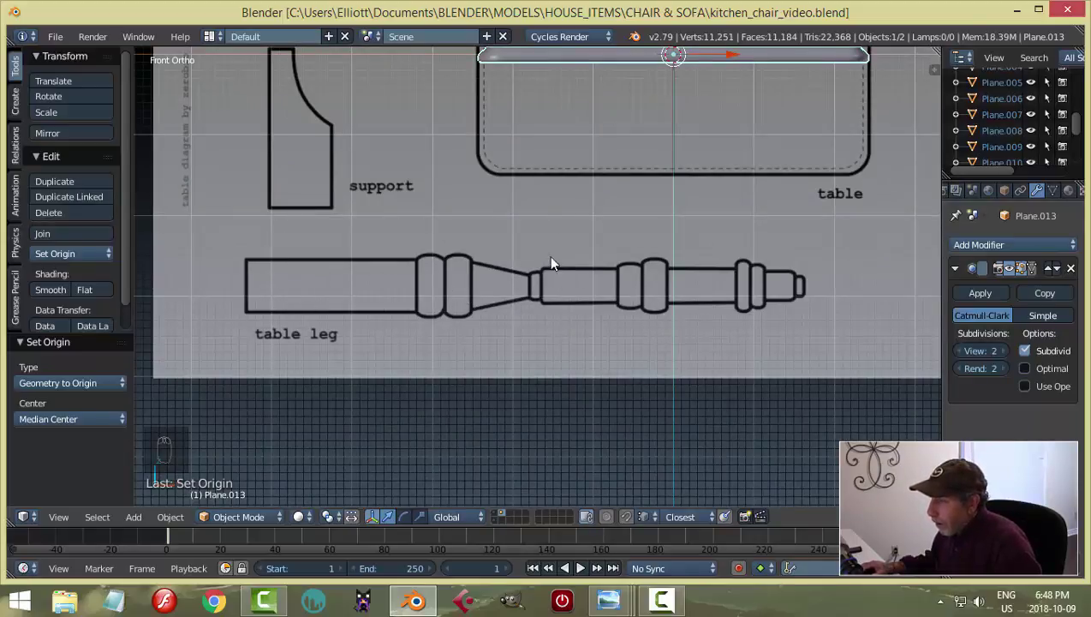
{"action": "middle_click", "coordinate": [577, 257]}
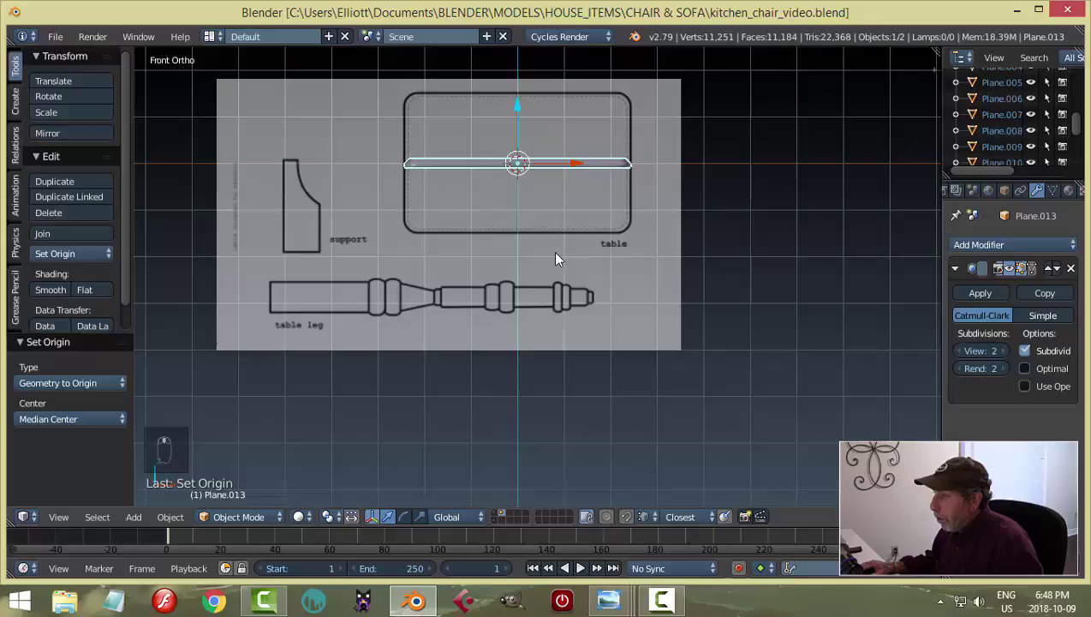
{"action": "key", "text": "m"}
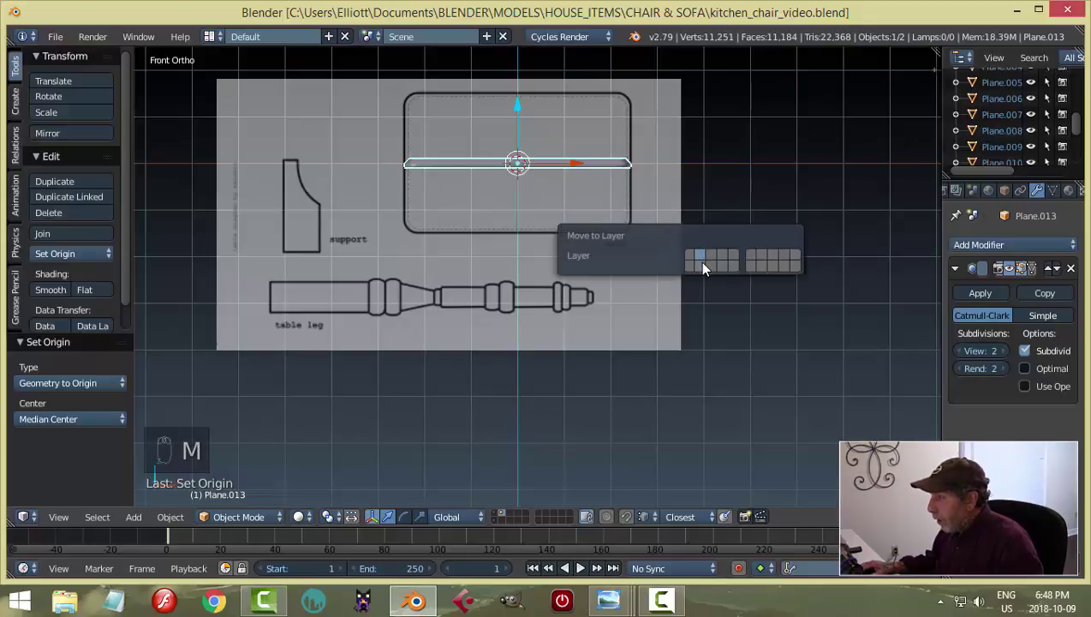
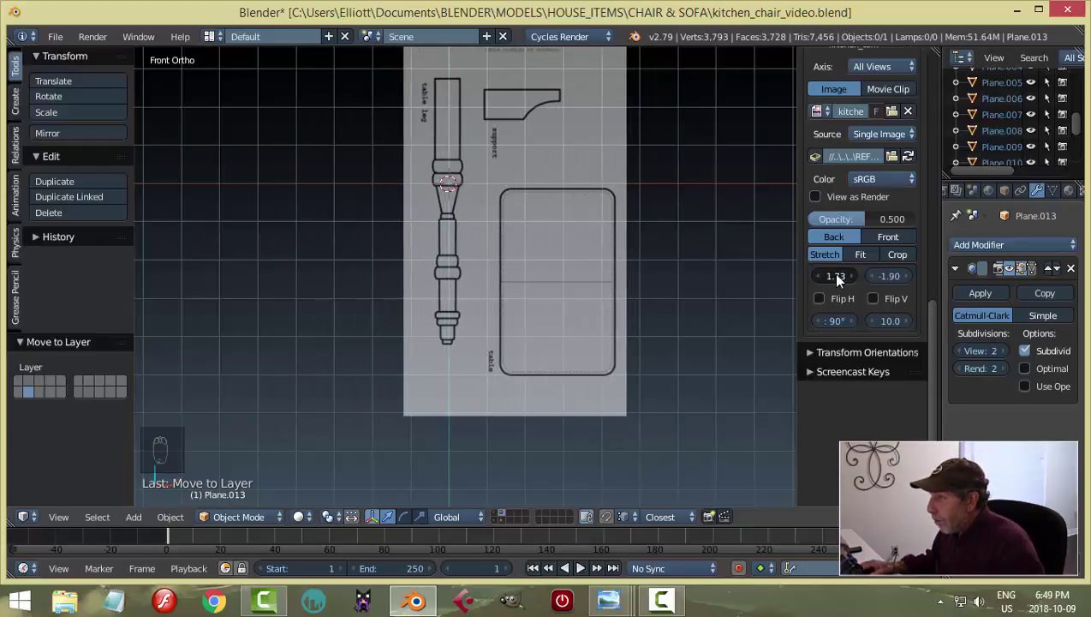
Step: Check the leg drawing centred at X offset about 1.76, hide the sidebar and save the file
{"action": "middle_click", "coordinate": [541, 238]}
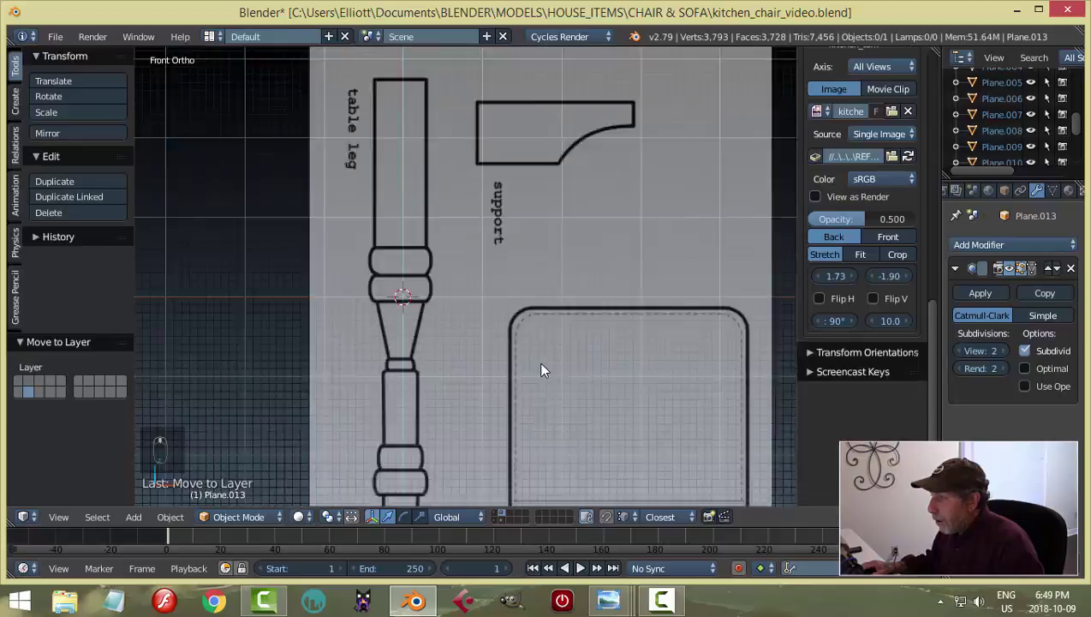
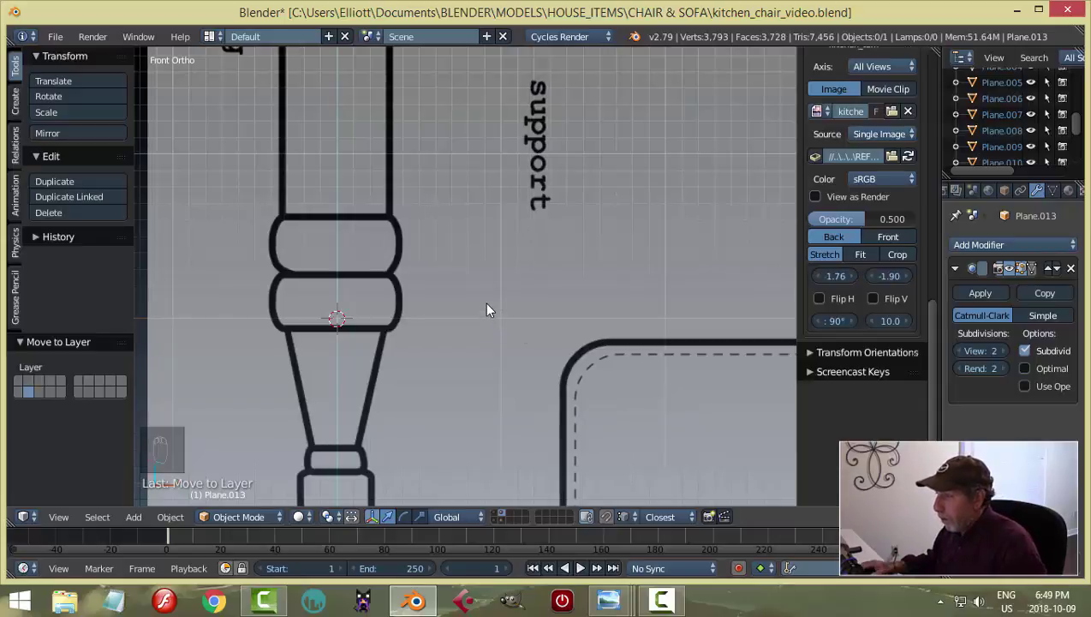
{"action": "middle_click", "coordinate": [492, 310]}
{"action": "key", "text": "n"}
{"action": "key", "text": "ctrl+s"}
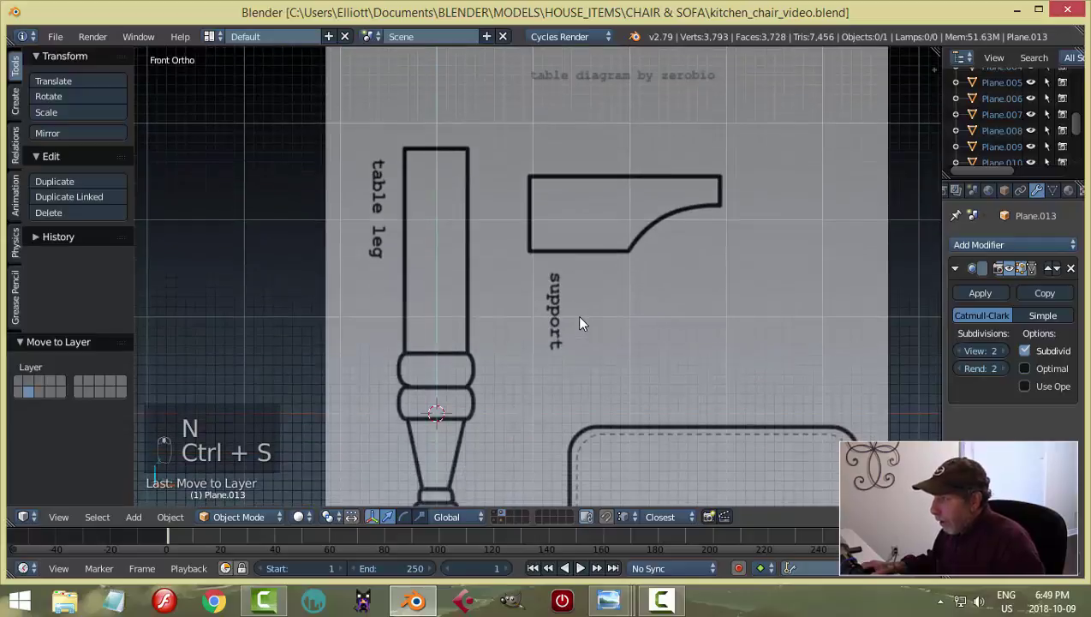
Step: Add a new plane and merge it down to a single vertex at the leg drawing's top
{"action": "key", "text": "shift+a"}
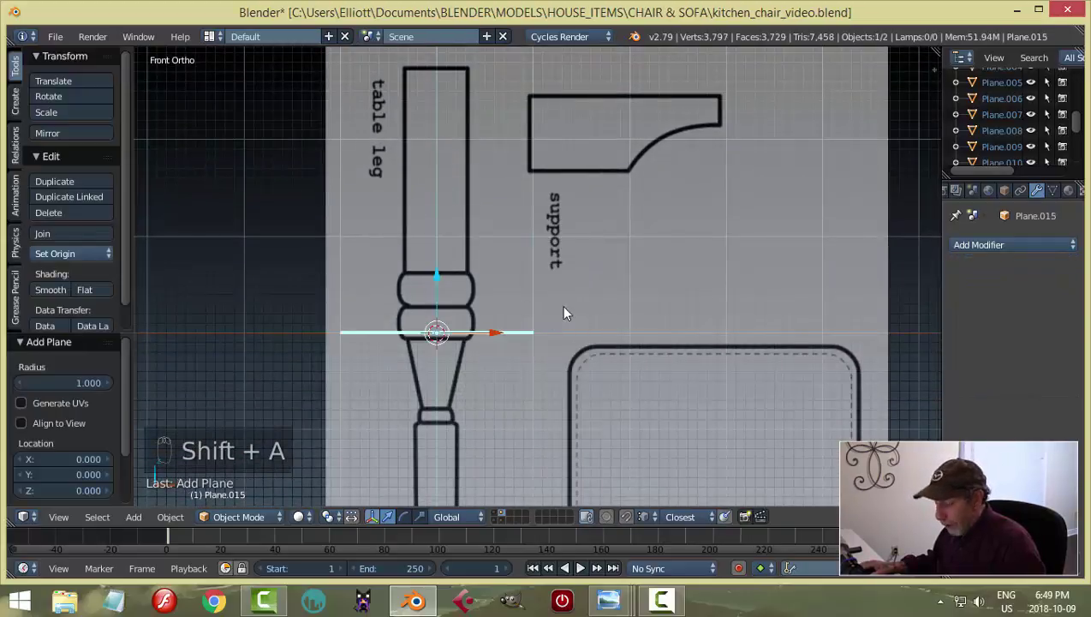
{"action": "key", "text": "r"}
{"action": "key", "text": "Tab"}
{"action": "key", "text": "ctrl+Tab"}
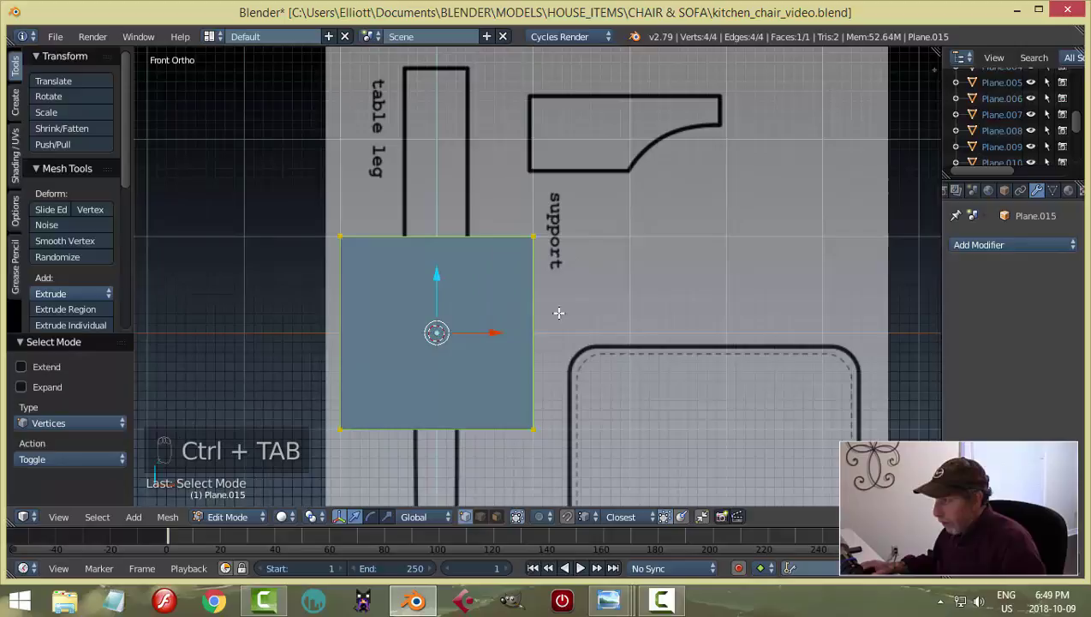
{"action": "key", "text": "alt+m"}
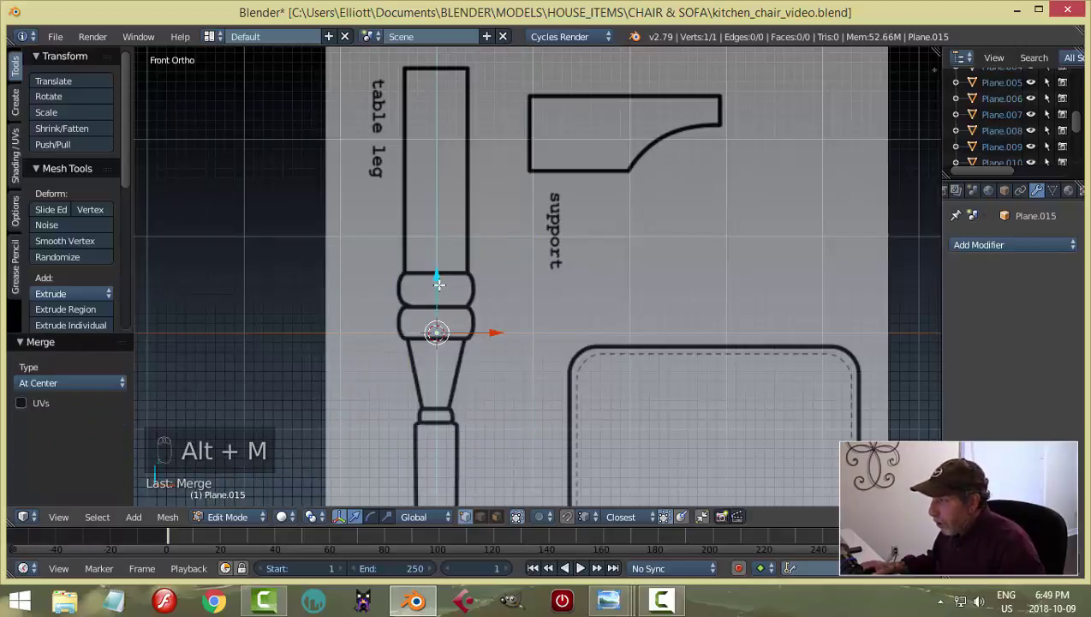
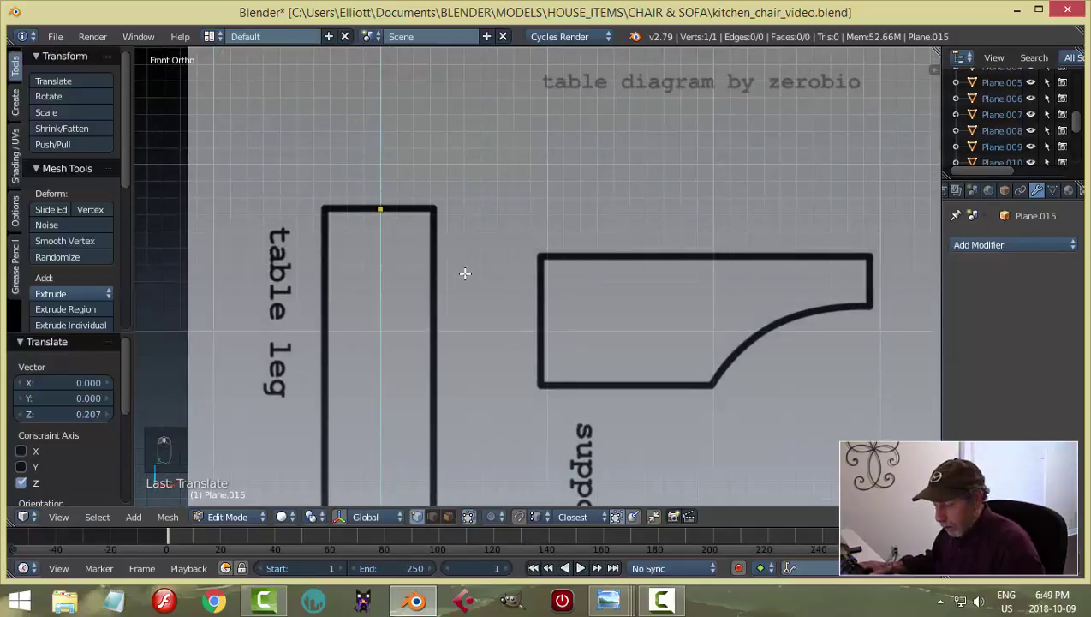
Step: Extrude the first vertices across the leg's top edge toward its side
{"action": "key", "text": "e"}
{"action": "key", "text": "g"}
{"action": "key", "text": "x"}
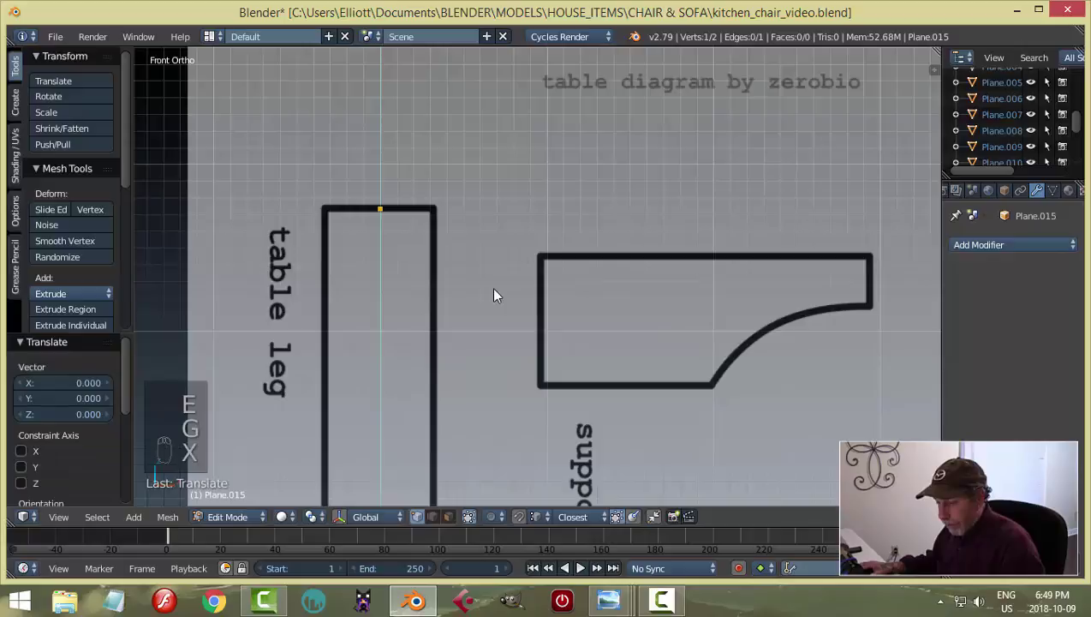
{"action": "key", "text": "g"}
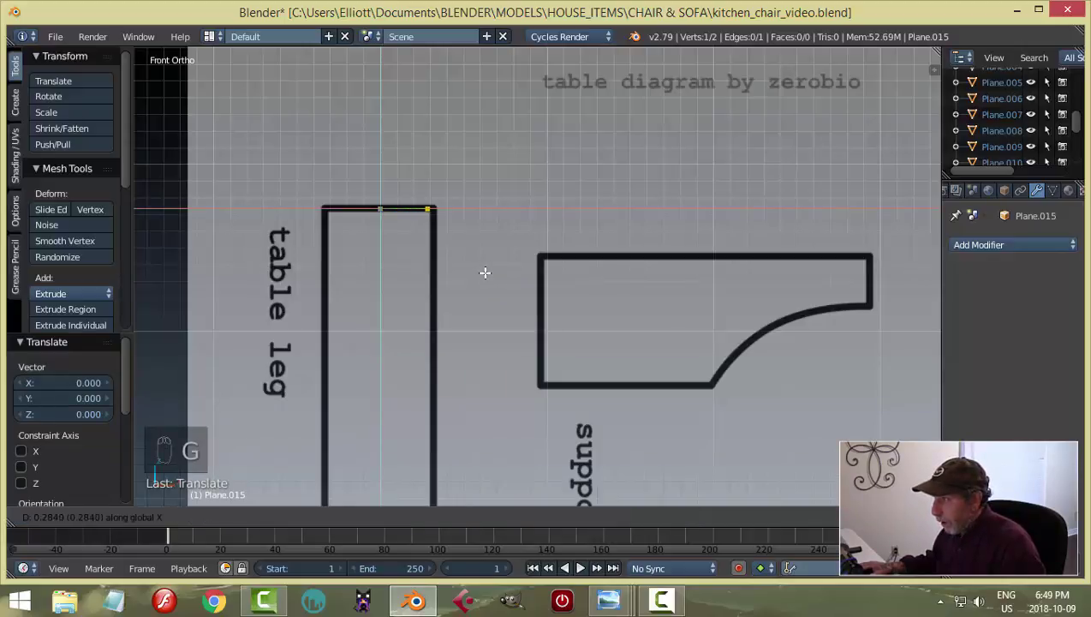
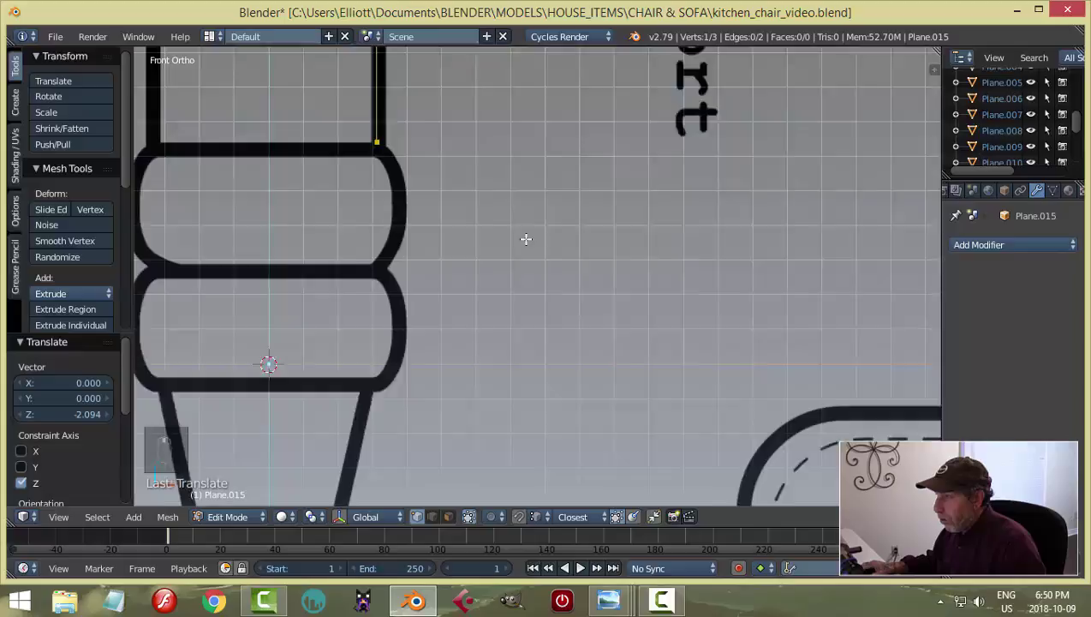
Step: Extrude vertices around the leg's upper rounded bulge down to its underside
{"action": "key", "text": "e"}
{"action": "key", "text": "g"}
{"action": "key", "text": "e"}
{"action": "key", "text": "g"}
{"action": "key", "text": "e"}
{"action": "key", "text": "g"}
{"action": "key", "text": "e"}
{"action": "key", "text": "g"}
{"action": "key", "text": "e"}
{"action": "key", "text": "g"}
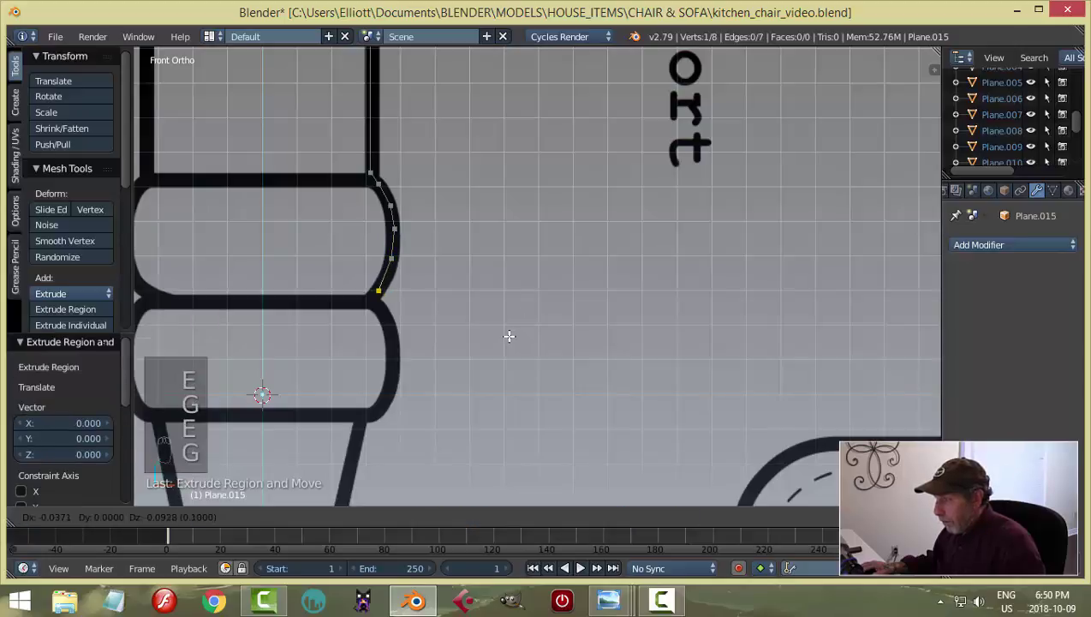
{"action": "key", "text": "e"}
{"action": "key", "text": "g"}
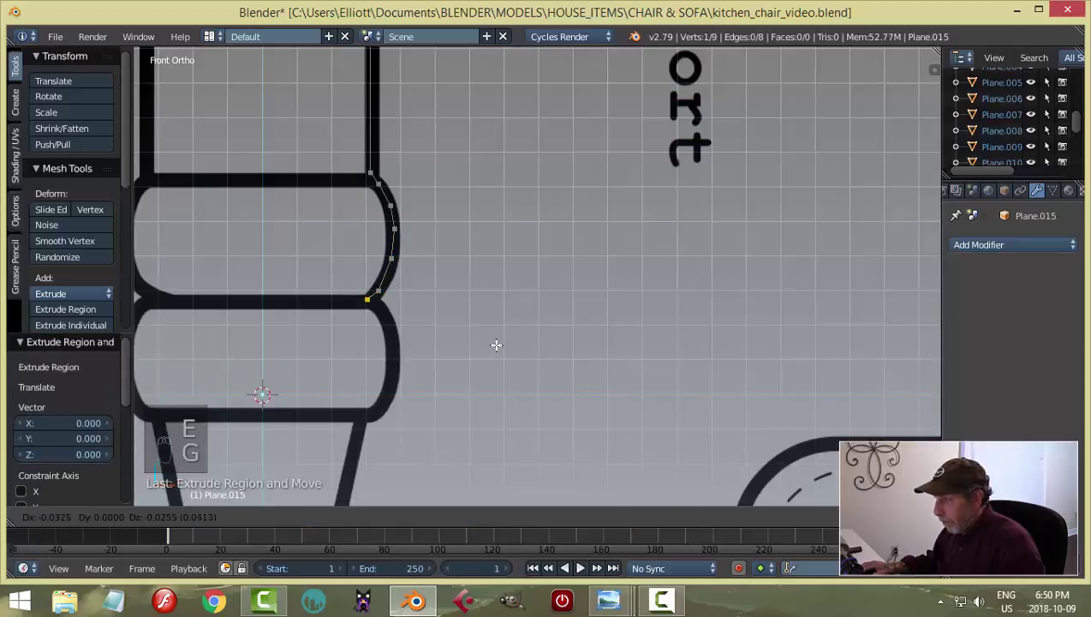
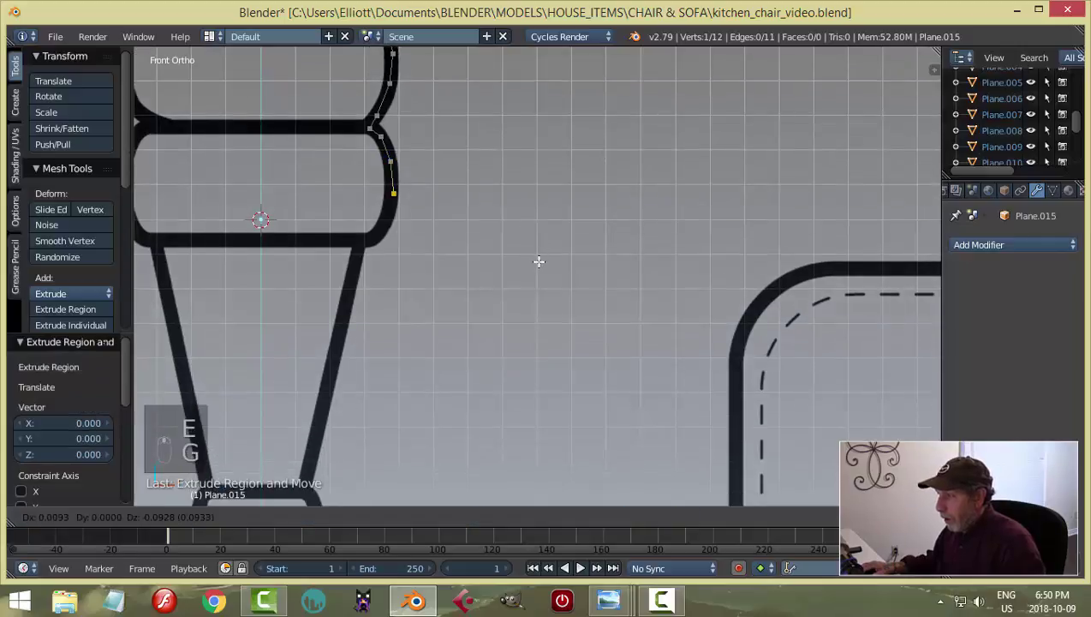
Step: Trace the next ring's curve and continue down the tapered section
{"action": "key", "text": "e"}
{"action": "key", "text": "g"}
{"action": "key", "text": "e"}
{"action": "key", "text": "g"}
{"action": "key", "text": "e"}
{"action": "key", "text": "g"}
{"action": "key", "text": "e"}
{"action": "key", "text": "g"}
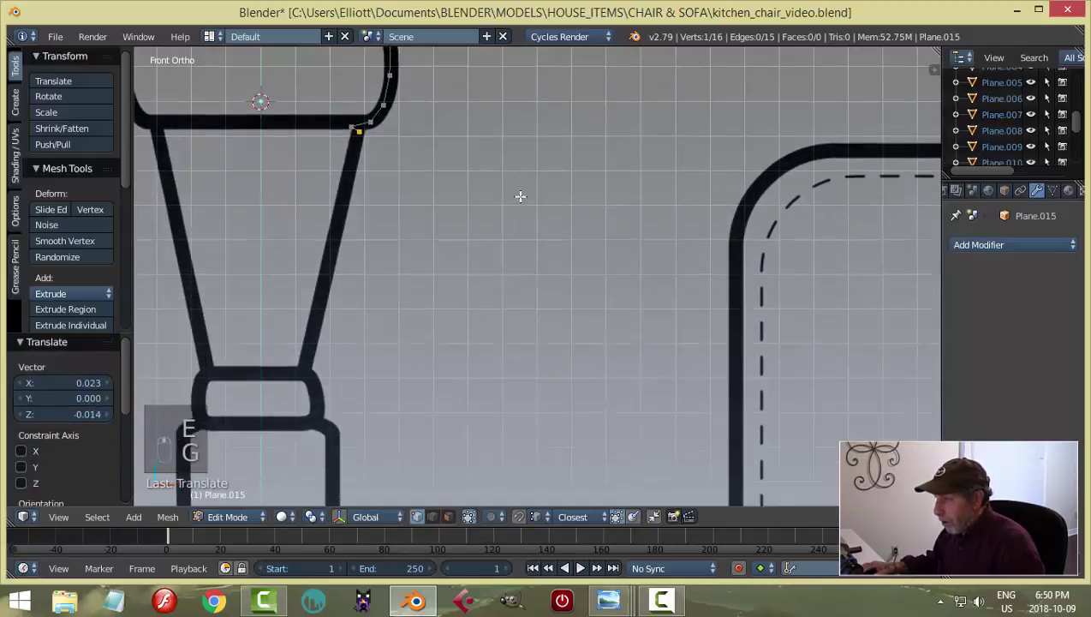
{"action": "key", "text": "e"}
{"action": "key", "text": "g"}
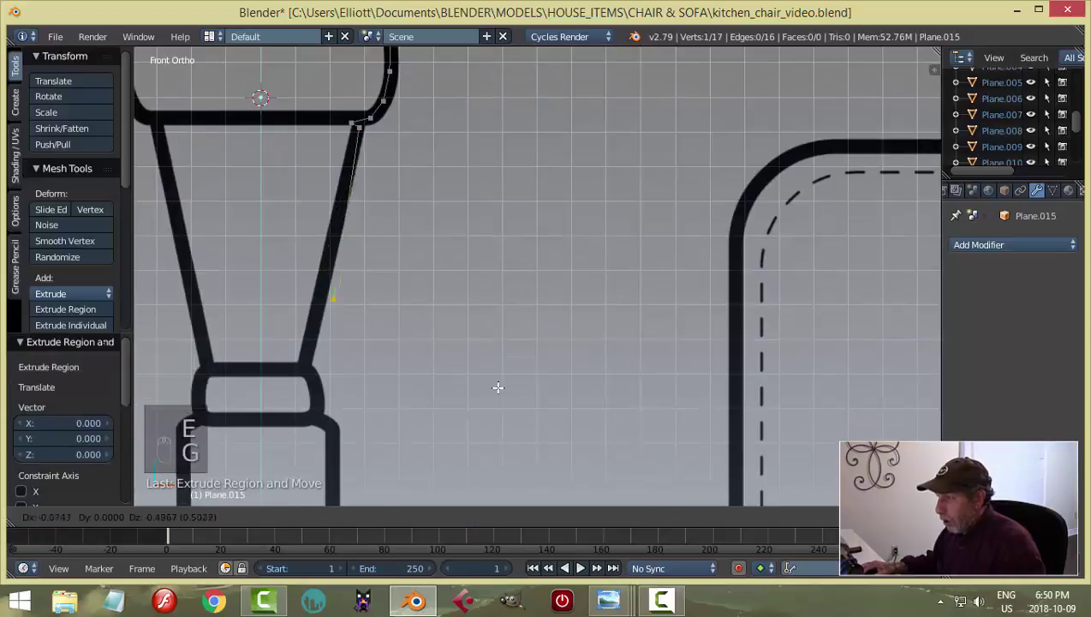
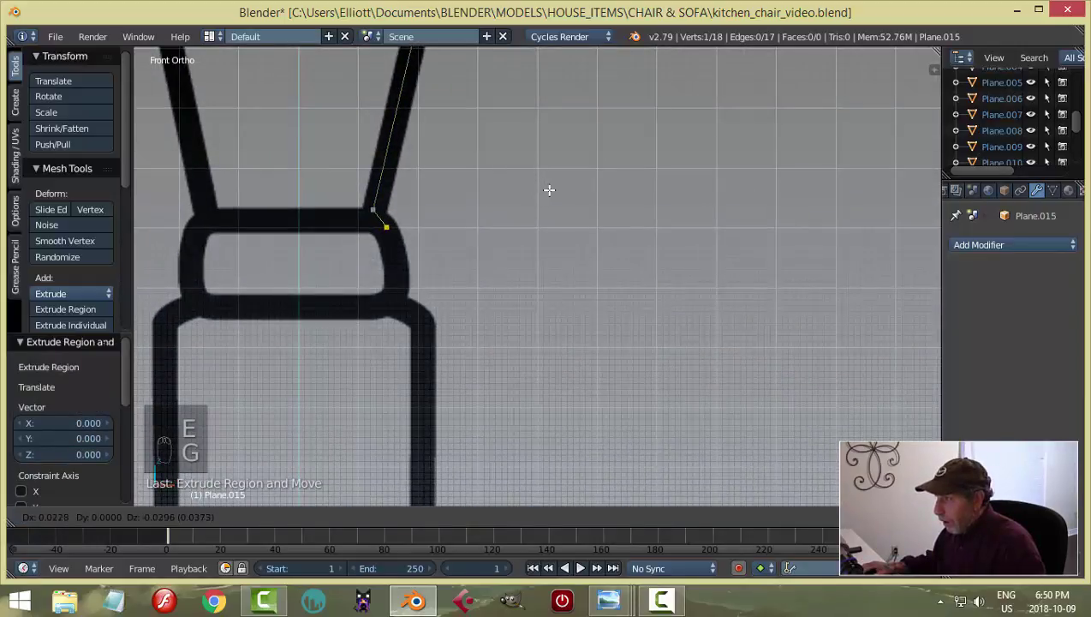
Step: Follow the lower ring below the taper, reaching 22 vertices along the outline
{"action": "key", "text": "e"}
{"action": "key", "text": "g"}
{"action": "key", "text": "e"}
{"action": "key", "text": "g"}
{"action": "key", "text": "e"}
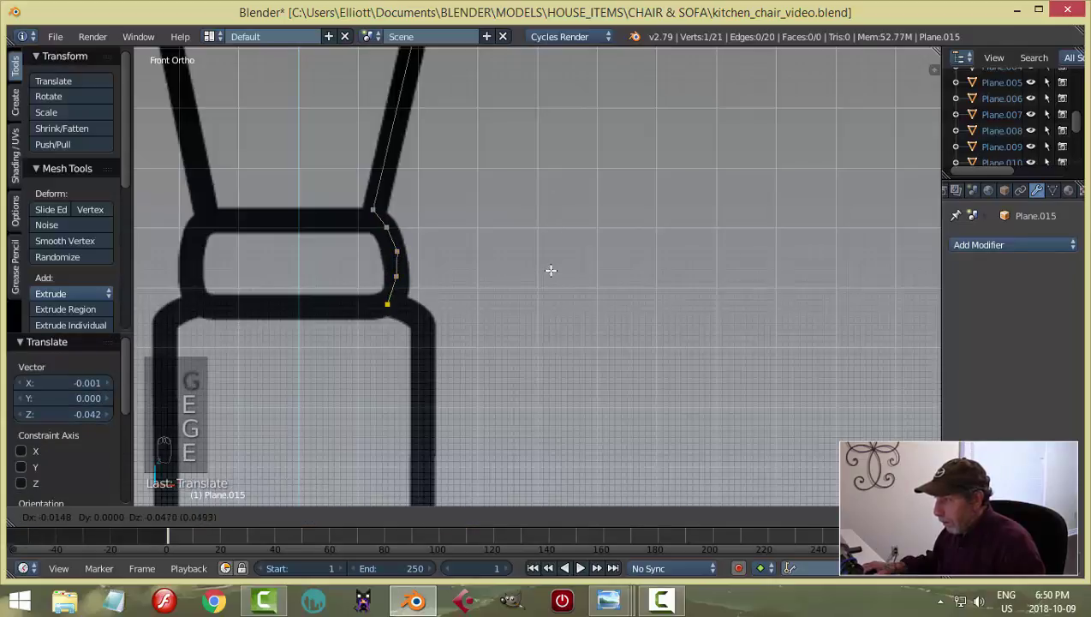
{"action": "key", "text": "e"}
{"action": "key", "text": "g"}
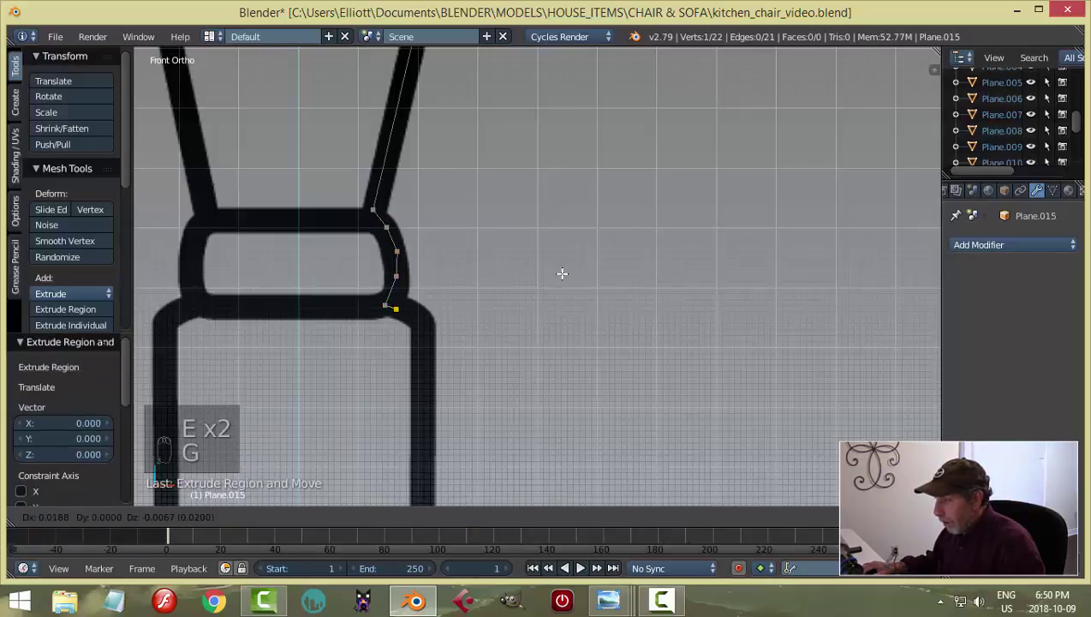
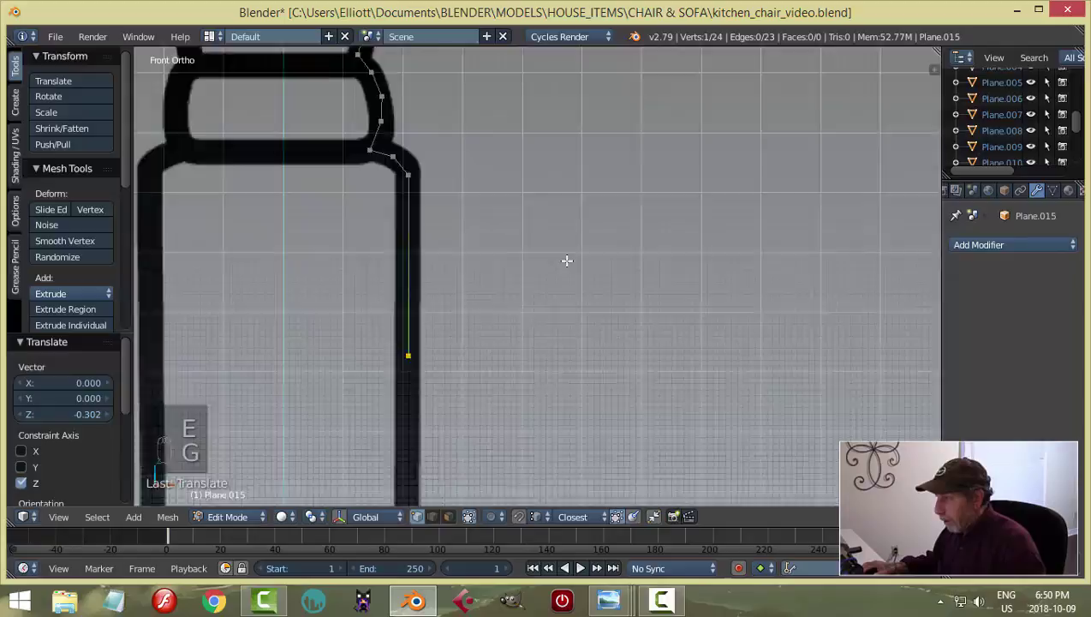
Step: Extrude the outline down the straight stretch and out into the next curve
{"action": "key", "text": "g"}
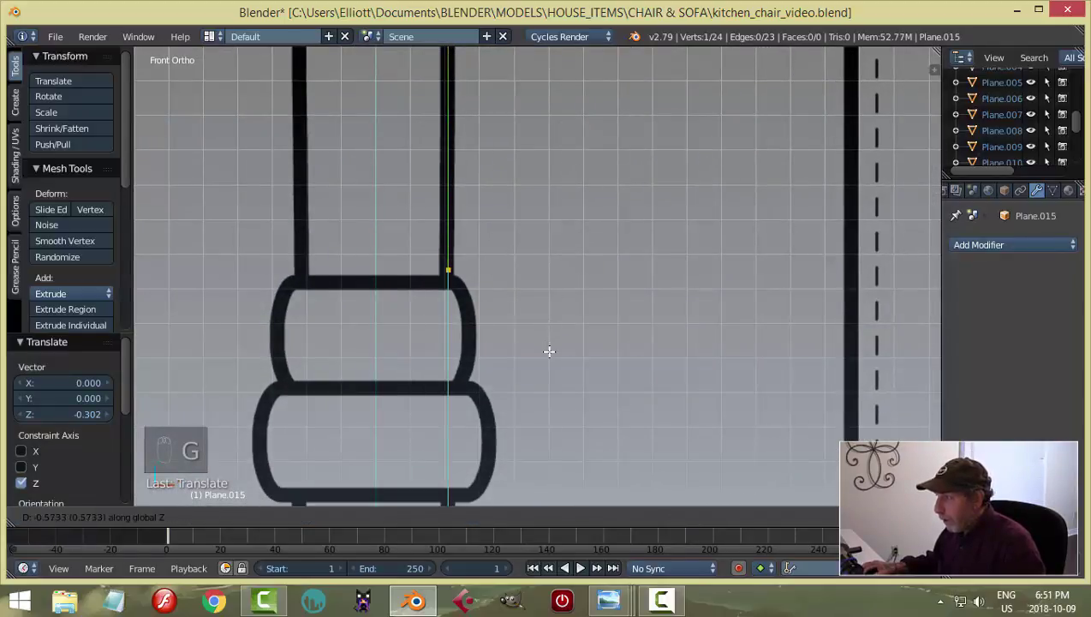
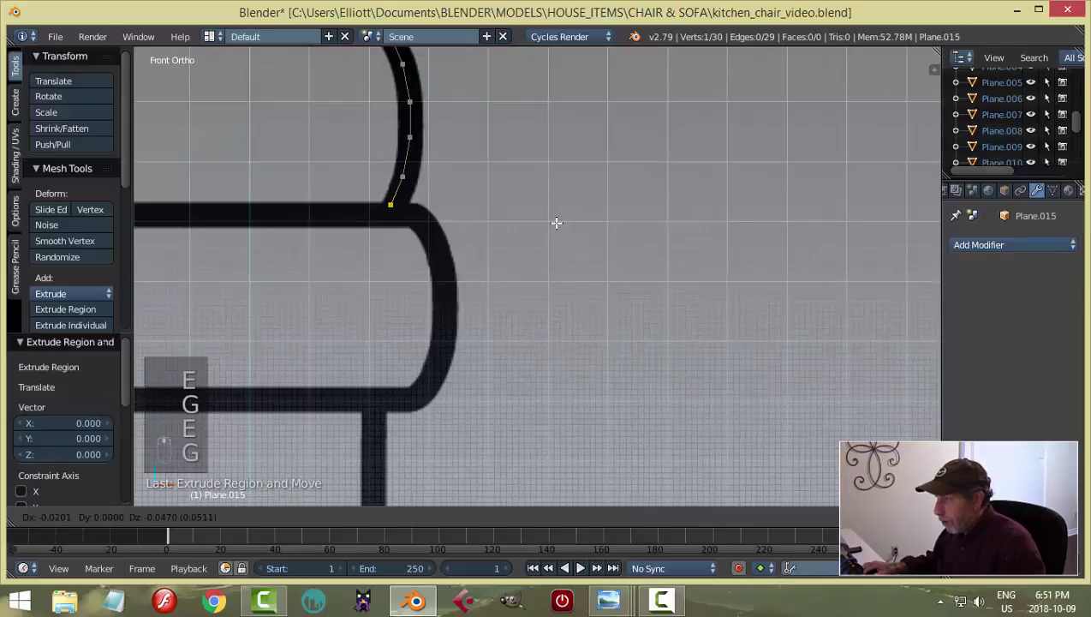
{"action": "key", "text": "e"}
{"action": "key", "text": "g"}
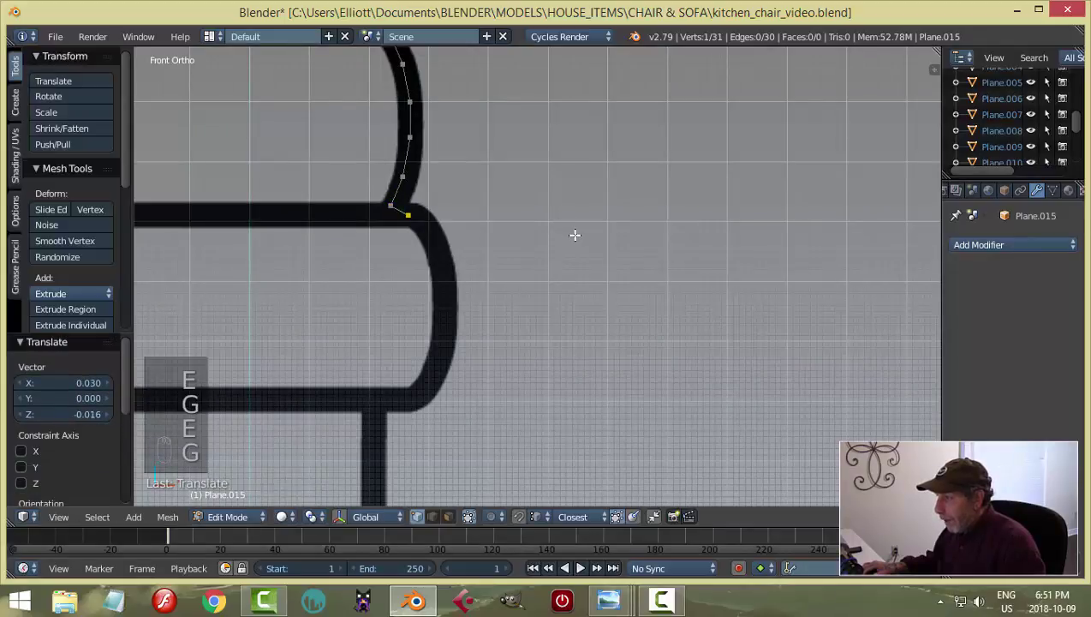
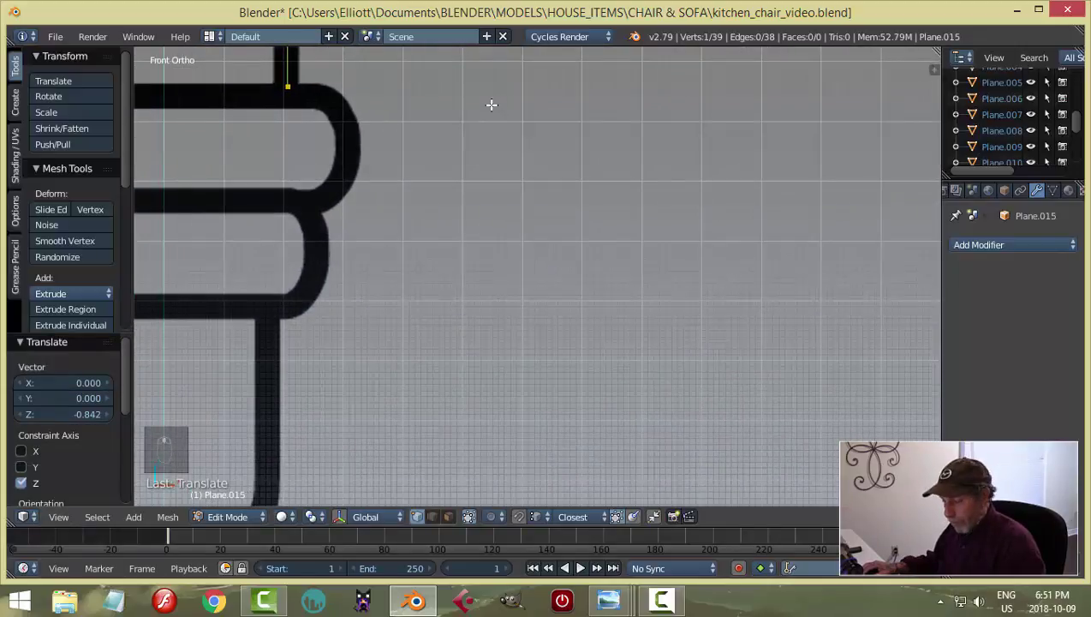
Step: Trace around the next rounded ring and into the one below it
{"action": "key", "text": "e"}
{"action": "key", "text": "g"}
{"action": "key", "text": "e"}
{"action": "key", "text": "g"}
{"action": "key", "text": "e"}
{"action": "key", "text": "g"}
{"action": "key", "text": "e"}
{"action": "key", "text": "g"}
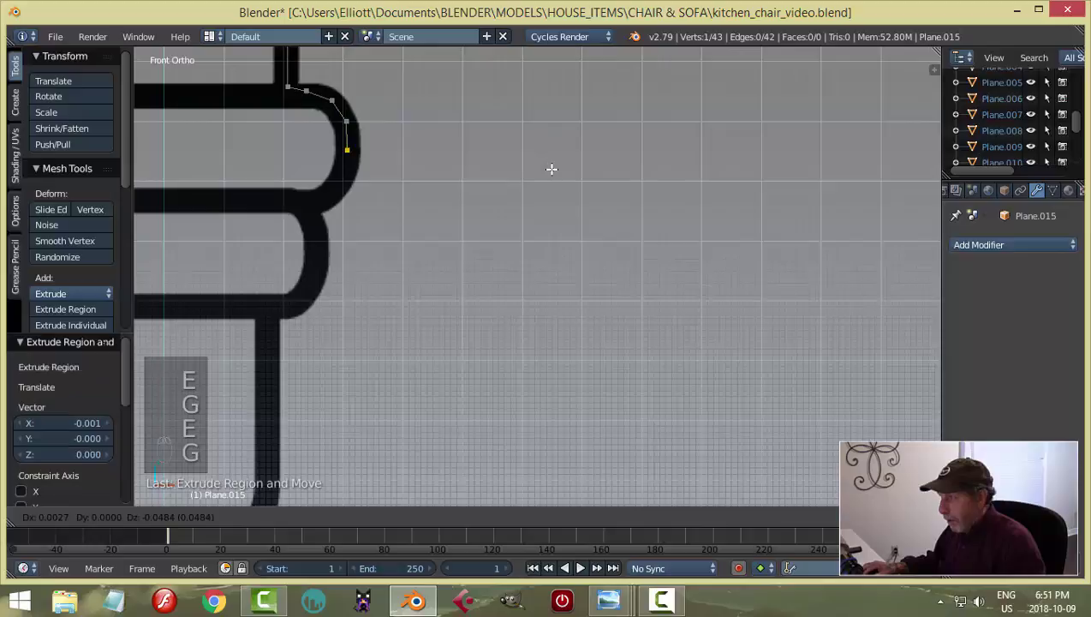
{"action": "key", "text": "e"}
{"action": "key", "text": "g"}
{"action": "key", "text": "e"}
{"action": "key", "text": "g"}
{"action": "key", "text": "e"}
{"action": "key", "text": "g"}
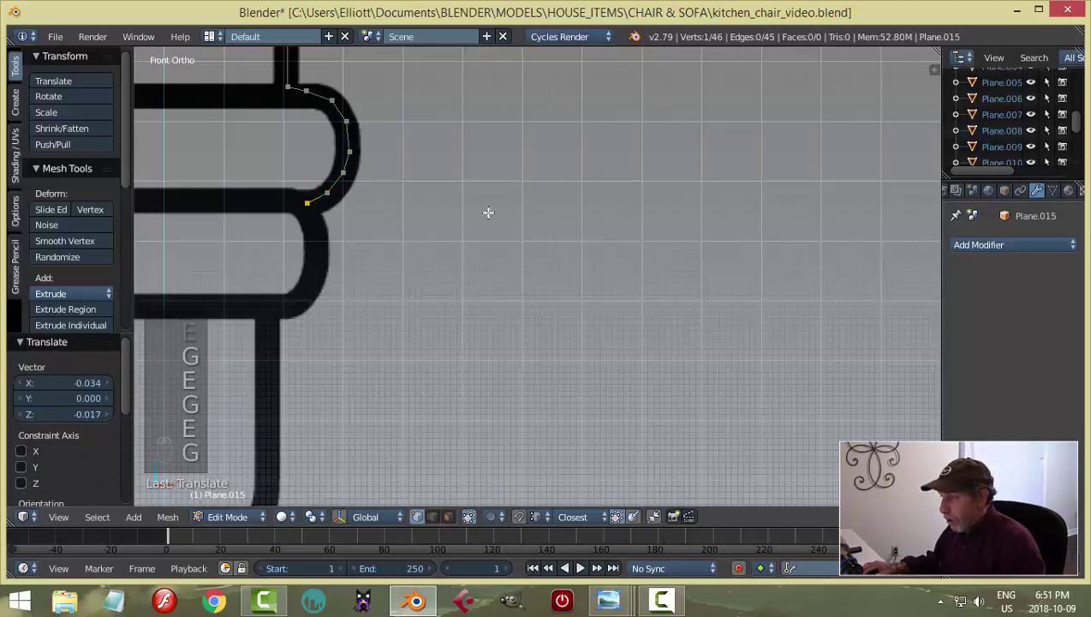
{"action": "key", "text": "e"}
{"action": "key", "text": "g"}
{"action": "key", "text": "e"}
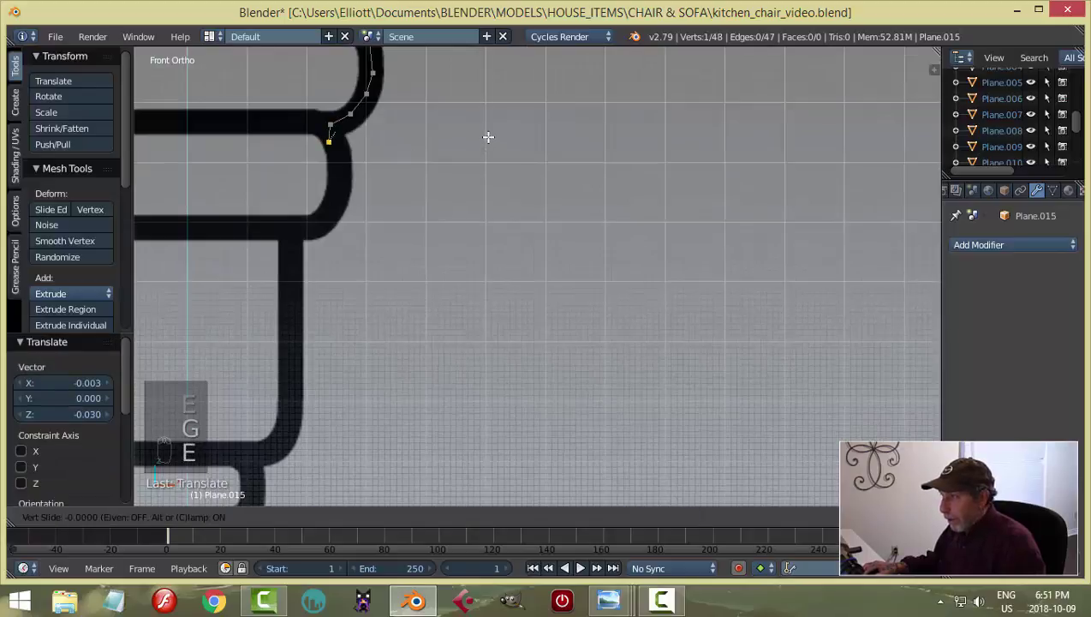
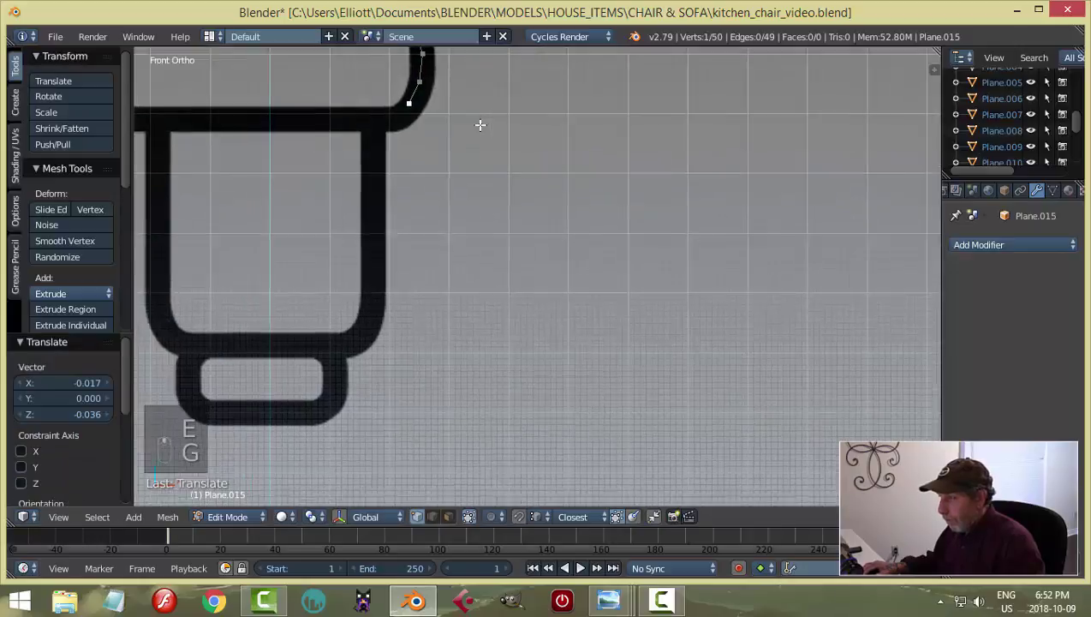
Step: Continue the outline past the lower frame and around the rounded foot, reaching 57 vertices
{"action": "key", "text": "e"}
{"action": "key", "text": "g"}
{"action": "key", "text": "e"}
{"action": "key", "text": "g"}
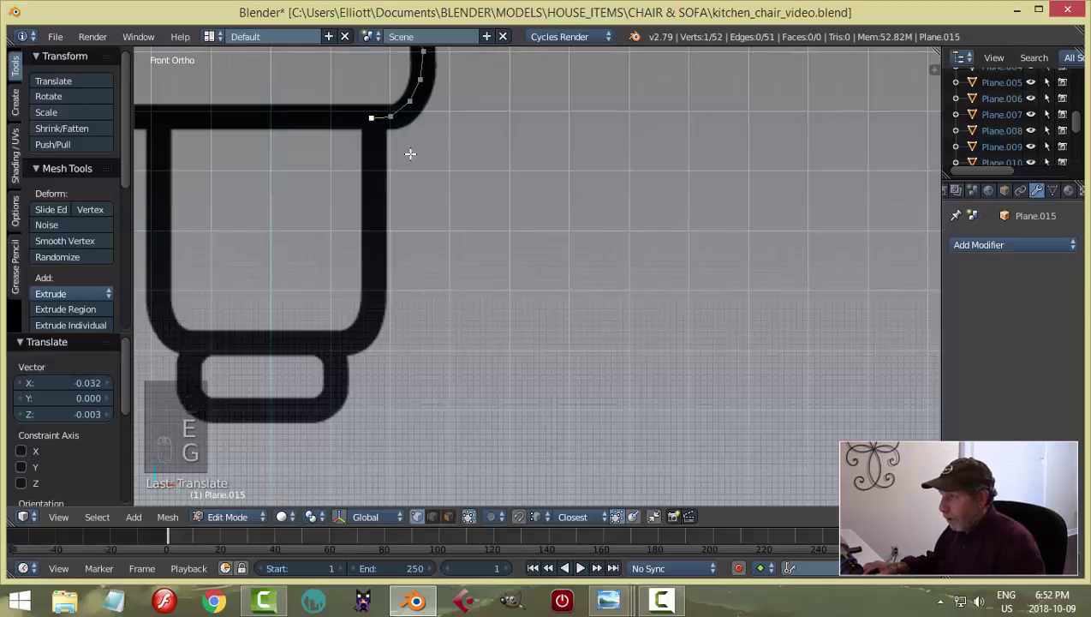
{"action": "key", "text": "e"}
{"action": "key", "text": "g"}
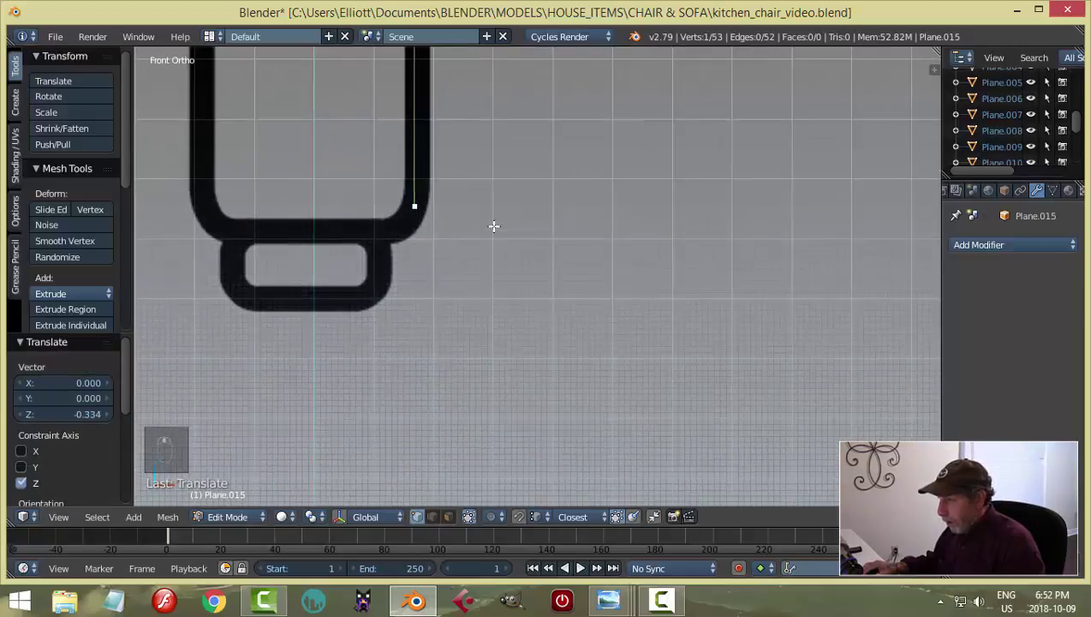
{"action": "key", "text": "e"}
{"action": "key", "text": "g"}
{"action": "key", "text": "e"}
{"action": "key", "text": "g"}
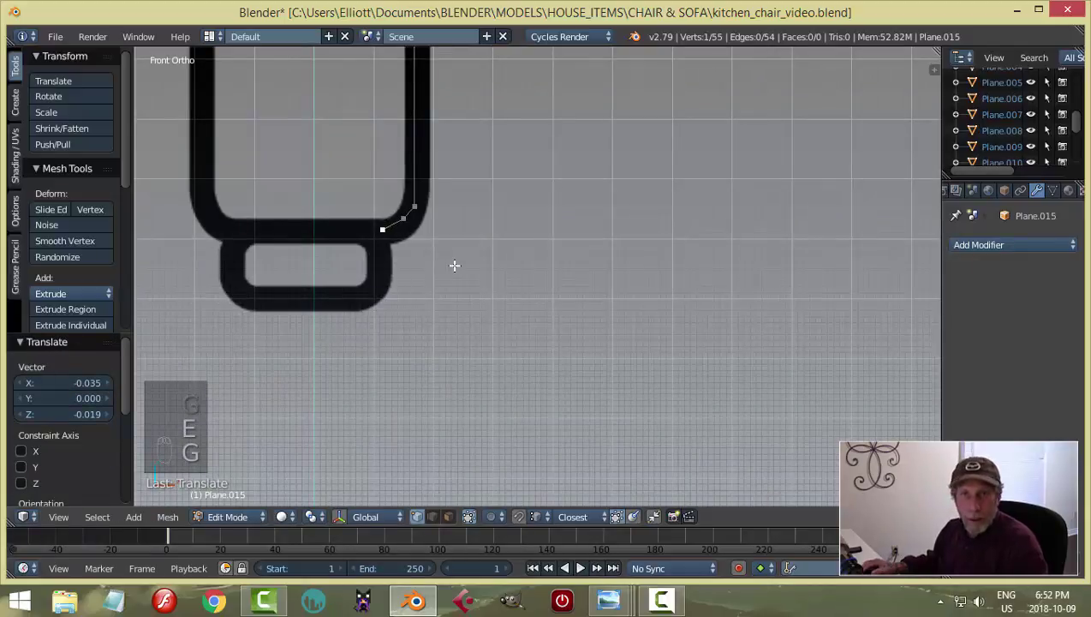
{"action": "key", "text": "e"}
{"action": "key", "text": "g"}
{"action": "key", "text": "e"}
{"action": "key", "text": "g"}
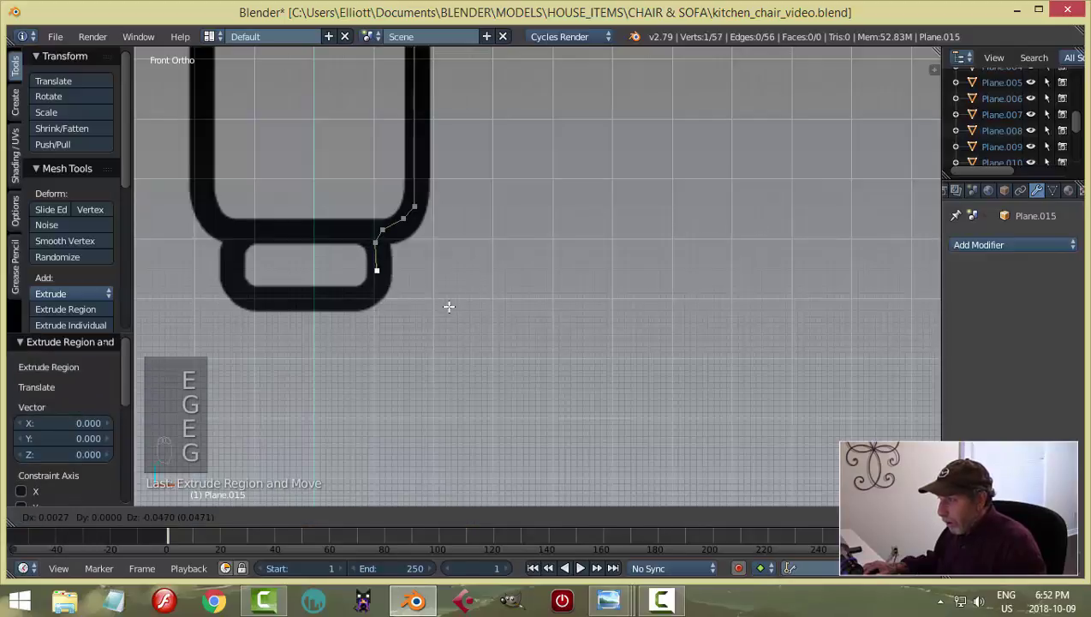
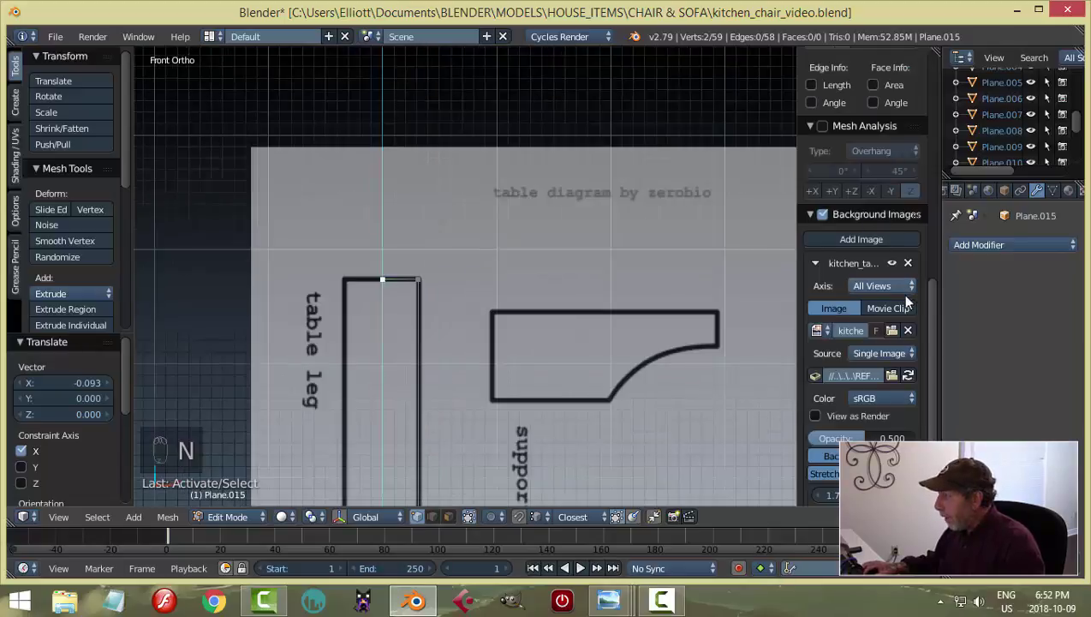
Step: Set the top vertices' Median X to 0 and return to Object Mode
{"action": "left_click_drag", "start_coordinate": [933, 312], "coordinate": [908, 92]}
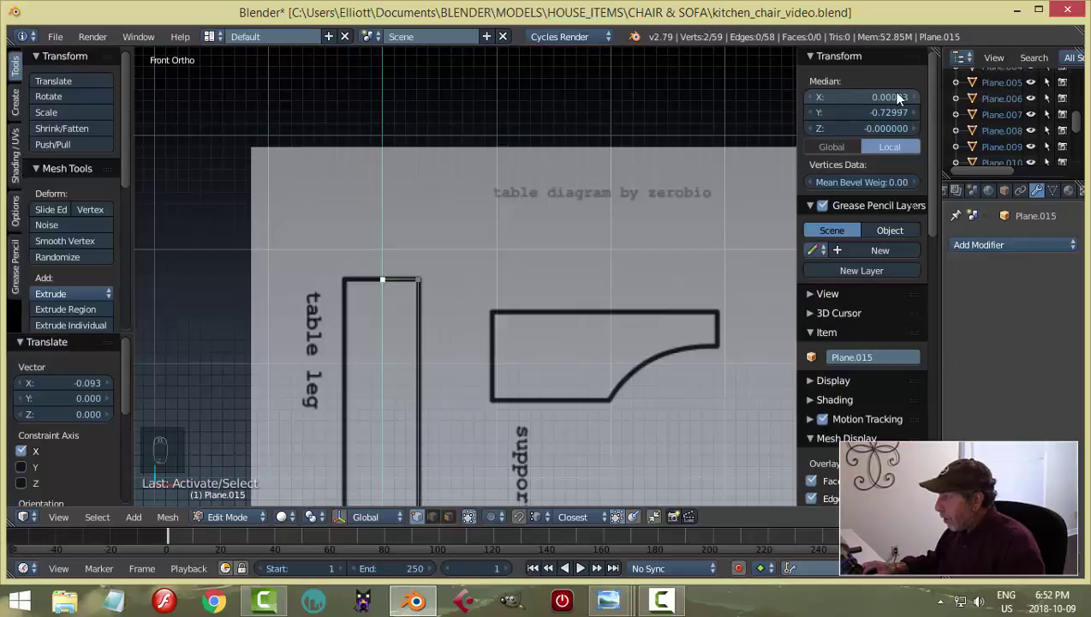
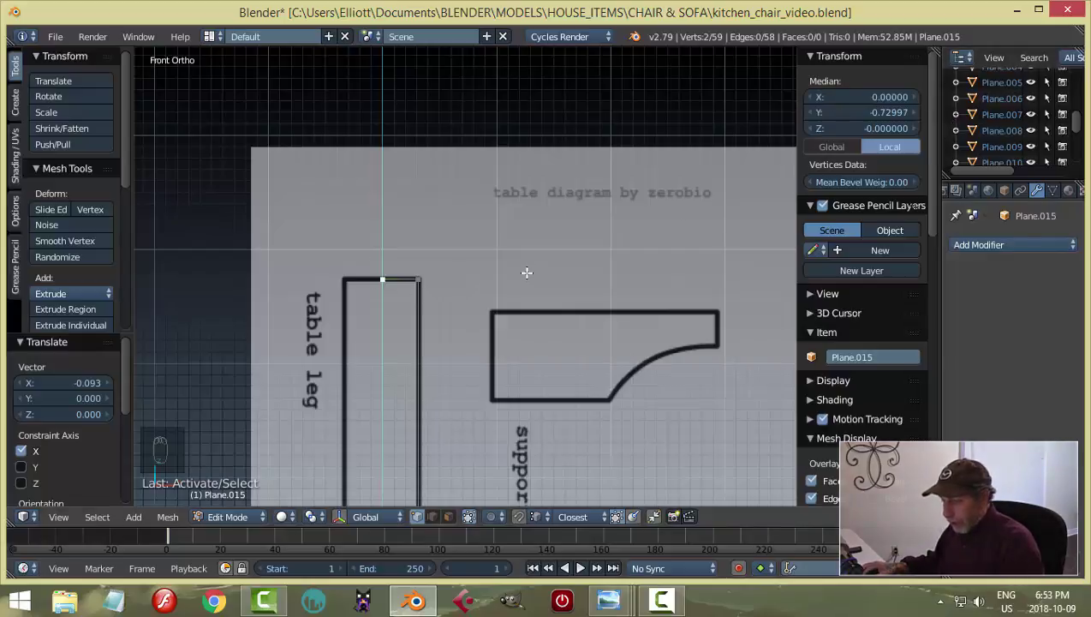
{"action": "key", "text": "a"}
{"action": "key", "text": "Tab"}
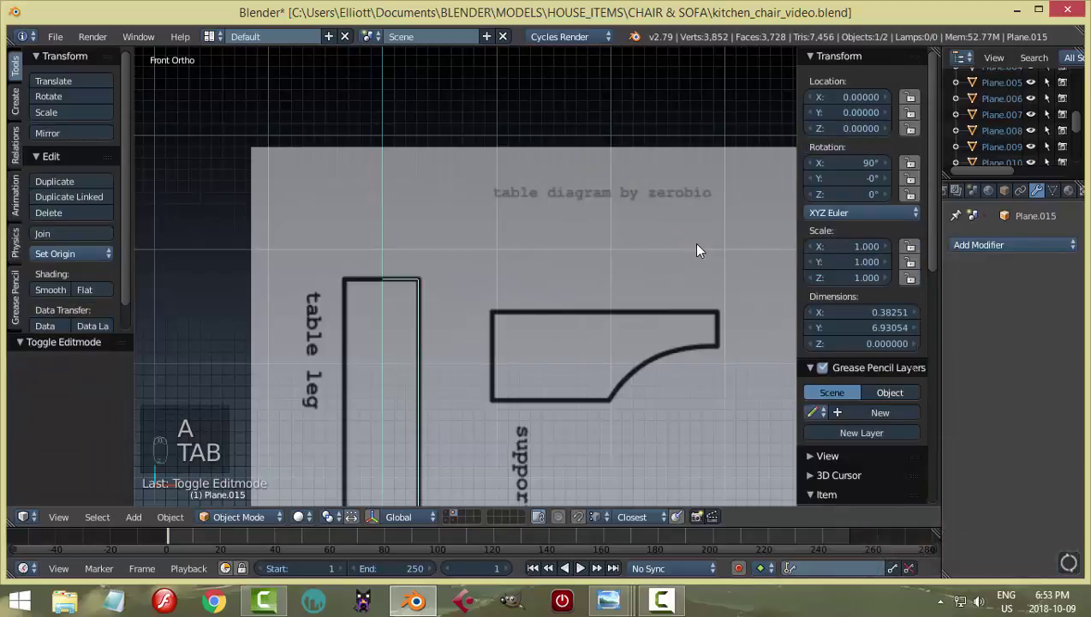
Step: Orbit and zoom around the revolved, subdivided table leg to inspect it in 3D
{"action": "key", "text": "n"}
{"action": "left_click_drag", "start_coordinate": [814, 254], "coordinate": [622, 171]}
{"action": "middle_click", "coordinate": [639, 185]}
{"action": "middle_click", "coordinate": [784, 144]}
{"action": "left_click_drag", "start_coordinate": [727, 236], "coordinate": [970, 249]}
{"action": "left_click_drag", "start_coordinate": [970, 249], "coordinate": [742, 311]}
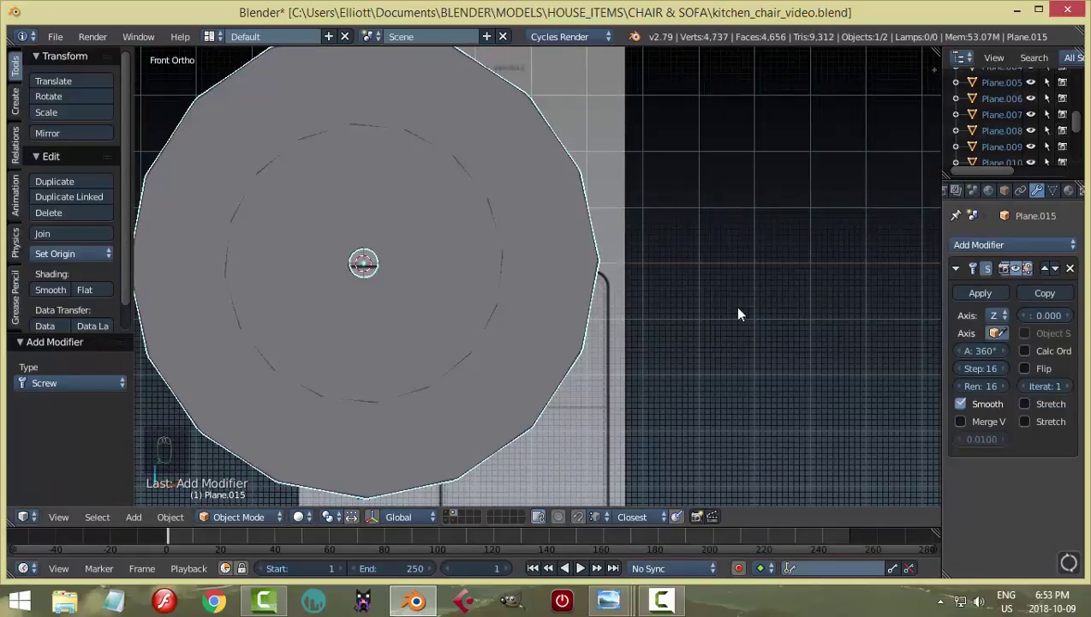
{"action": "left_click_drag", "start_coordinate": [1004, 322], "coordinate": [969, 247]}
{"action": "left_click_drag", "start_coordinate": [970, 246], "coordinate": [776, 413]}
{"action": "left_click_drag", "start_coordinate": [673, 355], "coordinate": [1002, 561]}
{"action": "left_click", "coordinate": [1001, 561]}
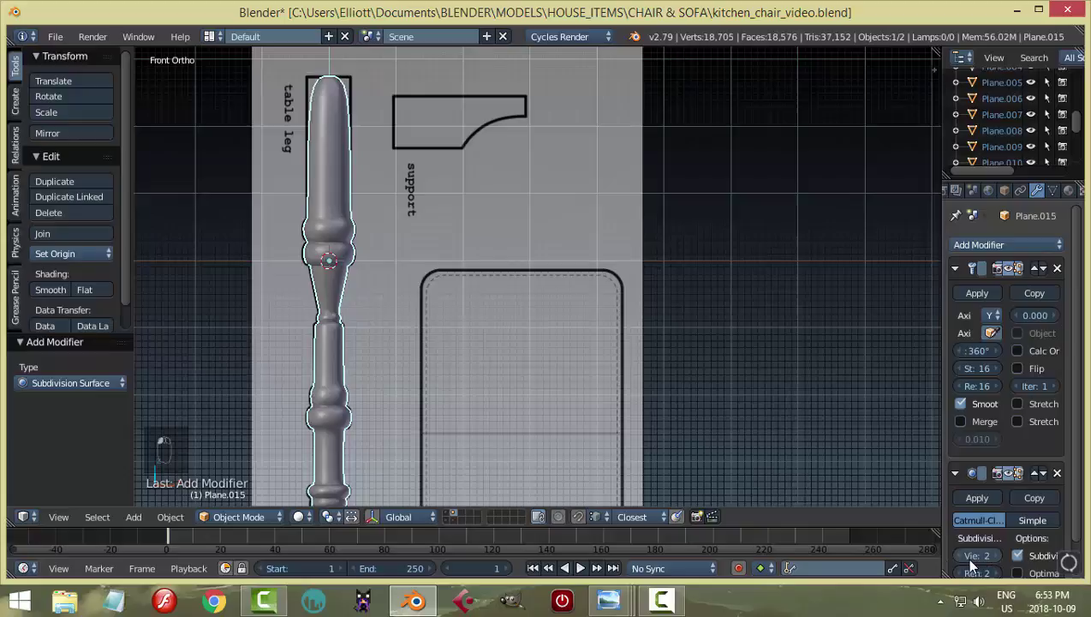
{"action": "middle_click", "coordinate": [499, 359]}
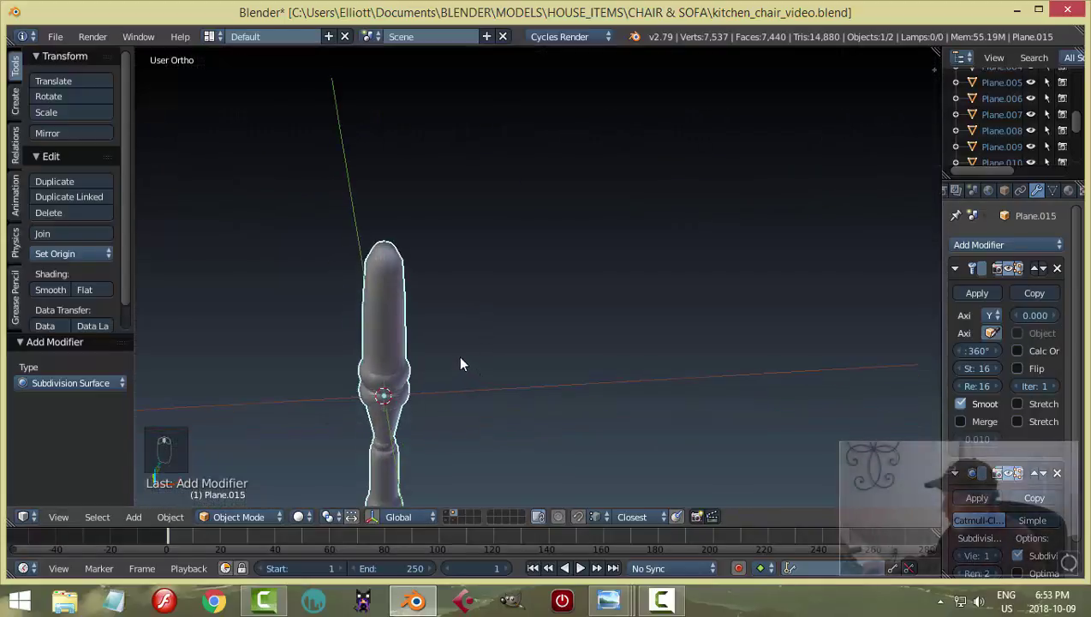
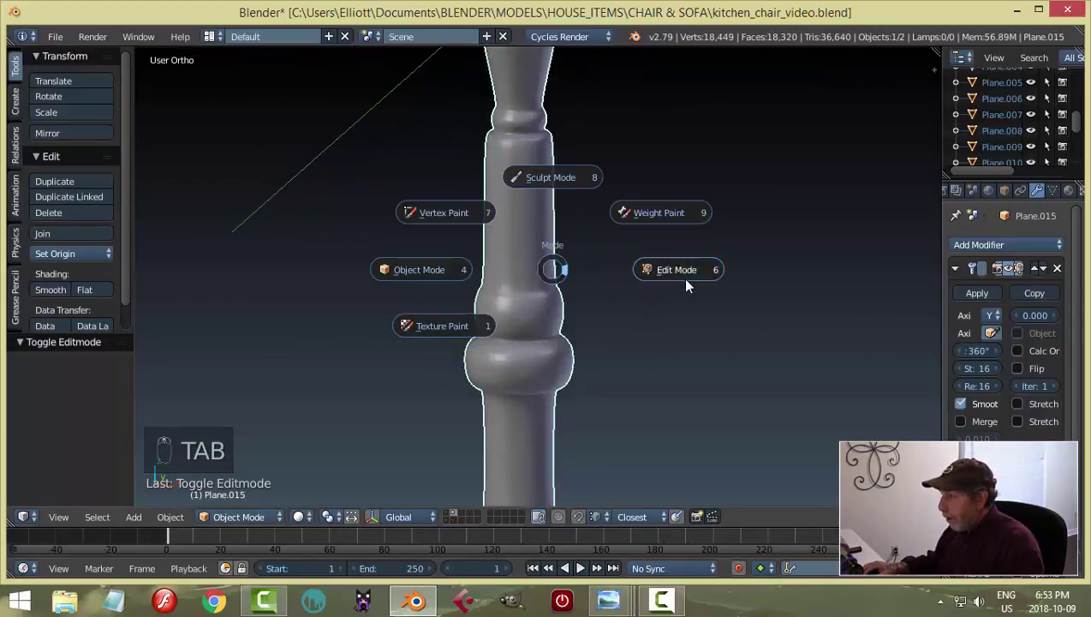
Step: Add loop cuts below the upper bead and near the neck, then preview the smoothed leg
{"action": "key", "text": "Tab"}
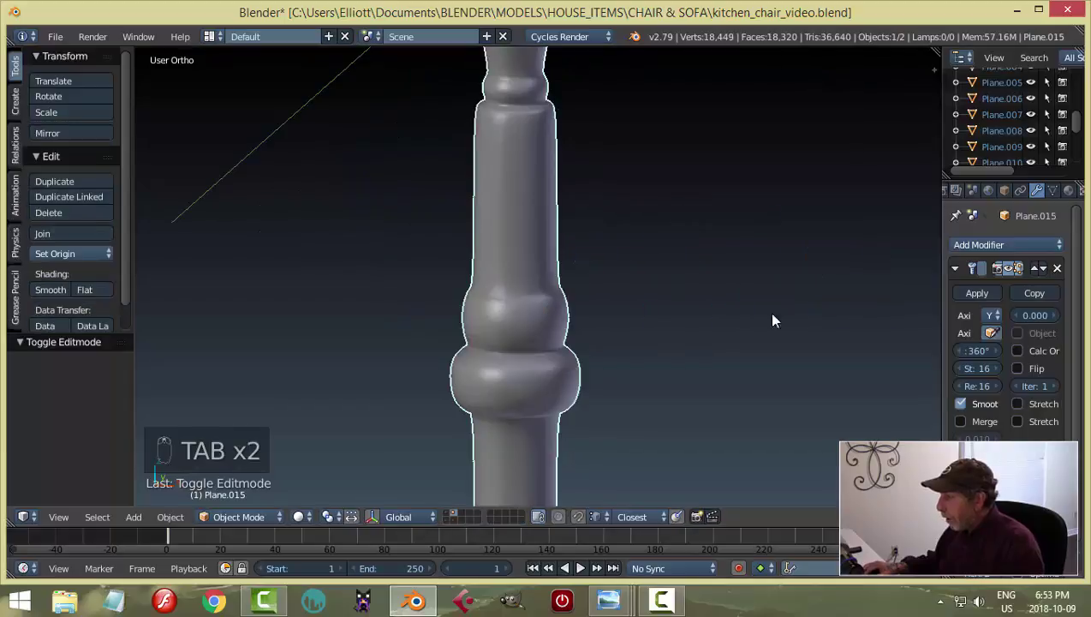
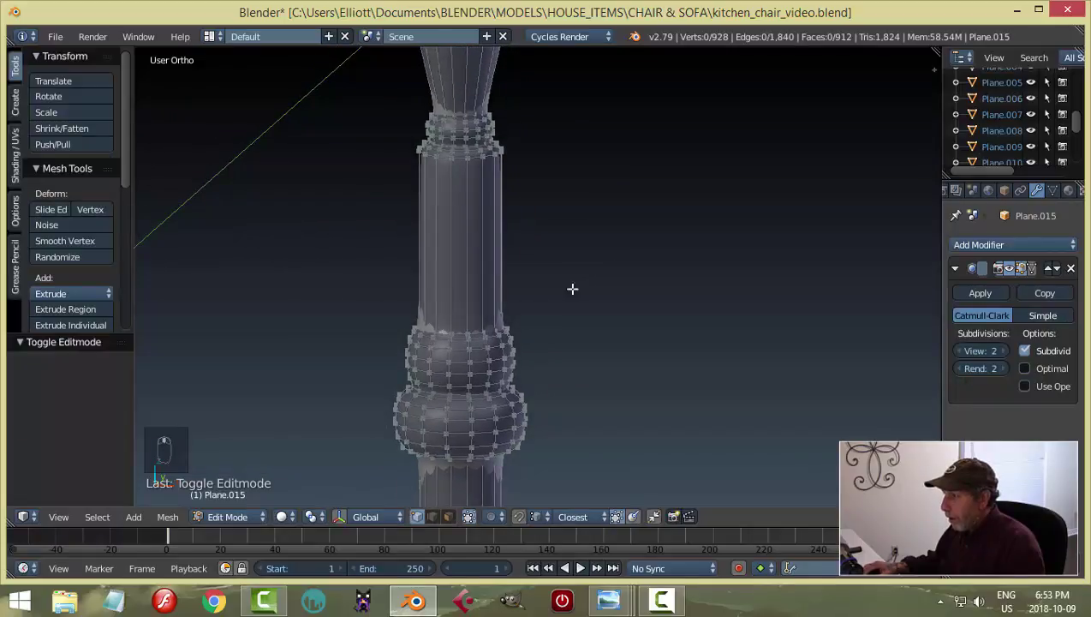
{"action": "key", "text": "ctrl+r"}
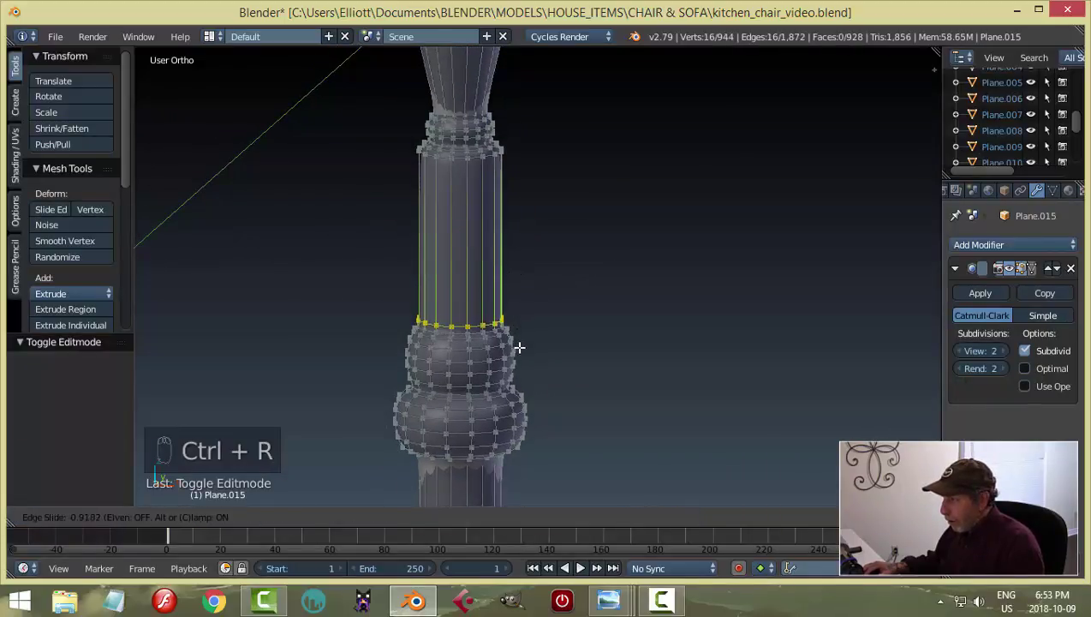
{"action": "key", "text": "ctrl+r"}
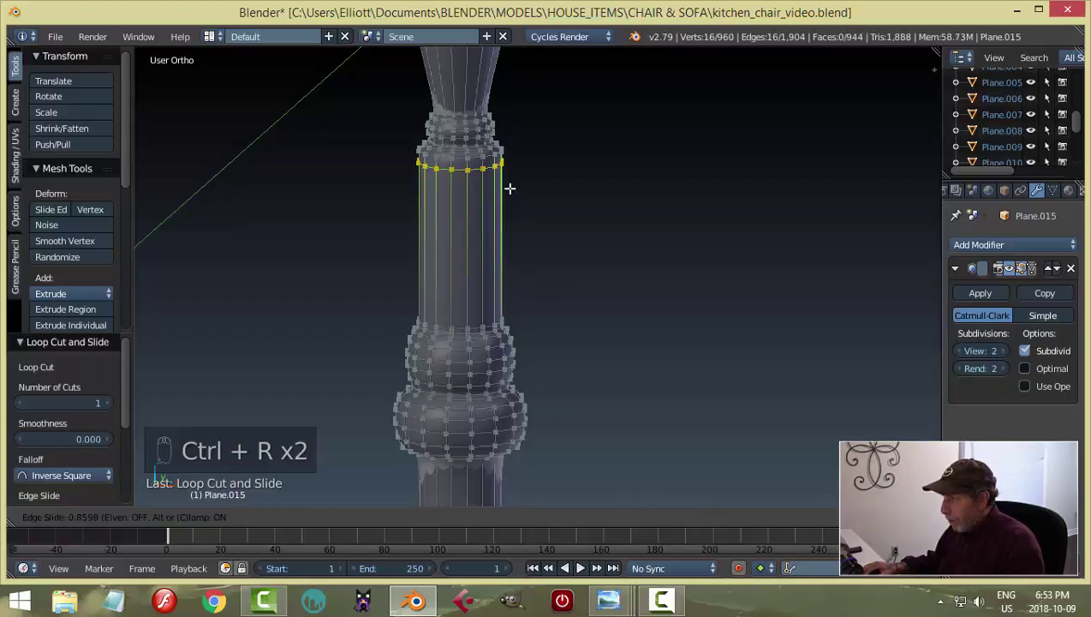
{"action": "key", "text": "a"}
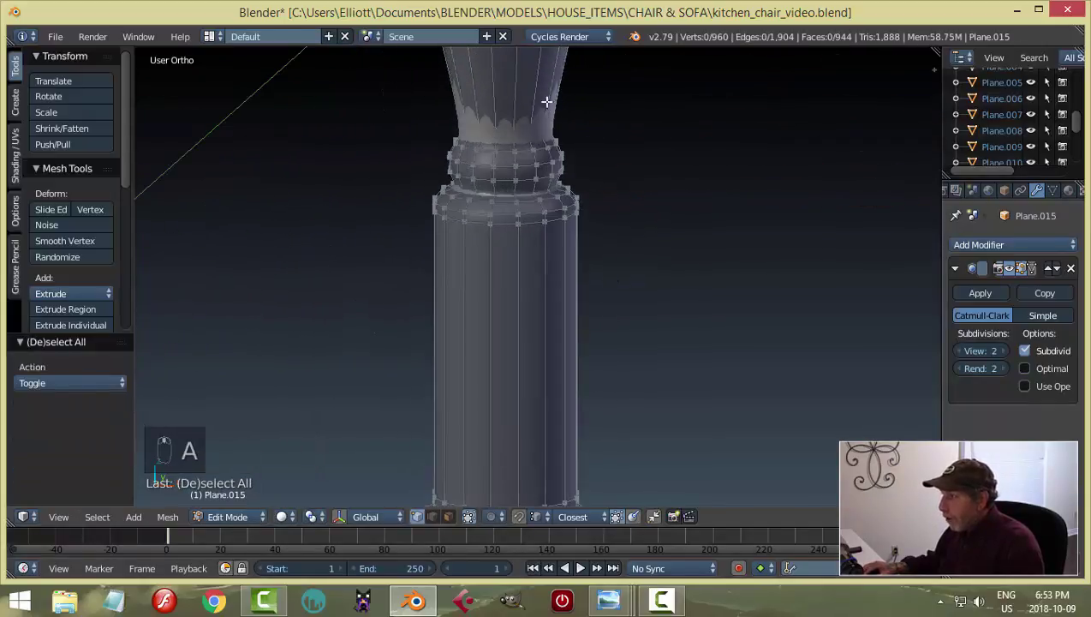
{"action": "key", "text": "ctrl+r"}
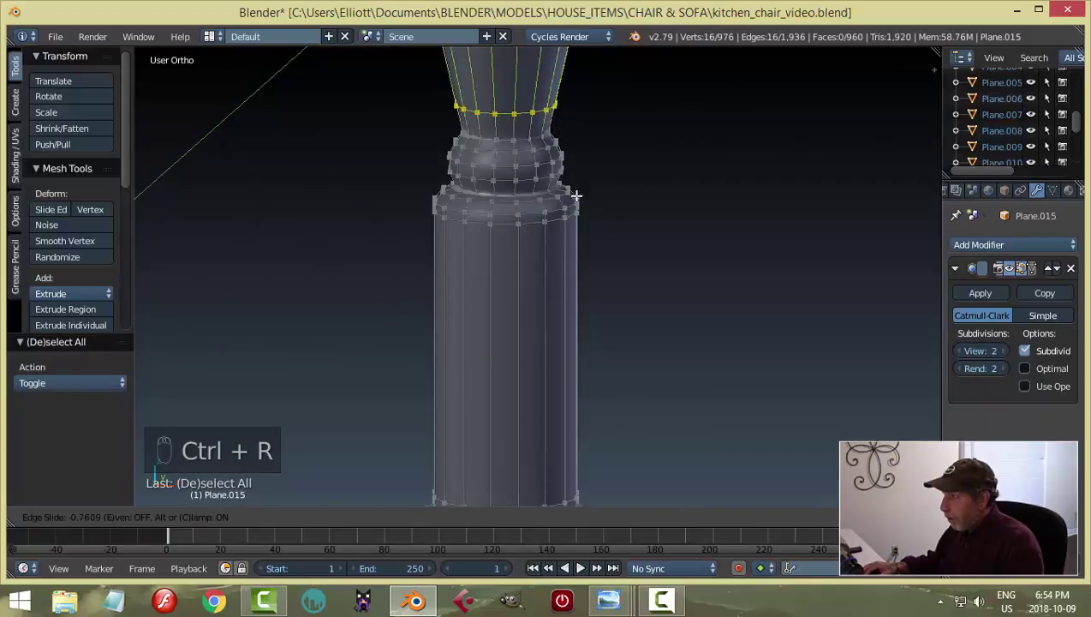
{"action": "key", "text": "Tab"}
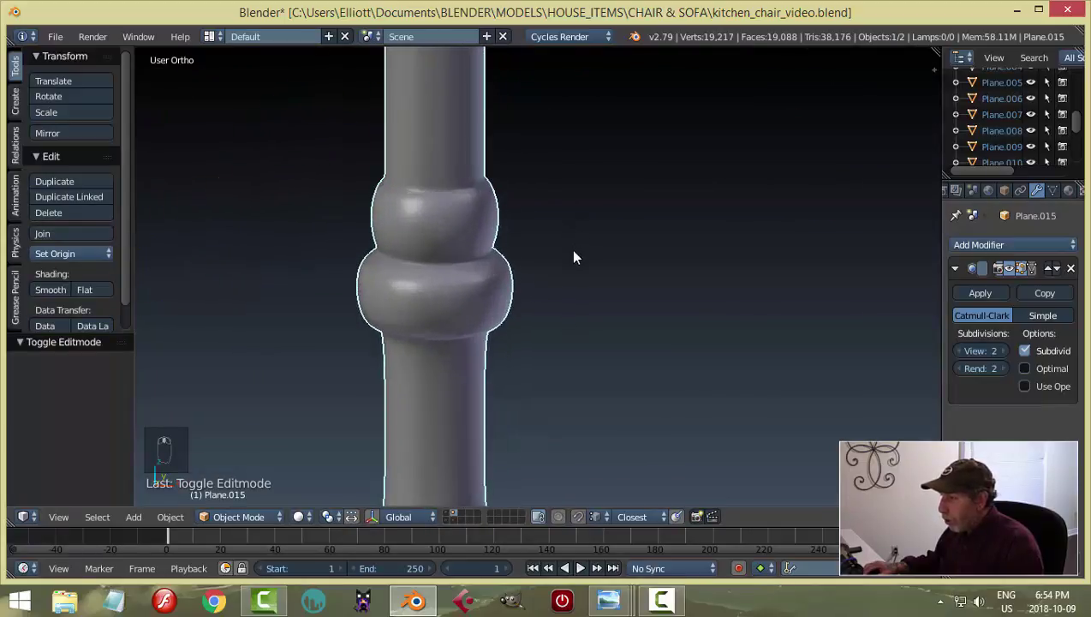
Step: Add further edge loops lower on the shaft and near the bottom to form new rings
{"action": "key", "text": "Tab"}
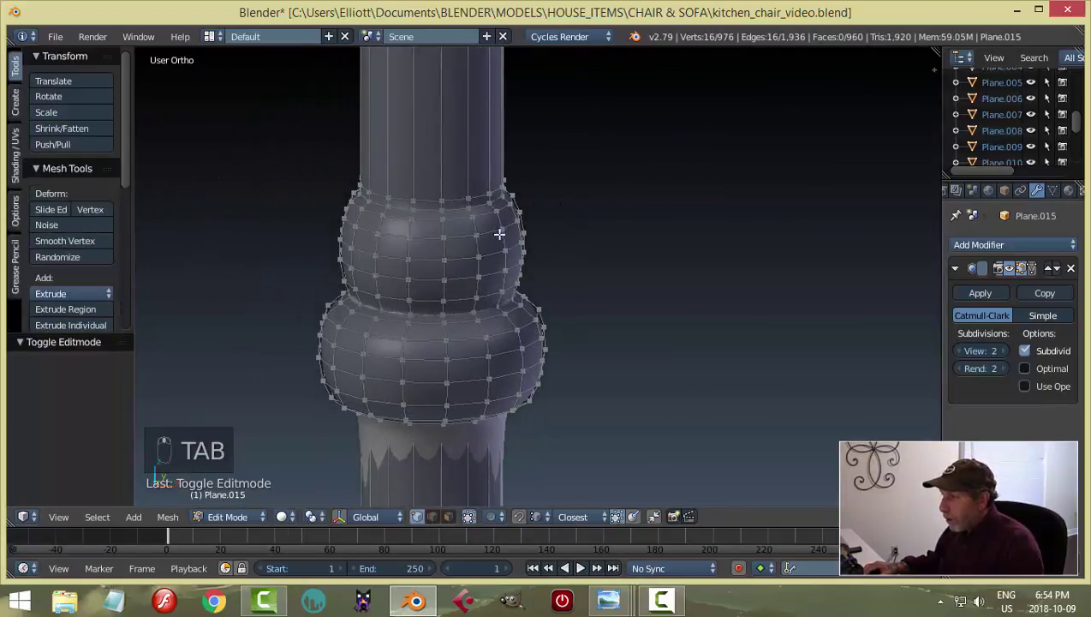
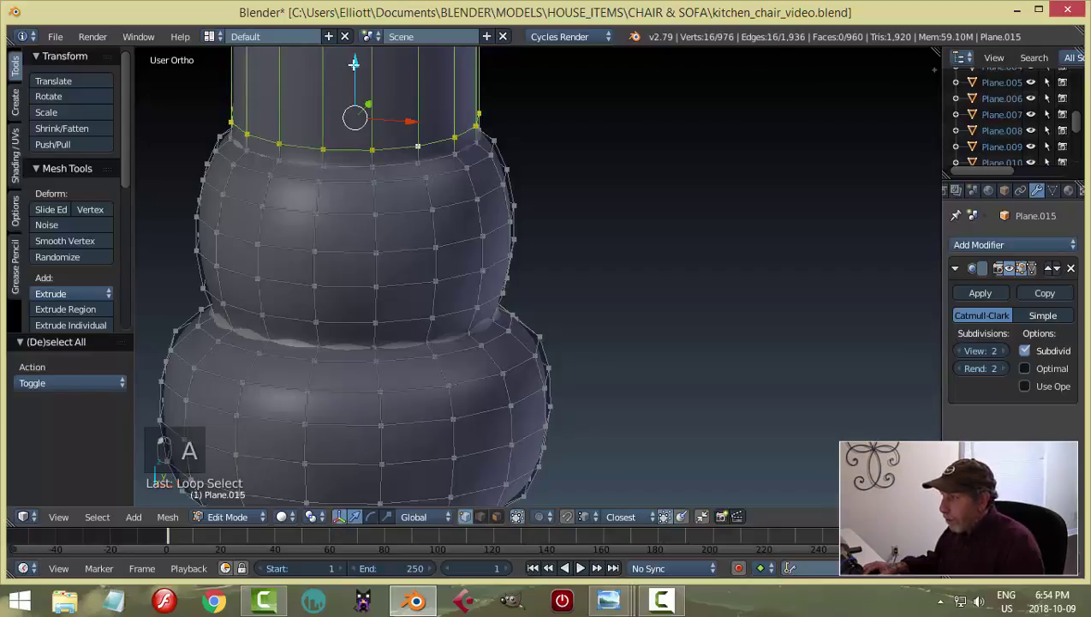
{"action": "key", "text": "Tab"}
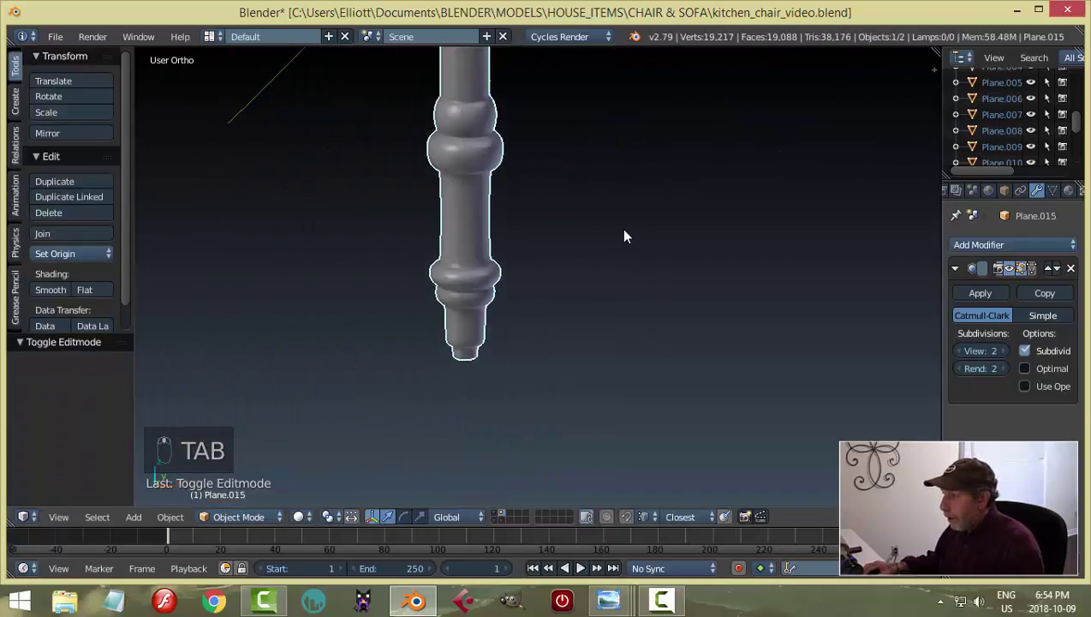
{"action": "key", "text": "Tab"}
{"action": "key", "text": "ctrl+r"}
{"action": "key", "text": "ctrl+r"}
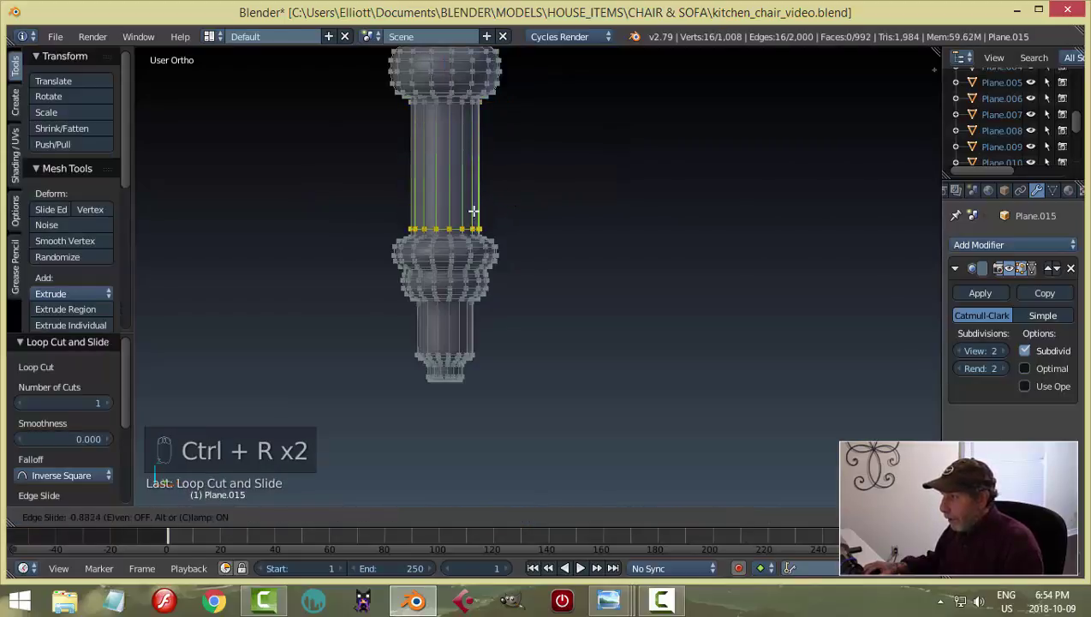
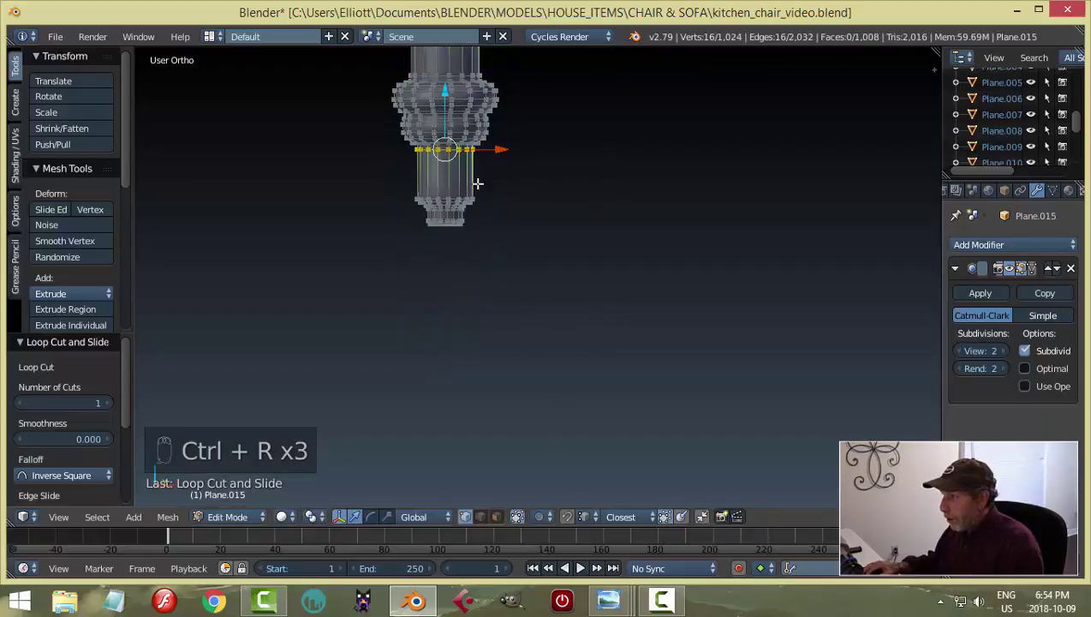
{"action": "key", "text": "ctrl+r"}
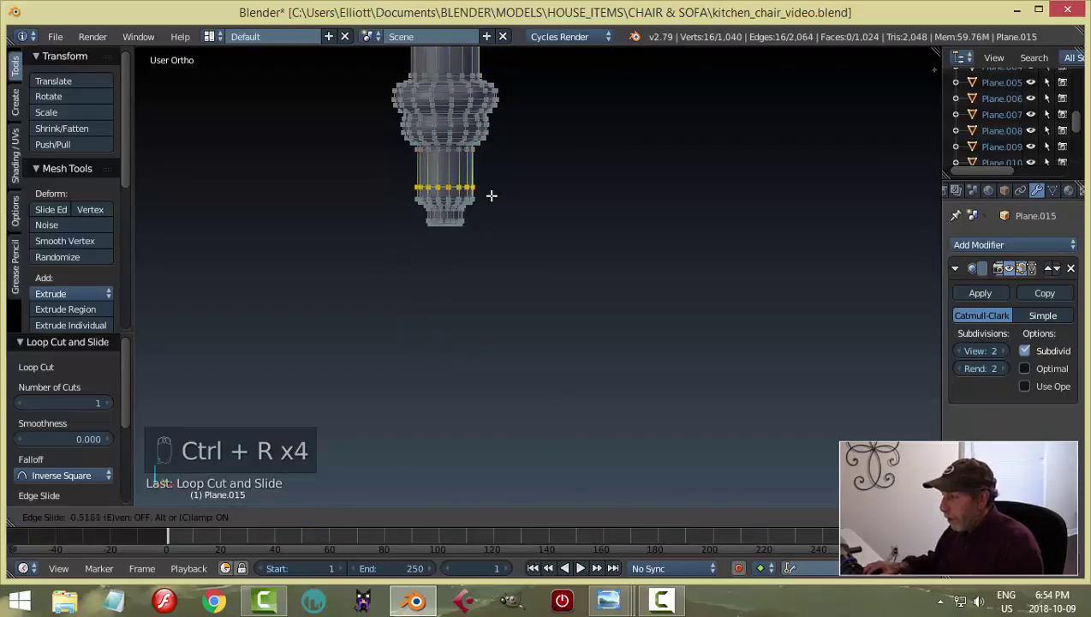
{"action": "key", "text": "a"}
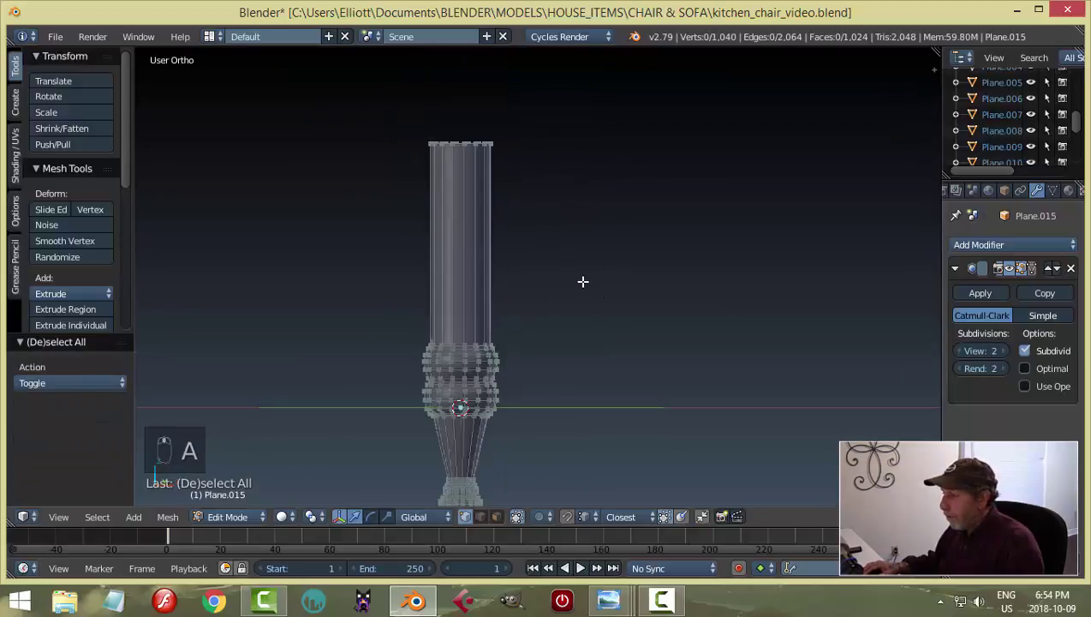
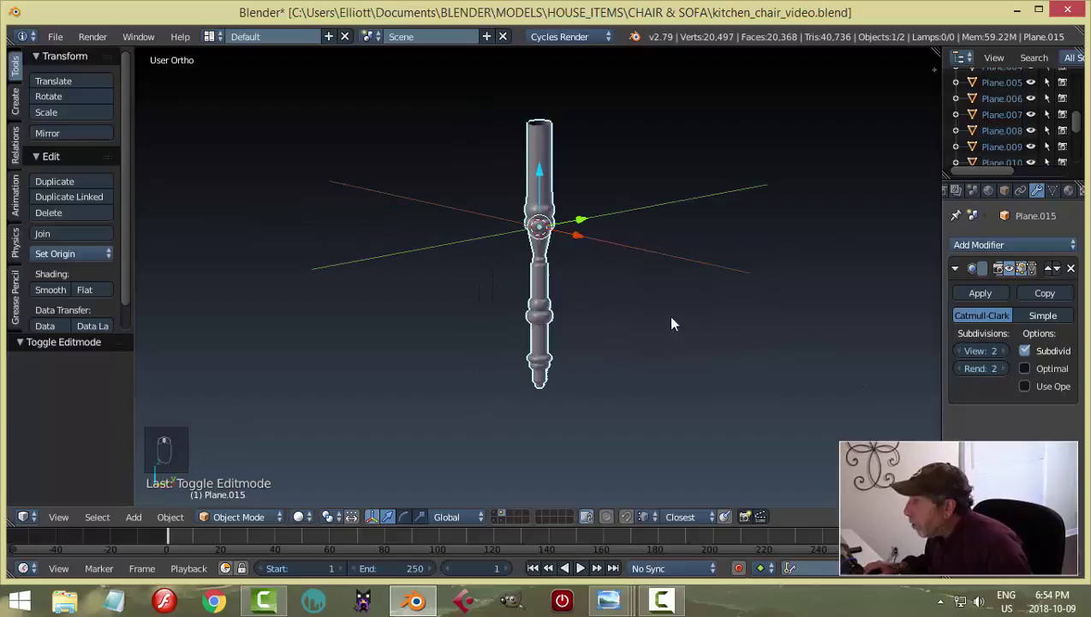
Step: Save the file and move the finished leg onto its own layer
{"action": "key", "text": "ctrl+s"}
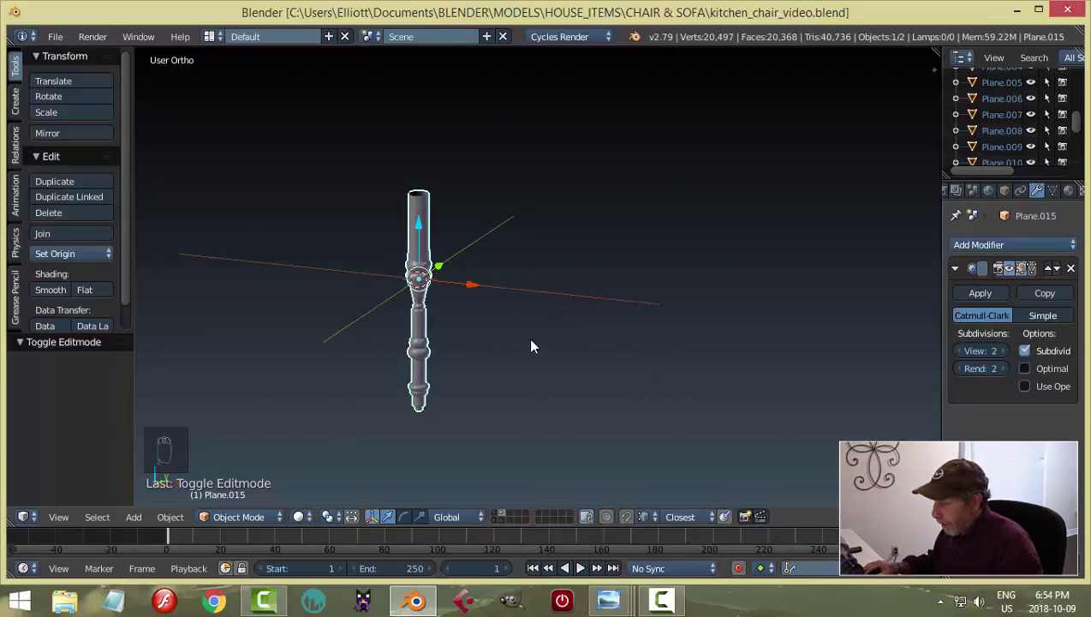
{"action": "key", "text": "m"}
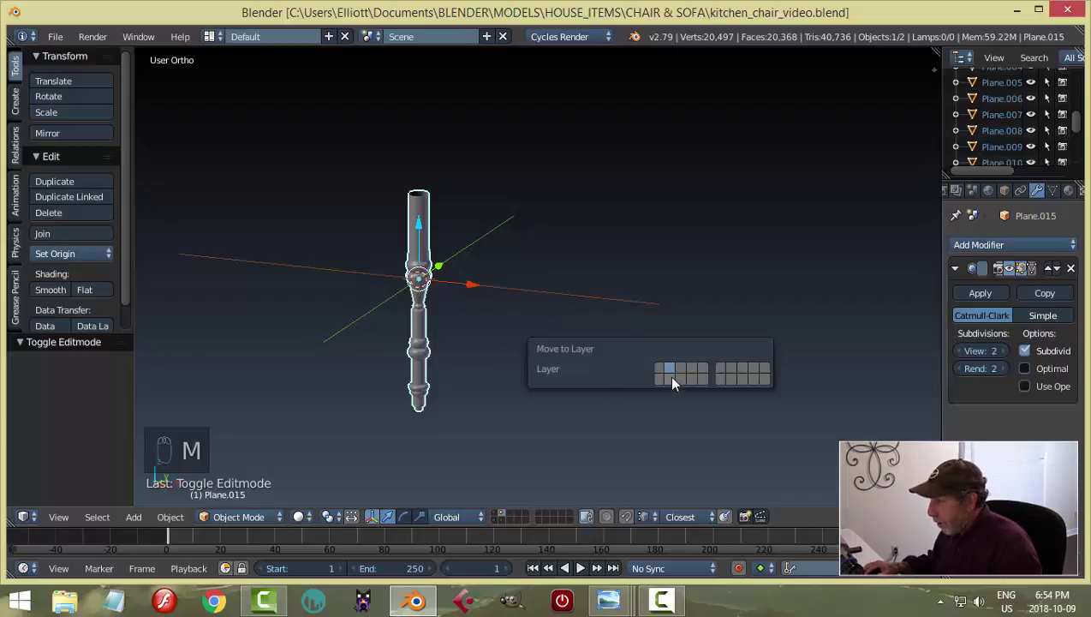
{"action": "left_click_drag", "start_coordinate": [508, 525], "coordinate": [466, 377]}
{"action": "middle_click", "coordinate": [466, 377]}
{"action": "left_click_drag", "start_coordinate": [422, 370], "coordinate": [500, 515]}
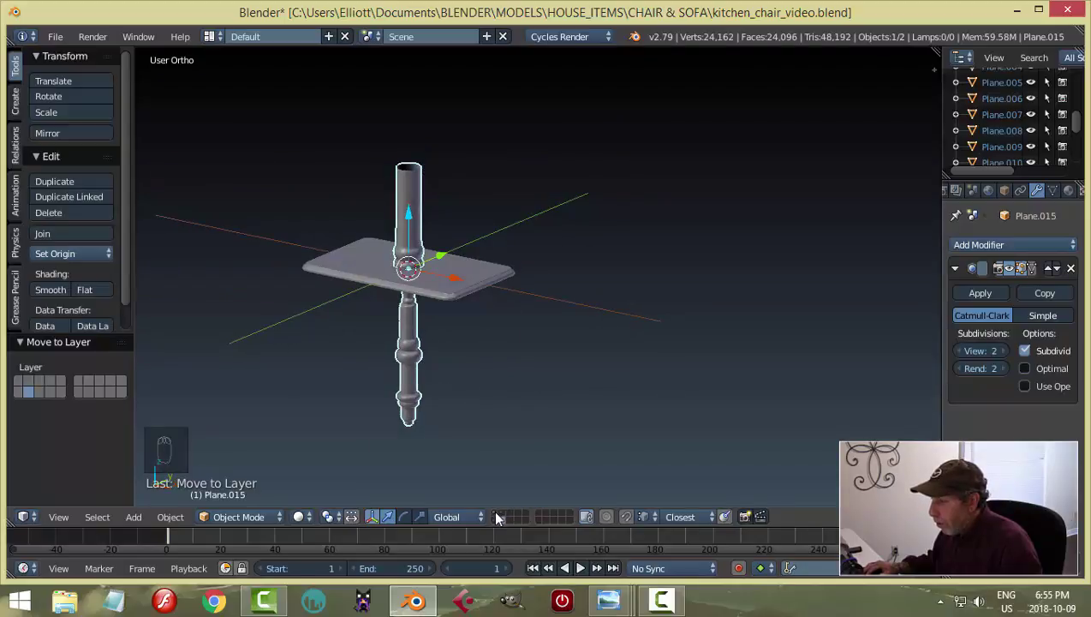
{"action": "left_click_drag", "start_coordinate": [500, 516], "coordinate": [509, 518]}
{"action": "left_click_drag", "start_coordinate": [508, 518], "coordinate": [585, 350]}
{"action": "left_click_drag", "start_coordinate": [586, 350], "coordinate": [601, 330]}
Step: Return to front view and zoom in on the curved support shape of the diagram
{"action": "key", "text": "KP_1"}
{"action": "scroll", "scroll_direction": "up", "scroll_amount": 3}
{"action": "scroll", "scroll_direction": "up", "scroll_amount": 3}
{"action": "left_click_drag", "start_coordinate": [438, 261], "coordinate": [419, 255]}
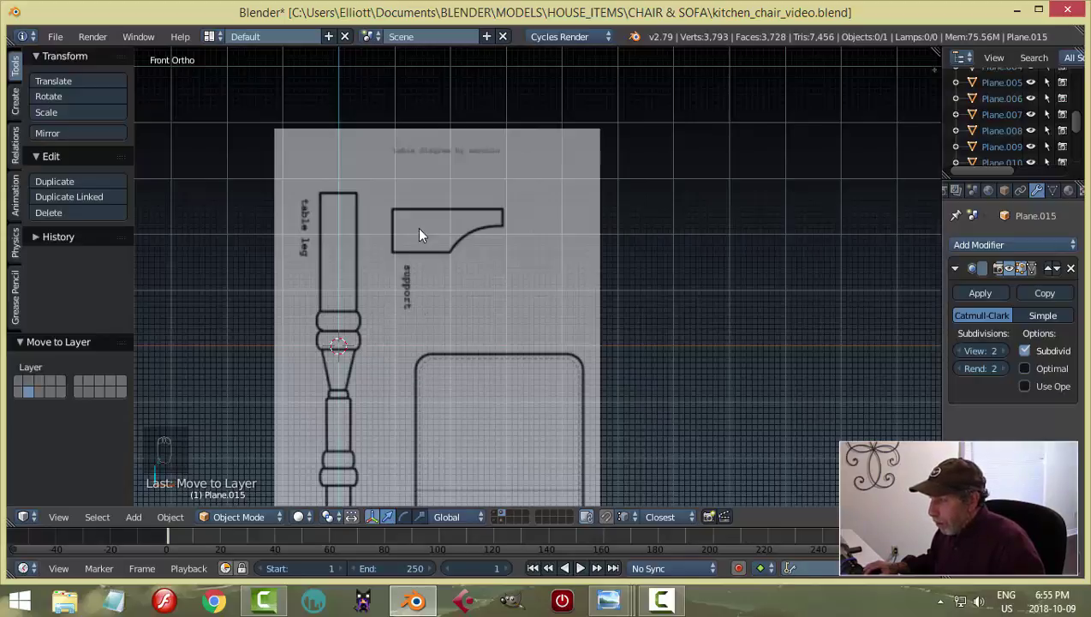
Step: Add a plane over the support drawing and reshape its vertices to the full rectangle
{"action": "left_click_drag", "start_coordinate": [415, 234], "coordinate": [493, 280]}
{"action": "key", "text": "shift+a"}
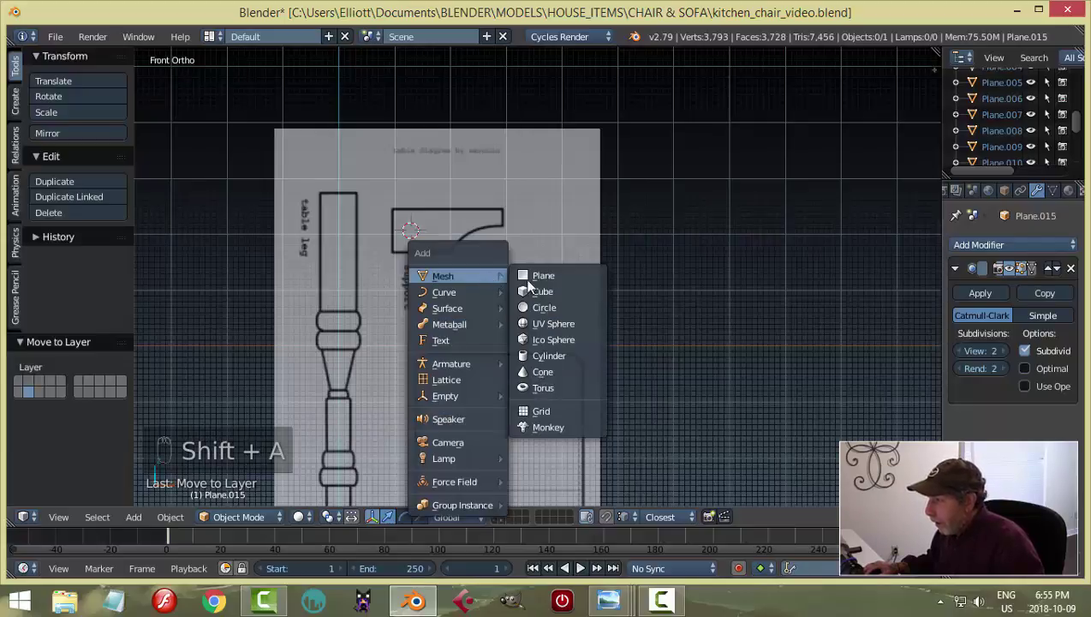
{"action": "key", "text": "r"}
{"action": "middle_click", "coordinate": [522, 277]}
{"action": "key", "text": "Tab"}
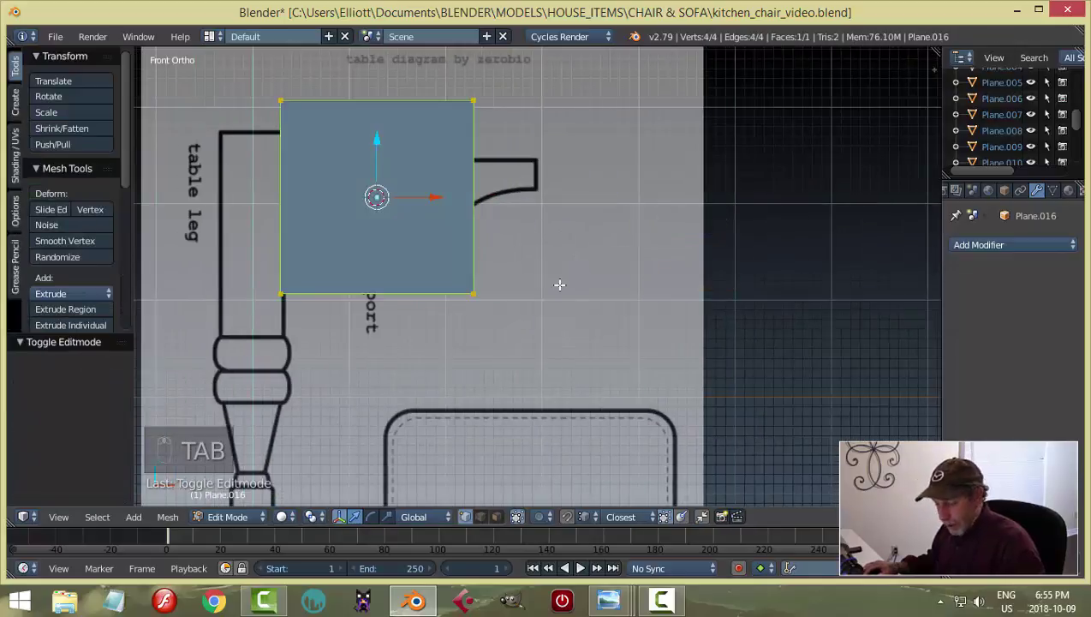
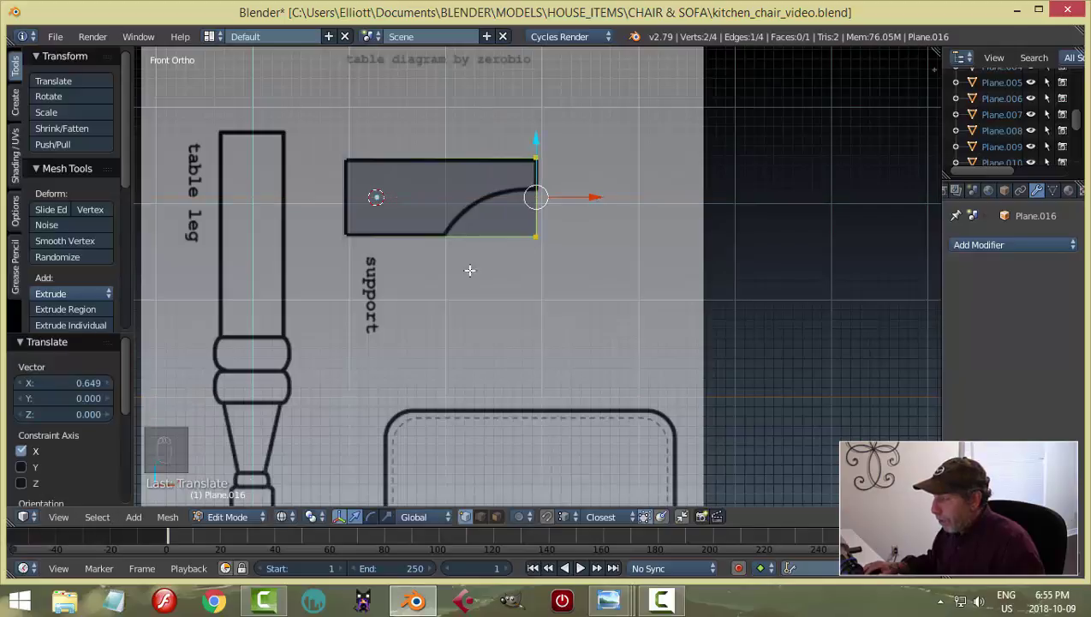
Step: Cut edge loops across the plane where the support's curve begins
{"action": "key", "text": "ctrl+r"}
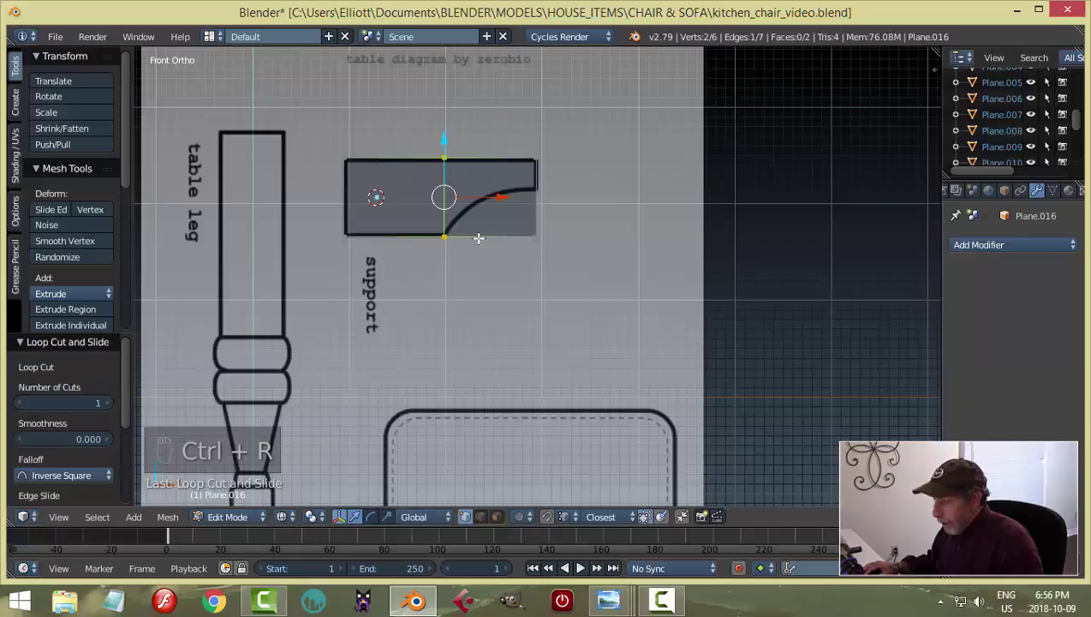
{"action": "key", "text": "ctrl+r"}
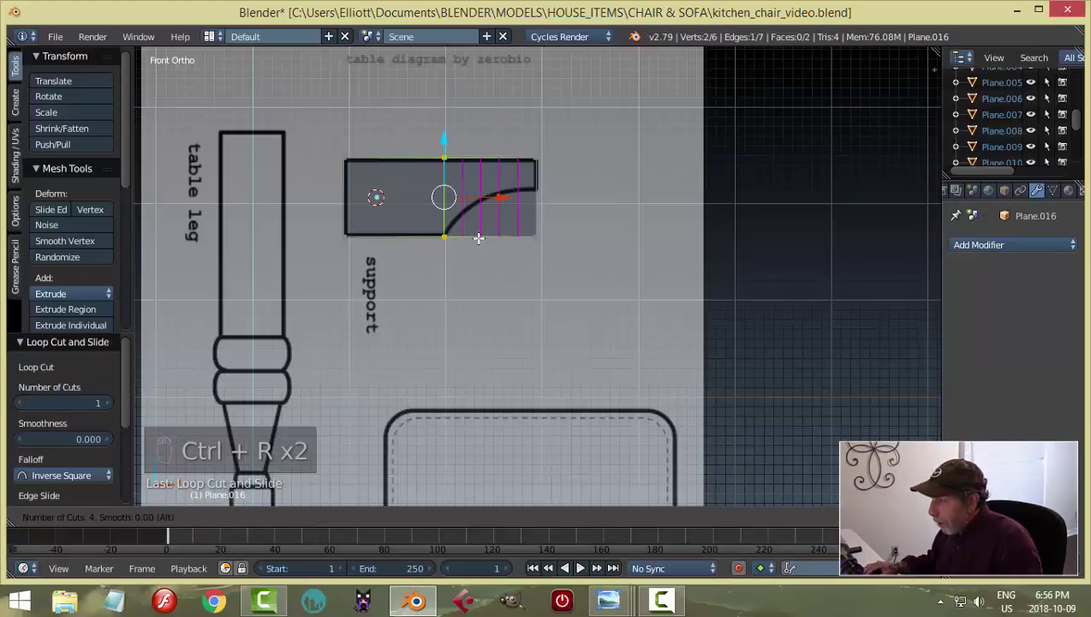
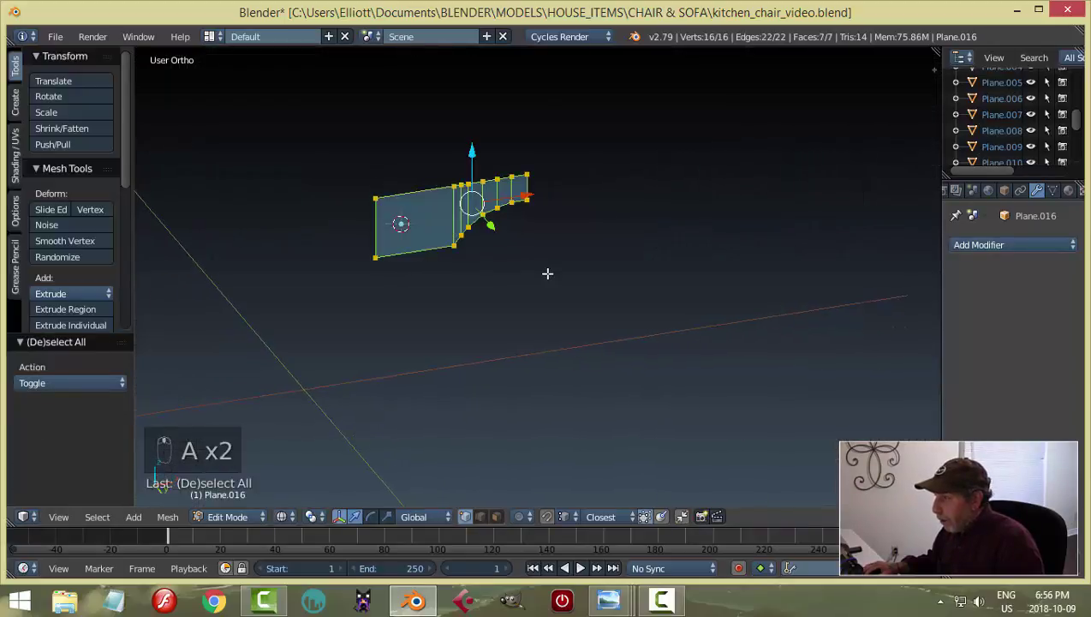
Step: Extrude the flat curved-cutout outline edge-on into a solid piece with thickness
{"action": "key", "text": "z"}
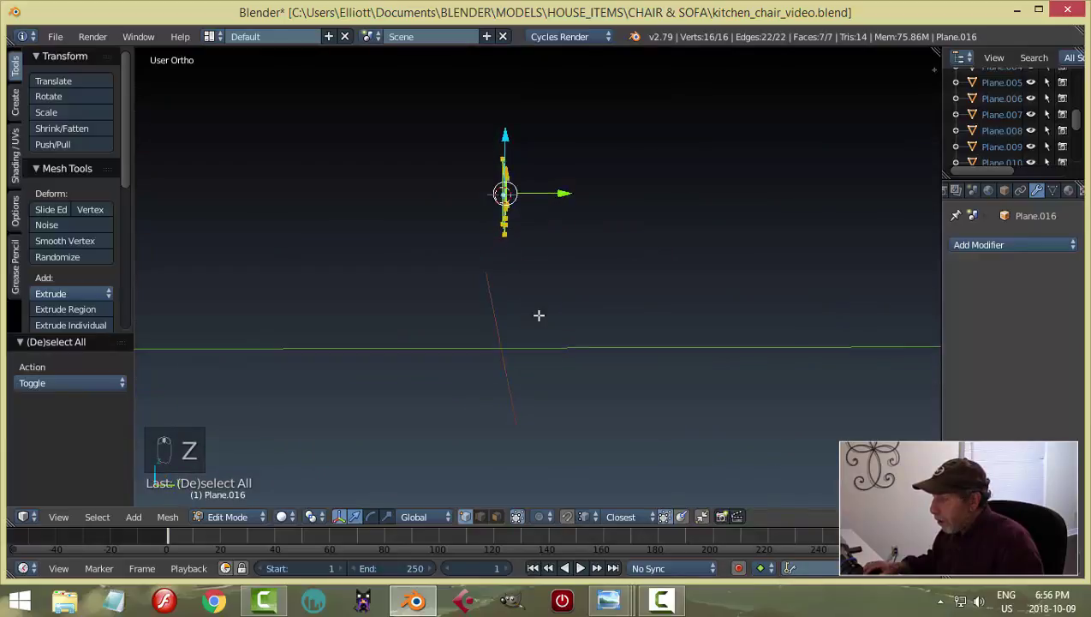
{"action": "key", "text": "e"}
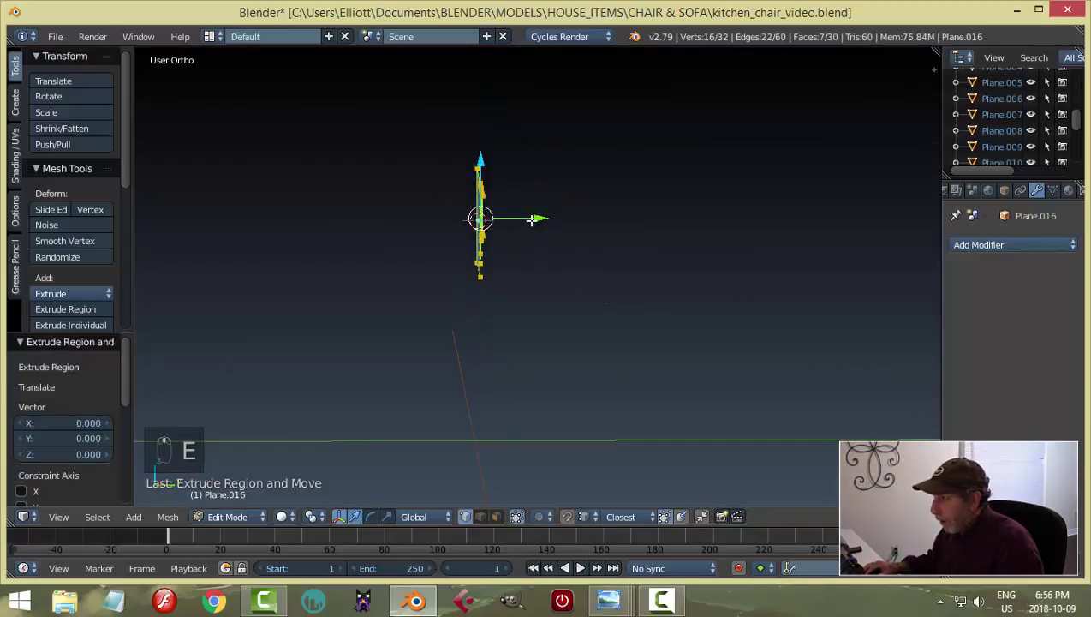
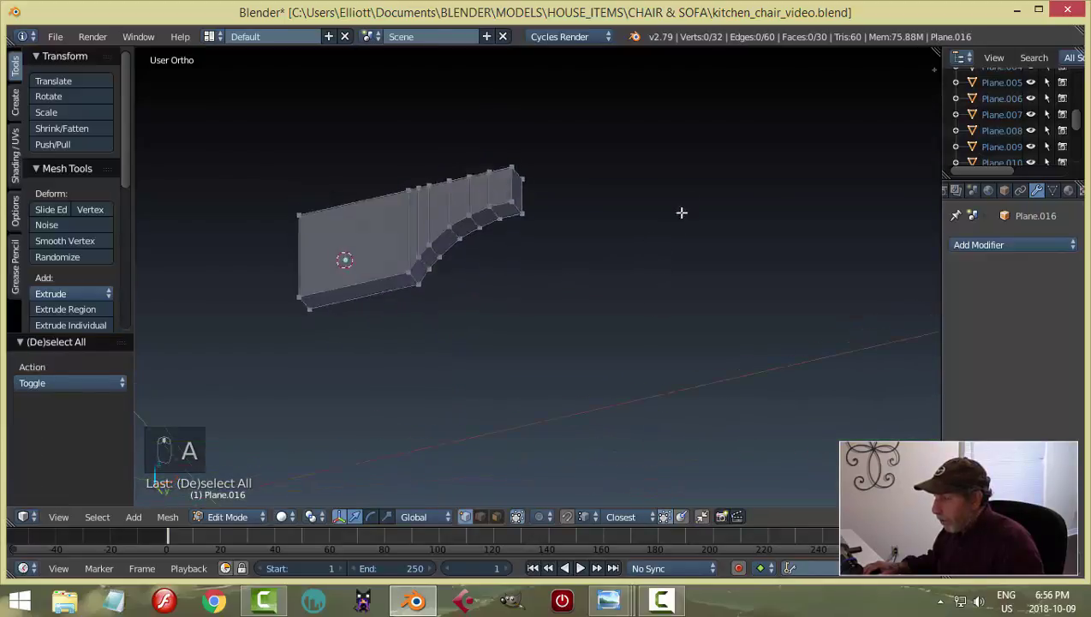
{"action": "key", "text": "Tab"}
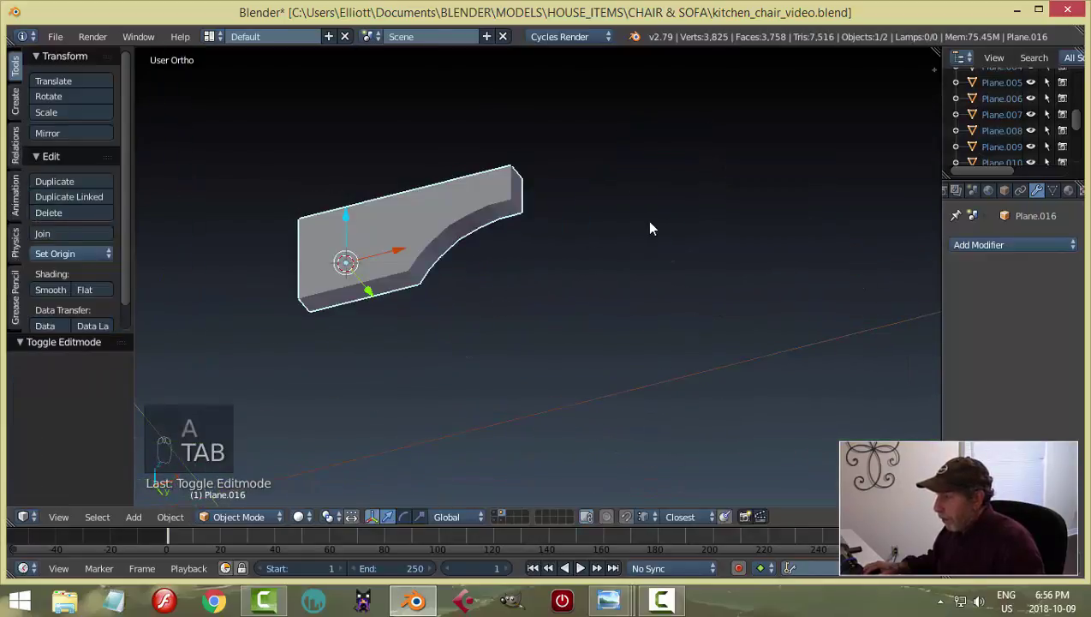
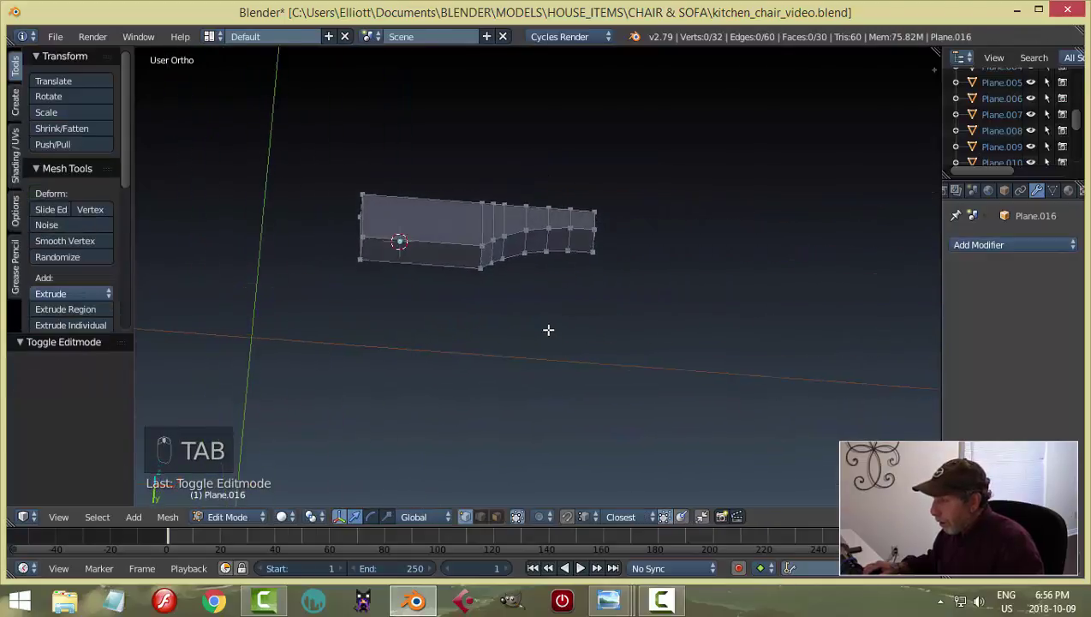
Step: Add holding edge loops across the piece and close to its top edge, bottom edge and left end
{"action": "key", "text": "ctrl+r"}
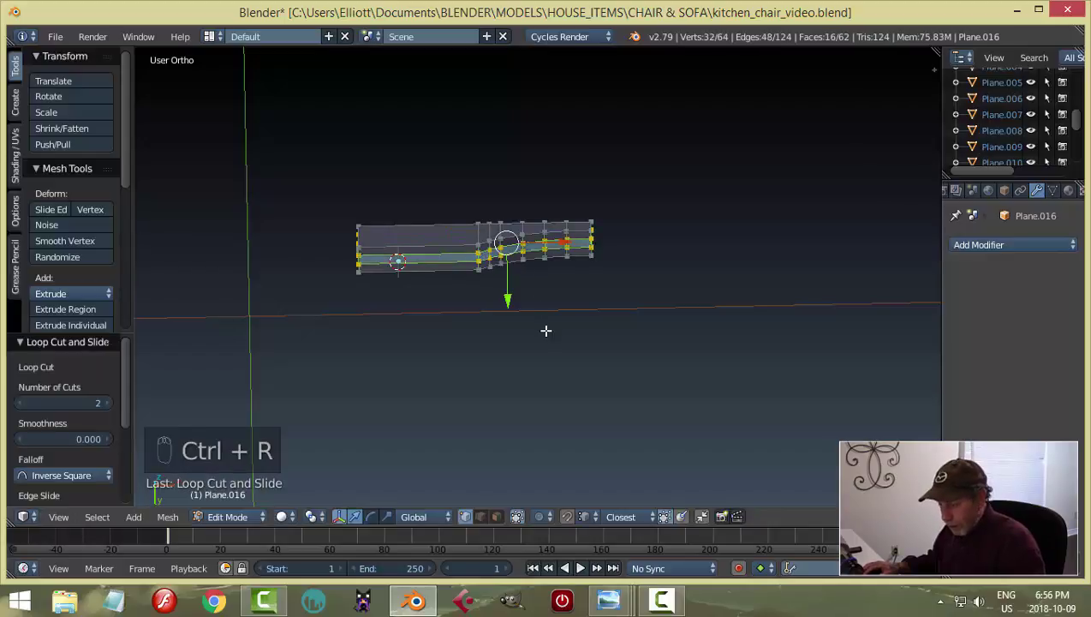
{"action": "key", "text": "s"}
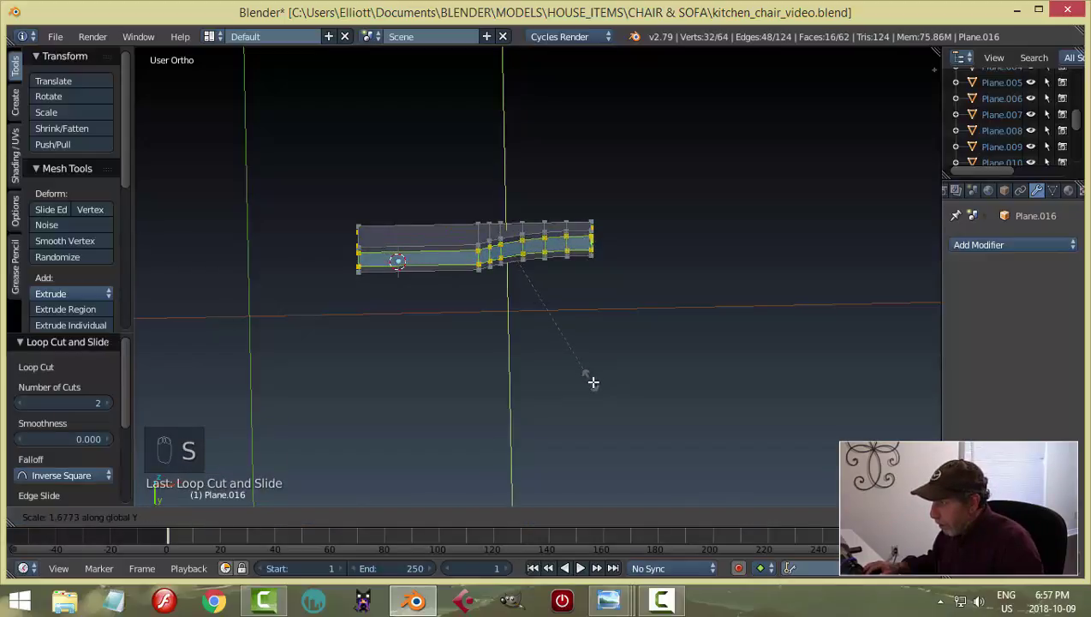
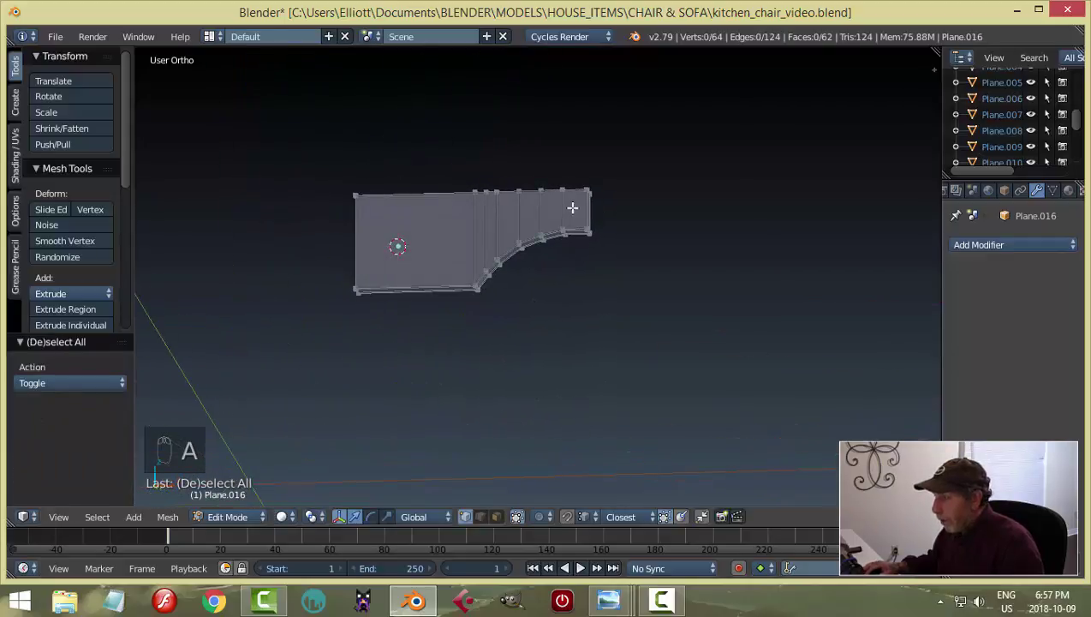
{"action": "key", "text": "ctrl+r"}
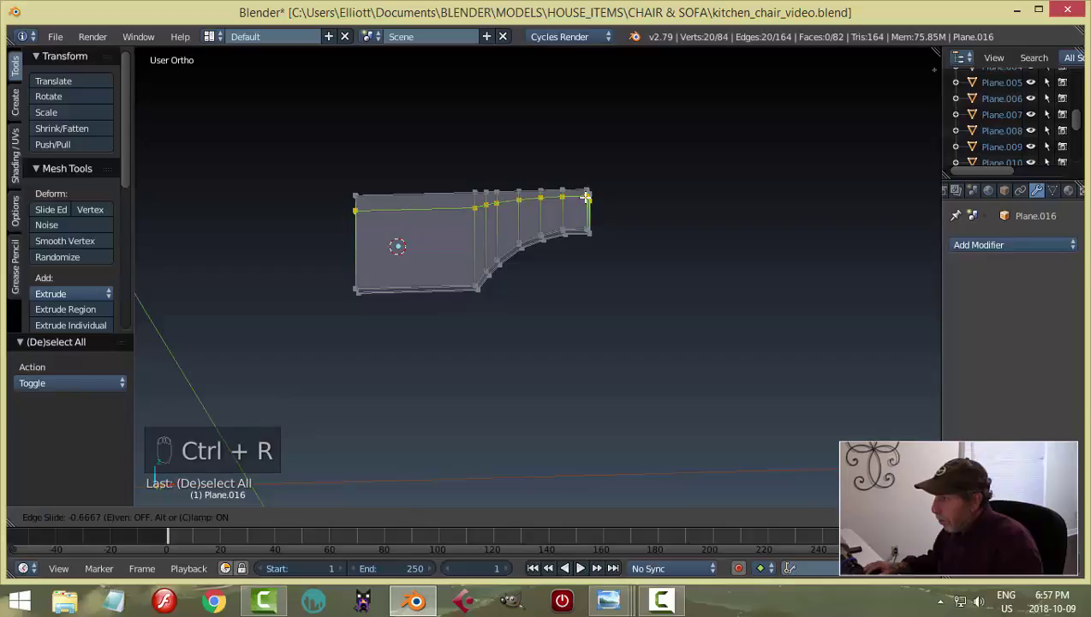
{"action": "key", "text": "ctrl+r"}
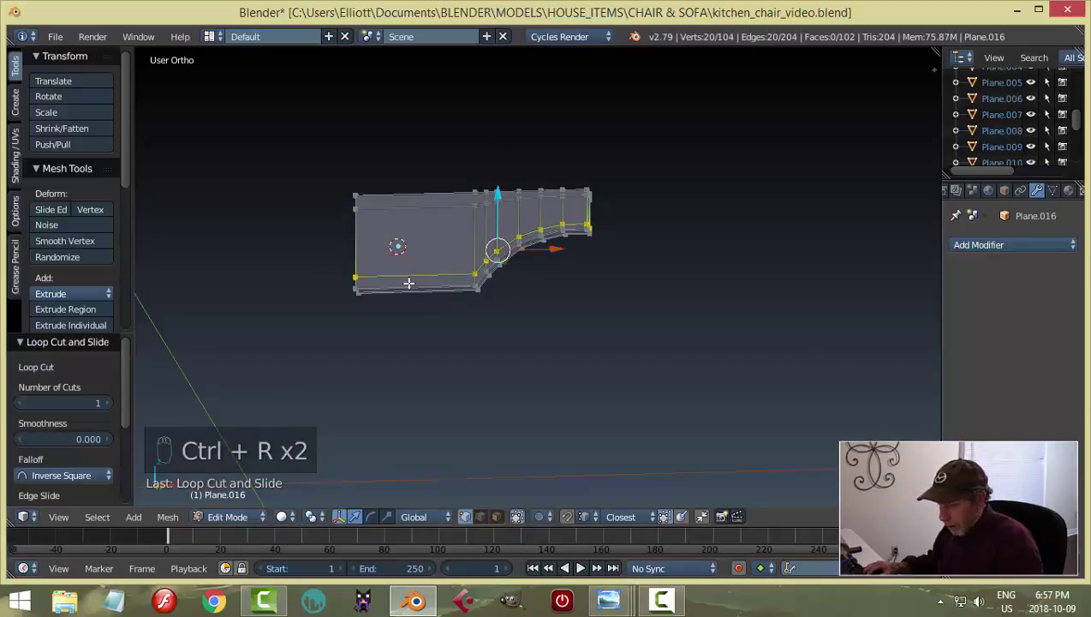
{"action": "key", "text": "ctrl+r"}
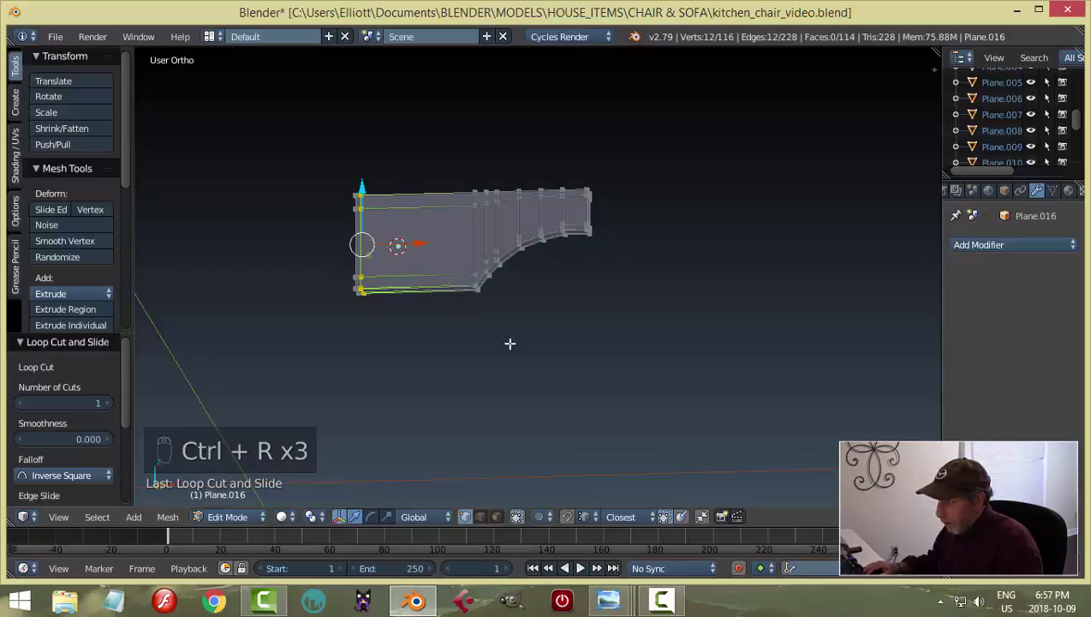
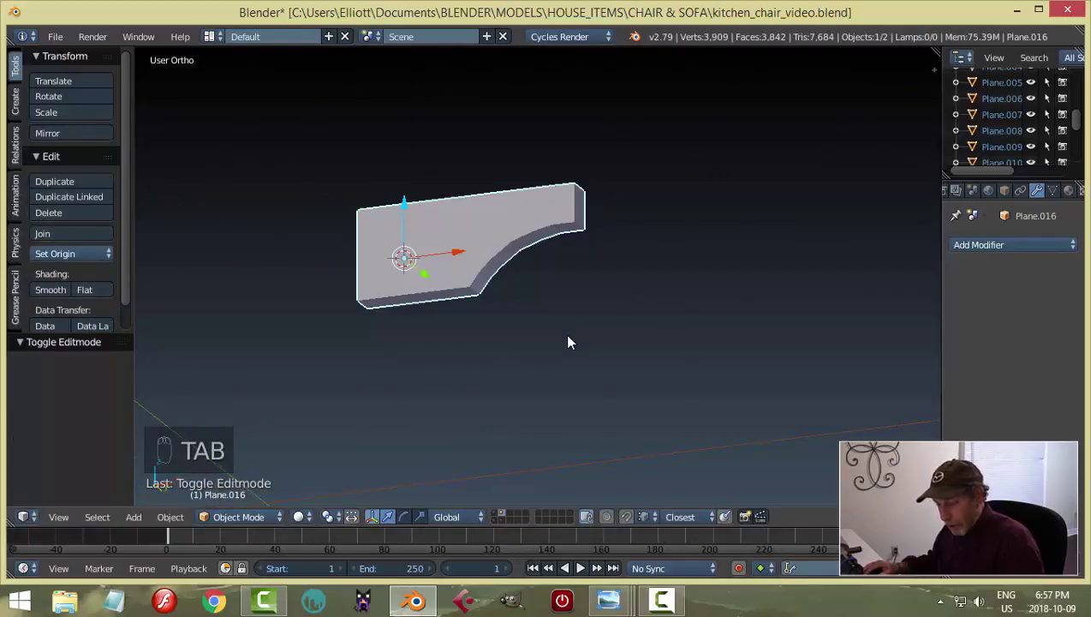
Step: Add a Catmull-Clark Subdivision Surface modifier at View 2, Render 2 to the curved piece
{"action": "key", "text": "shift+s"}
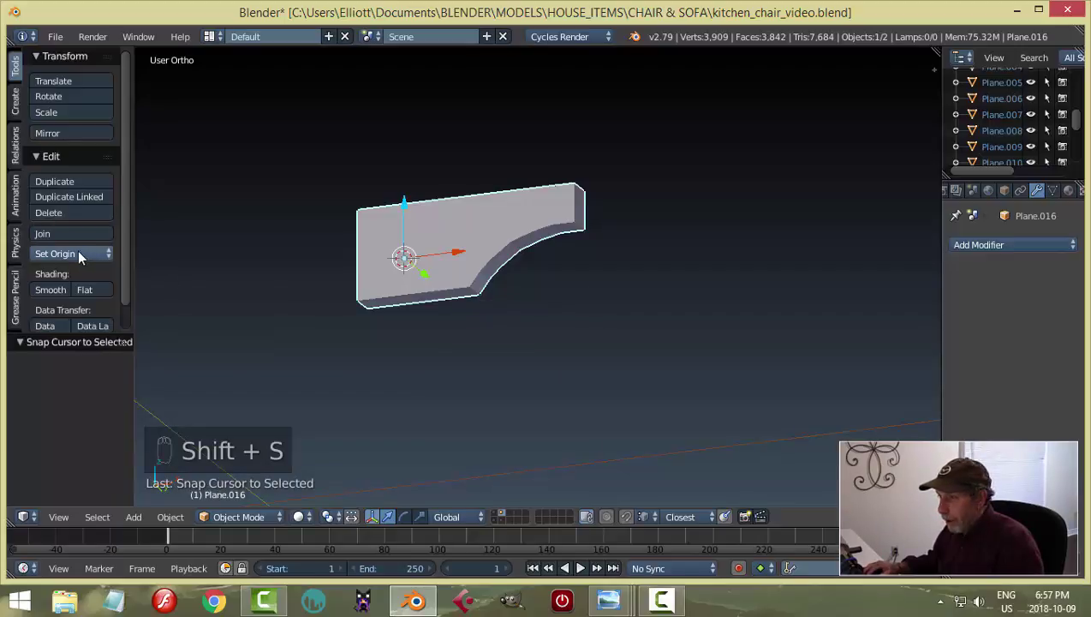
{"action": "left_click", "coordinate": [91, 281]}
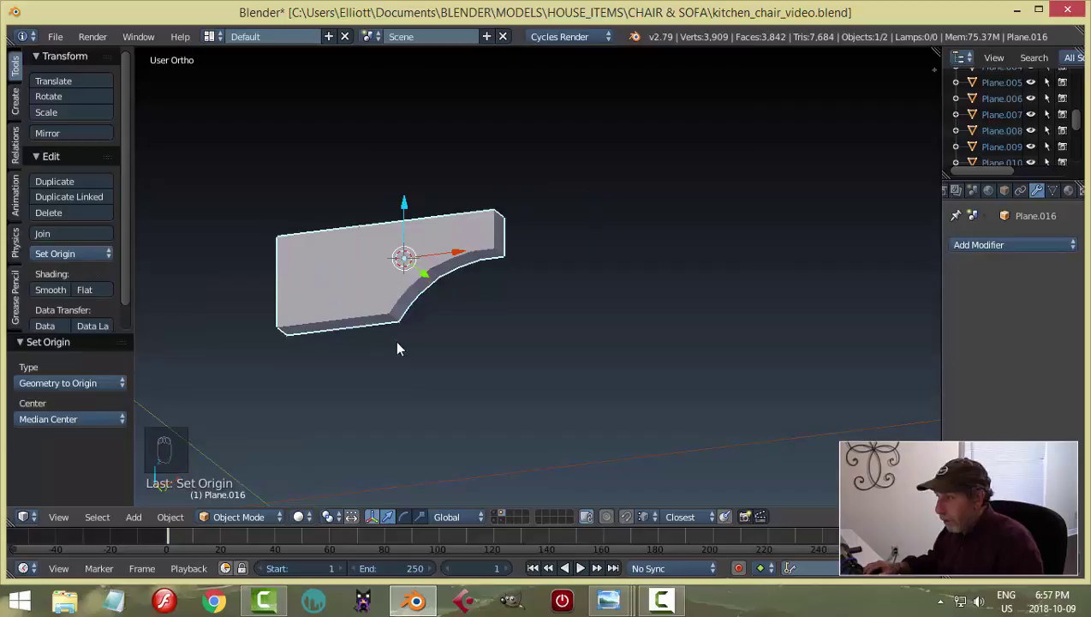
{"action": "left_click_drag", "start_coordinate": [428, 301], "coordinate": [418, 312]}
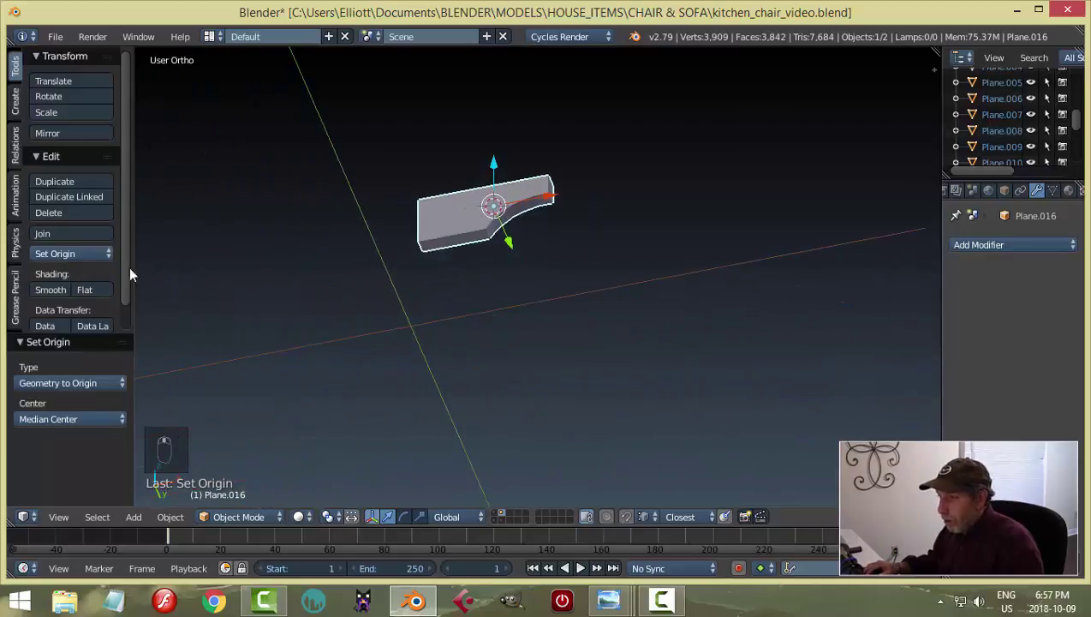
{"action": "left_click_drag", "start_coordinate": [84, 259], "coordinate": [534, 299]}
{"action": "left_click", "coordinate": [534, 300]}
{"action": "key", "text": "KP_Decimal"}
Step: Inspect the smoothed piece from several angles and return to editing its mesh
{"action": "left_click_drag", "start_coordinate": [596, 274], "coordinate": [988, 242]}
{"action": "left_click_drag", "start_coordinate": [989, 243], "coordinate": [1003, 356]}
{"action": "left_click", "coordinate": [1010, 353]}
{"action": "left_click_drag", "start_coordinate": [566, 372], "coordinate": [58, 304]}
{"action": "left_click", "coordinate": [59, 298]}
{"action": "left_click_drag", "start_coordinate": [483, 310], "coordinate": [427, 347]}
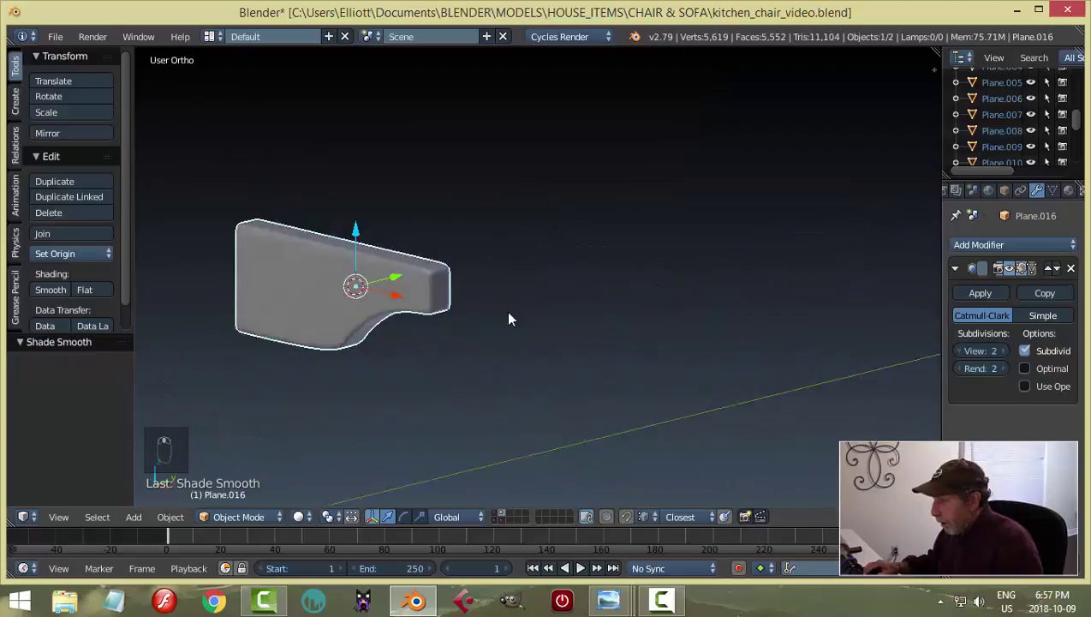
{"action": "key", "text": "Tab"}
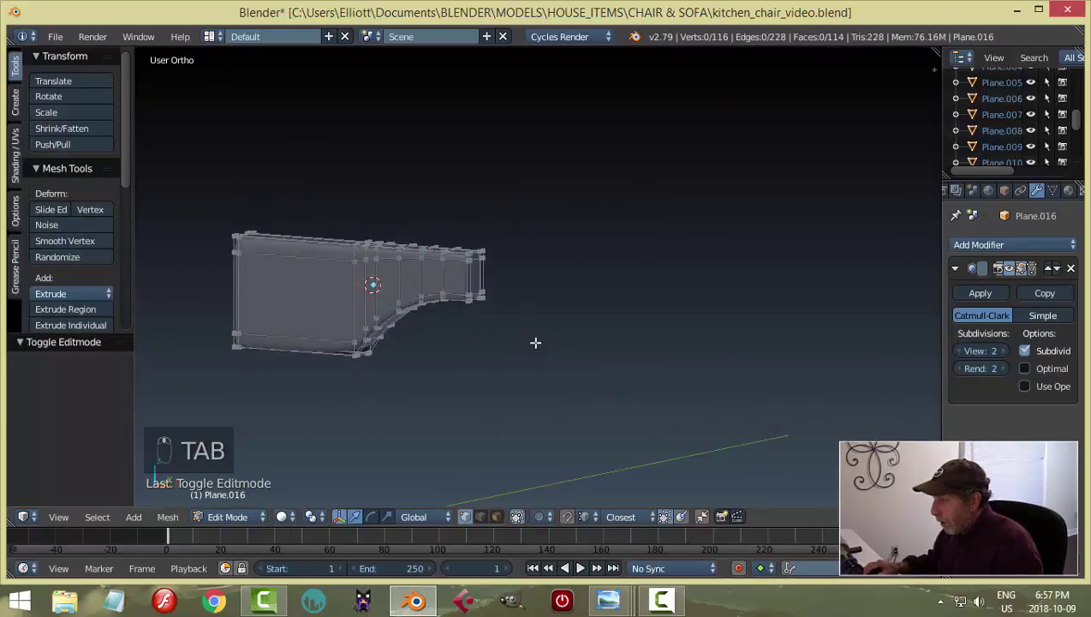
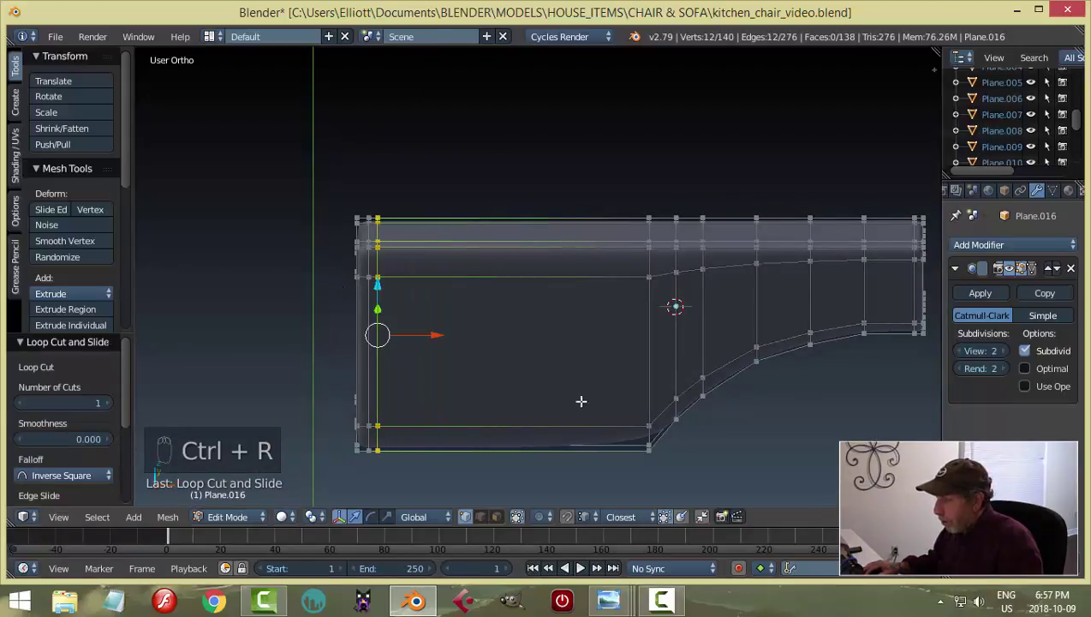
Step: Cut loops where the curve begins and near the bottom edge, previewing the smoothing between cuts
{"action": "key", "text": "ctrl+r"}
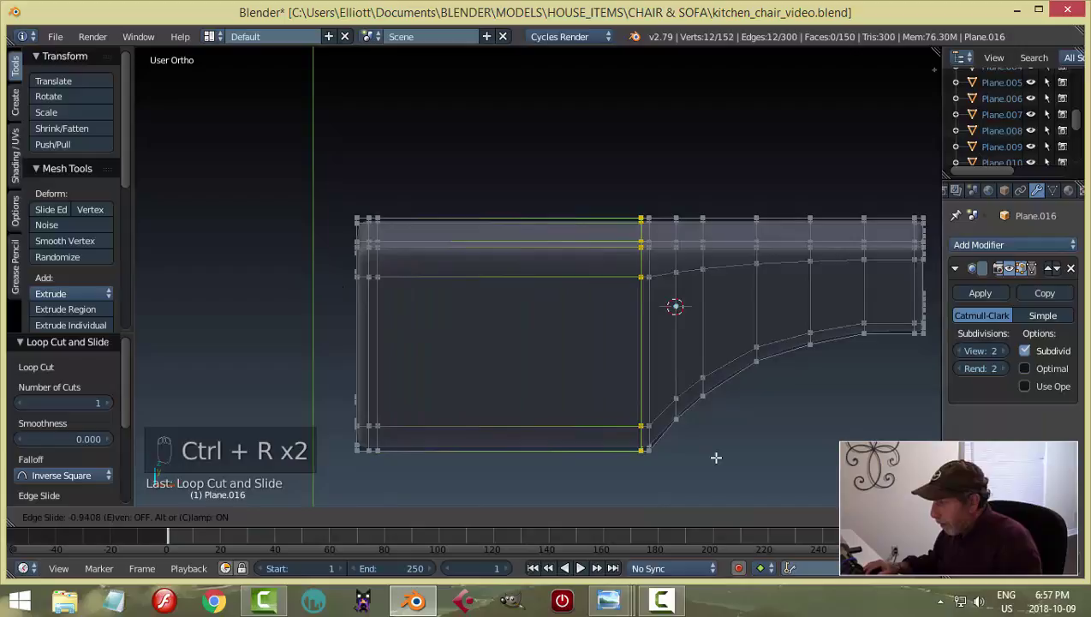
{"action": "key", "text": "Tab"}
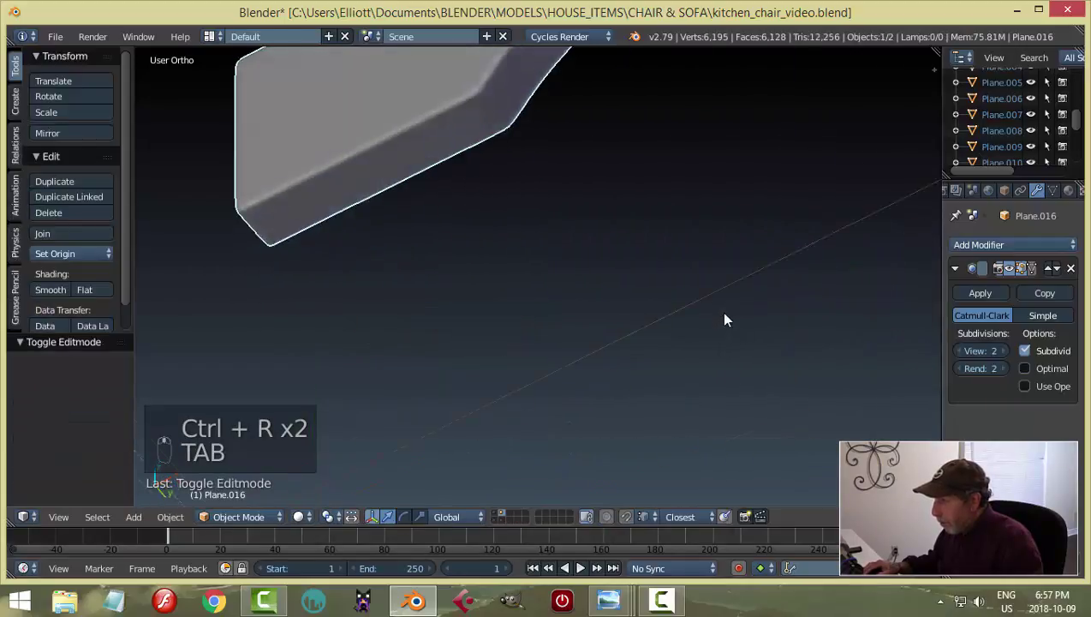
{"action": "key", "text": "ctrl+Tab"}
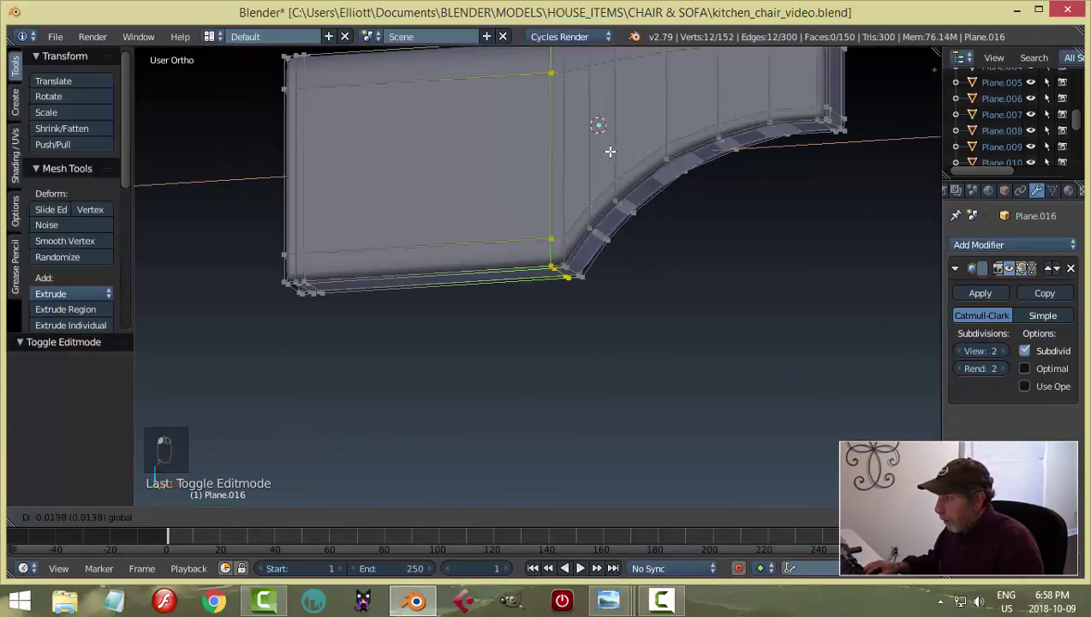
{"action": "key", "text": "a"}
{"action": "key", "text": "Tab"}
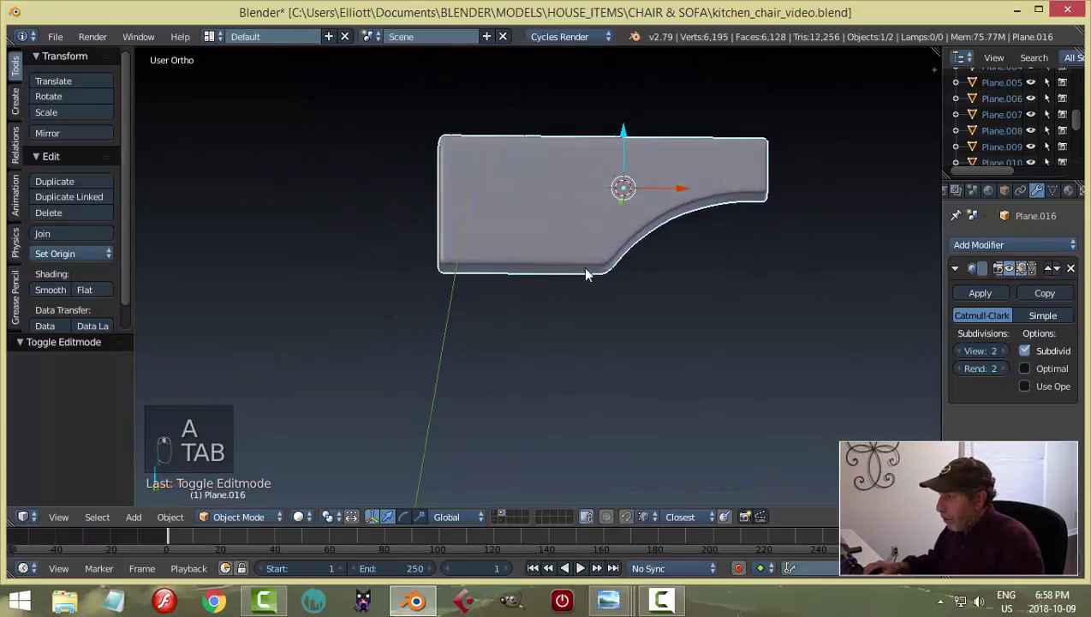
Step: Cut a loop along the piece's thickness, save the file and clear the selection
{"action": "middle_click", "coordinate": [661, 367]}
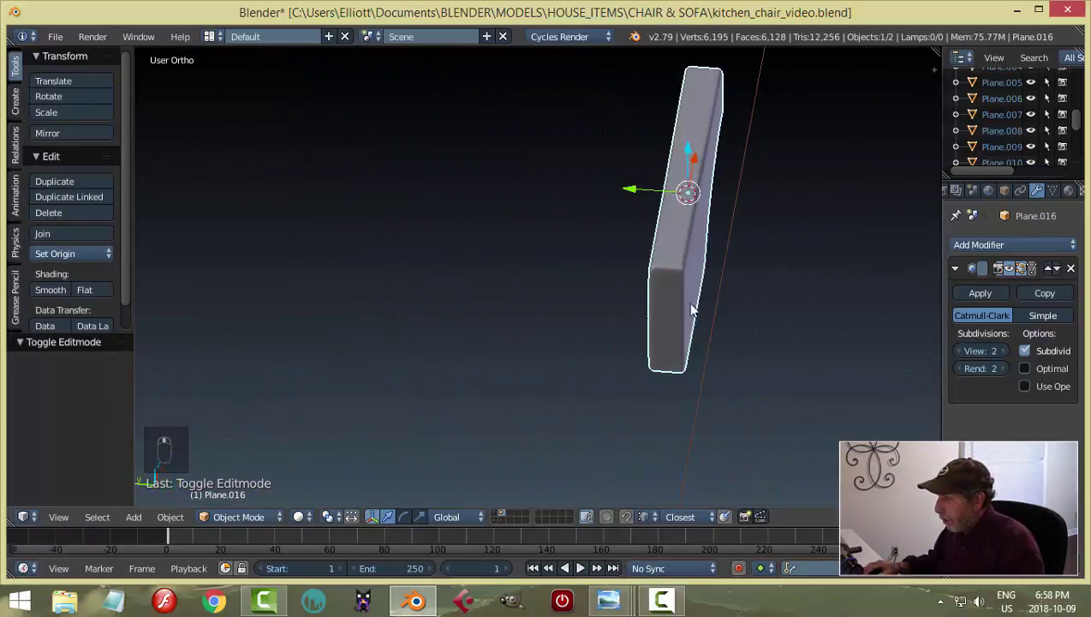
{"action": "key", "text": "Tab"}
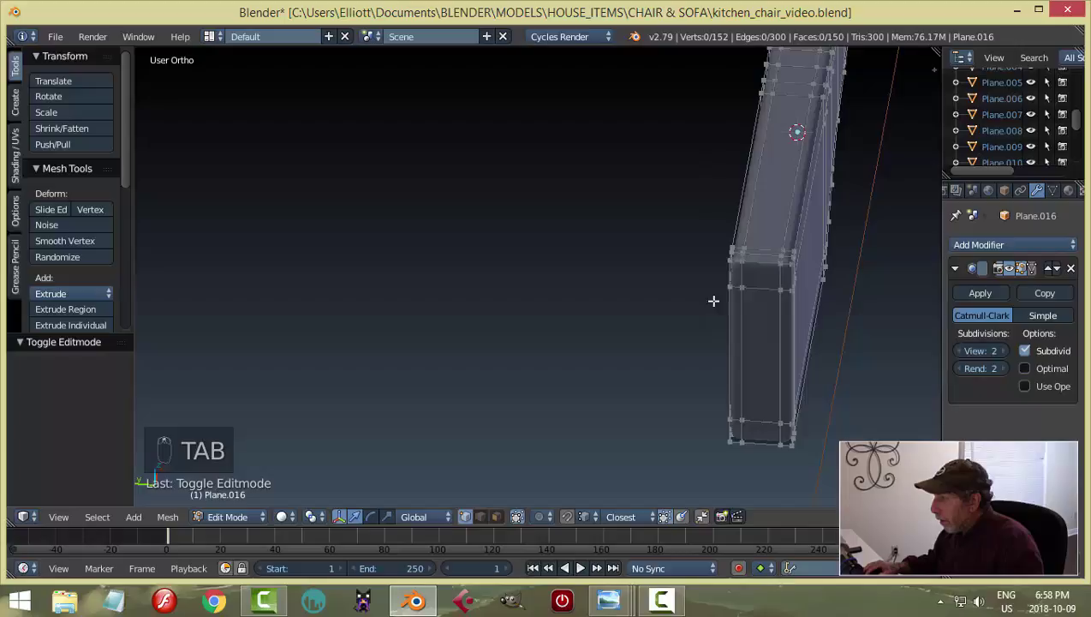
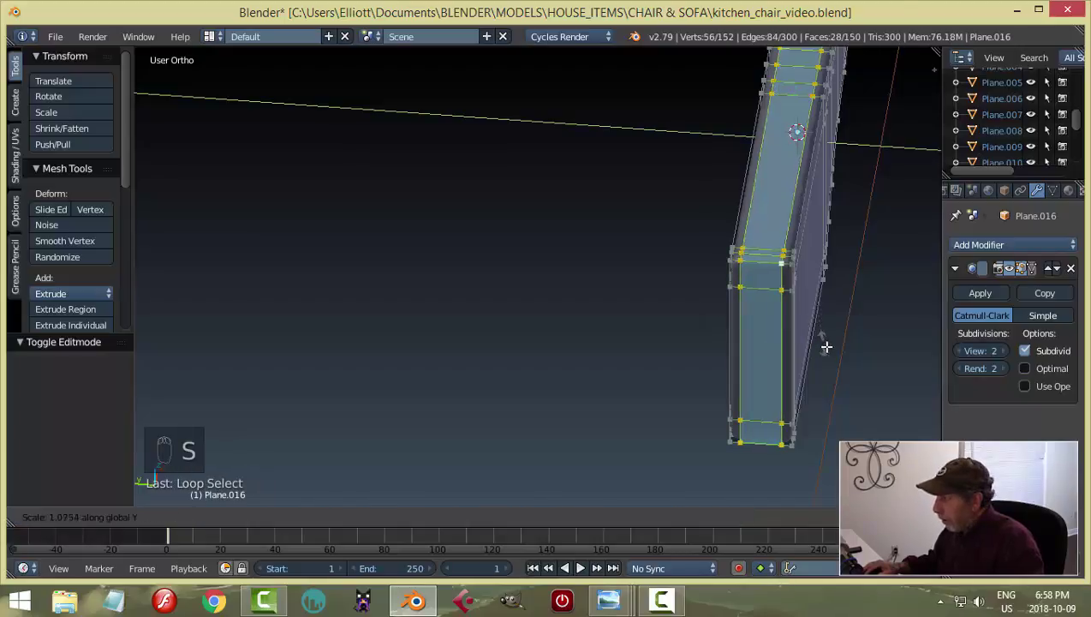
{"action": "key", "text": "Tab"}
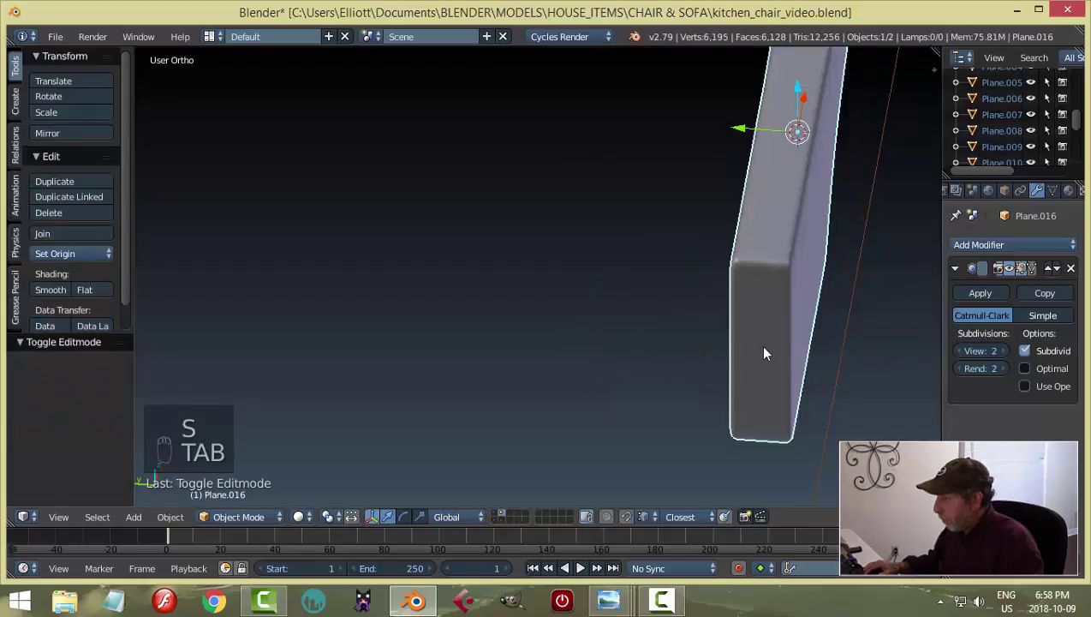
{"action": "middle_click", "coordinate": [742, 356]}
{"action": "key", "text": "ctrl+s"}
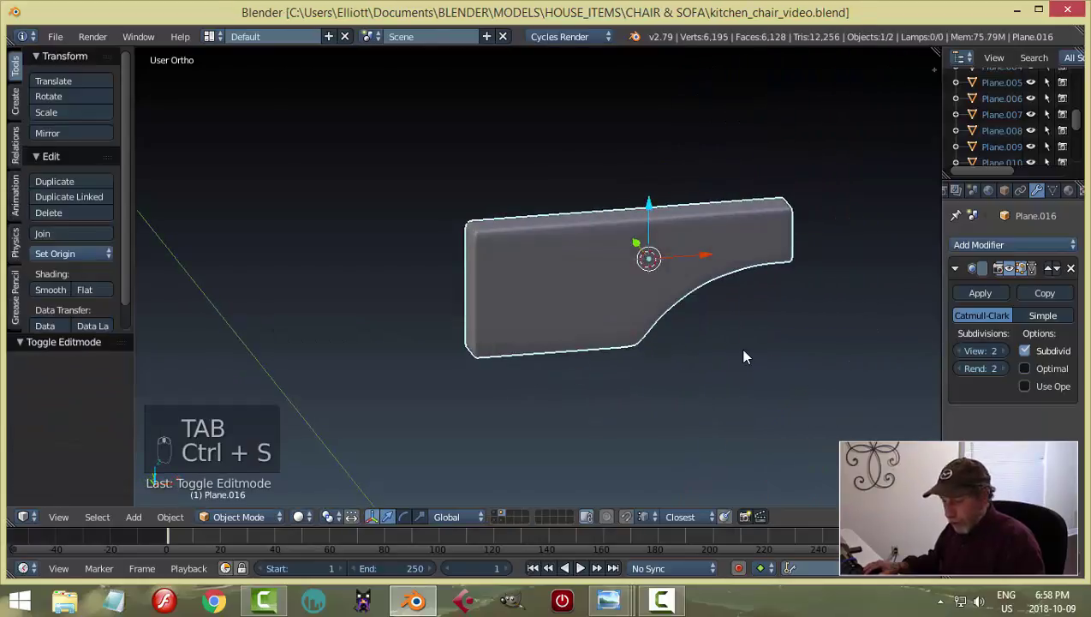
{"action": "key", "text": "a"}
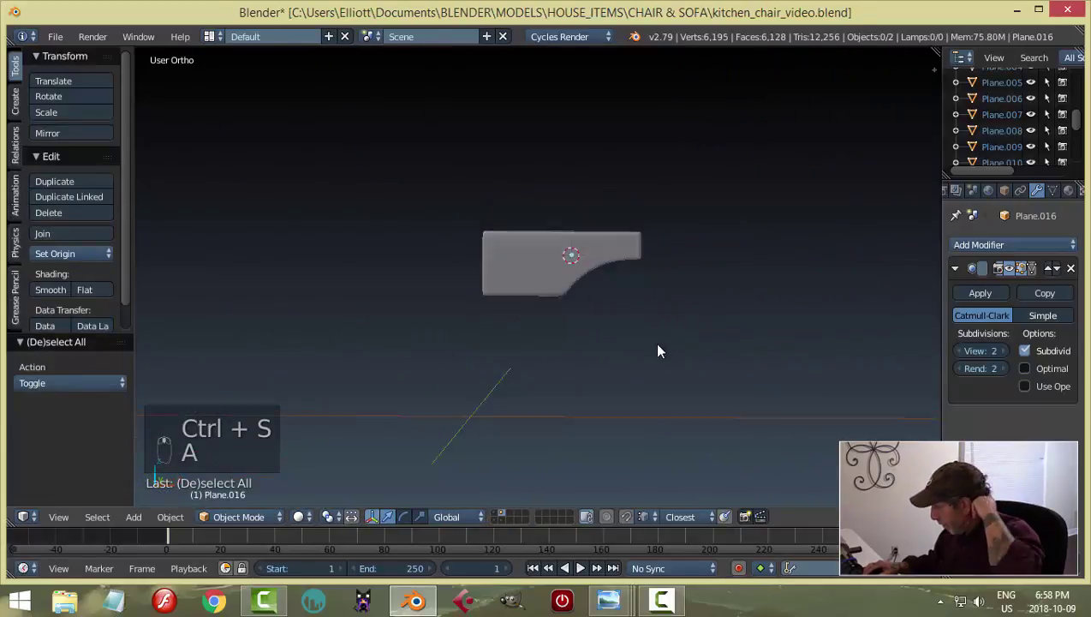
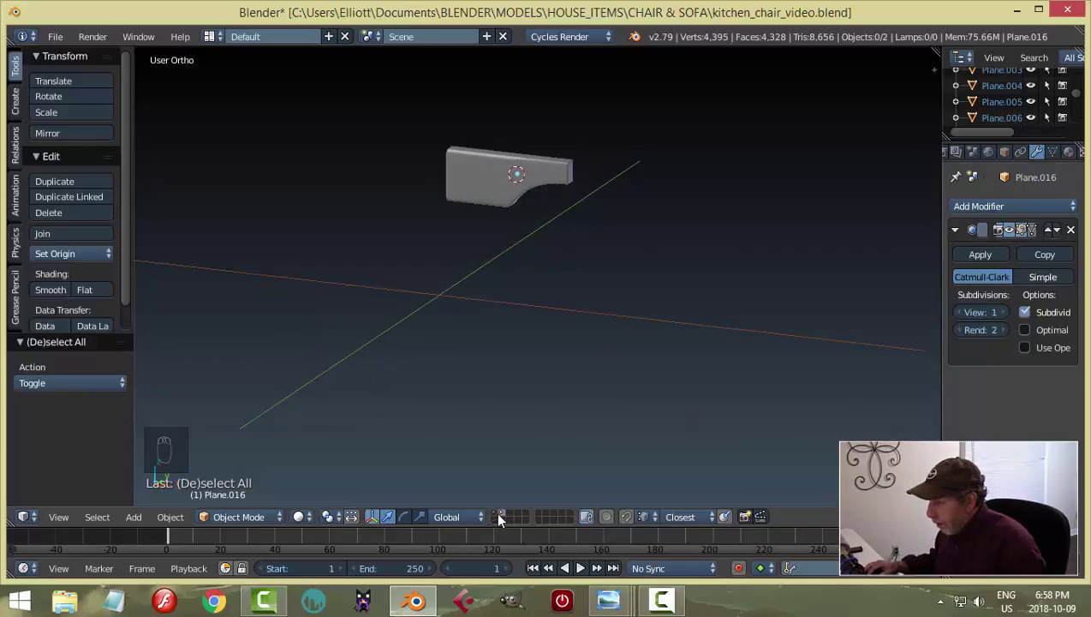
Step: Move the tabletop to the green chair's layer and display that layer
{"action": "left_click_drag", "start_coordinate": [501, 527], "coordinate": [720, 327]}
{"action": "left_click_drag", "start_coordinate": [720, 327], "coordinate": [651, 319]}
{"action": "key", "text": "m"}
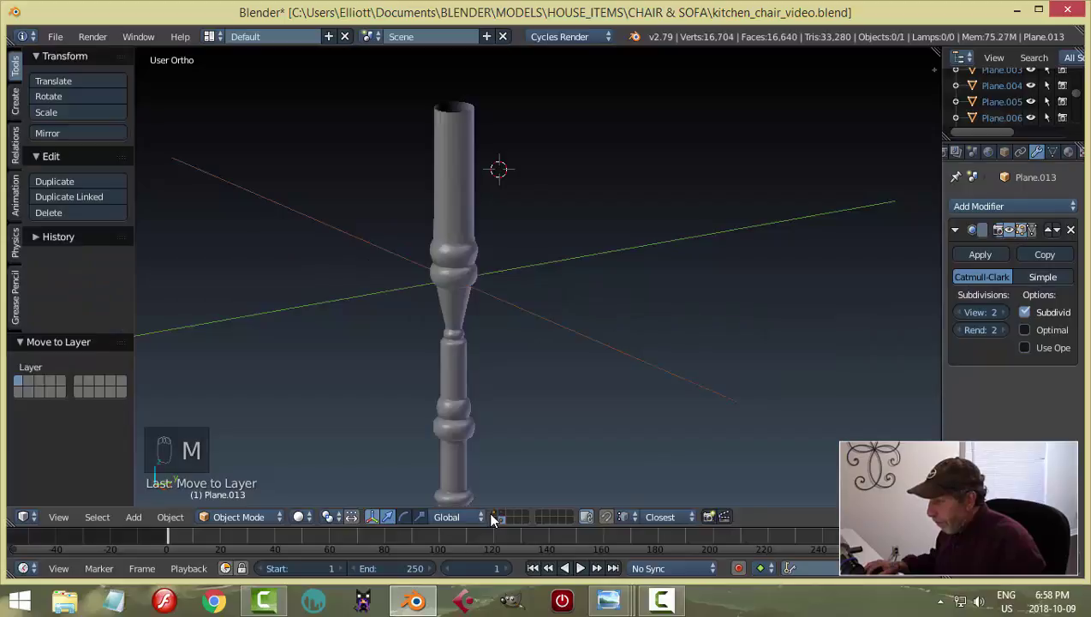
{"action": "left_click", "coordinate": [497, 517]}
{"action": "middle_click", "coordinate": [583, 340]}
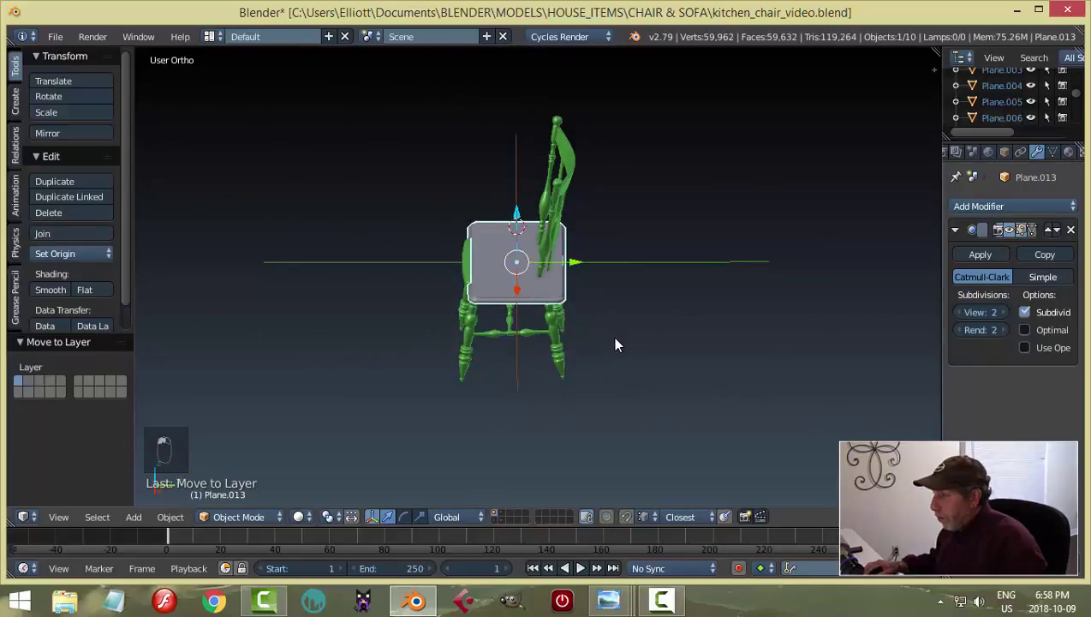
Step: Finish the rounded tabletop from the top view and deselect it
{"action": "key", "text": "Tab"}
{"action": "key", "text": "a"}
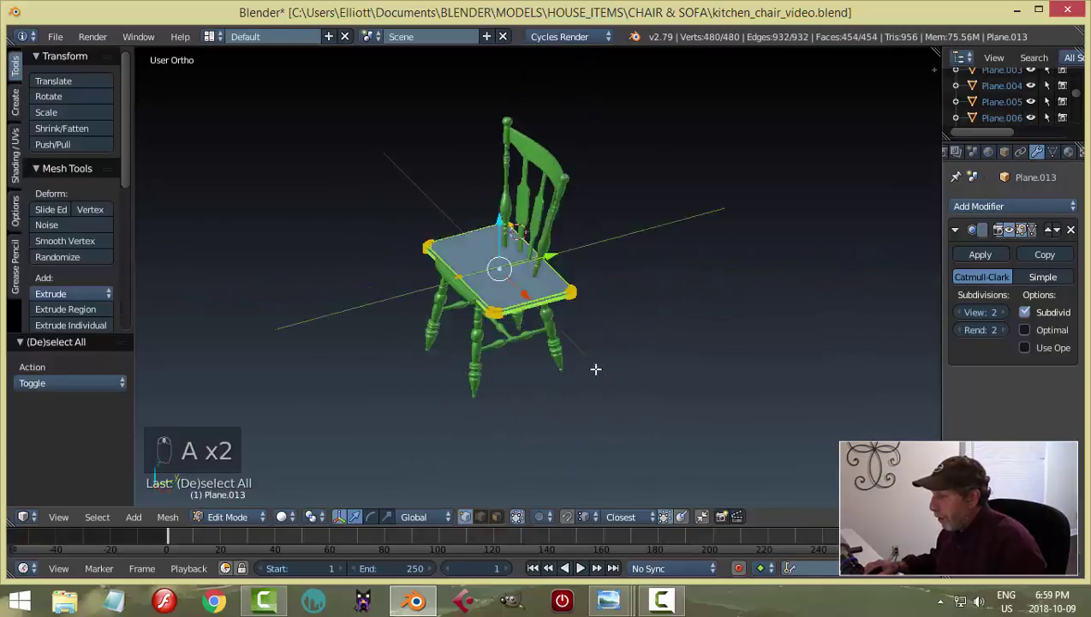
{"action": "key", "text": "KP_7"}
{"action": "key", "text": "s"}
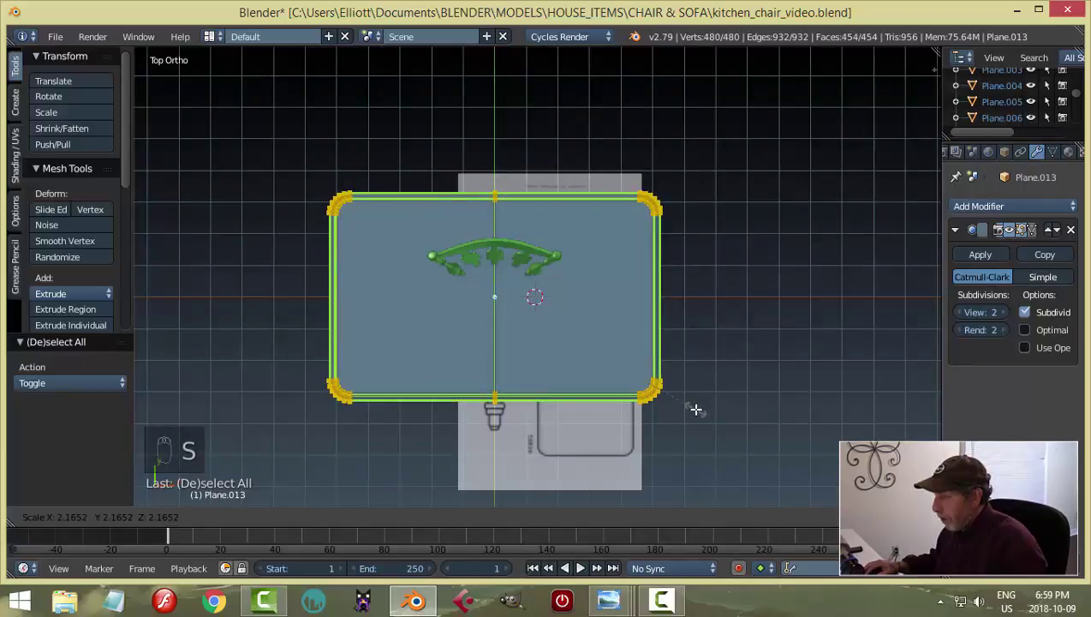
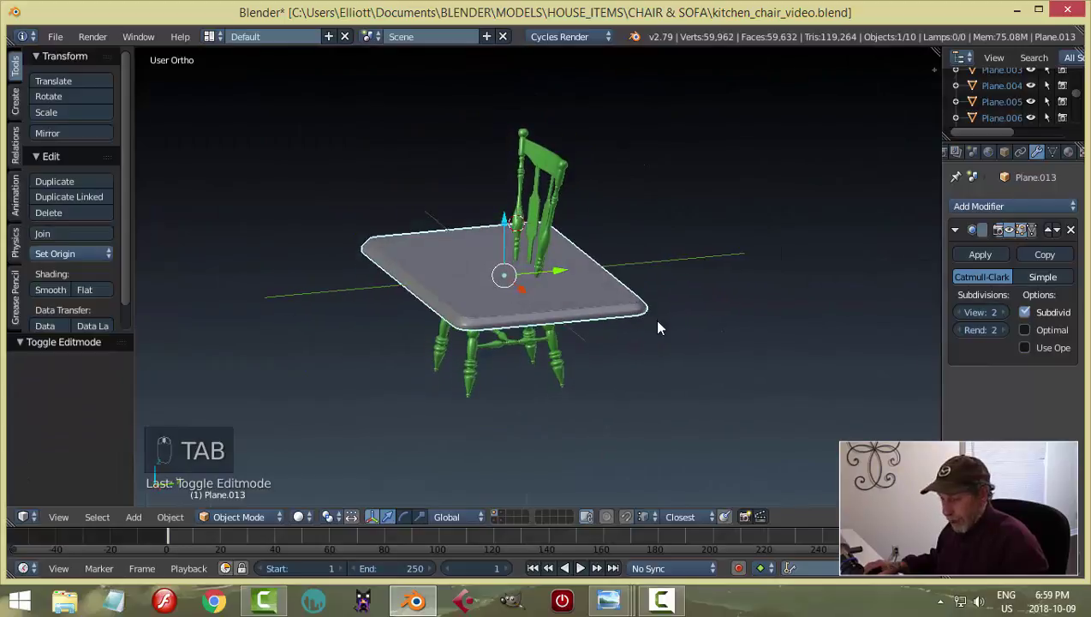
{"action": "key", "text": "a"}
Step: Compare the tabletop against the green chair from several angles and select the chair's parts
{"action": "left_click_drag", "start_coordinate": [678, 252], "coordinate": [587, 288]}
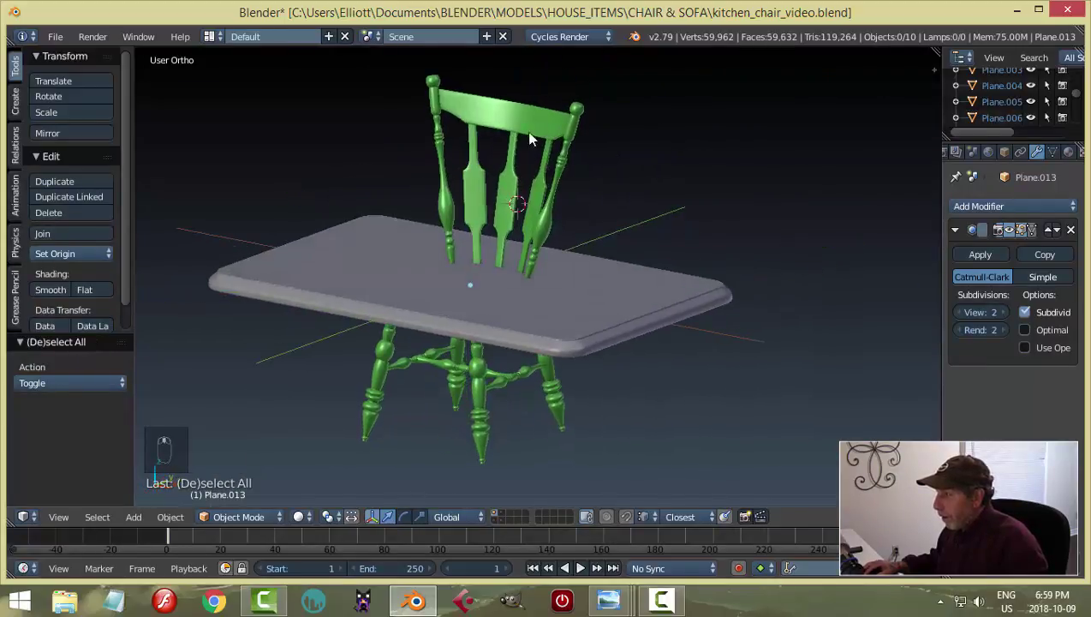
{"action": "left_click_drag", "start_coordinate": [524, 122], "coordinate": [572, 130]}
{"action": "left_click_drag", "start_coordinate": [572, 129], "coordinate": [581, 274]}
{"action": "left_click_drag", "start_coordinate": [668, 286], "coordinate": [730, 298]}
{"action": "key", "text": "ctrl+z"}
Step: View chair and table from front and Right Ortho, then slide the eight chair pieces out from under the tabletop
{"action": "middle_click", "coordinate": [653, 286]}
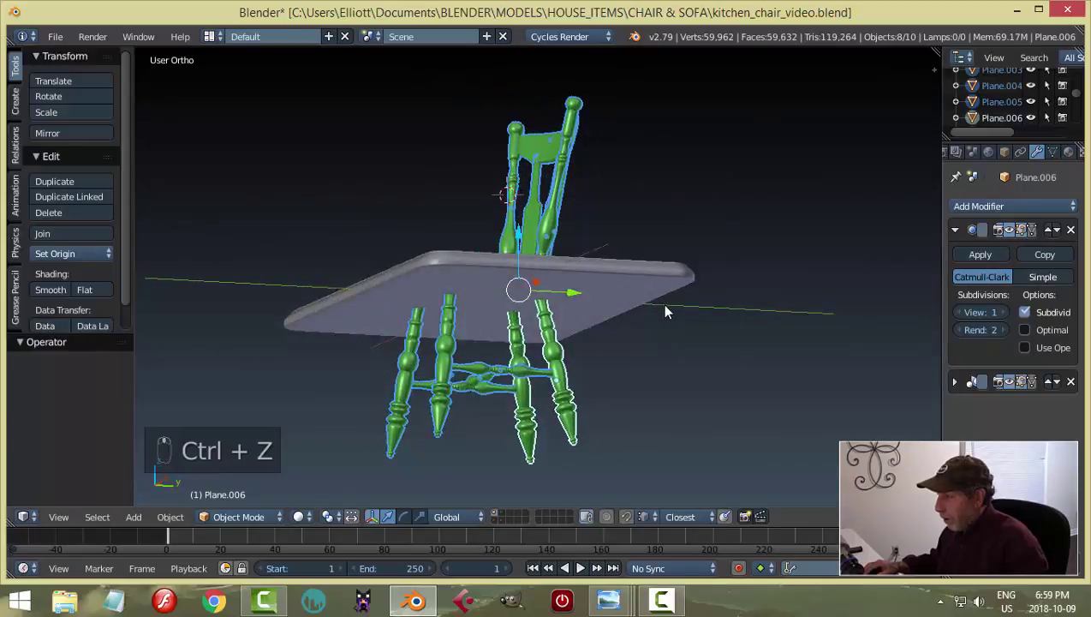
{"action": "left_click_drag", "start_coordinate": [650, 308], "coordinate": [490, 154]}
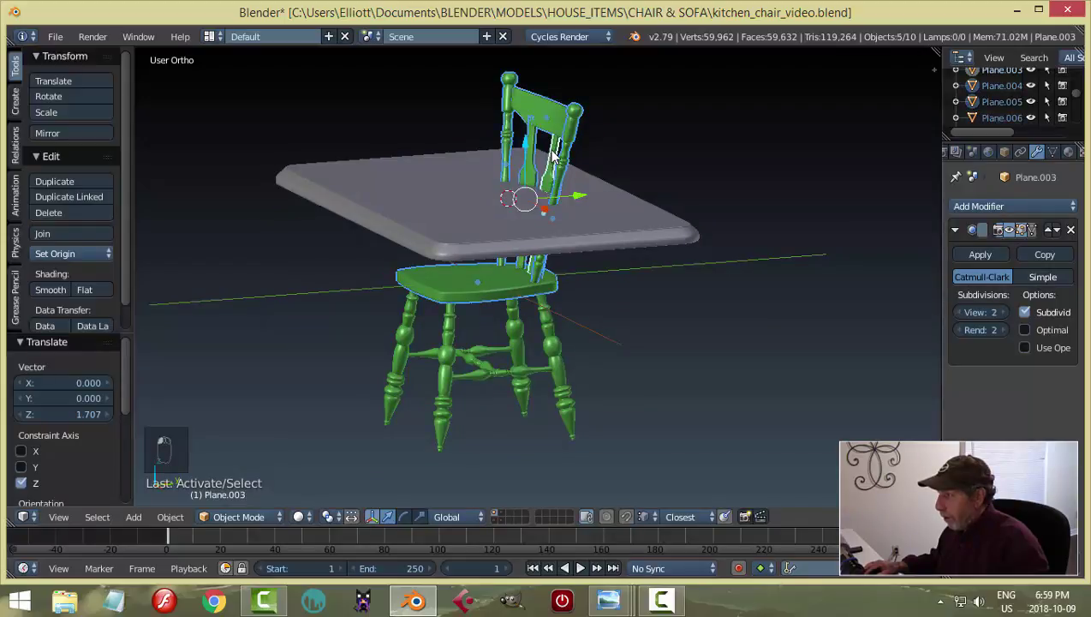
{"action": "left_click_drag", "start_coordinate": [582, 210], "coordinate": [468, 355]}
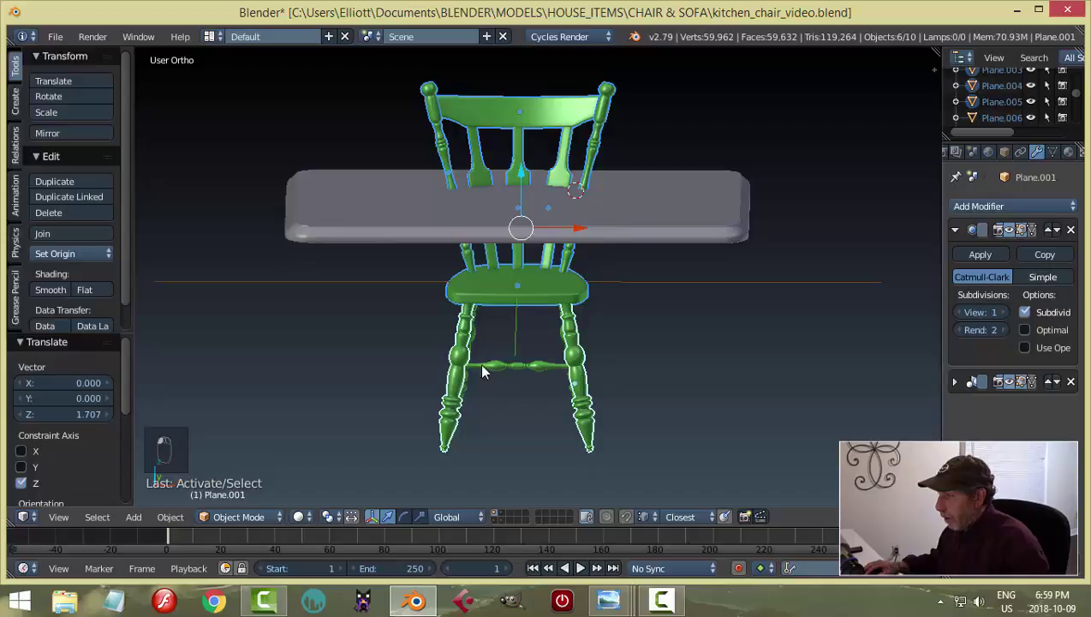
{"action": "left_click_drag", "start_coordinate": [600, 384], "coordinate": [671, 362]}
{"action": "key", "text": "KP_3"}
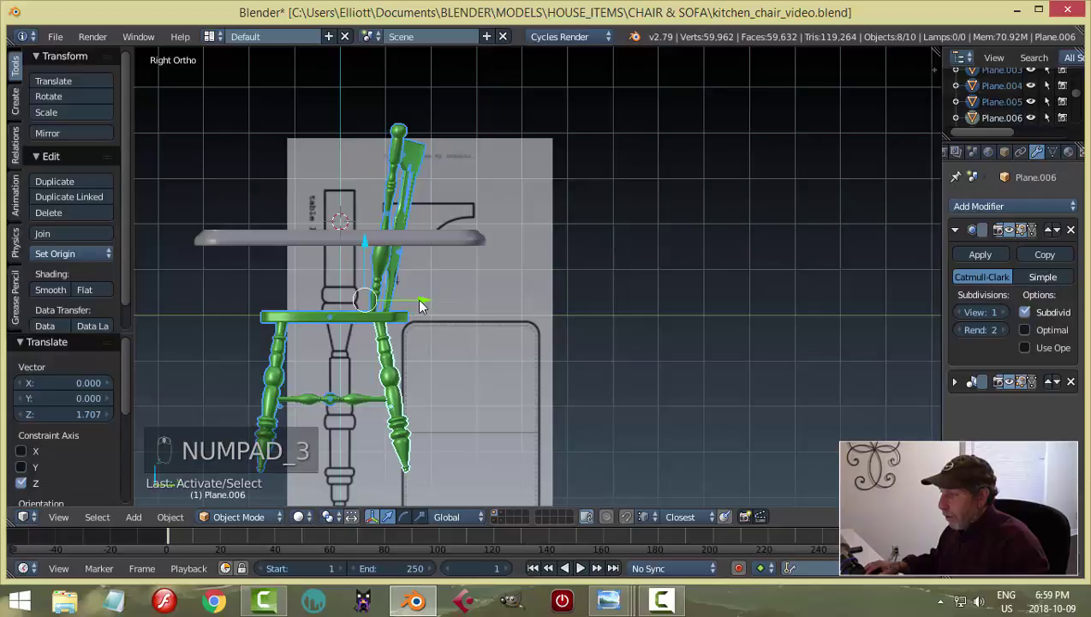
{"action": "left_click_drag", "start_coordinate": [466, 307], "coordinate": [582, 330]}
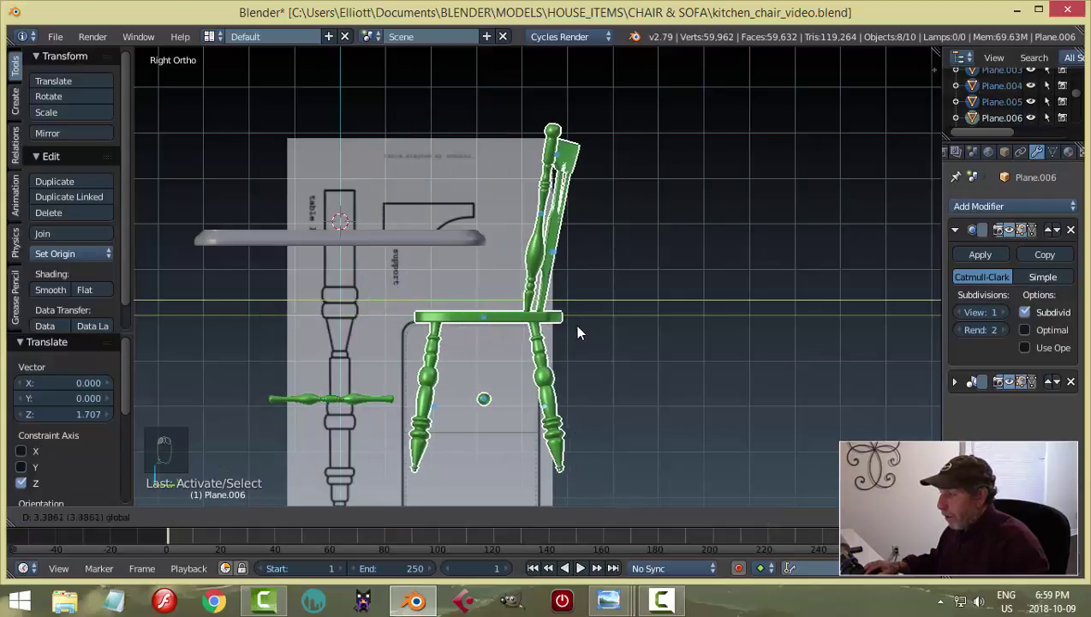
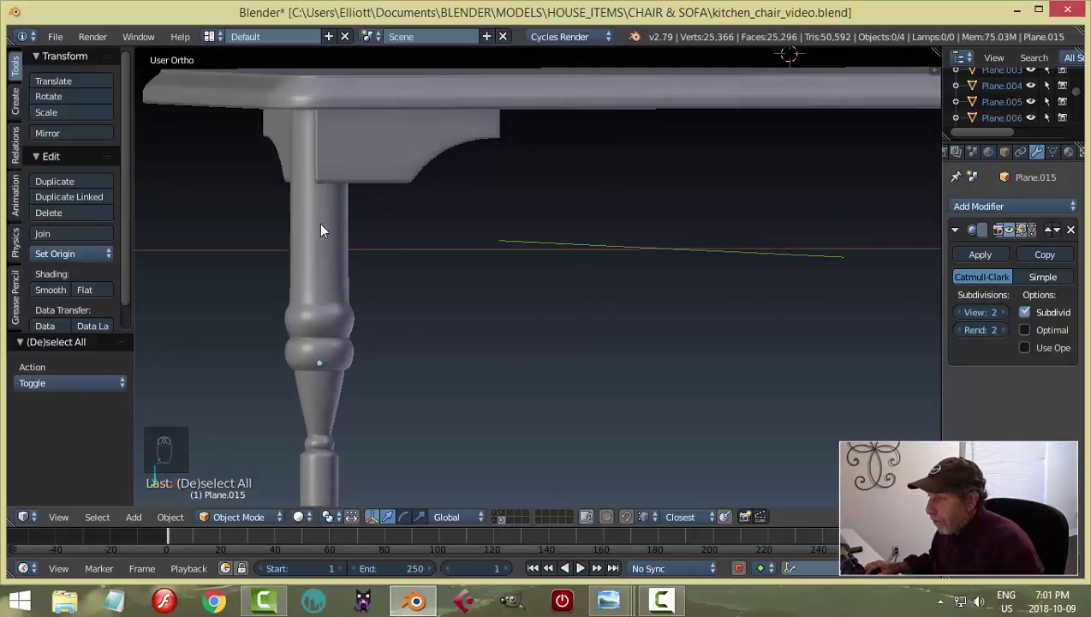
Step: Select the finished turned table leg under the tabletop and rotate the view around it
{"action": "left_click", "coordinate": [325, 228]}
{"action": "left_click_drag", "start_coordinate": [447, 232], "coordinate": [542, 260]}
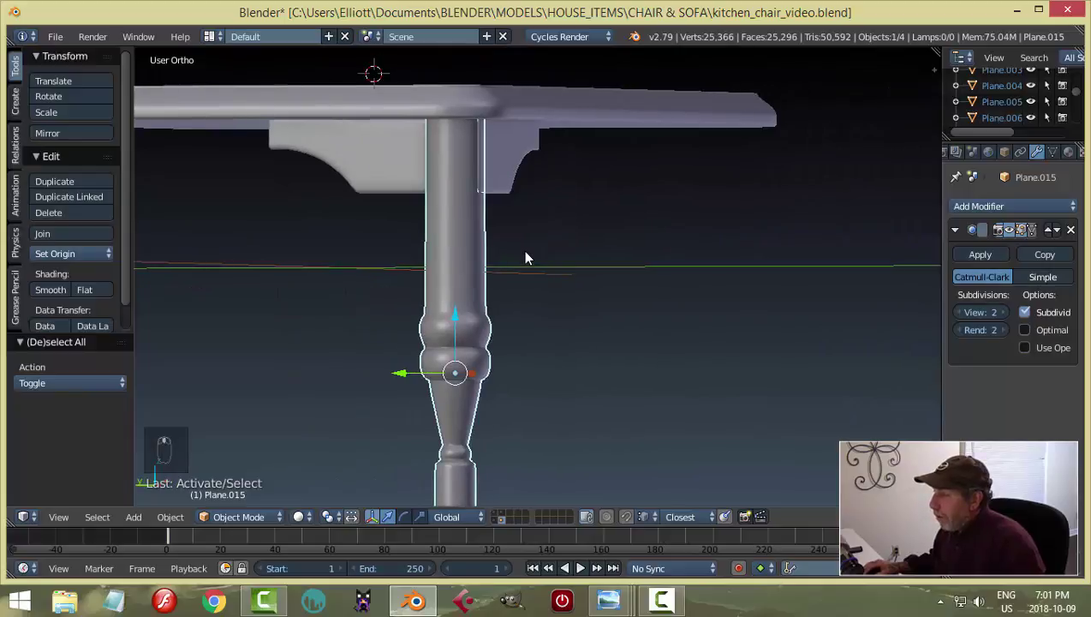
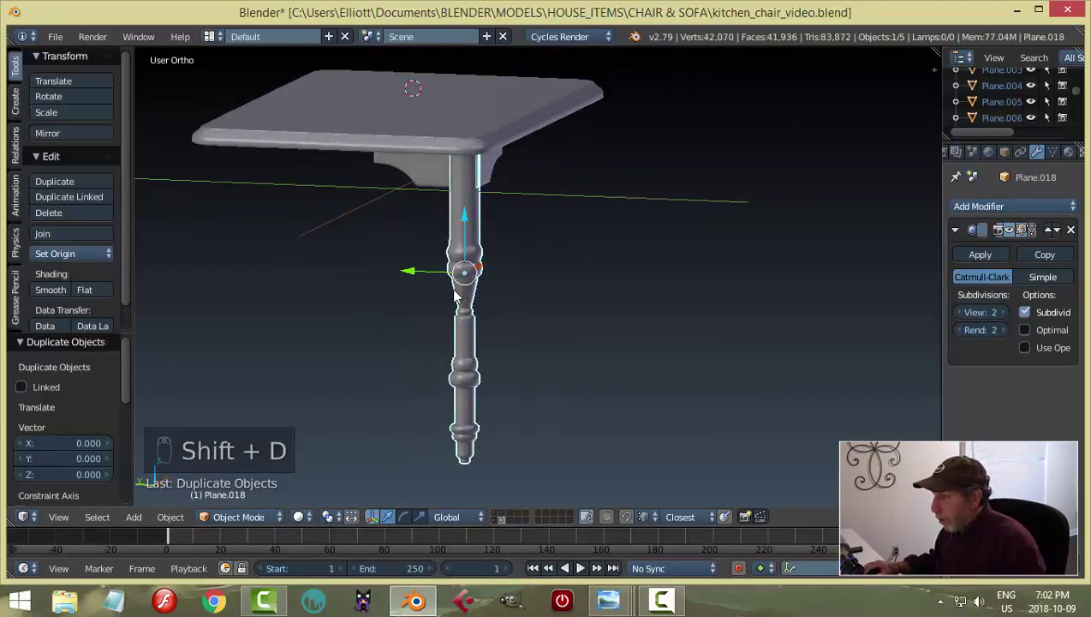
Step: Snap the 3D cursor to the leg's top ring of vertices in Edit Mode, then deselect the ring
{"action": "left_click", "coordinate": [409, 277]}
{"action": "left_click_drag", "start_coordinate": [580, 295], "coordinate": [745, 281]}
{"action": "key", "text": "Tab"}
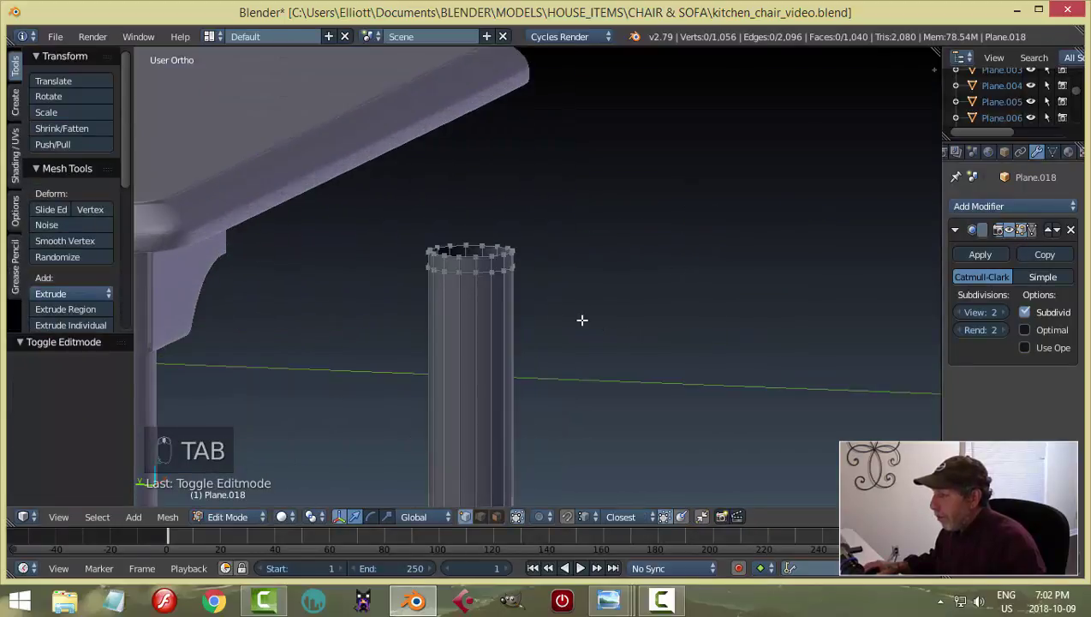
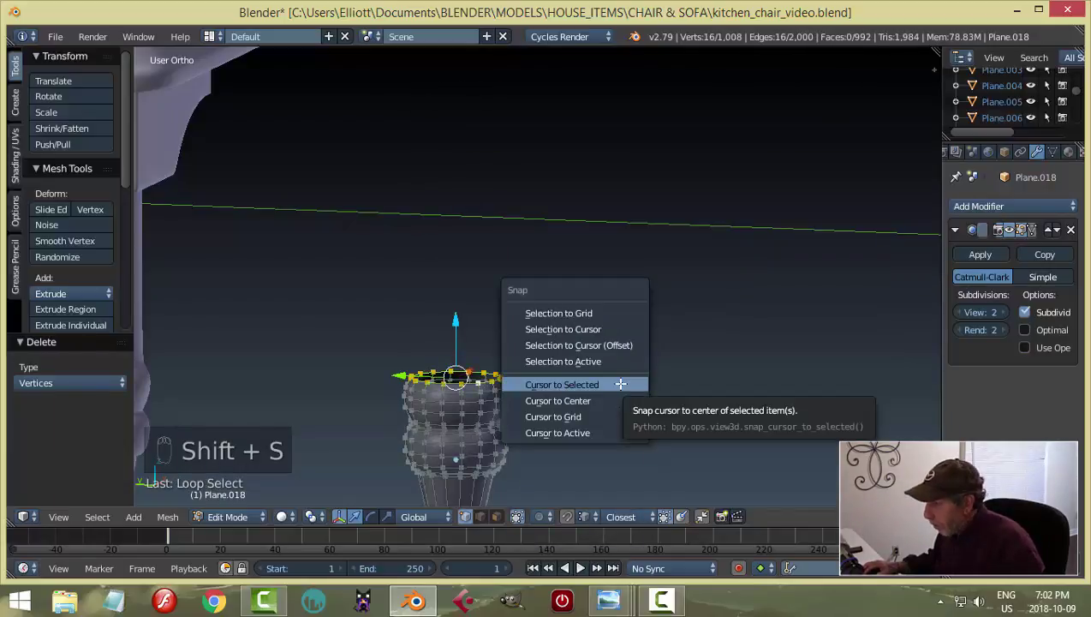
{"action": "key", "text": "a"}
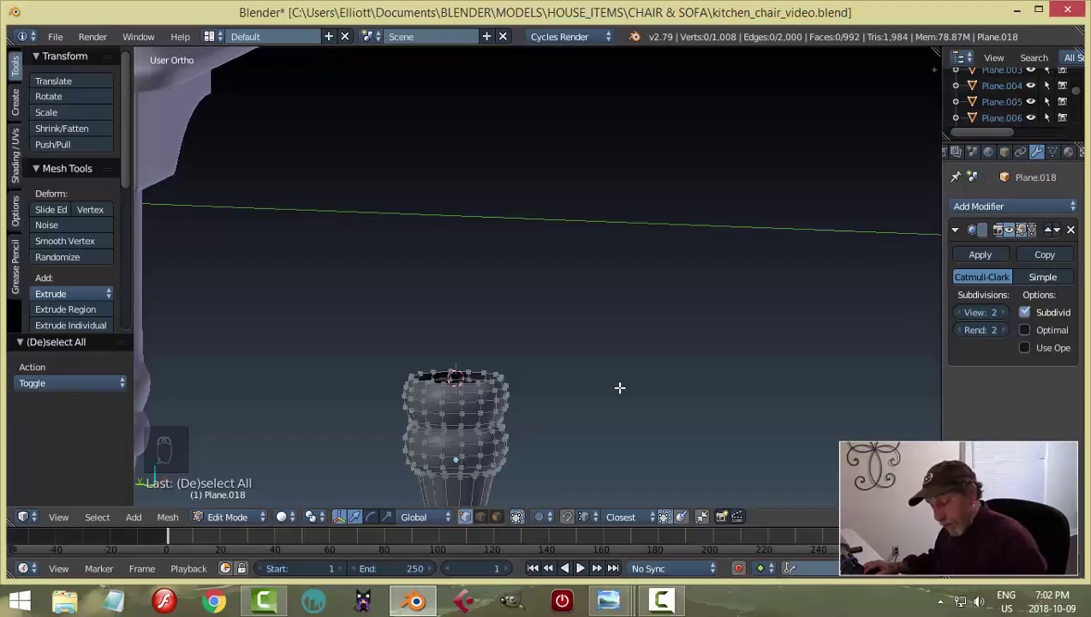
Step: Undo a cube mistakenly added inside the leg mesh and bring up the add-object menu in Object Mode
{"action": "key", "text": "shift+a"}
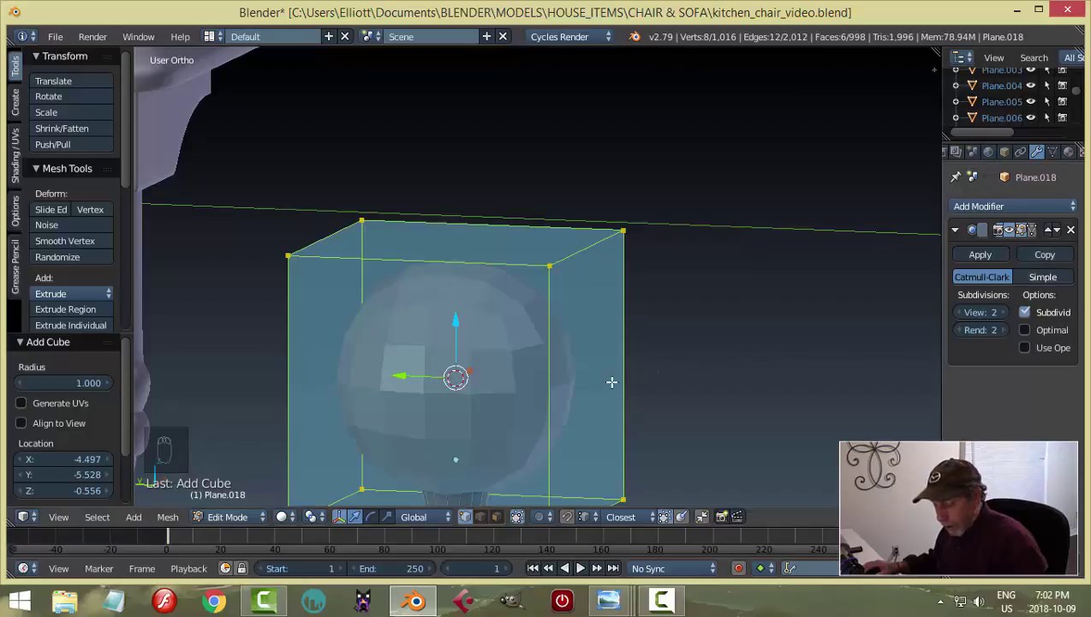
{"action": "key", "text": "ctrl+z"}
{"action": "key", "text": "Tab"}
{"action": "key", "text": "shift+a"}
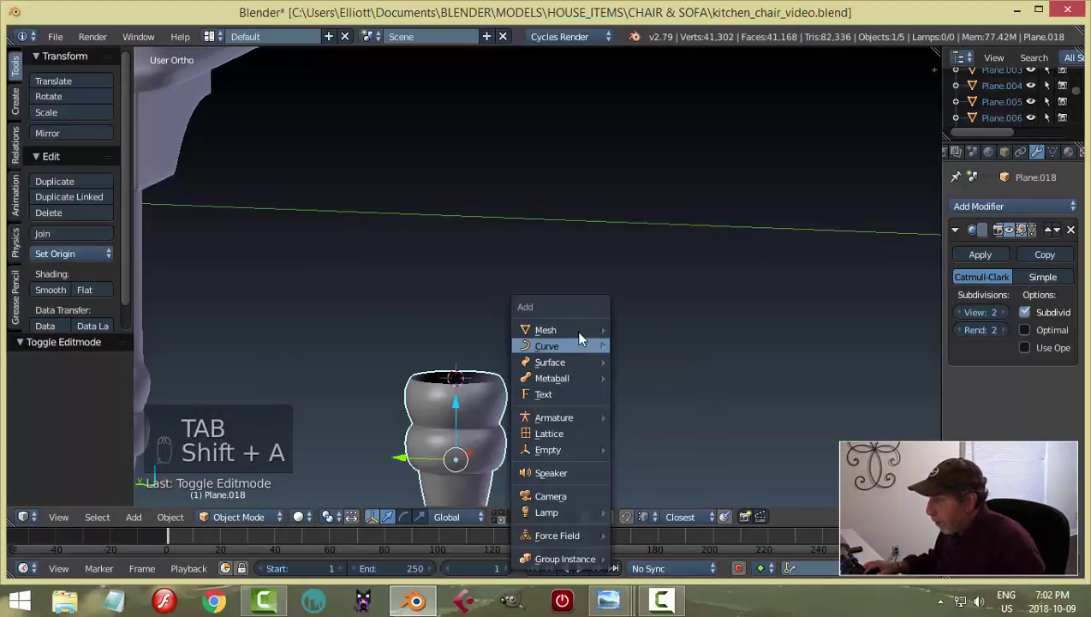
Step: Add a cube at the leg top and scale it down to the leg's thickness as a square post
{"action": "key", "text": "Tab"}
{"action": "key", "text": "s"}
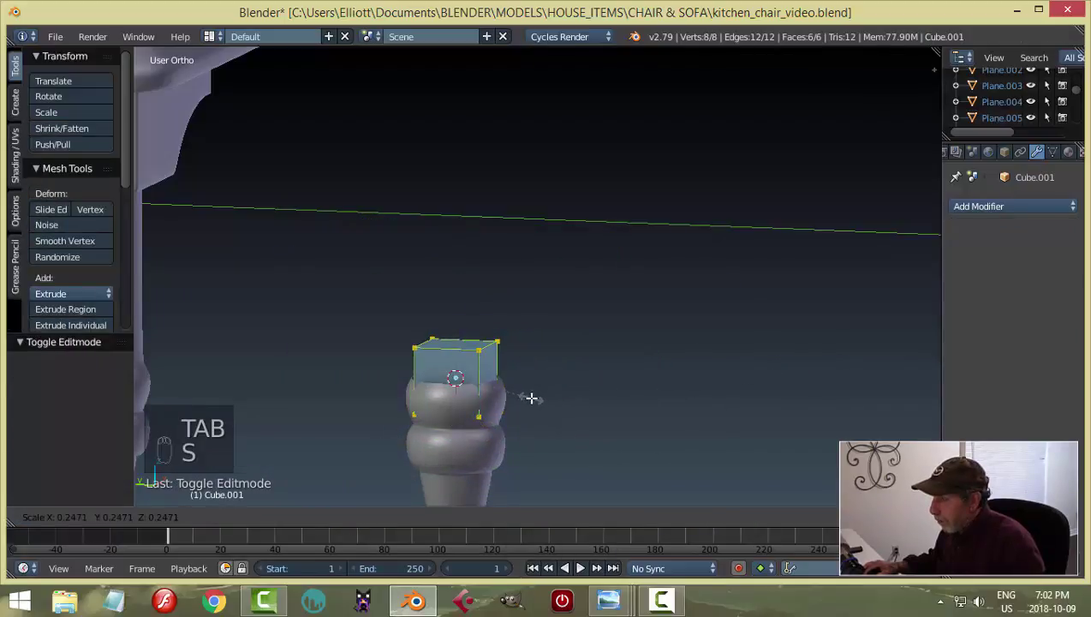
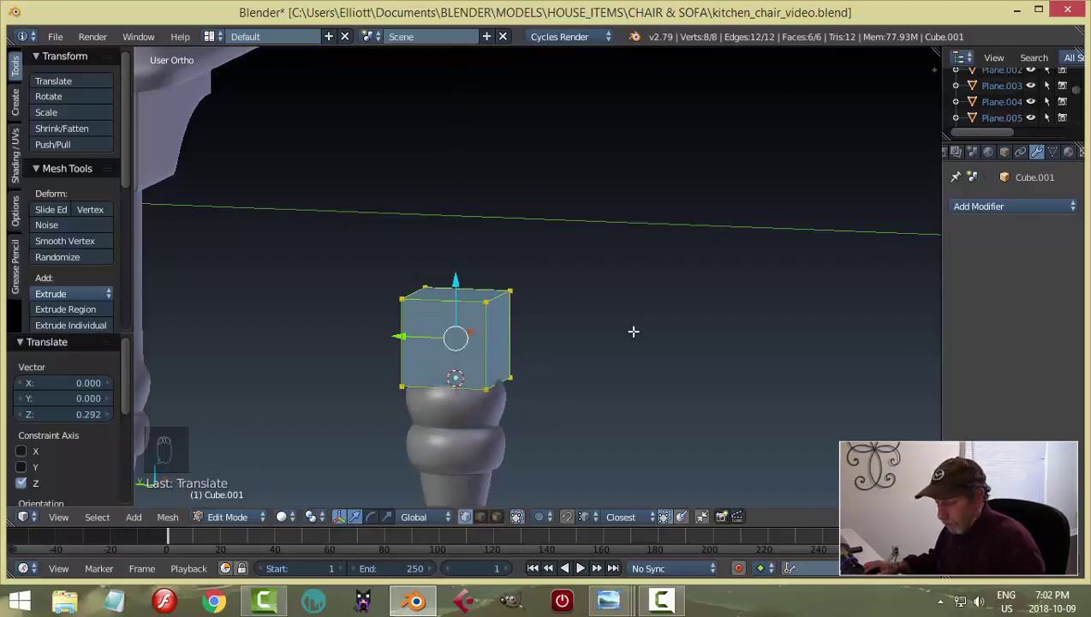
{"action": "key", "text": "s"}
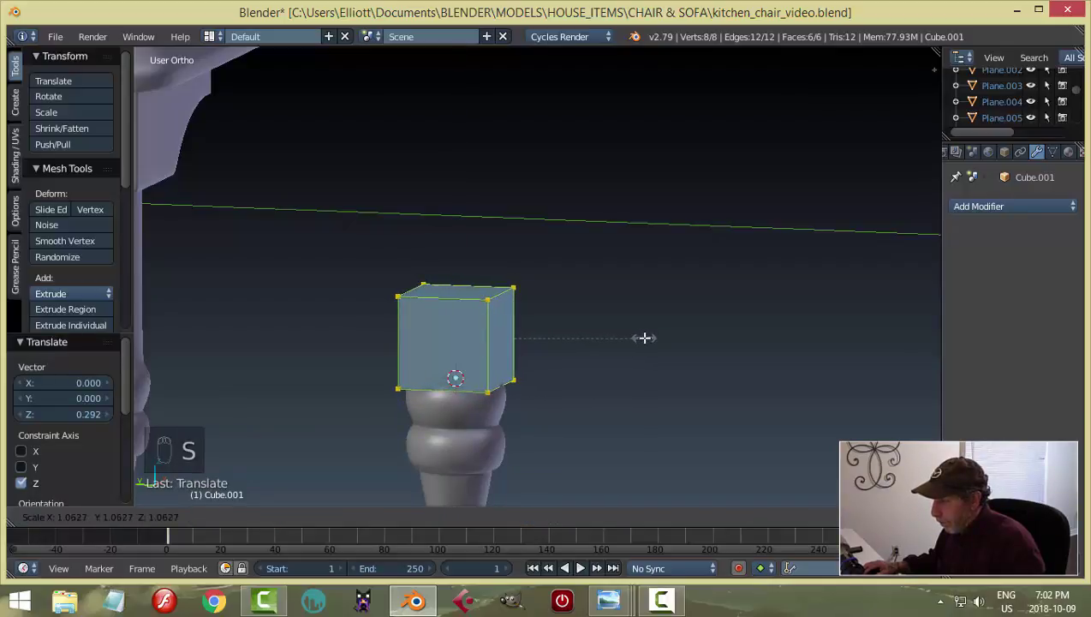
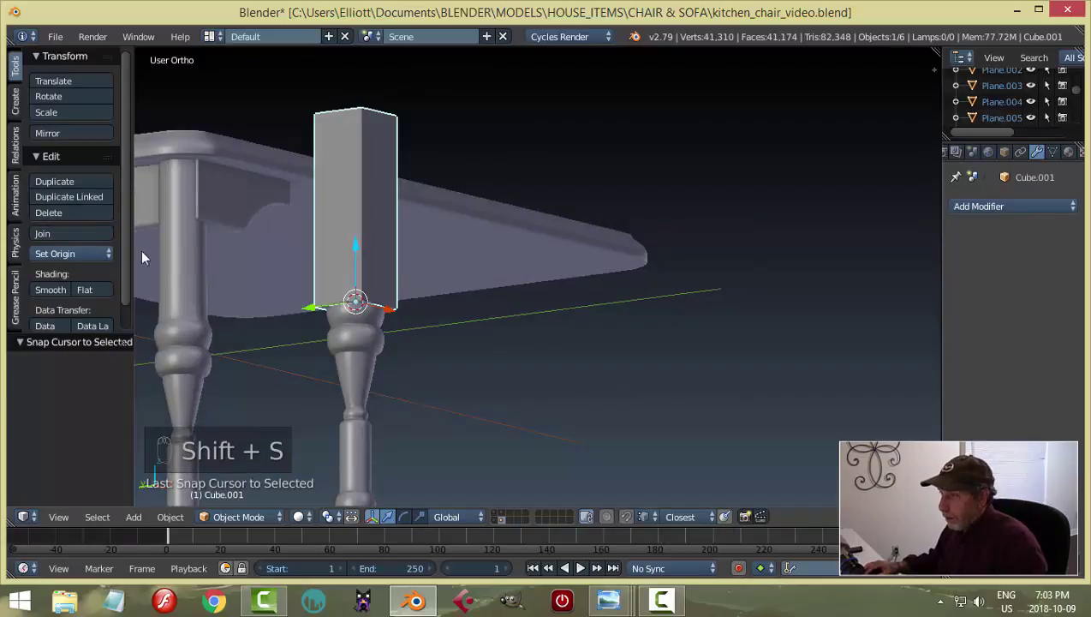
{"action": "left_click_drag", "start_coordinate": [67, 255], "coordinate": [645, 305]}
{"action": "middle_click", "coordinate": [646, 304]}
{"action": "key", "text": "ctrl+a"}
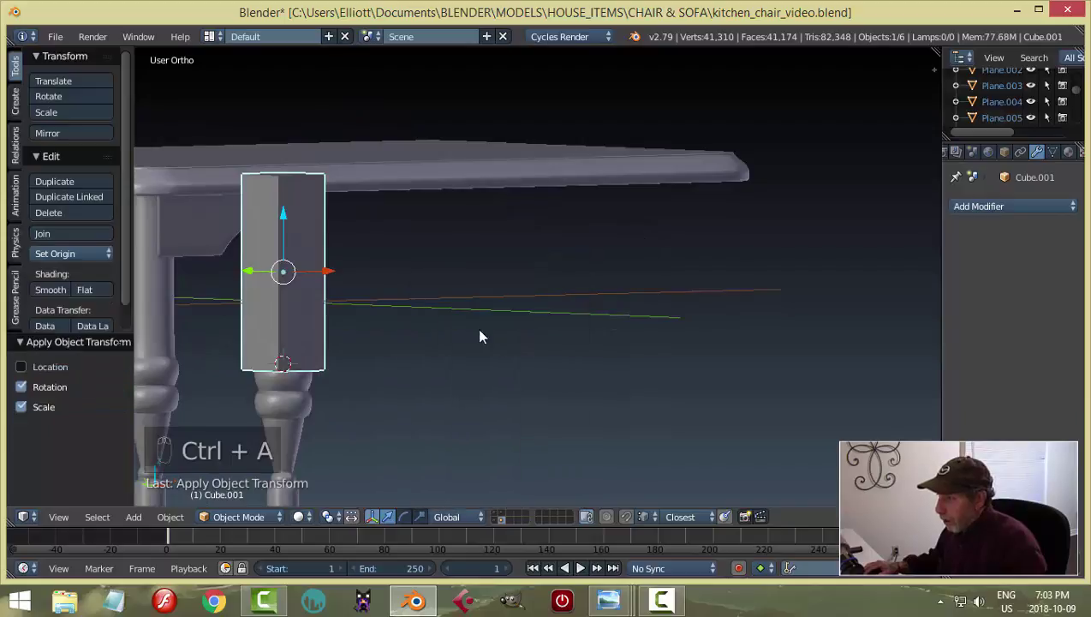
Step: Give the block a Bevel modifier of width 0.039, 2 segments, Angle limit method, with smooth shading
{"action": "left_click_drag", "start_coordinate": [994, 212], "coordinate": [717, 324]}
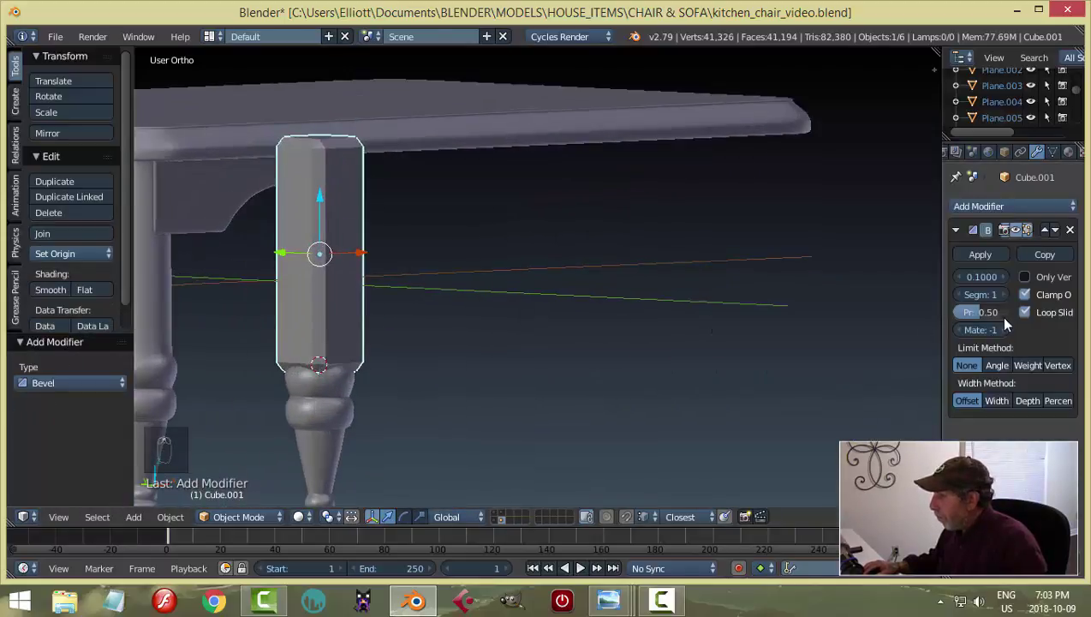
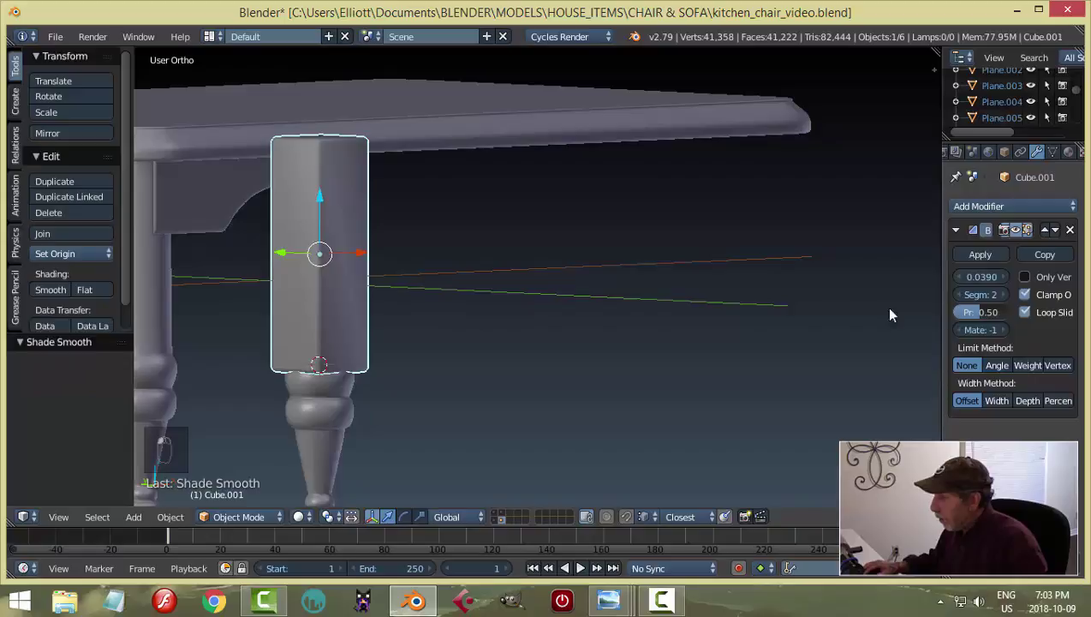
{"action": "left_click_drag", "start_coordinate": [1005, 373], "coordinate": [706, 344]}
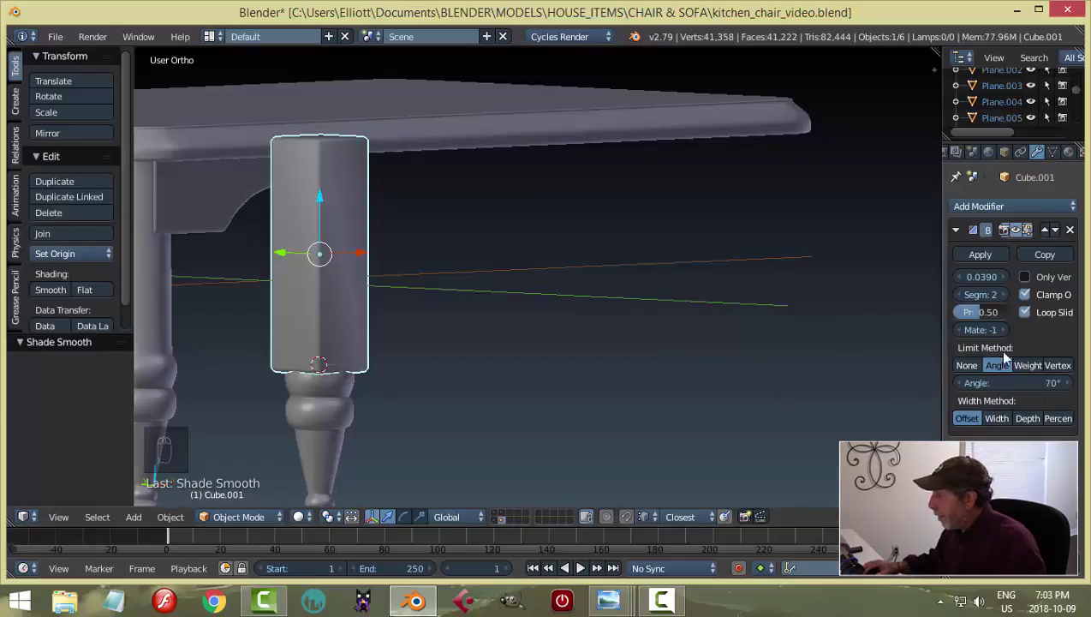
{"action": "left_click_drag", "start_coordinate": [980, 369], "coordinate": [679, 310]}
{"action": "key", "text": "a"}
{"action": "middle_click", "coordinate": [655, 311]}
{"action": "left_click", "coordinate": [585, 303]}
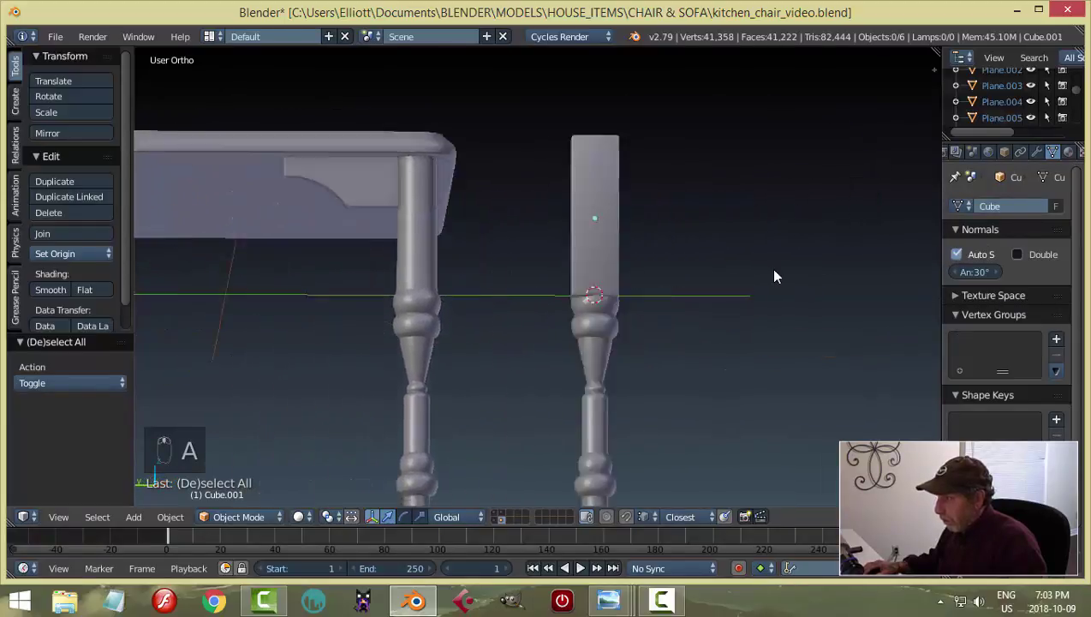
Step: Frame the whole table from the front against the reference diagram and select the square block
{"action": "key", "text": "a"}
{"action": "key", "text": "a"}
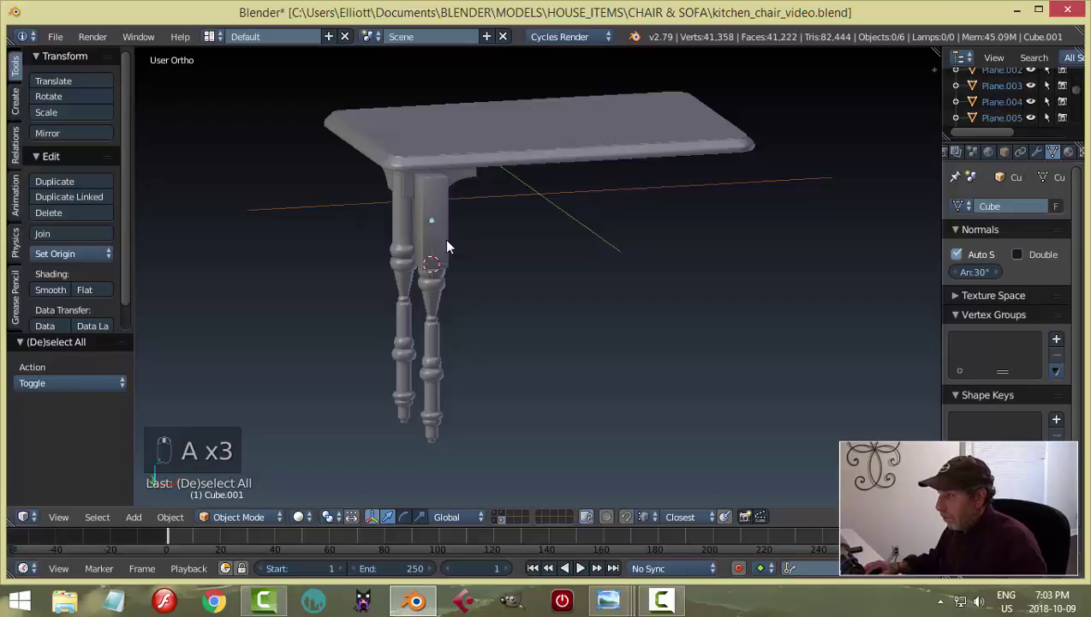
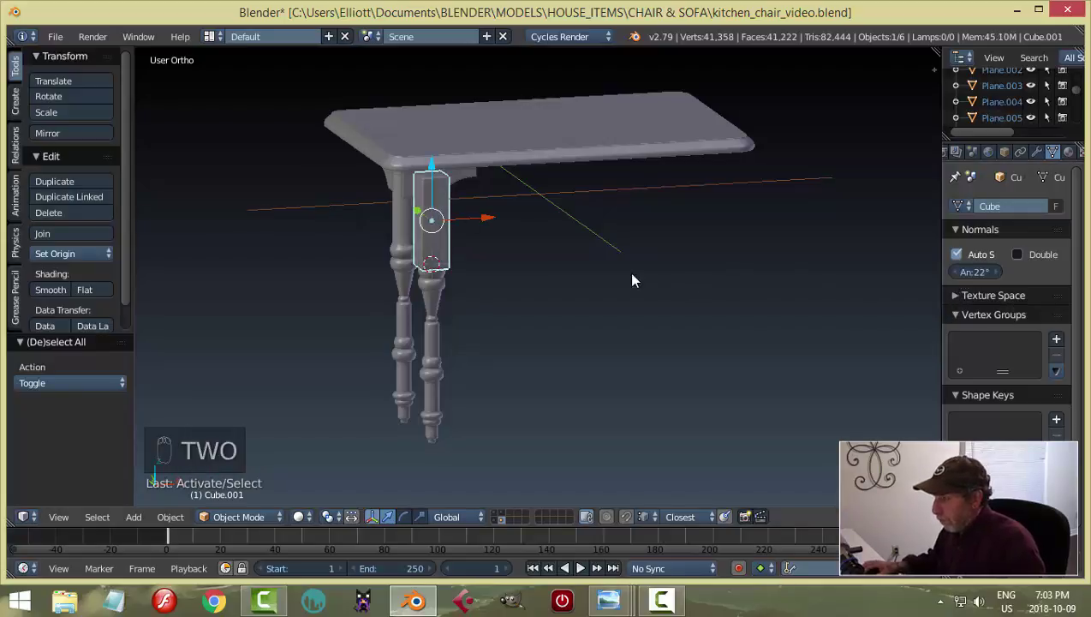
{"action": "key", "text": "a"}
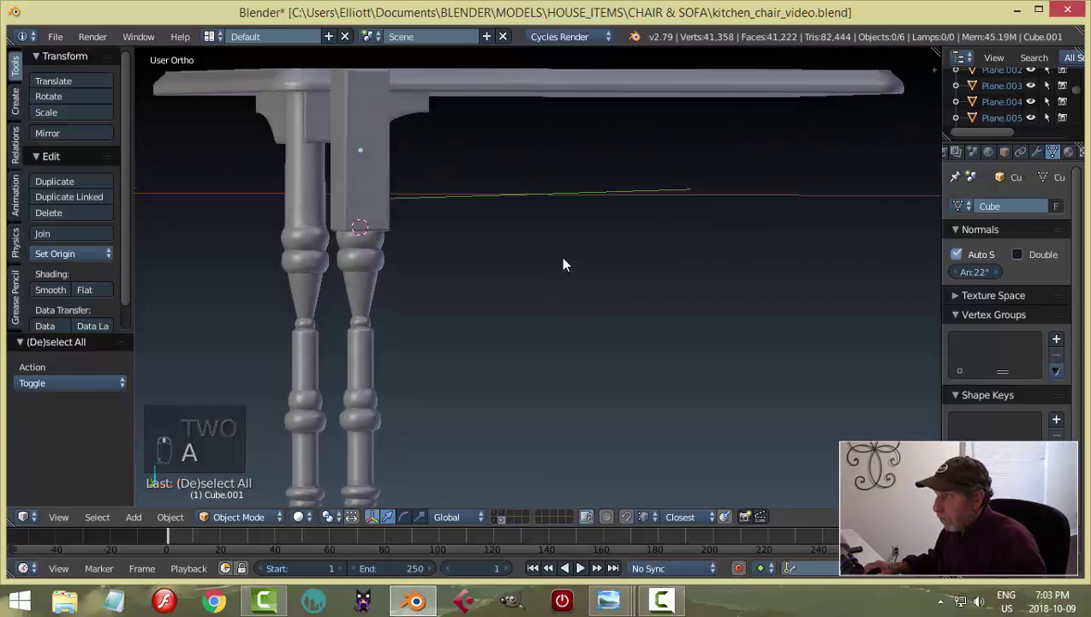
{"action": "left_click_drag", "start_coordinate": [565, 245], "coordinate": [525, 164]}
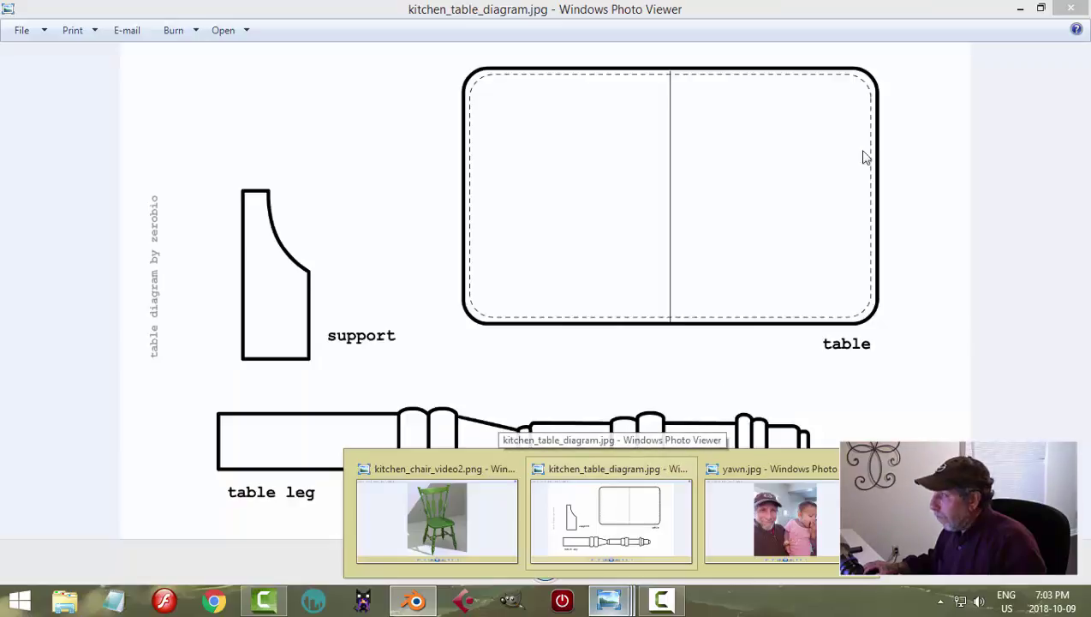
{"action": "right_click", "coordinate": [339, 167]}
{"action": "left_click_drag", "start_coordinate": [462, 230], "coordinate": [609, 282]}
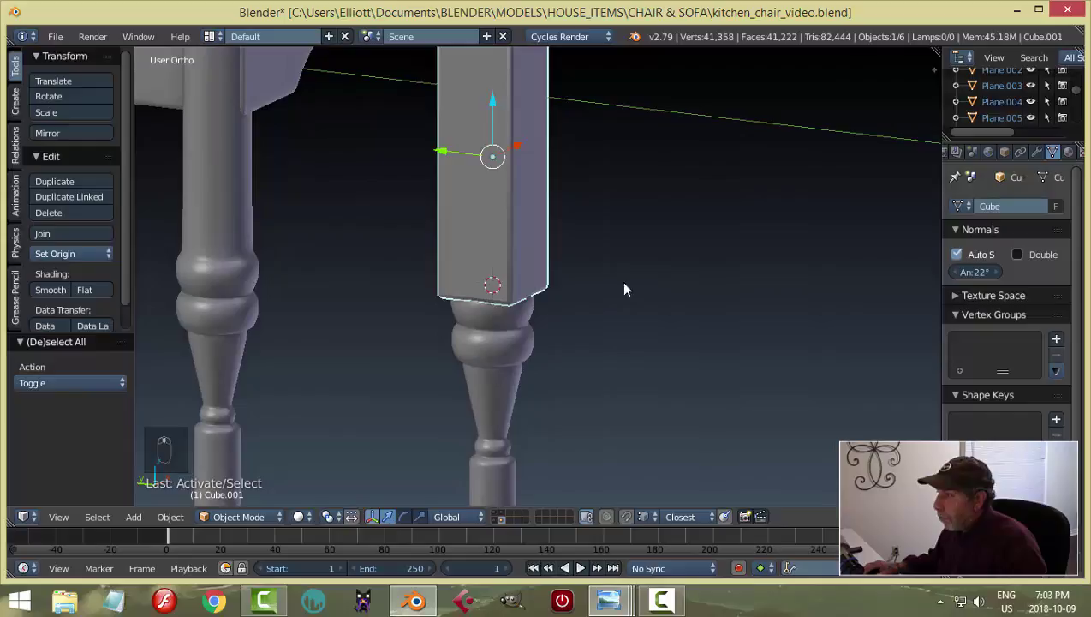
Step: Scale all the block's vertices down in Edit Mode and check it from another side
{"action": "key", "text": "Tab"}
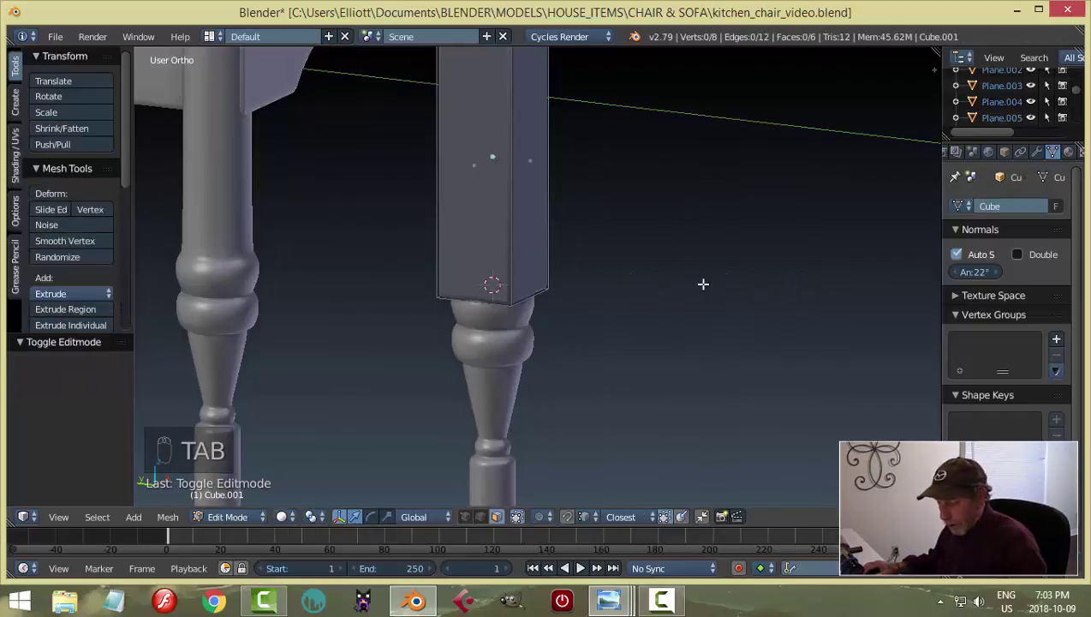
{"action": "key", "text": "a"}
{"action": "key", "text": "s"}
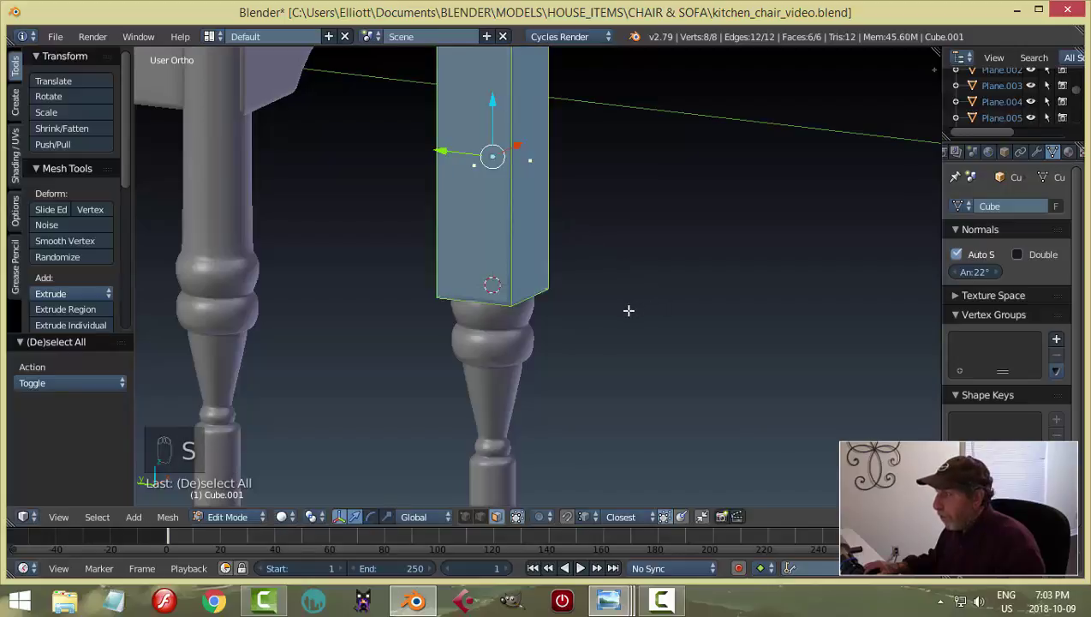
{"action": "key", "text": "Tab"}
{"action": "left_click_drag", "start_coordinate": [665, 295], "coordinate": [83, 256]}
{"action": "left_click_drag", "start_coordinate": [84, 256], "coordinate": [533, 267]}
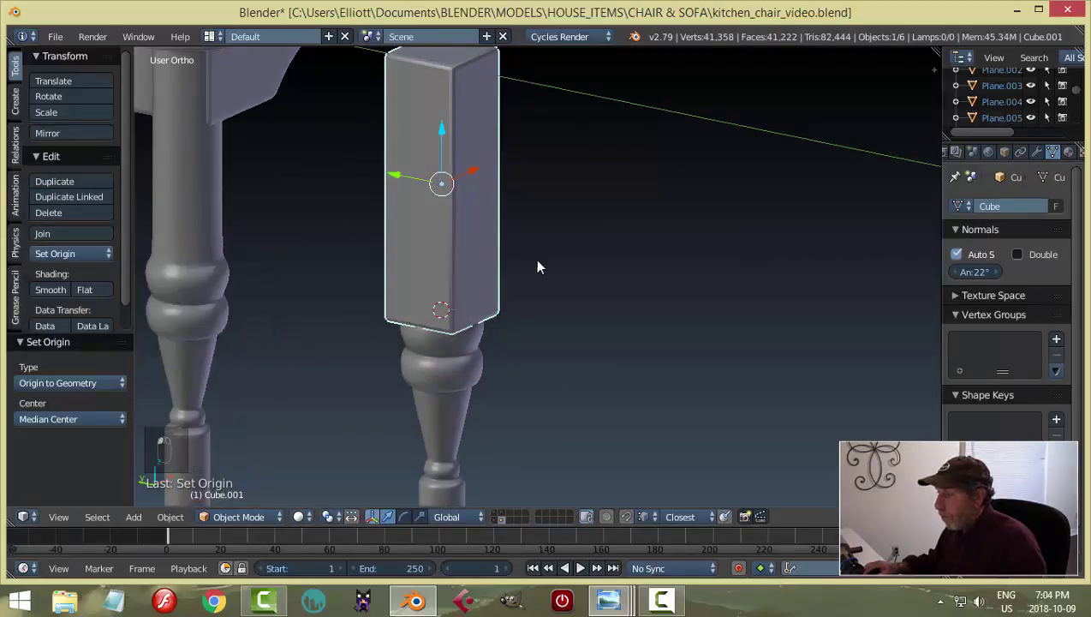
{"action": "middle_click", "coordinate": [547, 267]}
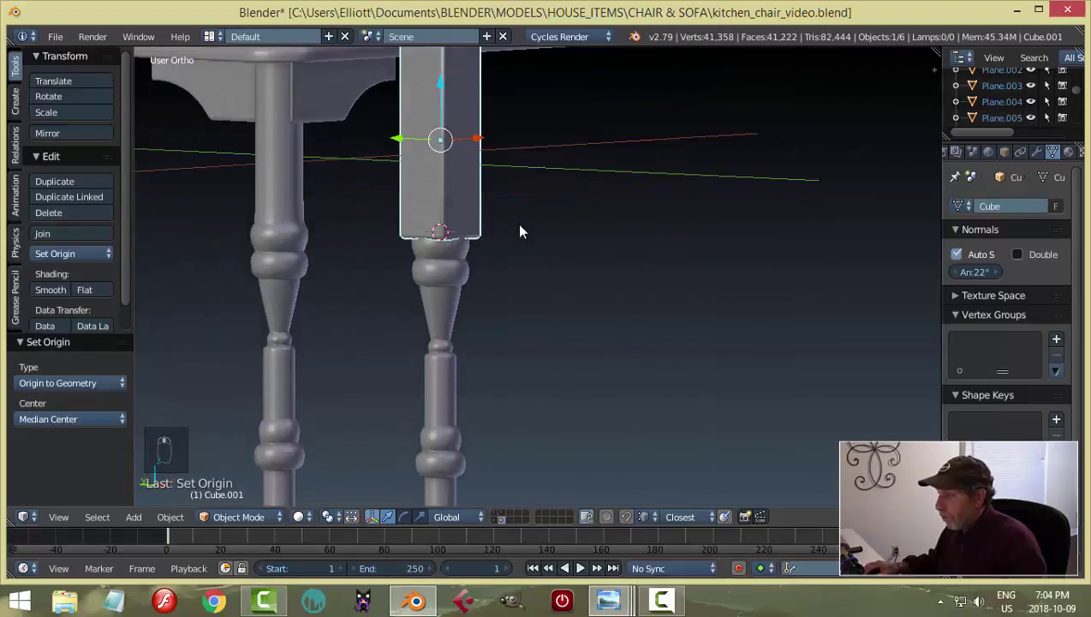
Step: Snap the 3D cursor to the block's centre and narrow the block to match the leg's width
{"action": "key", "text": "shift+s"}
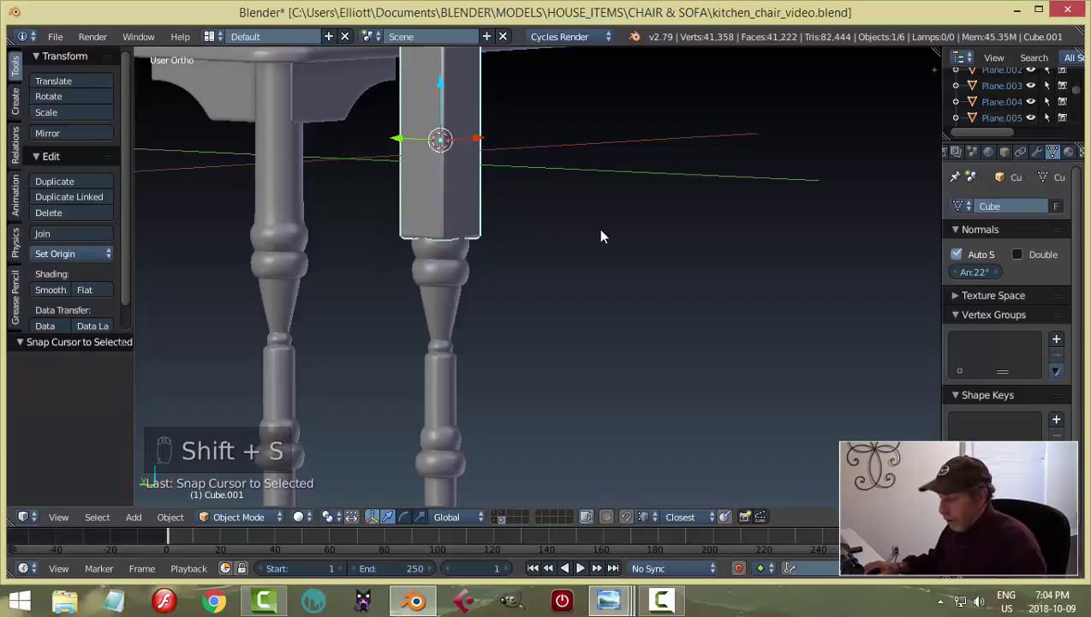
{"action": "key", "text": "Tab"}
{"action": "key", "text": "s"}
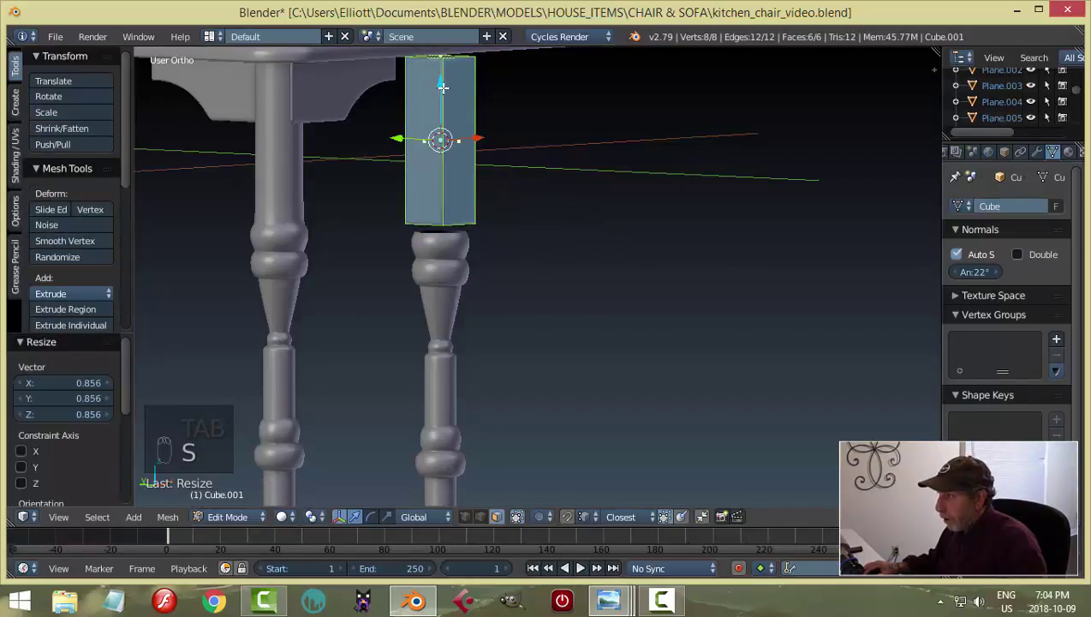
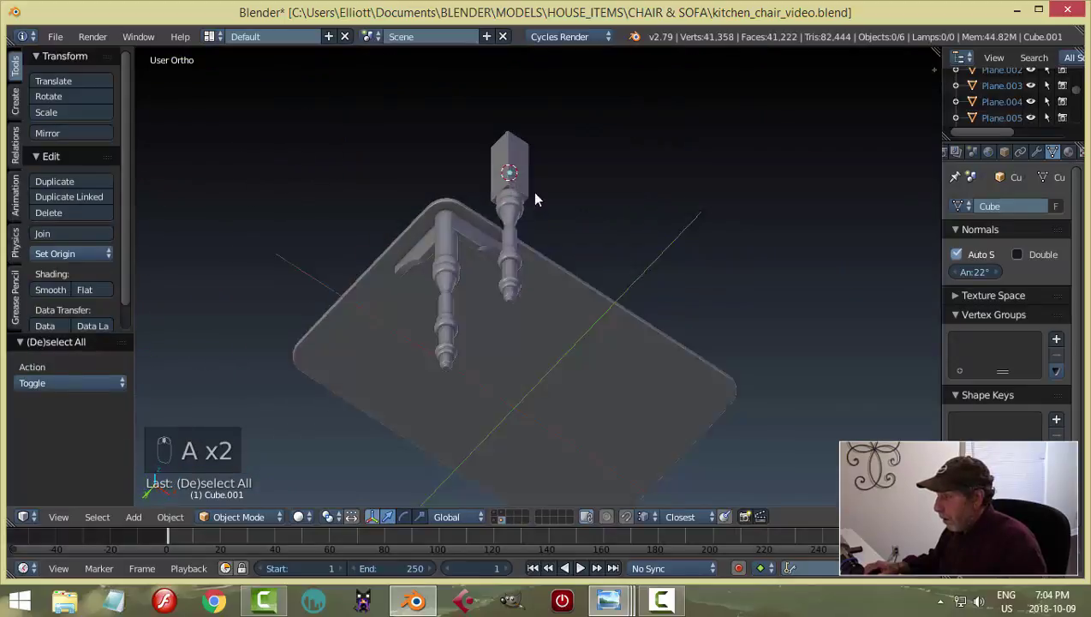
Step: Stretch the square block upward toward the underside of the tabletop
{"action": "left_click_drag", "start_coordinate": [540, 242], "coordinate": [506, 244]}
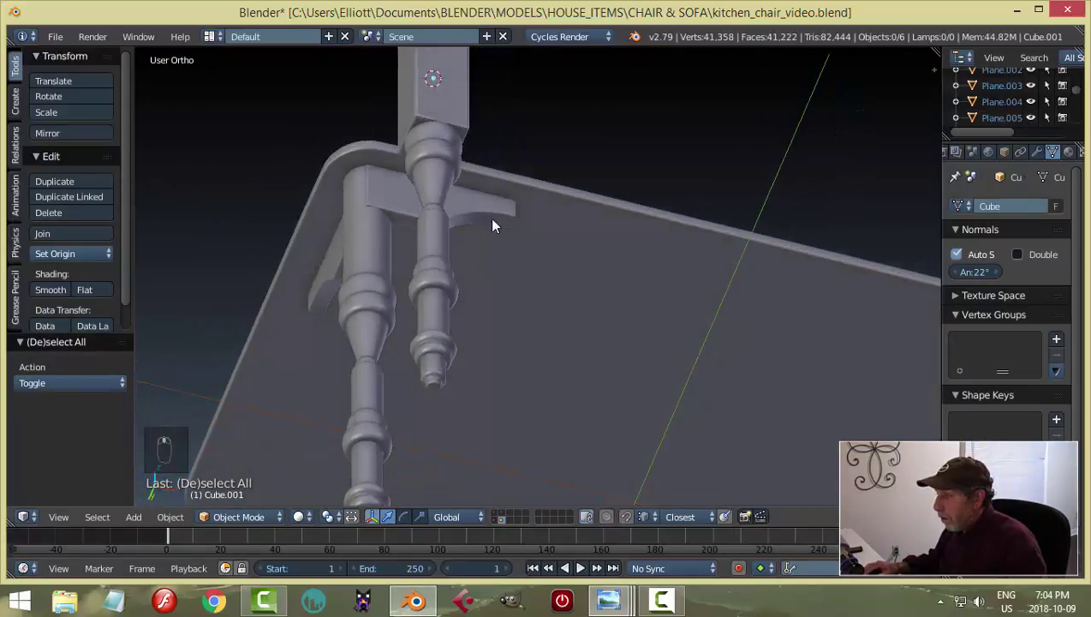
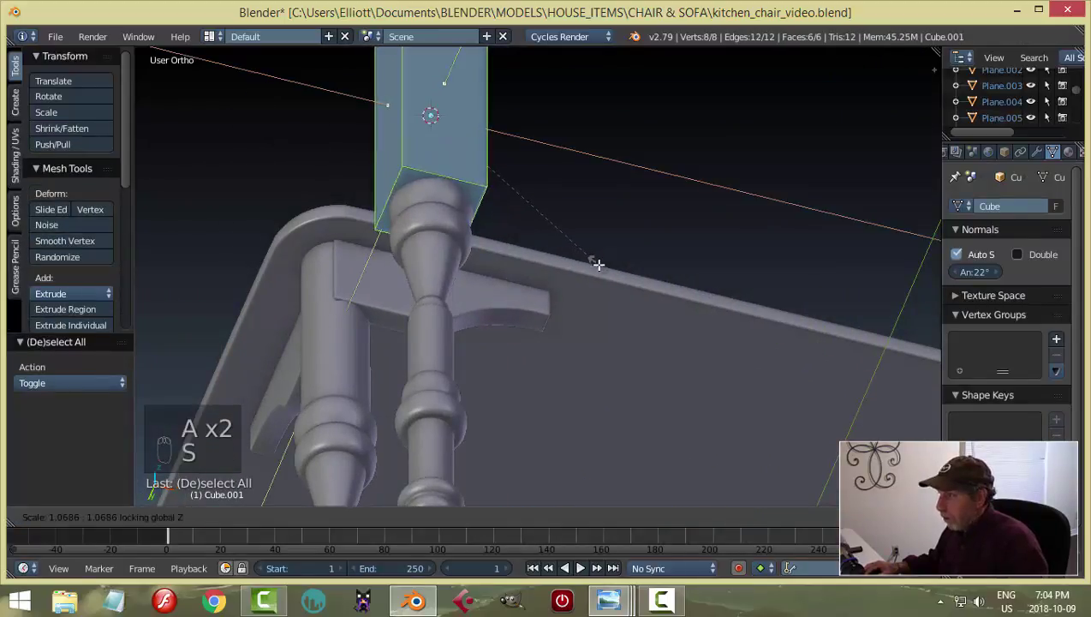
{"action": "key", "text": "a"}
{"action": "key", "text": "Tab"}
{"action": "left_click_drag", "start_coordinate": [600, 227], "coordinate": [601, 274]}
{"action": "key", "text": "a"}
Step: Reframe under the tabletop and select the turned leg to move it beneath the corner
{"action": "left_click_drag", "start_coordinate": [555, 241], "coordinate": [737, 156]}
{"action": "left_click_drag", "start_coordinate": [627, 283], "coordinate": [347, 150]}
{"action": "left_click_drag", "start_coordinate": [347, 150], "coordinate": [652, 272]}
{"action": "key", "text": "h"}
{"action": "middle_click", "coordinate": [651, 272]}
{"action": "left_click", "coordinate": [679, 290]}
{"action": "middle_click", "coordinate": [407, 245]}
{"action": "middle_click", "coordinate": [417, 236]}
{"action": "middle_click", "coordinate": [547, 216]}
{"action": "left_click", "coordinate": [555, 218]}
Step: Check the leg's fit under the tabletop corner from around it and select the square block for editing
{"action": "middle_click", "coordinate": [653, 214]}
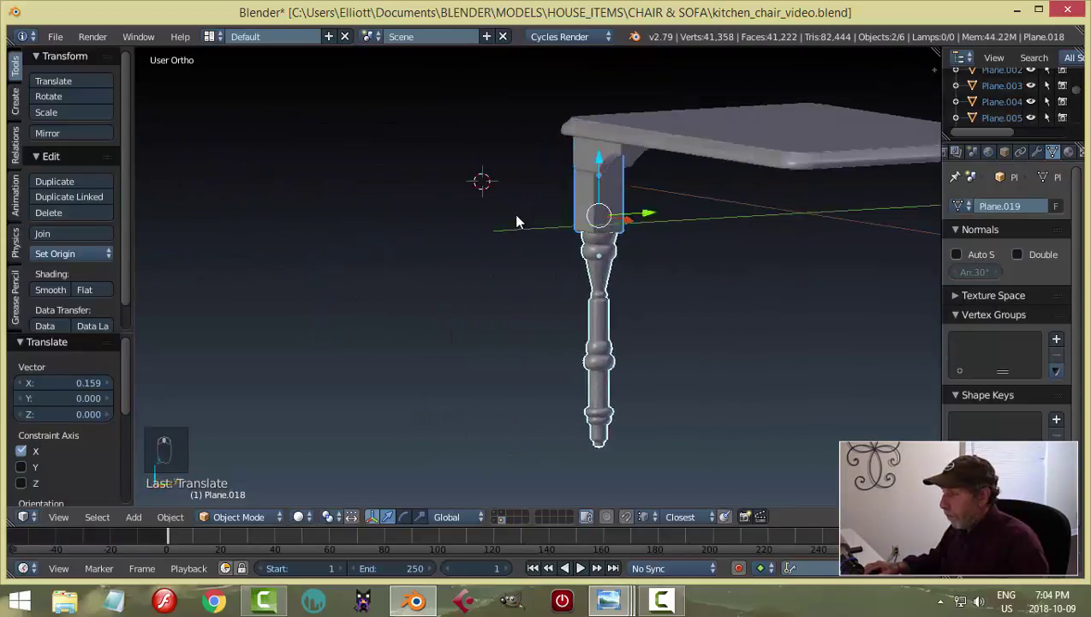
{"action": "middle_click", "coordinate": [621, 161]}
{"action": "left_click_drag", "start_coordinate": [682, 152], "coordinate": [700, 166]}
{"action": "left_click_drag", "start_coordinate": [720, 248], "coordinate": [575, 158]}
{"action": "left_click_drag", "start_coordinate": [575, 157], "coordinate": [678, 212]}
{"action": "key", "text": "a"}
{"action": "middle_click", "coordinate": [677, 212]}
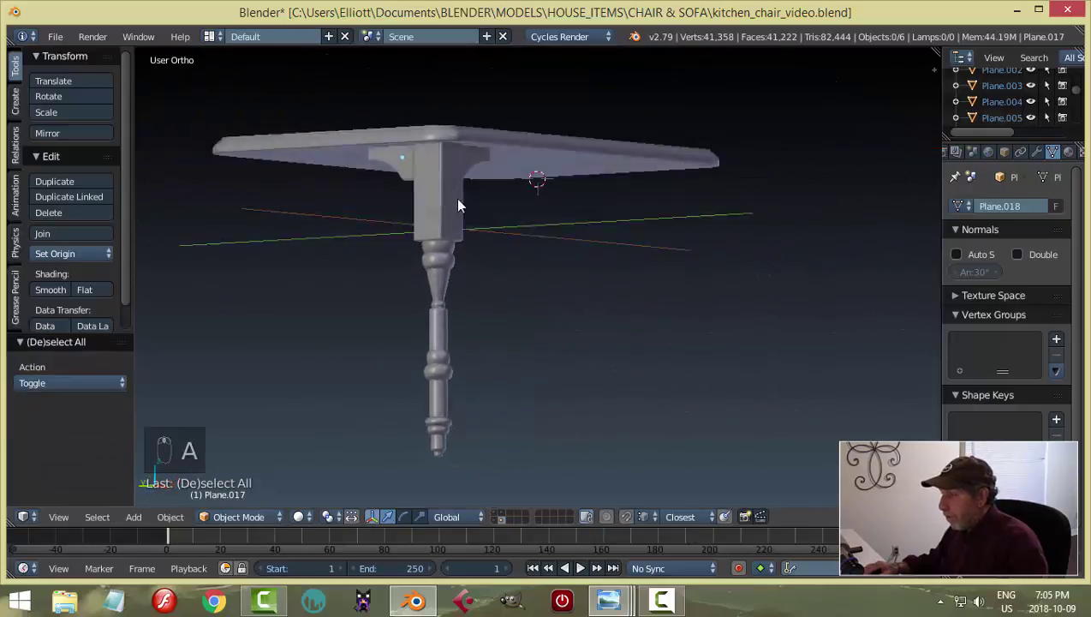
{"action": "middle_click", "coordinate": [485, 225]}
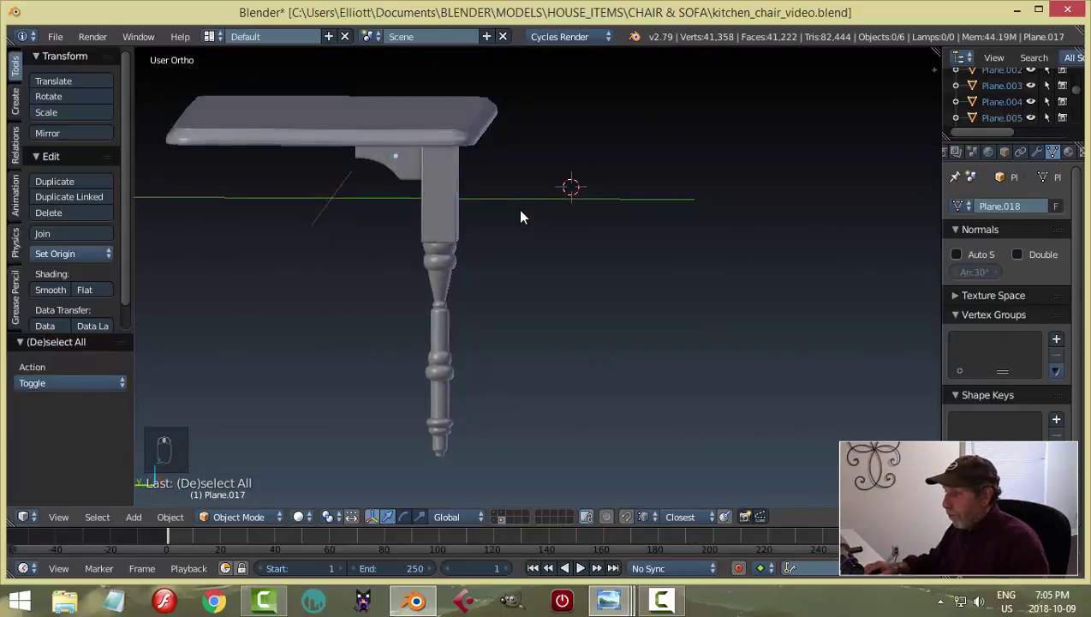
{"action": "right_click", "coordinate": [450, 194]}
{"action": "key", "text": "Tab"}
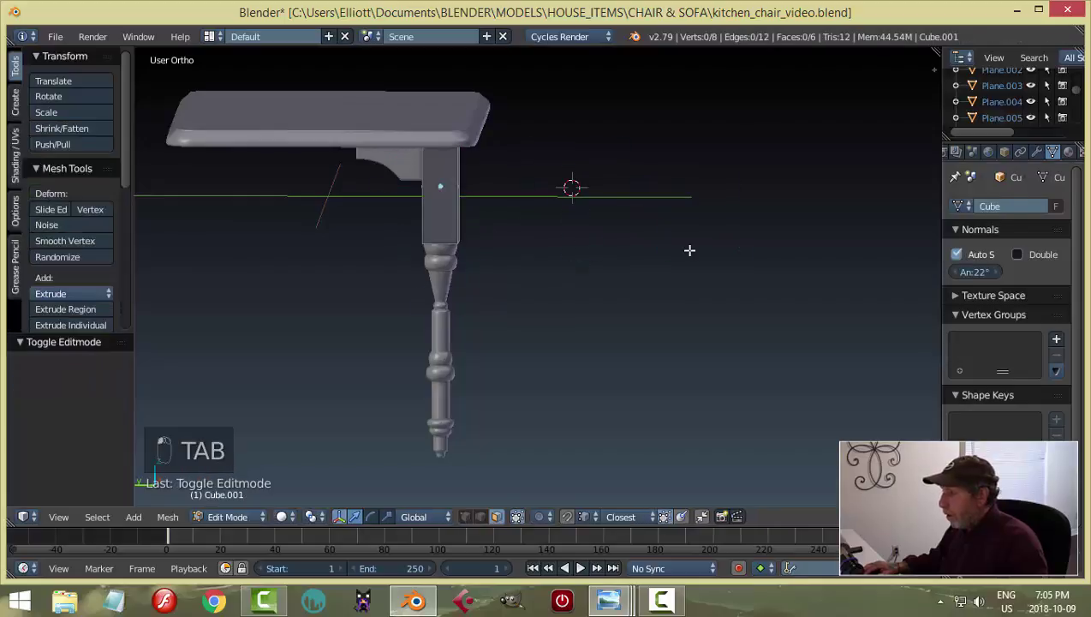
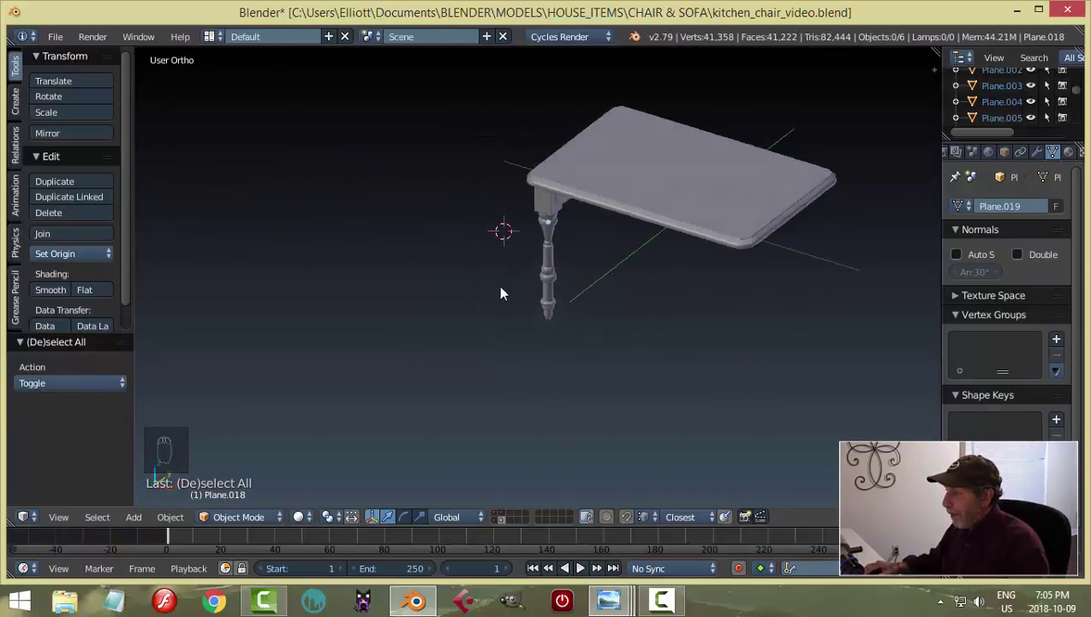
Step: Join the square block into the turned leg with Ctrl+J and zoom in on it at the table corner
{"action": "left_click_drag", "start_coordinate": [524, 260], "coordinate": [508, 226]}
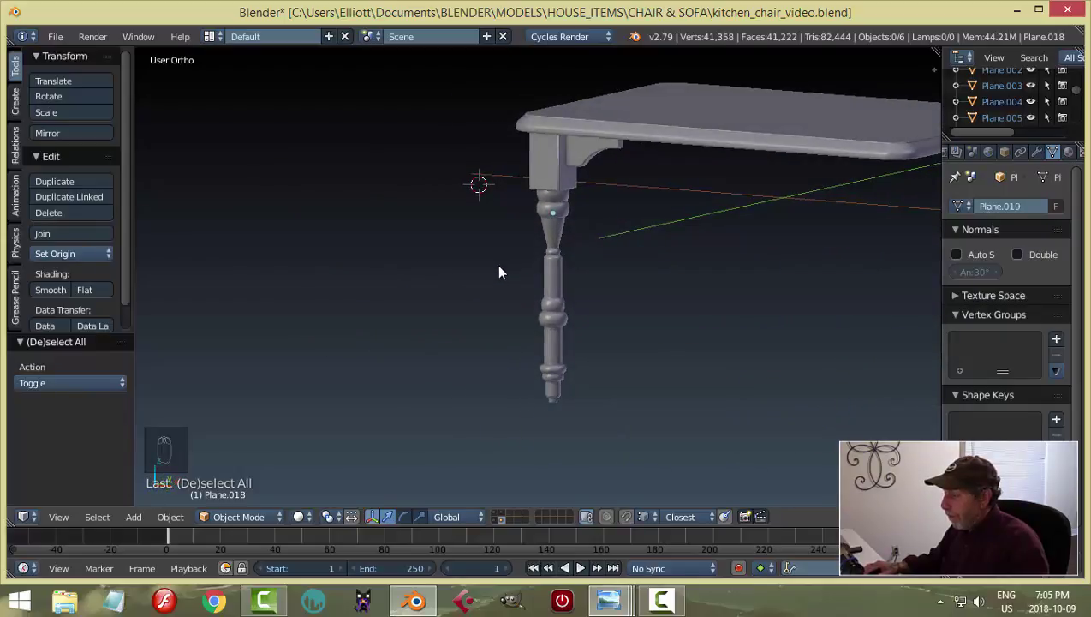
{"action": "left_click", "coordinate": [547, 243]}
{"action": "left_click_drag", "start_coordinate": [624, 259], "coordinate": [642, 329]}
{"action": "middle_click", "coordinate": [521, 101]}
{"action": "left_click_drag", "start_coordinate": [521, 99], "coordinate": [774, 227]}
{"action": "key", "text": "ctrl+j"}
{"action": "left_click_drag", "start_coordinate": [685, 233], "coordinate": [500, 167]}
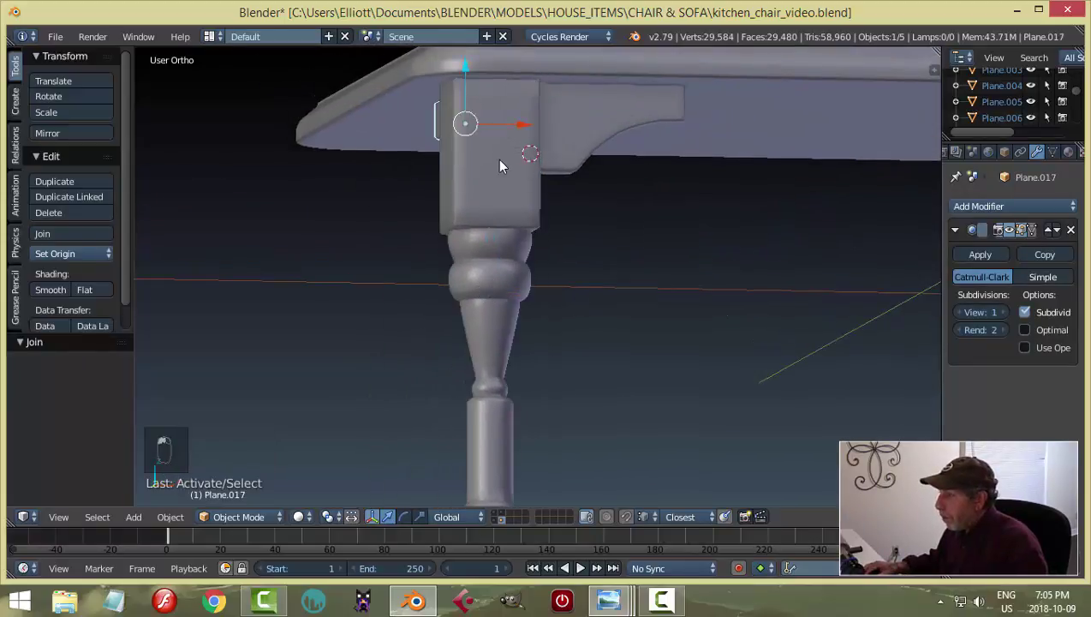
Step: Add an extra edge loop across the leg's square block with a loop cut
{"action": "key", "text": "Tab"}
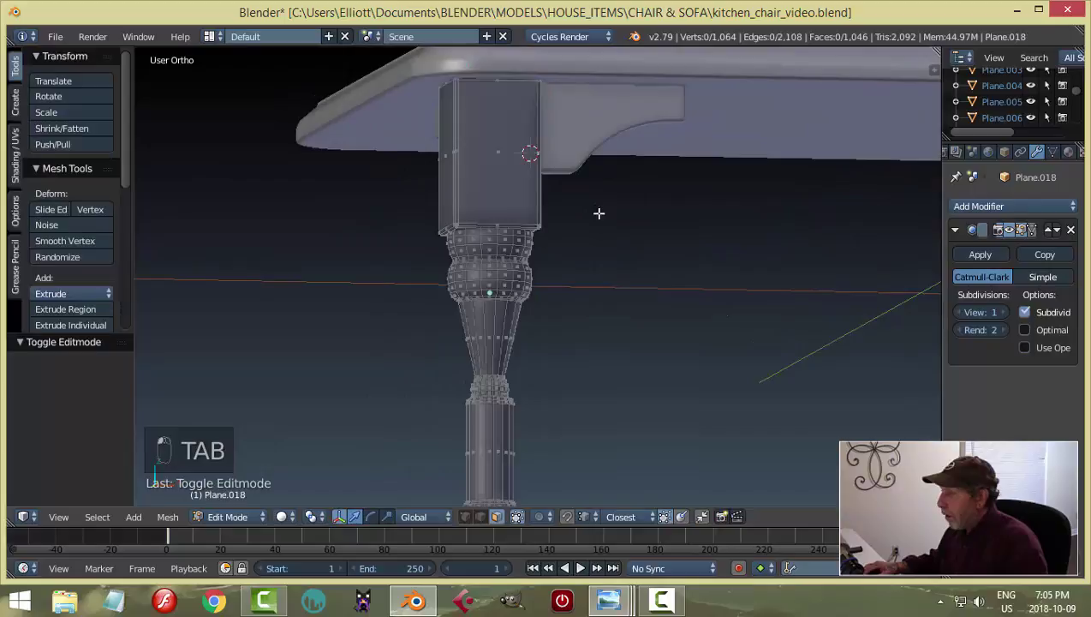
{"action": "key", "text": "ctrl+r"}
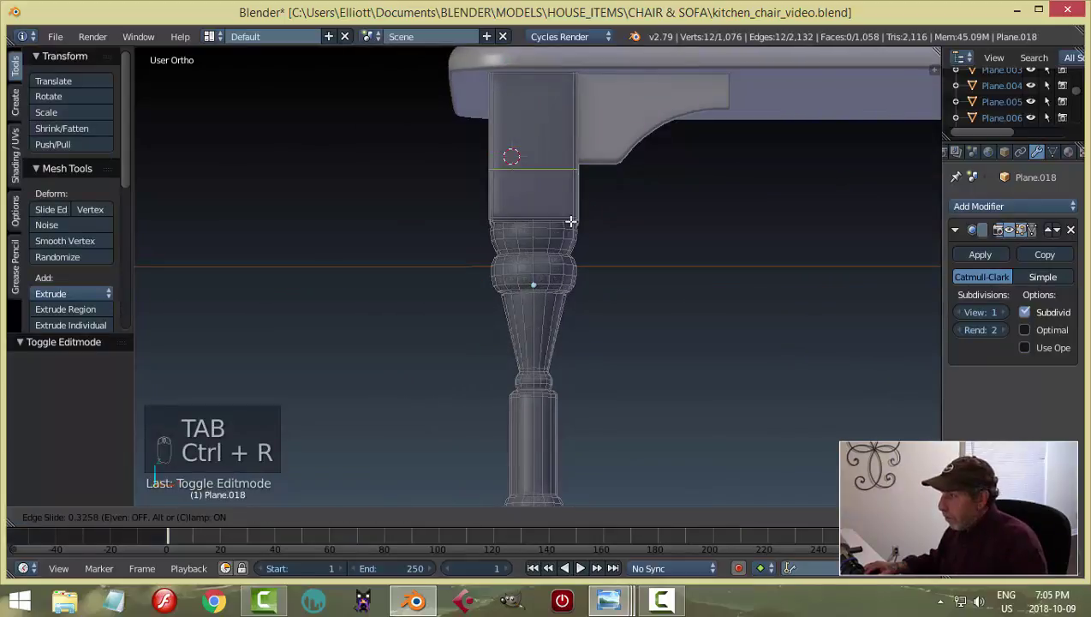
{"action": "key", "text": "ctrl+r"}
{"action": "key", "text": "Tab"}
{"action": "key", "text": "a"}
Step: Zoom out, select the table leg and orbit to view it with the tabletop and chair
{"action": "left_click_drag", "start_coordinate": [557, 181], "coordinate": [512, 183]}
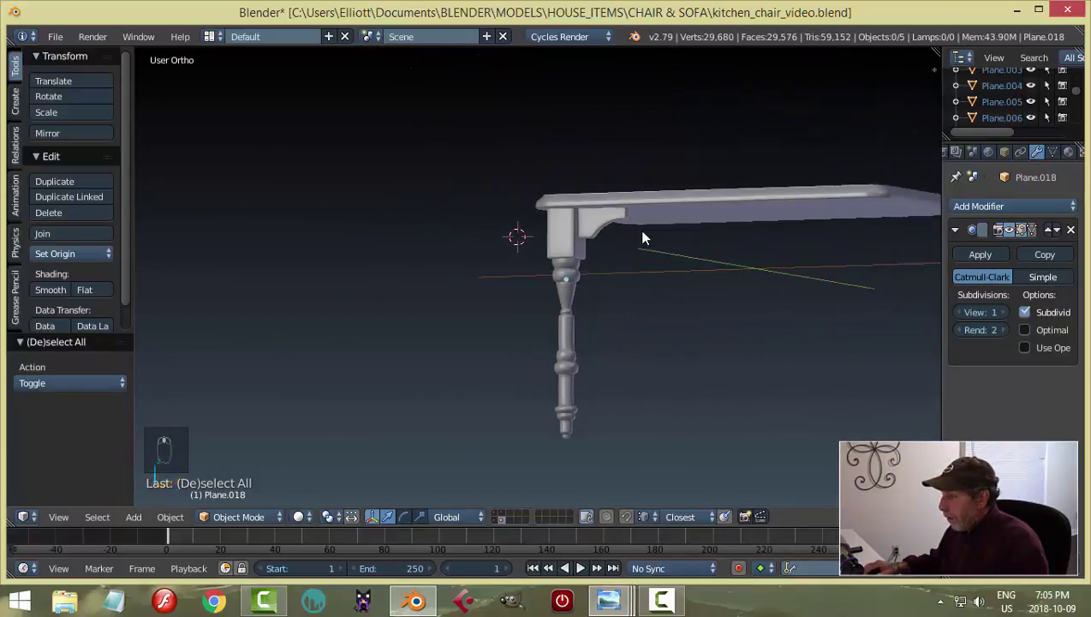
{"action": "right_click", "coordinate": [493, 229]}
{"action": "key", "text": "shift+s"}
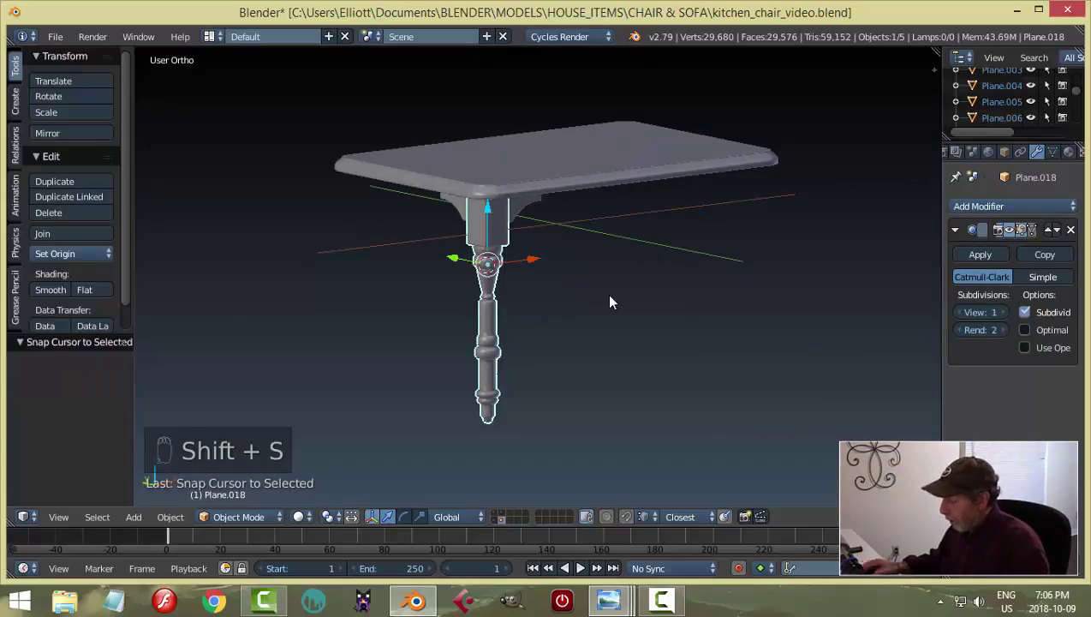
{"action": "key", "text": "KP_Decimal"}
{"action": "left_click_drag", "start_coordinate": [616, 277], "coordinate": [650, 299]}
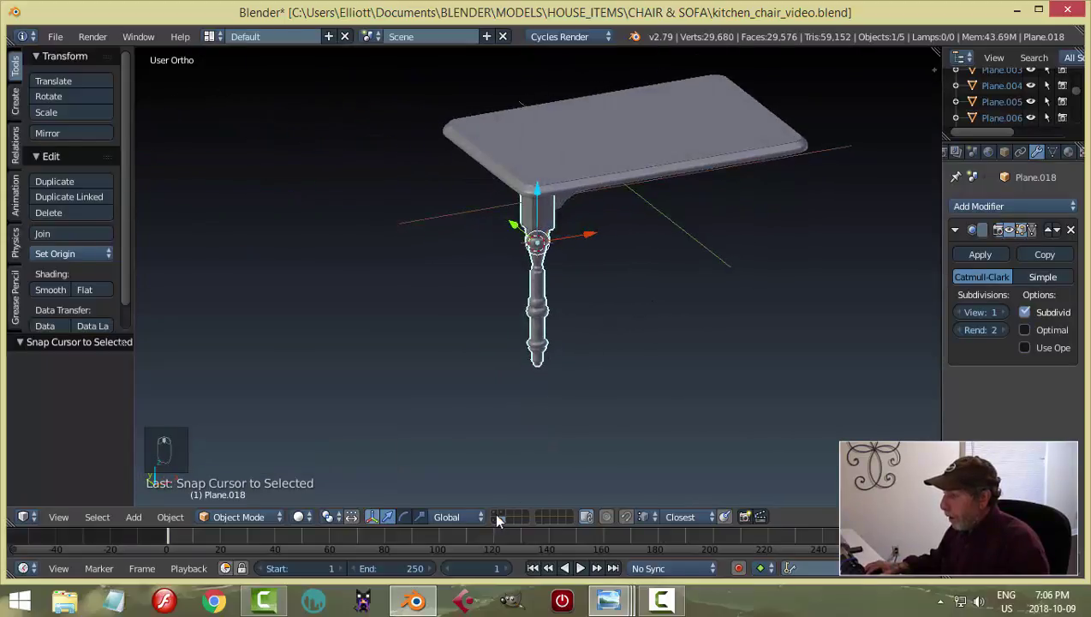
{"action": "left_click_drag", "start_coordinate": [499, 514], "coordinate": [588, 315]}
Step: From front view, raise the leg toward the tabletop and check it against the chair
{"action": "key", "text": "KP_1"}
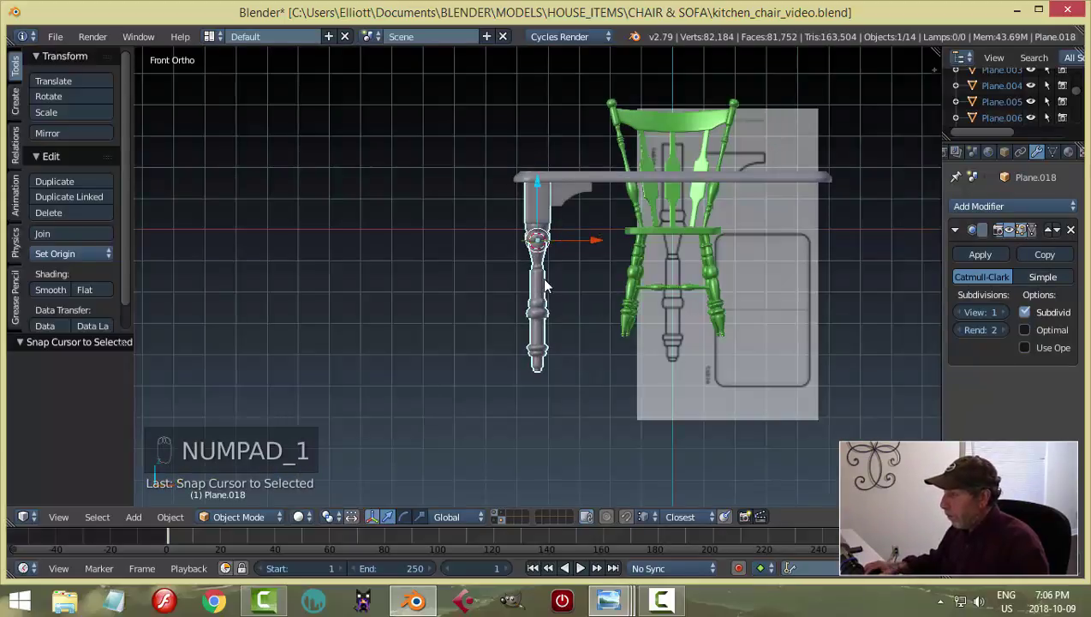
{"action": "left_click_drag", "start_coordinate": [545, 186], "coordinate": [545, 156]}
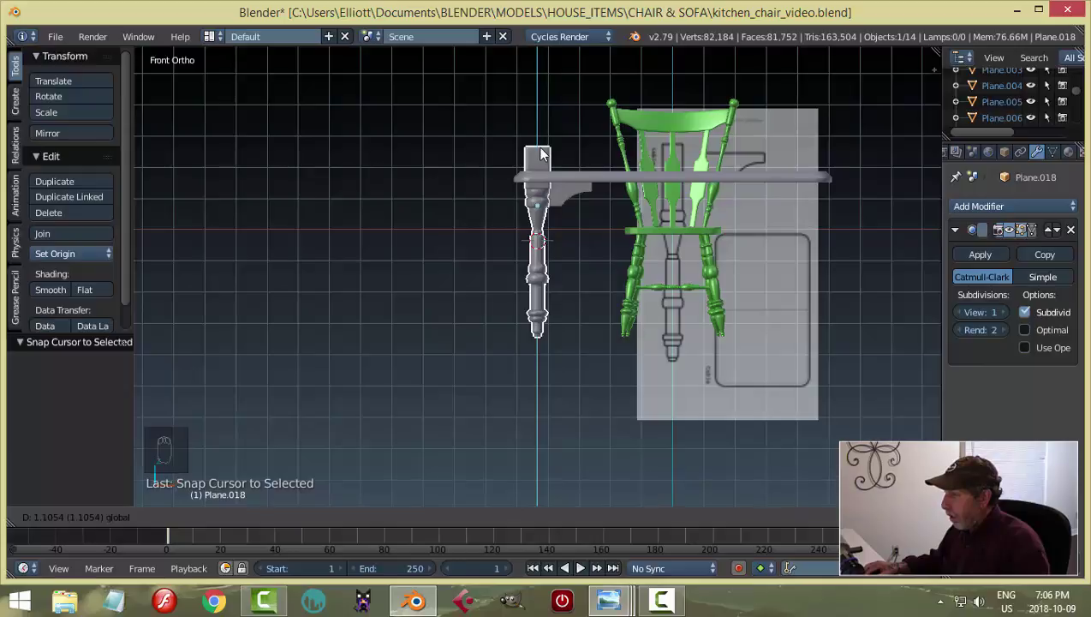
{"action": "left_click_drag", "start_coordinate": [610, 246], "coordinate": [544, 159]}
{"action": "left_click_drag", "start_coordinate": [544, 158], "coordinate": [604, 264]}
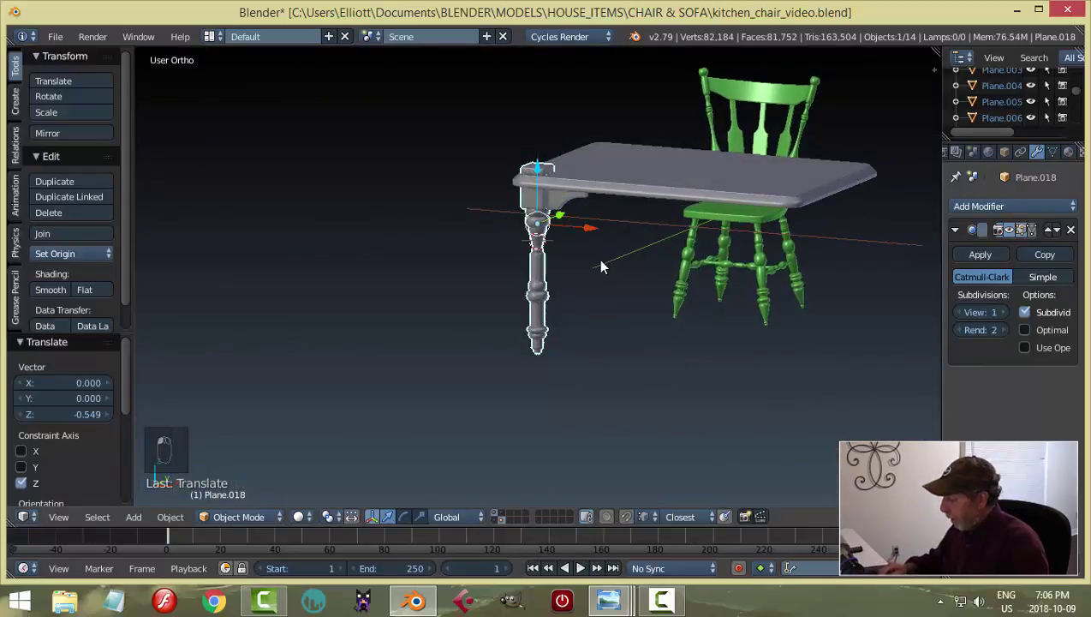
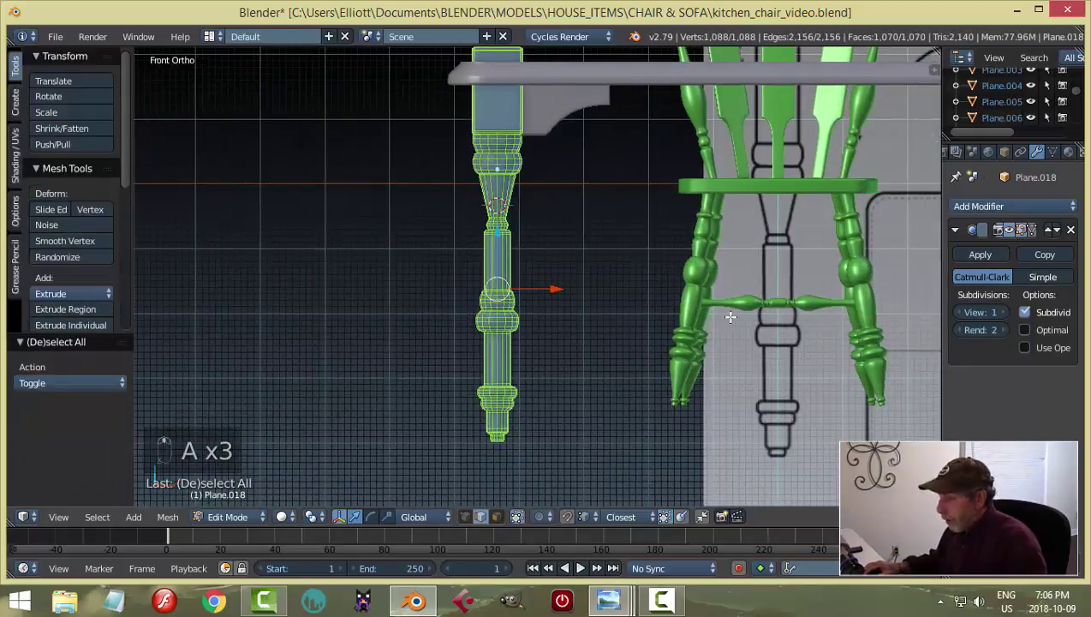
Step: Shorten the lower part of the leg and move it up flush with the tabletop
{"action": "key", "text": "s"}
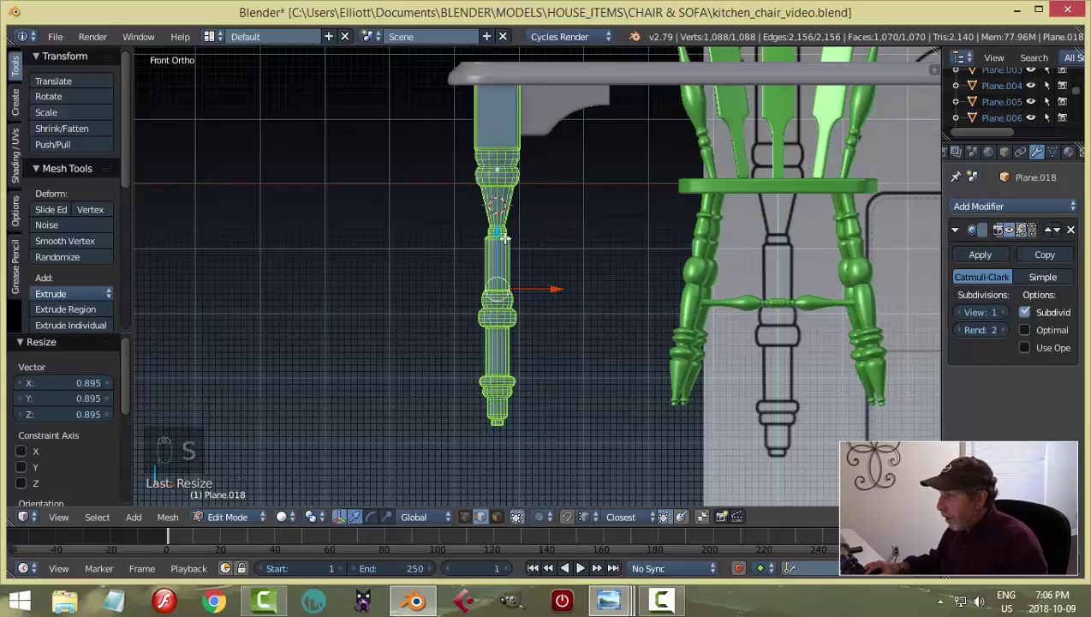
{"action": "key", "text": "Tab"}
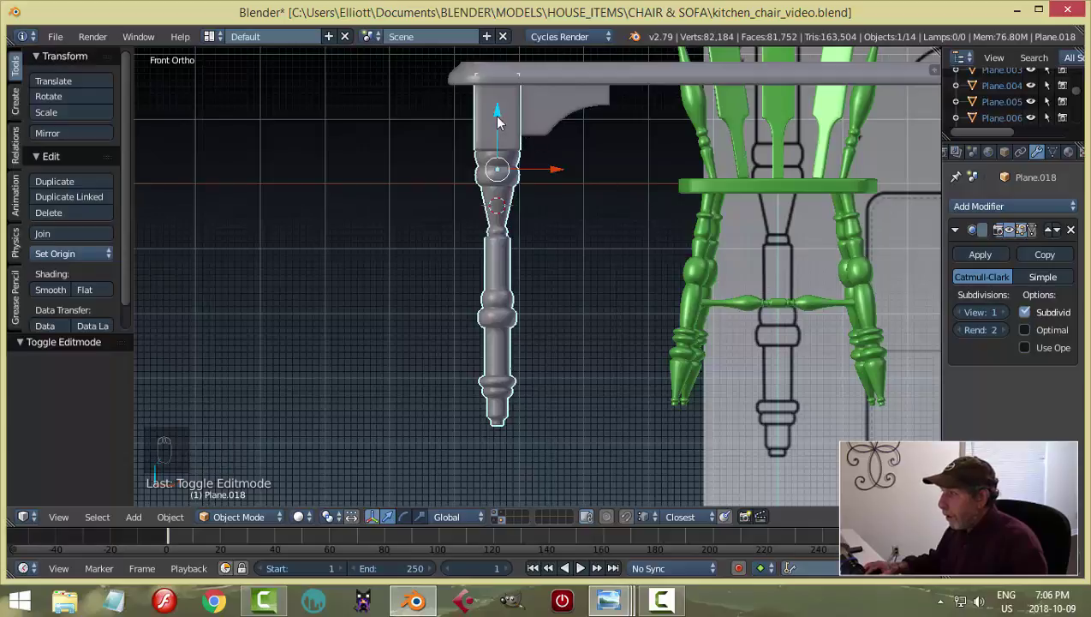
{"action": "left_click_drag", "start_coordinate": [502, 121], "coordinate": [496, 105]}
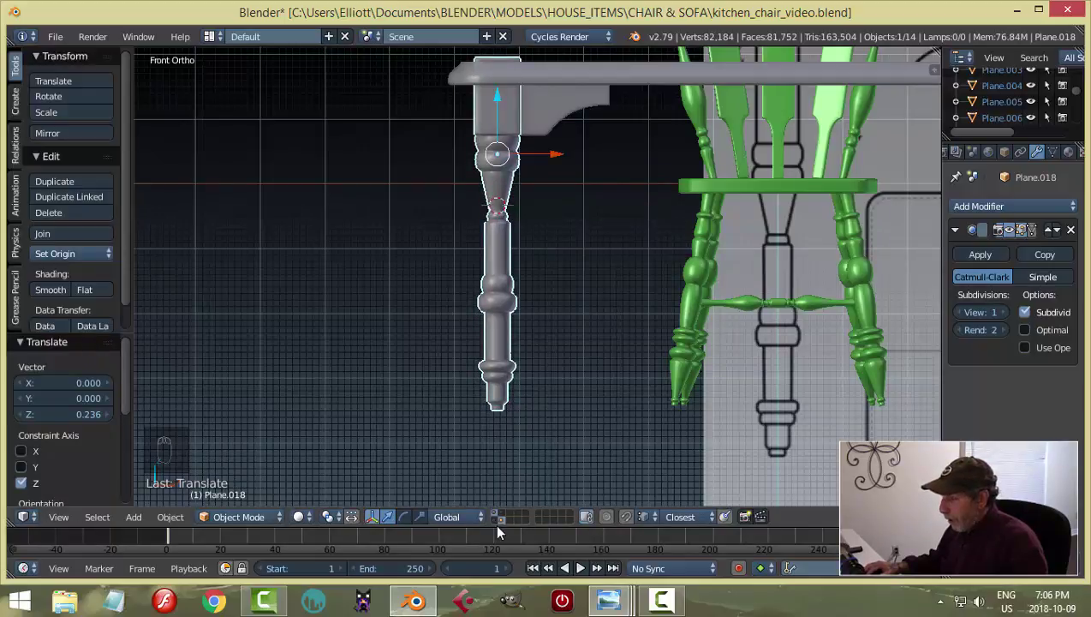
{"action": "middle_click", "coordinate": [501, 526]}
Step: View the table inside the room from the front and orbit around it
{"action": "key", "text": "KP_1"}
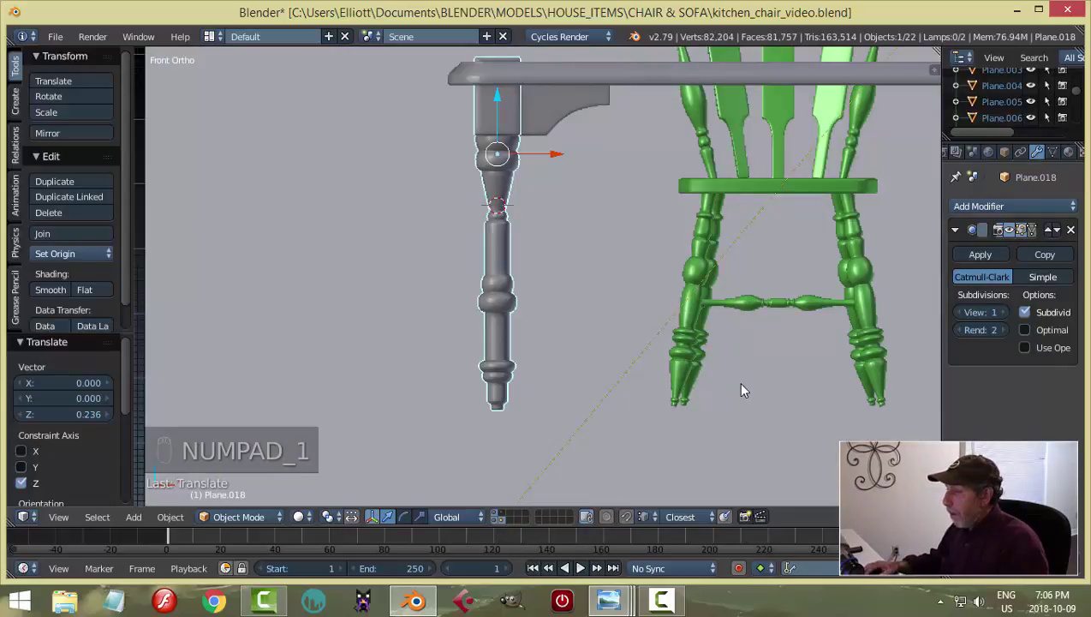
{"action": "left_click_drag", "start_coordinate": [691, 386], "coordinate": [667, 376]}
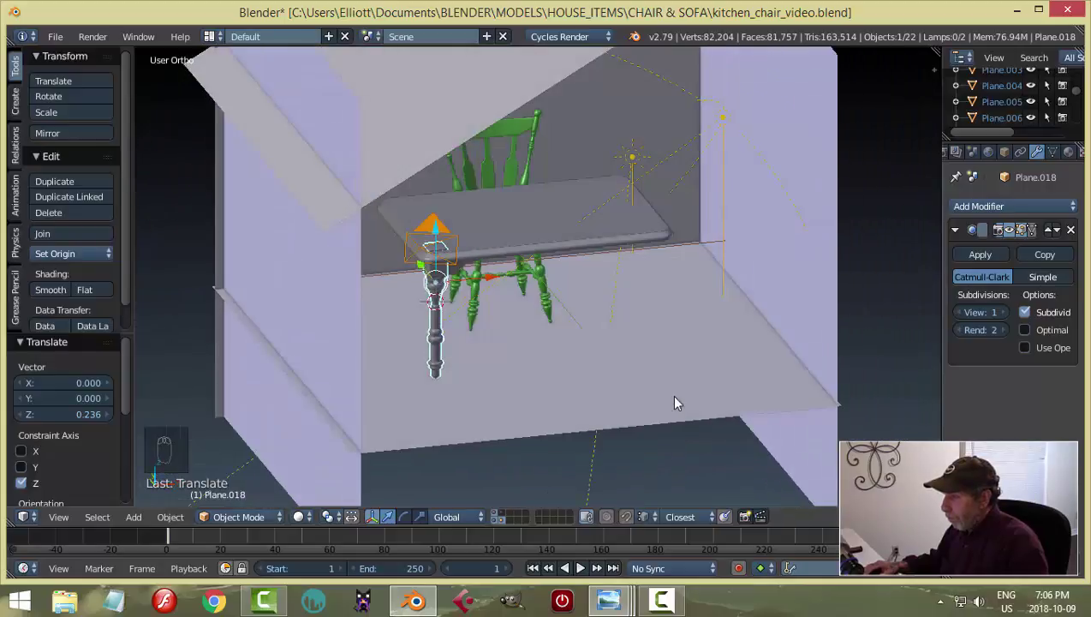
{"action": "middle_click", "coordinate": [534, 405]}
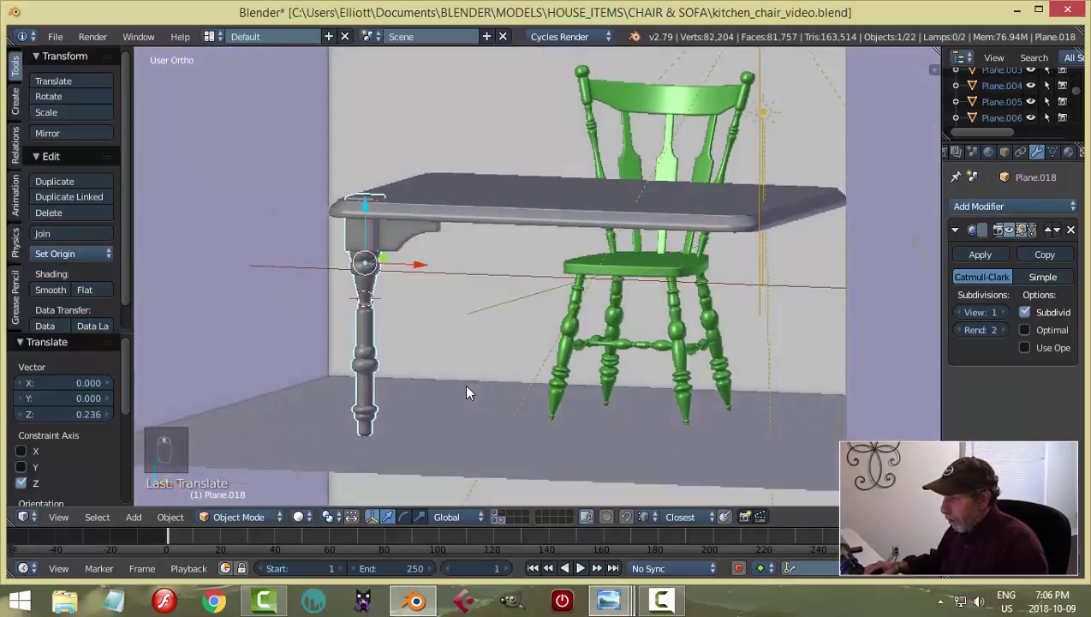
{"action": "left_click_drag", "start_coordinate": [374, 211], "coordinate": [375, 209]}
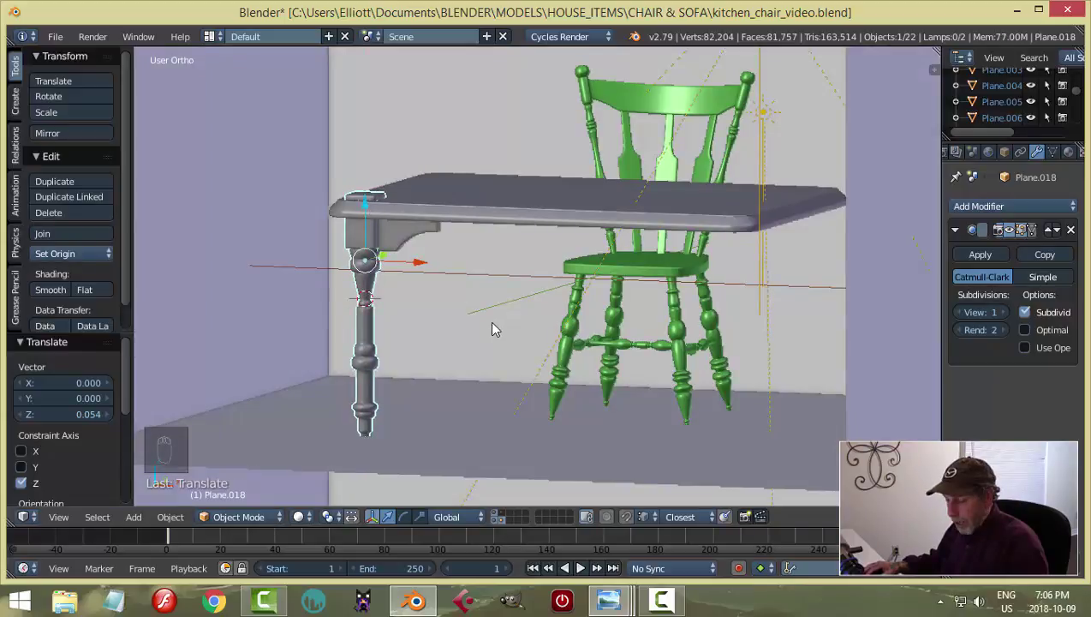
Step: Show only the table's layer and grow the face selection at the top of the leg
{"action": "key", "text": "a"}
{"action": "left_click_drag", "start_coordinate": [531, 324], "coordinate": [562, 332]}
{"action": "middle_click", "coordinate": [524, 323]}
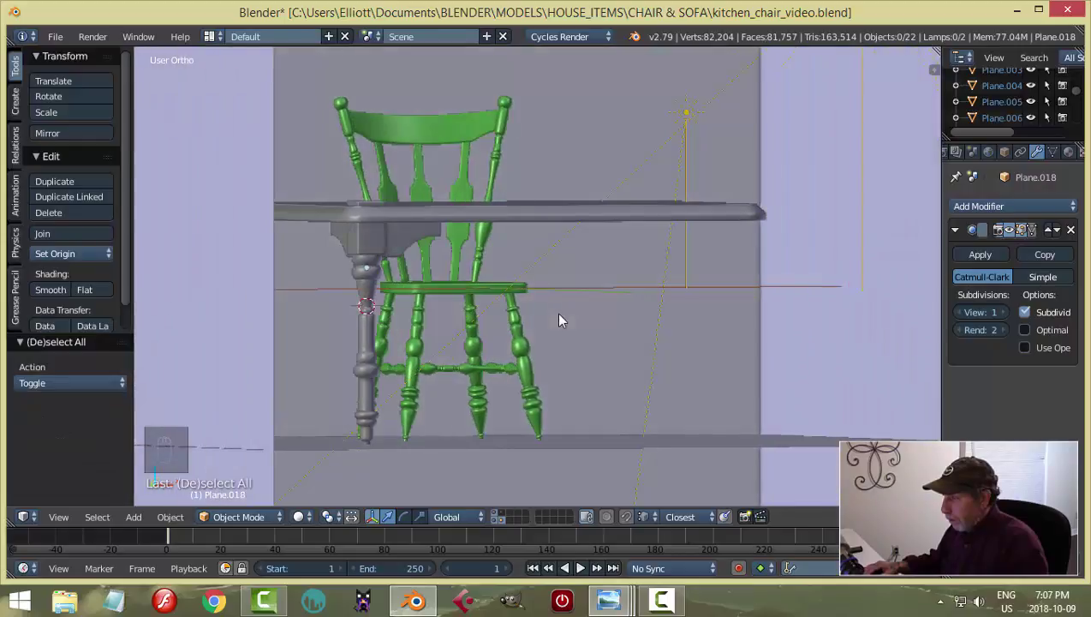
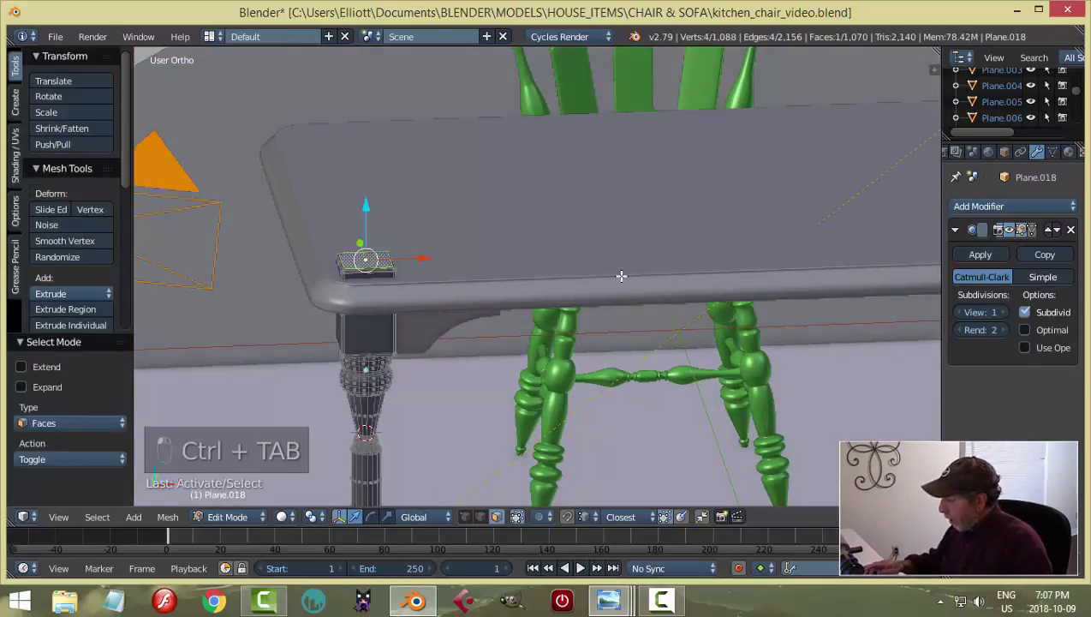
{"action": "key", "text": "ctrl+KP_Add"}
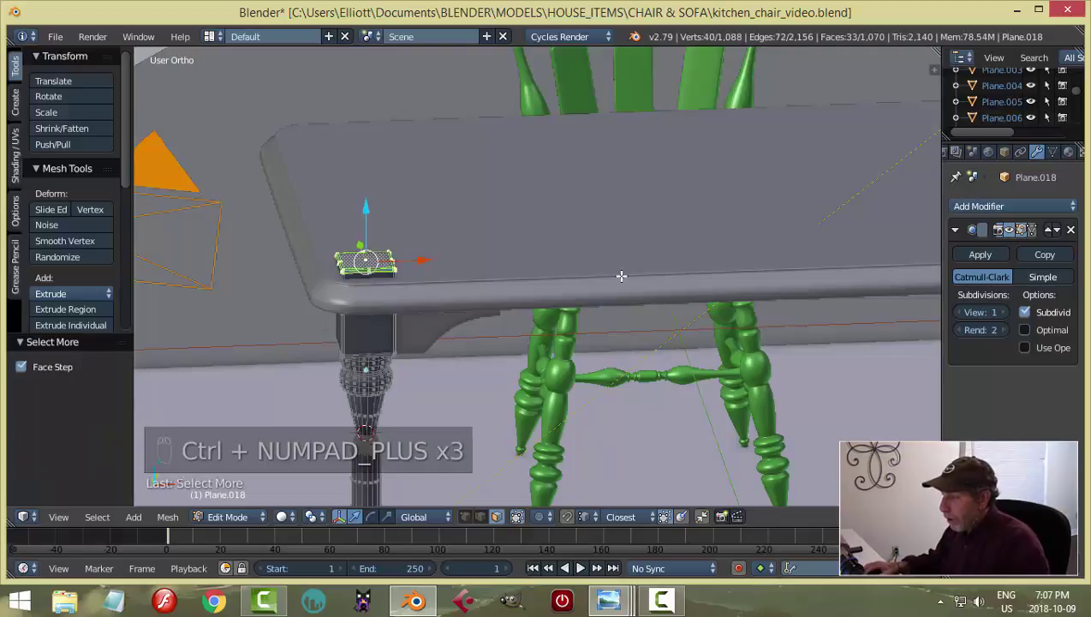
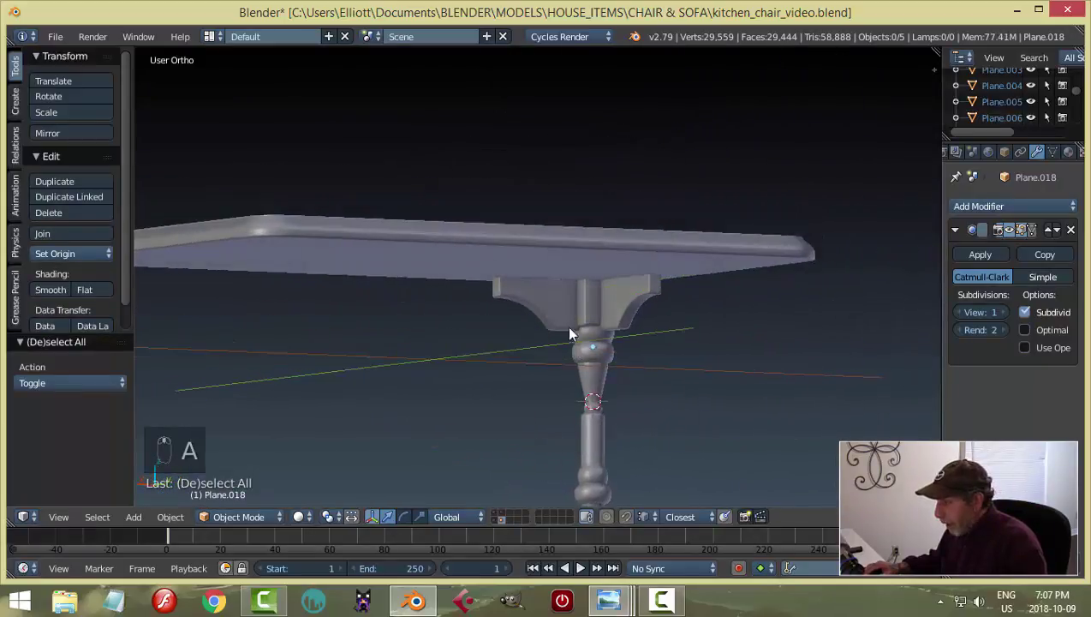
Step: Select the left curved bracket and check it in side wireframe view over the reference drawing
{"action": "right_click", "coordinate": [565, 302]}
{"action": "left_click_drag", "start_coordinate": [555, 263], "coordinate": [549, 238]}
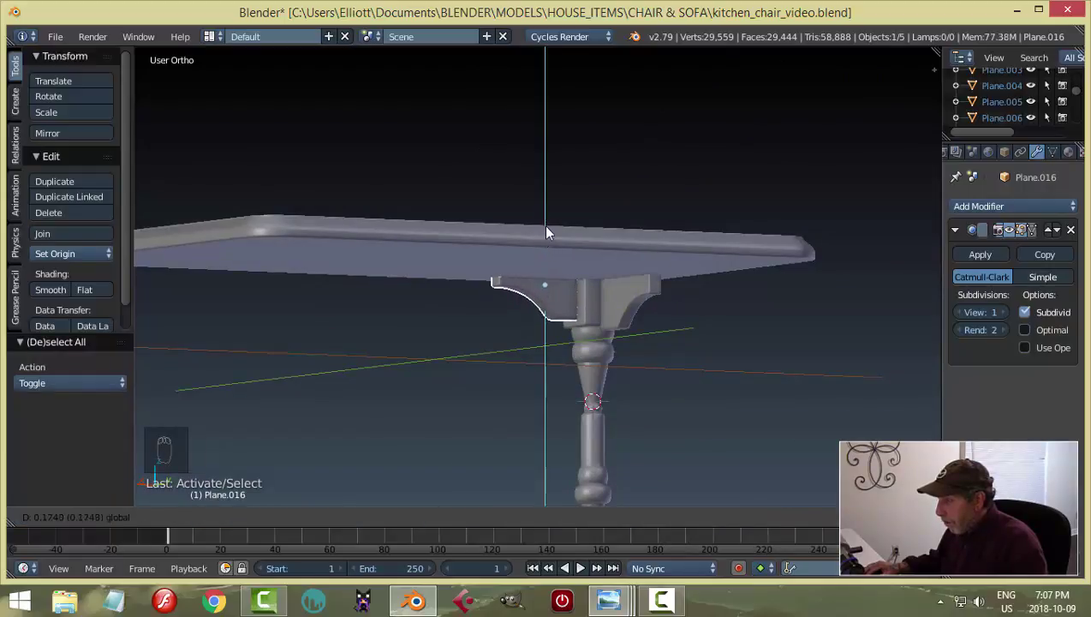
{"action": "left_click_drag", "start_coordinate": [576, 262], "coordinate": [485, 243]}
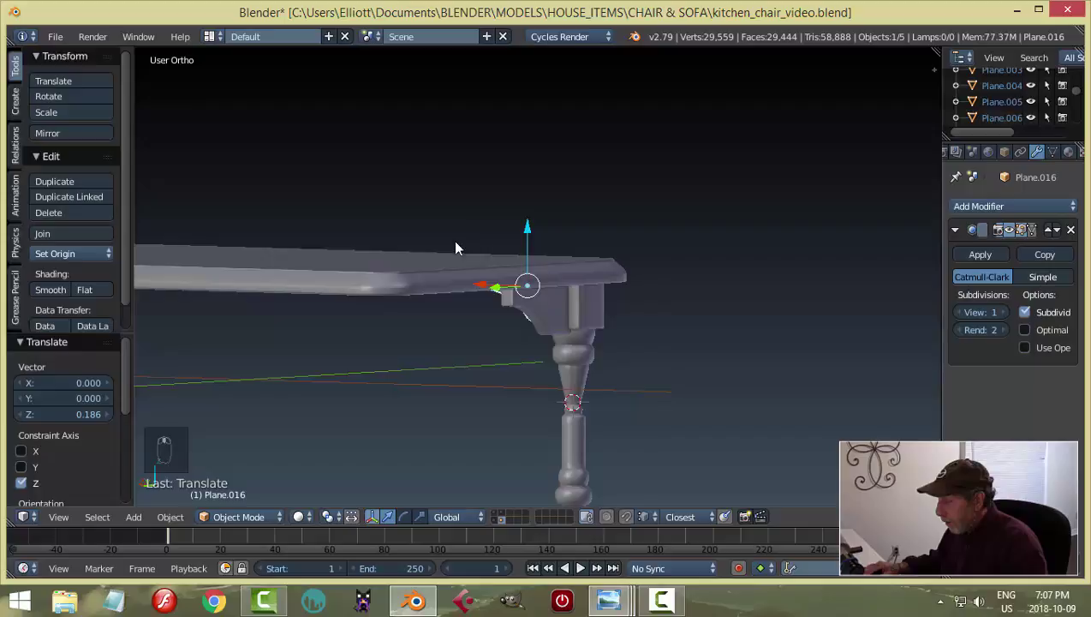
{"action": "left_click_drag", "start_coordinate": [586, 293], "coordinate": [674, 287]}
{"action": "key", "text": "KP_3"}
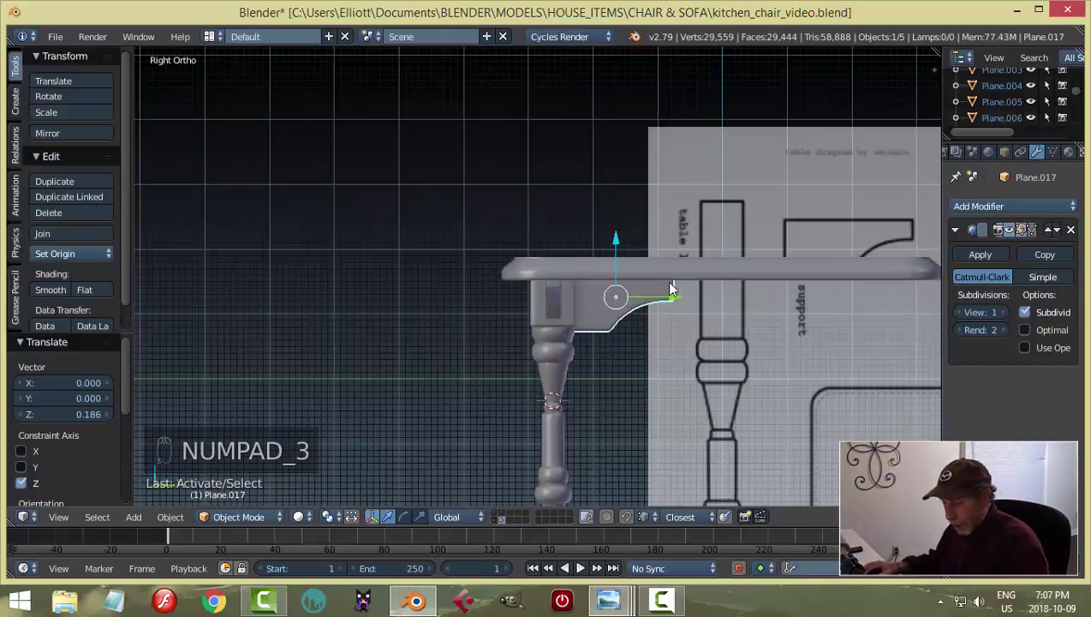
{"action": "key", "text": "z"}
{"action": "middle_click", "coordinate": [656, 333]}
{"action": "left_click_drag", "start_coordinate": [736, 270], "coordinate": [741, 246]}
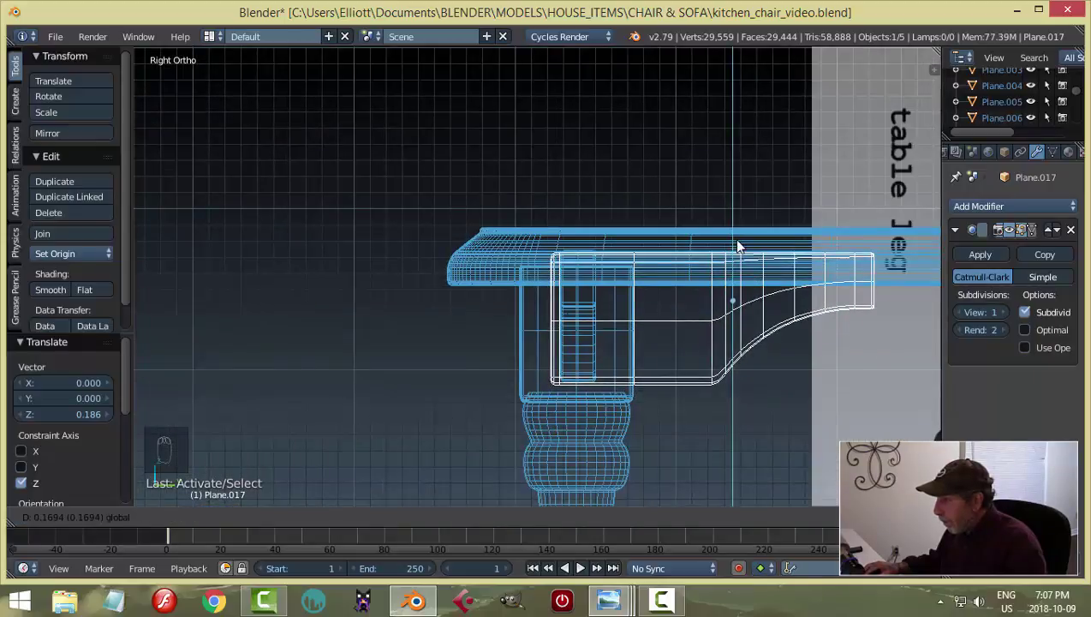
Step: Return to solid shading and orbit to view the brackets from below
{"action": "key", "text": "z"}
{"action": "middle_click", "coordinate": [723, 396]}
{"action": "left_click_drag", "start_coordinate": [672, 396], "coordinate": [529, 364]}
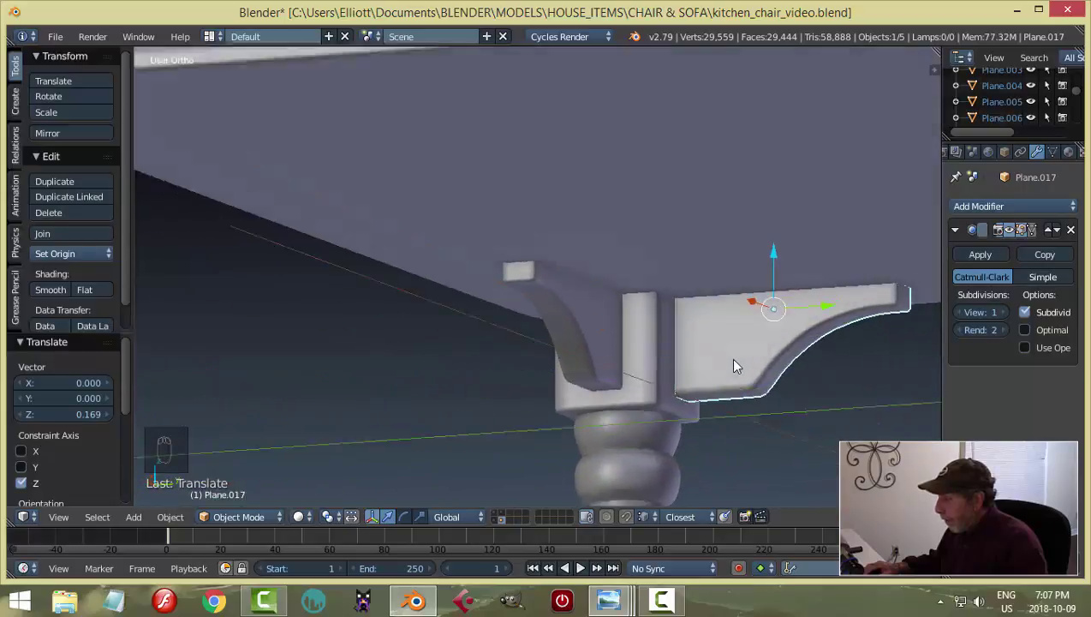
Step: Unhide everything and look over the table top from above
{"action": "left_click", "coordinate": [688, 324]}
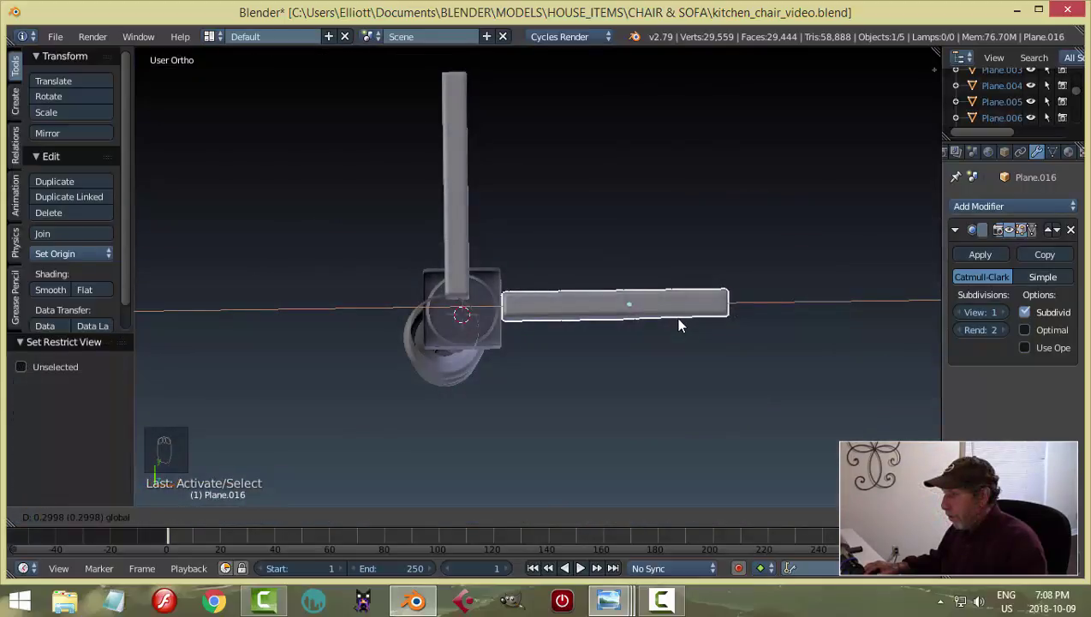
{"action": "left_click_drag", "start_coordinate": [453, 271], "coordinate": [642, 221]}
{"action": "key", "text": "a"}
{"action": "middle_click", "coordinate": [618, 329]}
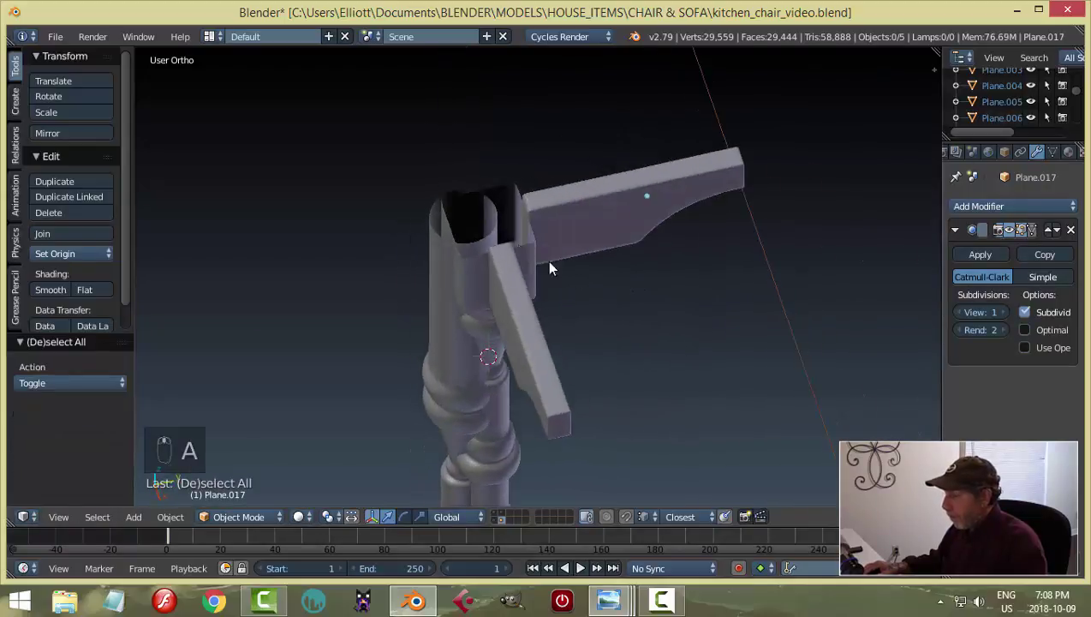
{"action": "key", "text": "alt+h"}
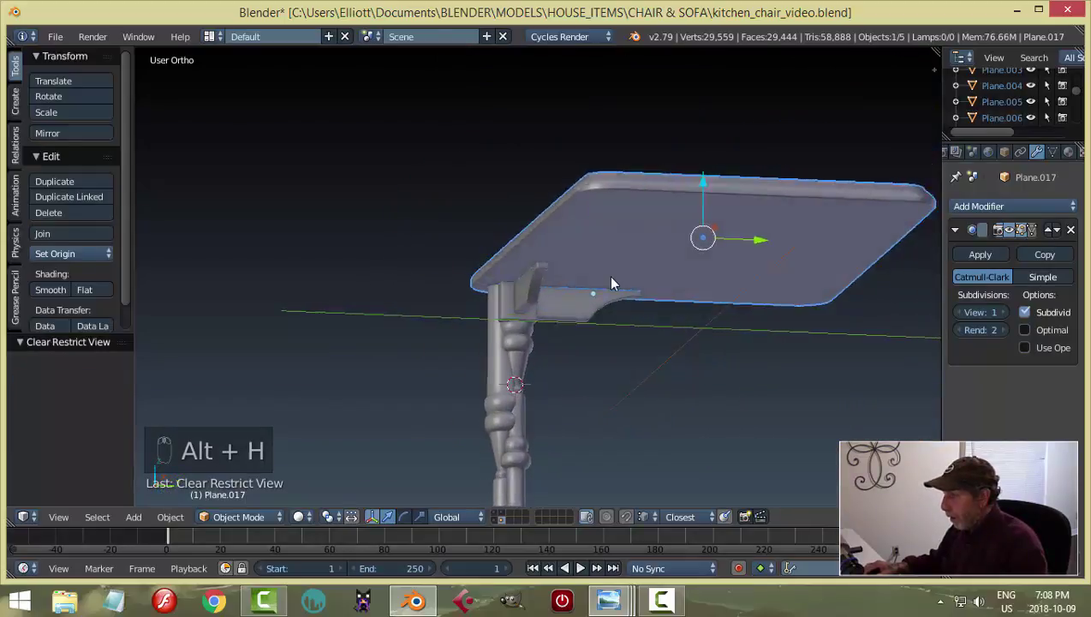
{"action": "middle_click", "coordinate": [636, 301]}
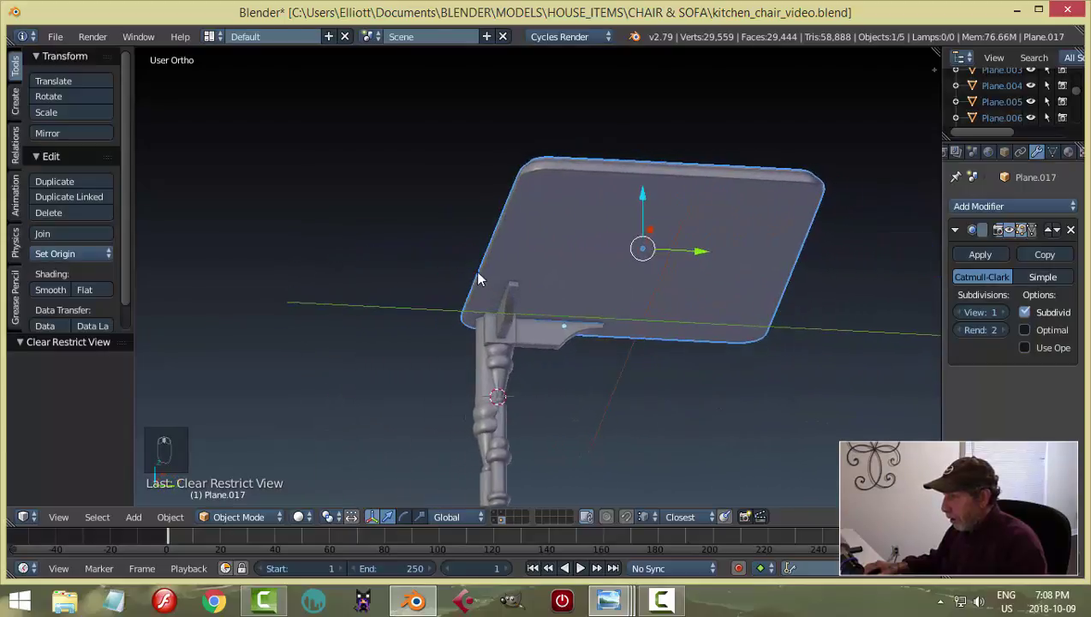
Step: Hide the other objects and orbit to inspect the brackets under the table top
{"action": "left_click_drag", "start_coordinate": [396, 344], "coordinate": [490, 348]}
{"action": "left_click_drag", "start_coordinate": [490, 348], "coordinate": [434, 374]}
{"action": "left_click_drag", "start_coordinate": [433, 375], "coordinate": [524, 344]}
{"action": "key", "text": "h"}
{"action": "middle_click", "coordinate": [523, 344]}
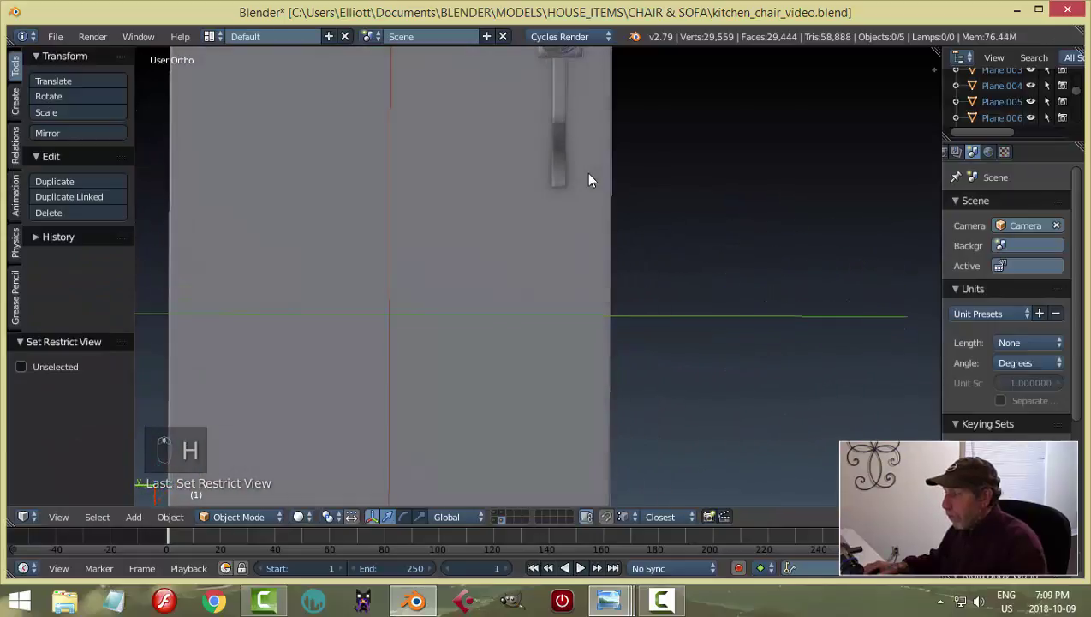
{"action": "left_click_drag", "start_coordinate": [537, 332], "coordinate": [510, 305]}
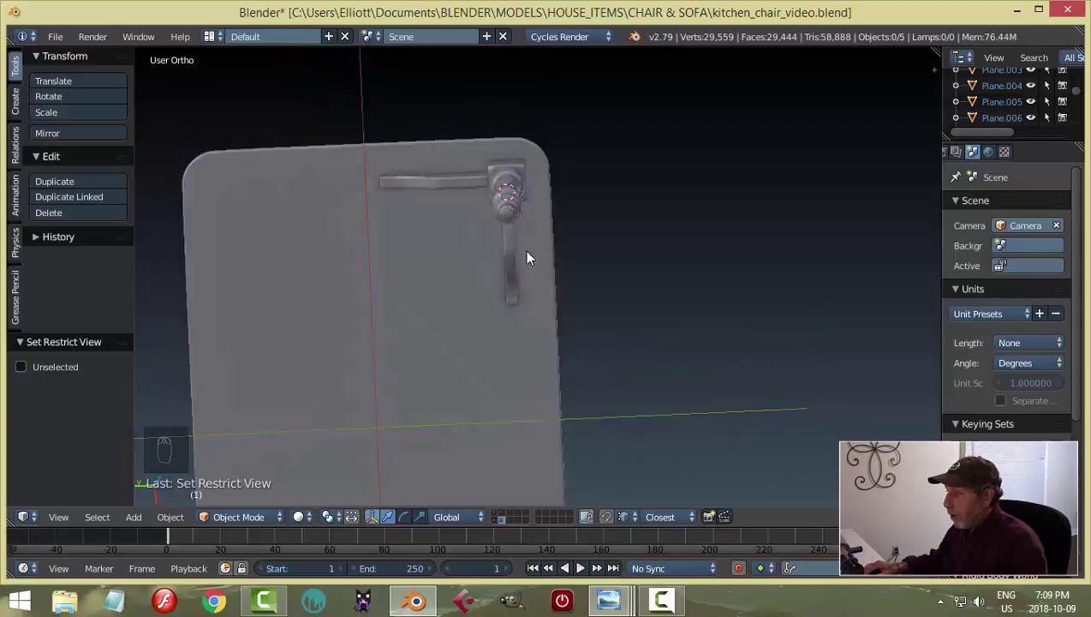
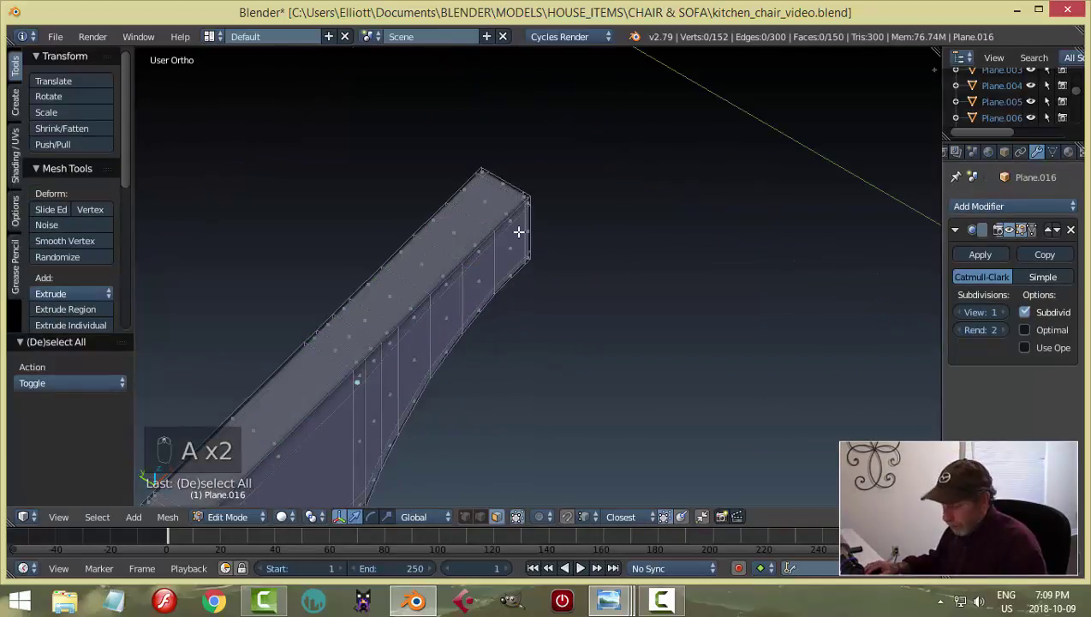
Step: Delete the top faces of both brackets, leave Edit Mode and unhide the scene
{"action": "key", "text": "c"}
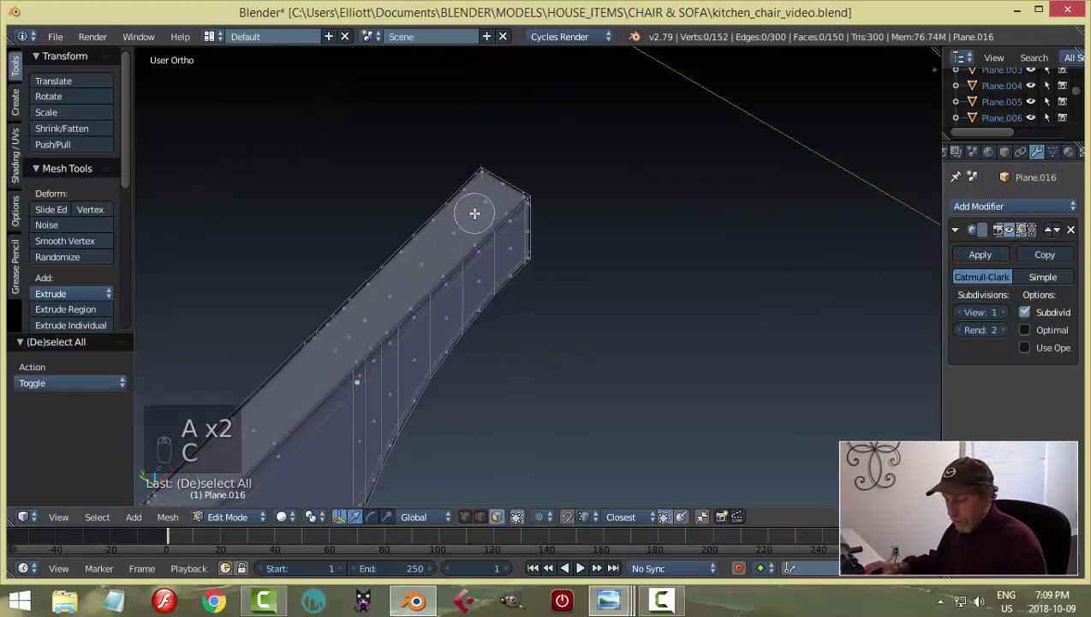
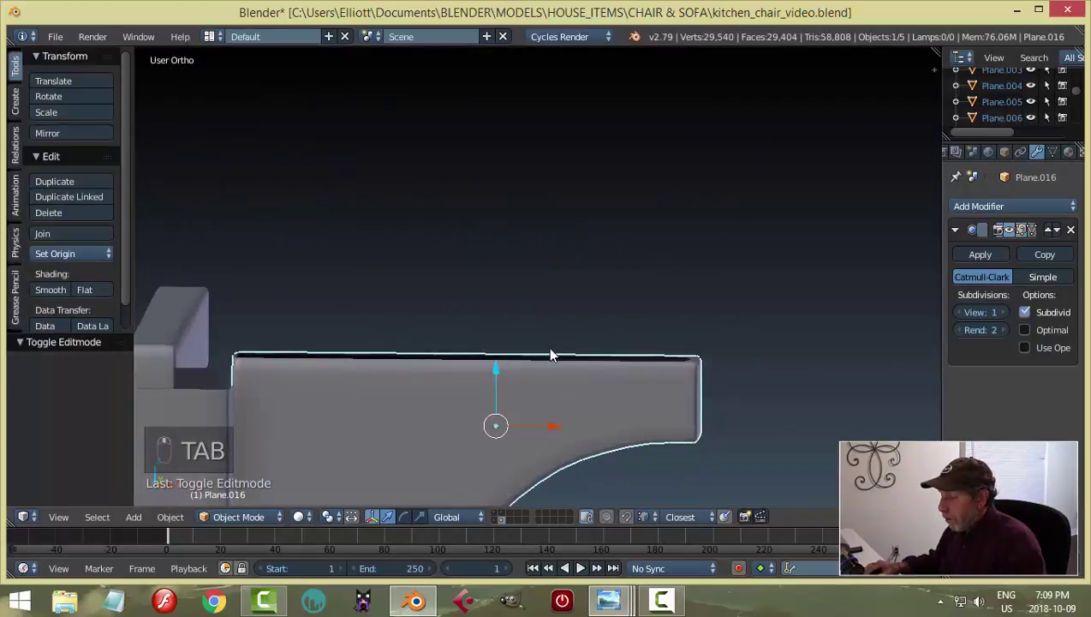
{"action": "middle_click", "coordinate": [536, 387]}
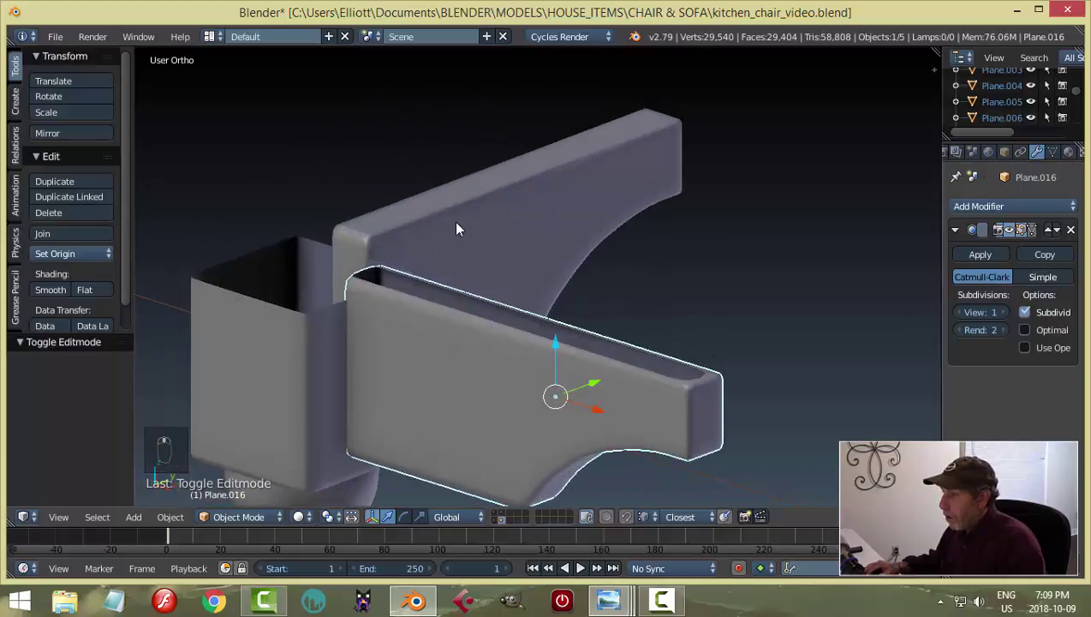
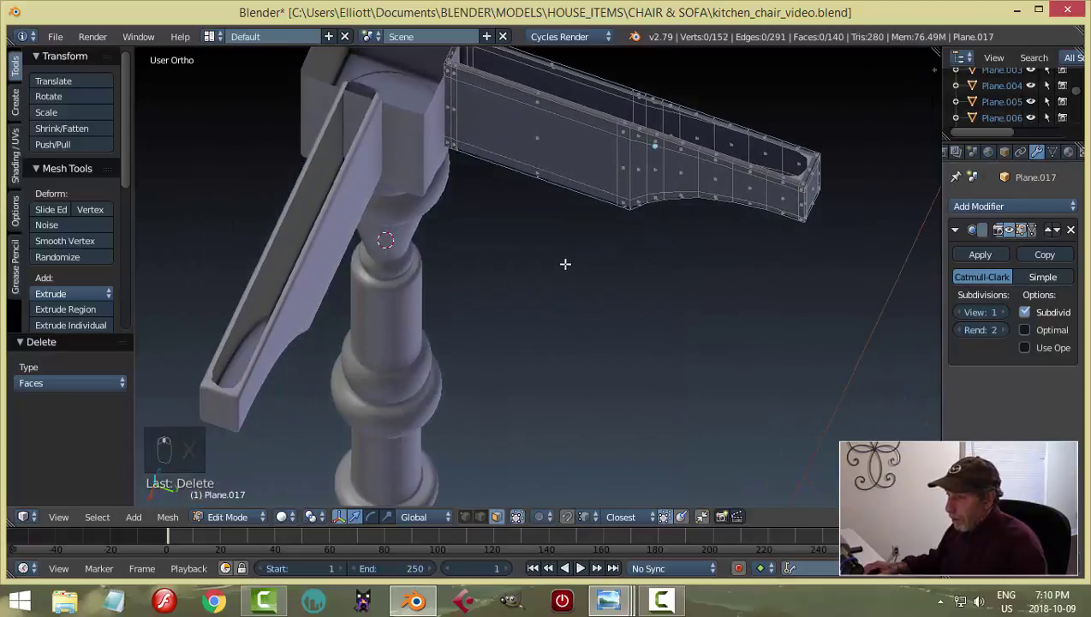
{"action": "key", "text": "Tab"}
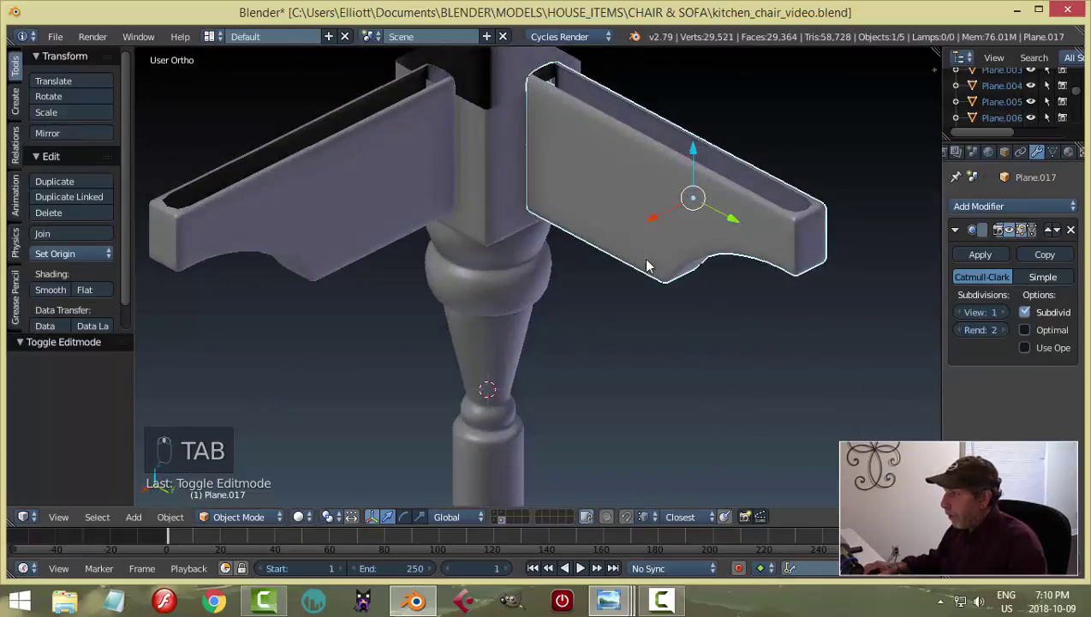
{"action": "key", "text": "alt+h"}
Step: Deselect all and orbit down to view the turned legs from below
{"action": "key", "text": "a"}
{"action": "middle_click", "coordinate": [623, 287]}
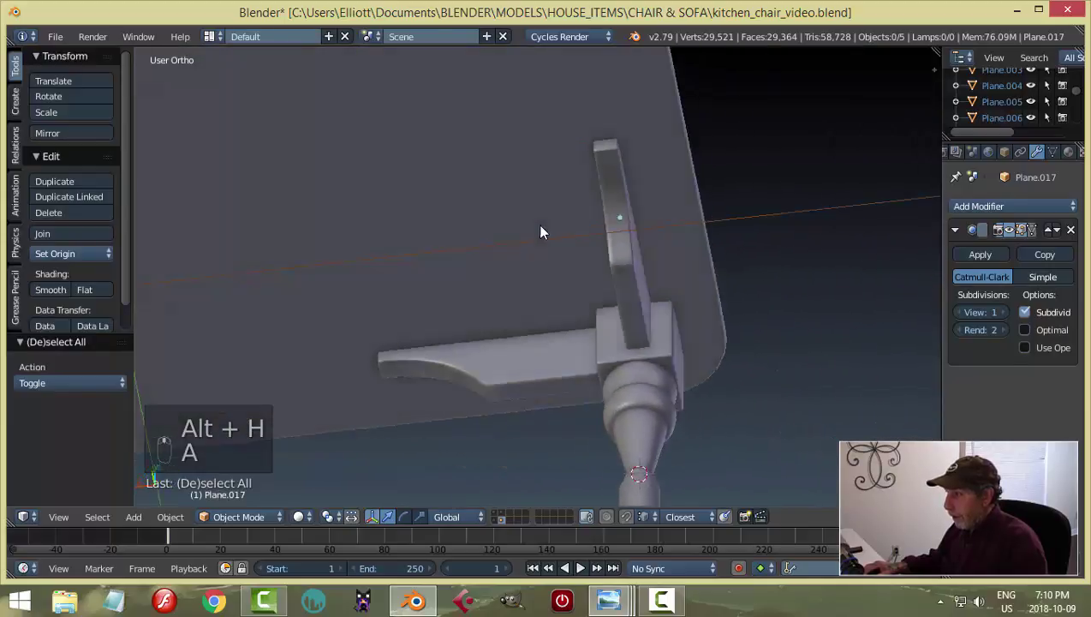
{"action": "middle_click", "coordinate": [524, 272]}
{"action": "middle_click", "coordinate": [406, 296]}
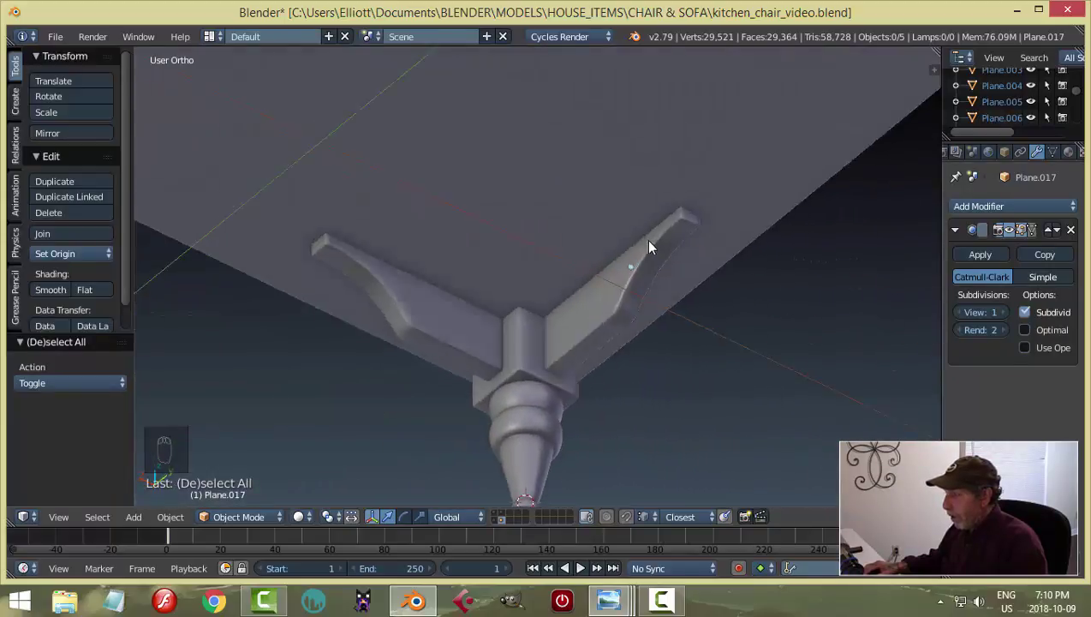
{"action": "left_click_drag", "start_coordinate": [626, 333], "coordinate": [530, 247]}
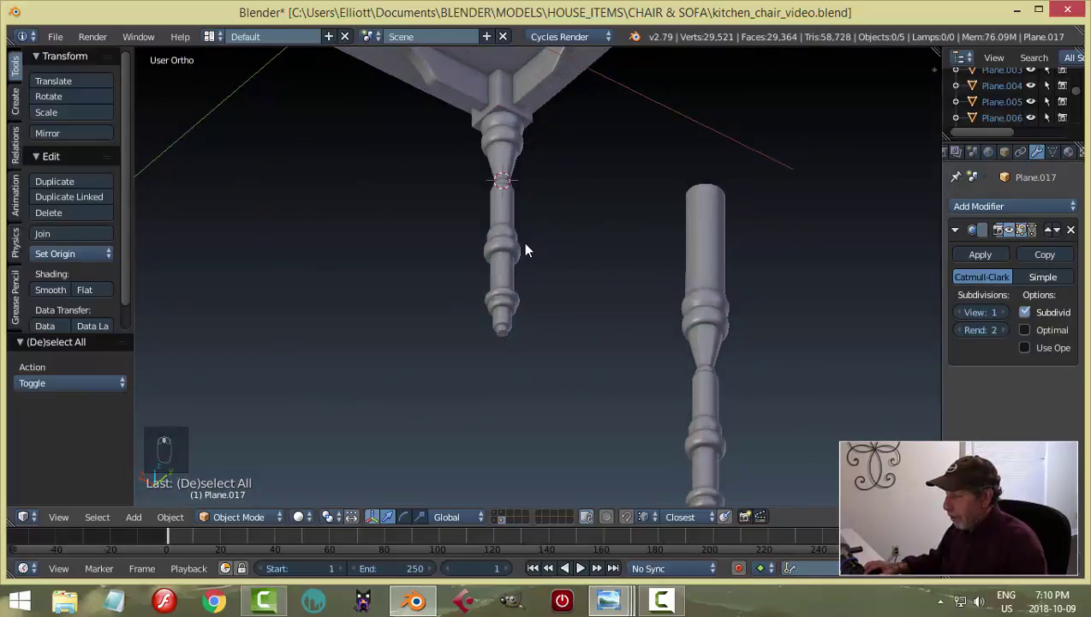
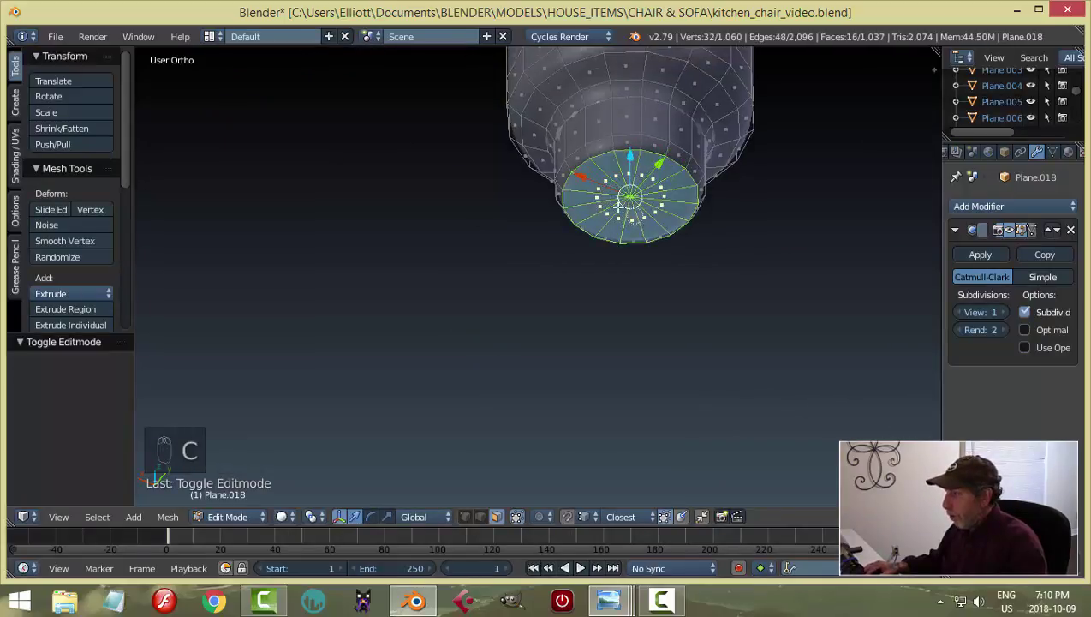
Step: Delete the bottom cap faces at the foot of the turned leg, leaving an open foot
{"action": "key", "text": "x"}
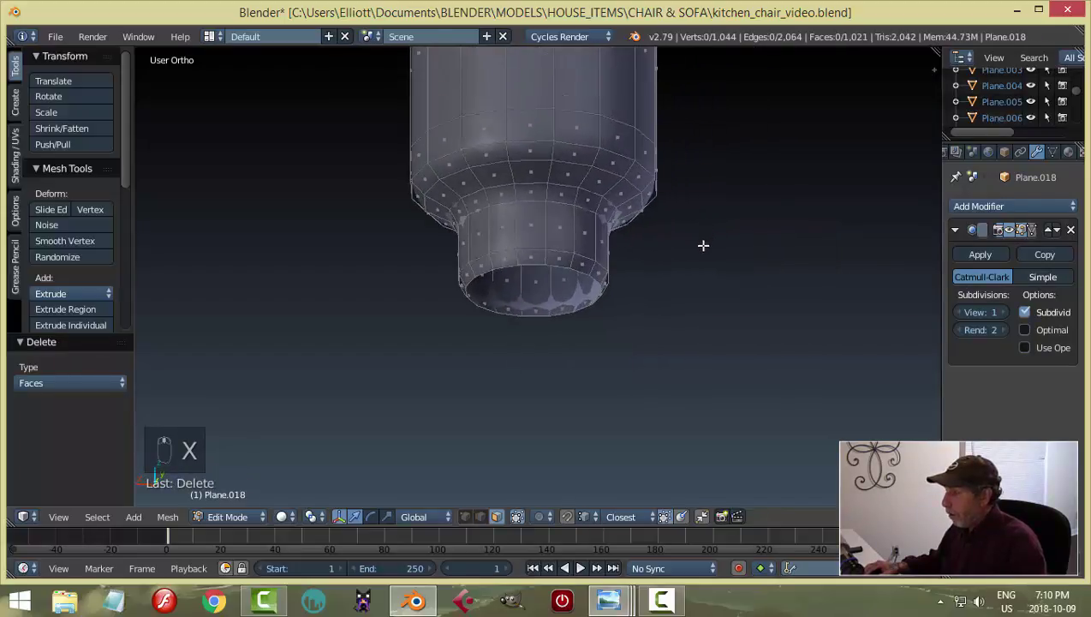
{"action": "key", "text": "Tab"}
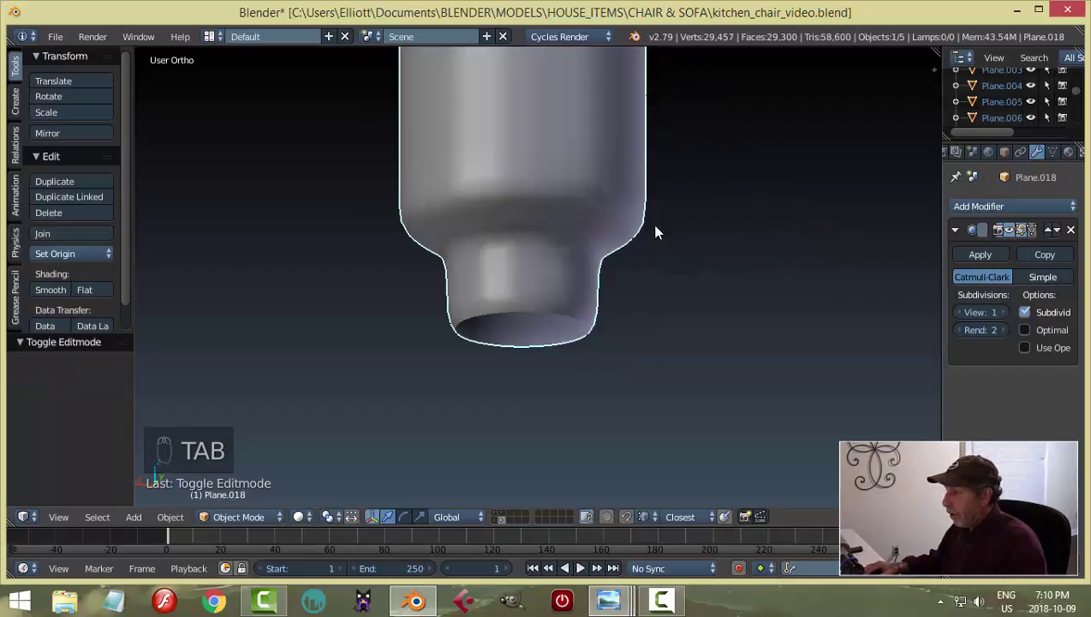
{"action": "key", "text": "Tab"}
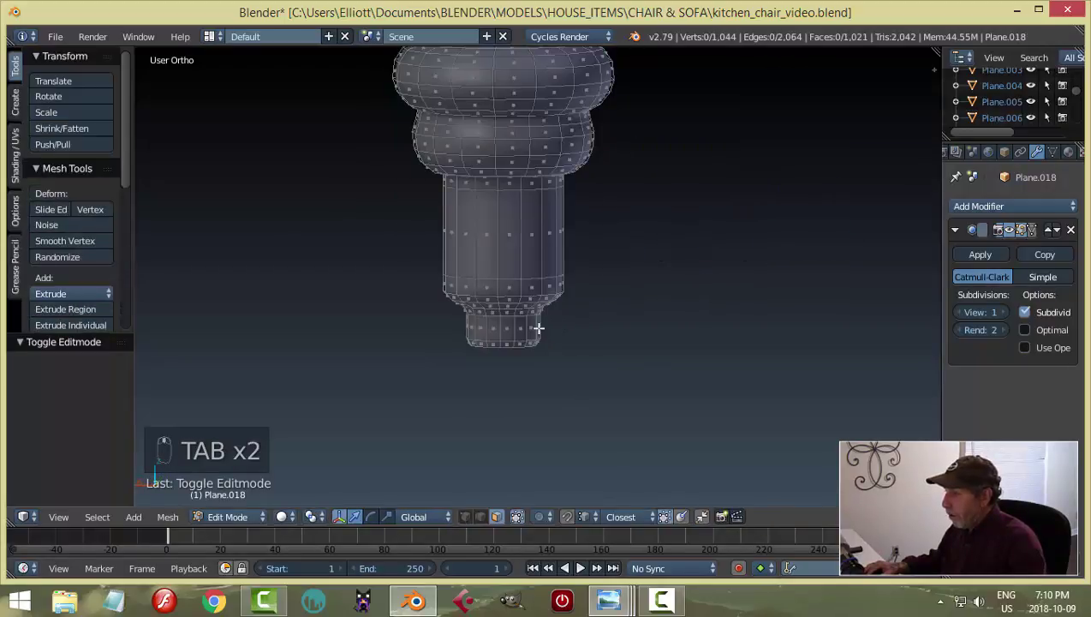
{"action": "key", "text": "Tab"}
{"action": "key", "text": "a"}
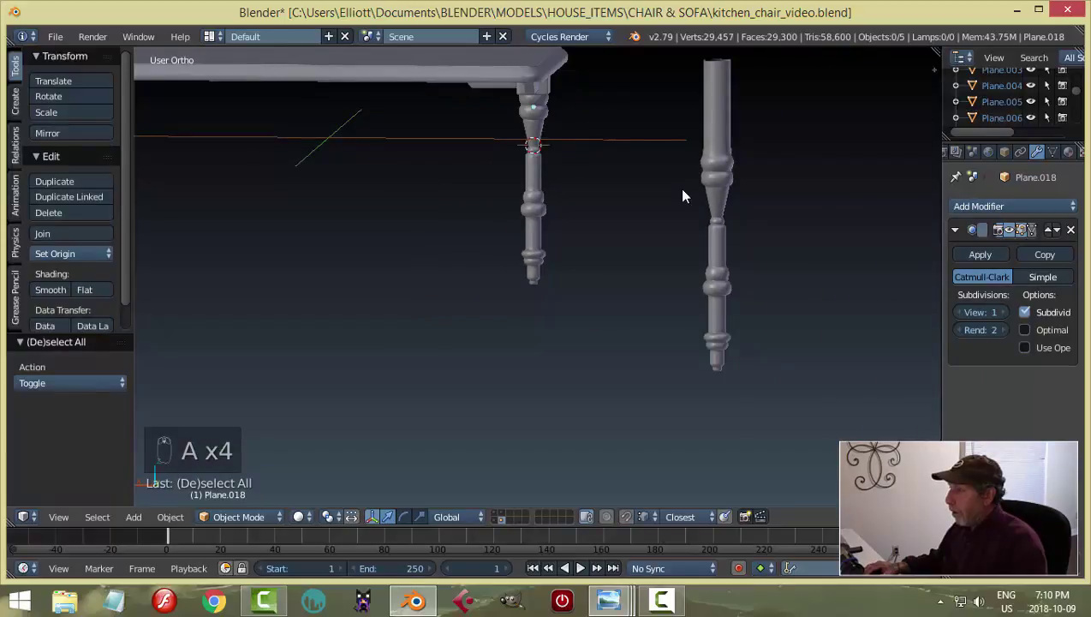
Step: Delete the spare floating leg and orbit toward the table corner
{"action": "right_click", "coordinate": [458, 166]}
{"action": "key", "text": "x"}
{"action": "left_click_drag", "start_coordinate": [590, 180], "coordinate": [617, 221]}
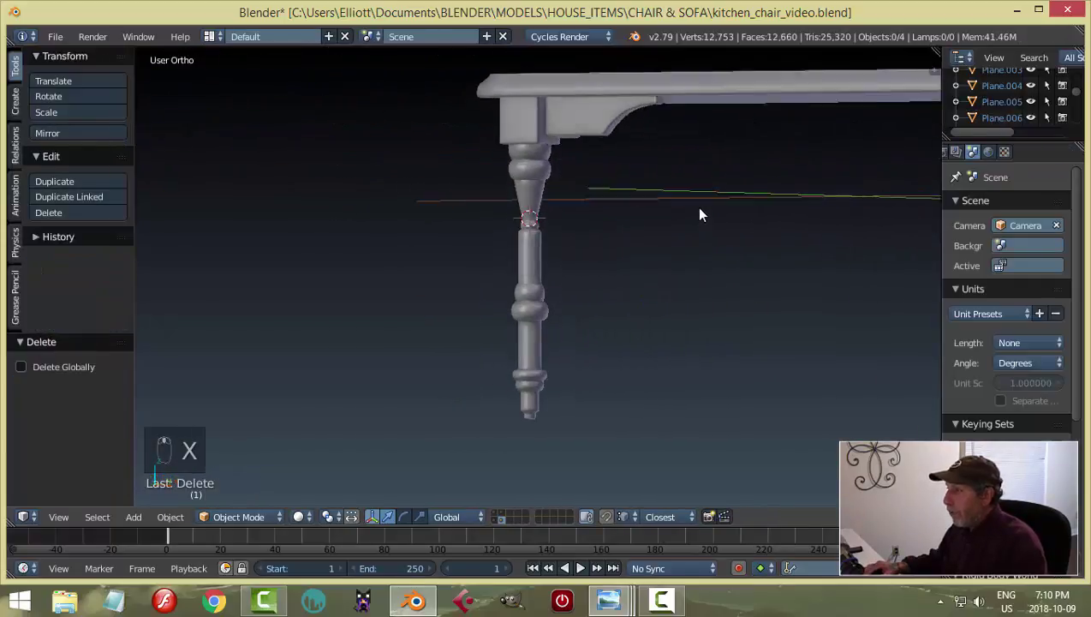
{"action": "left_click_drag", "start_coordinate": [524, 179], "coordinate": [629, 158]}
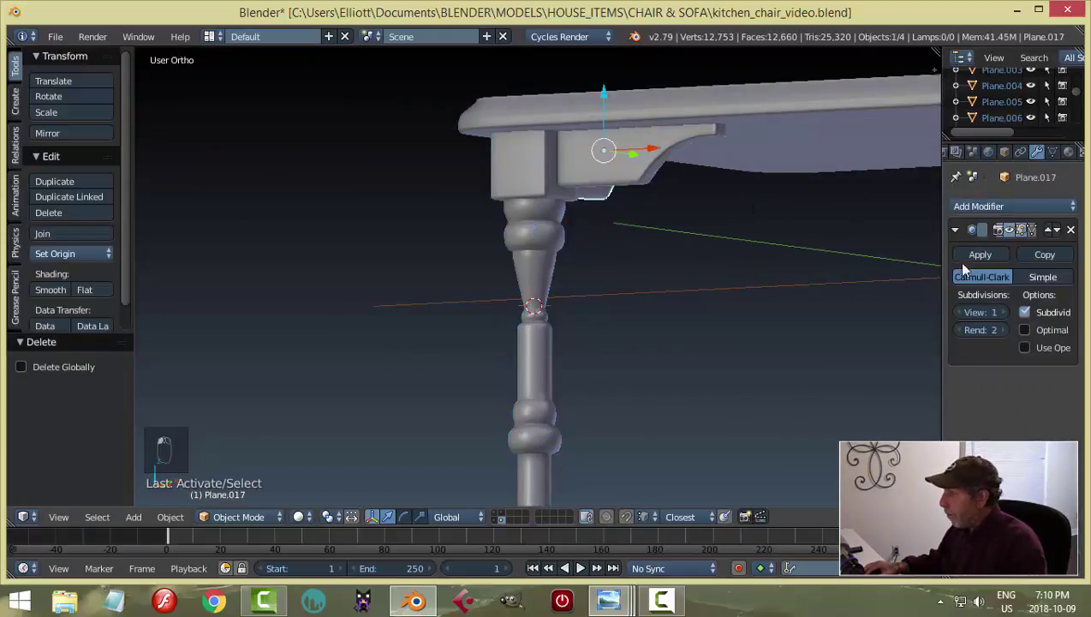
Step: Join the turned leg with its apron corner brackets into one object
{"action": "left_click", "coordinate": [977, 262]}
{"action": "left_click_drag", "start_coordinate": [613, 269], "coordinate": [624, 178]}
{"action": "left_click_drag", "start_coordinate": [624, 179], "coordinate": [534, 154]}
{"action": "left_click_drag", "start_coordinate": [534, 154], "coordinate": [726, 222]}
{"action": "key", "text": "ctrl+j"}
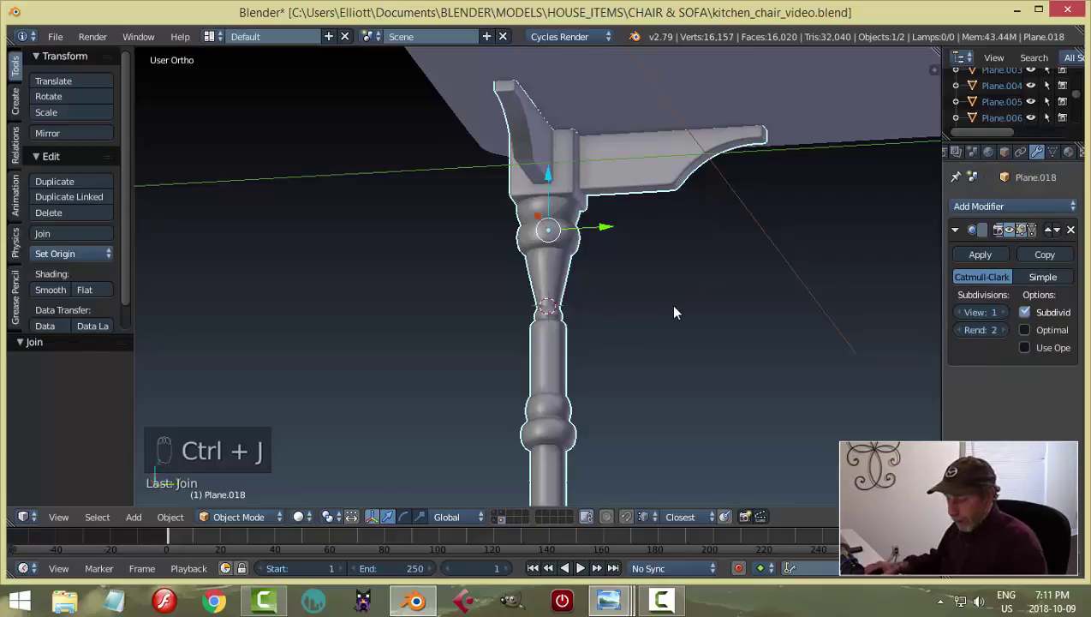
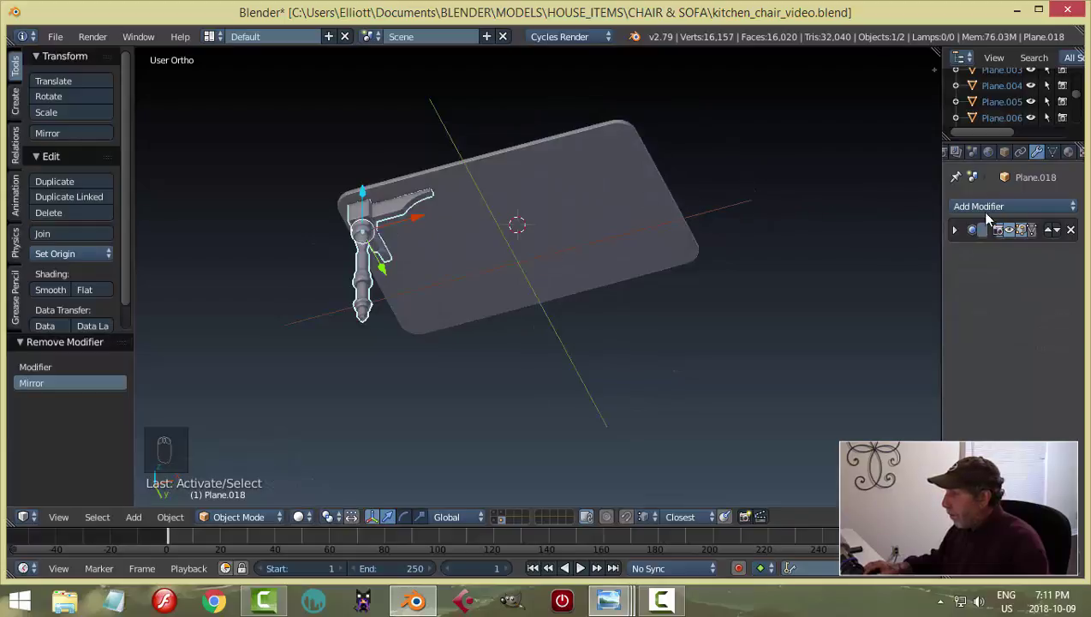
Step: Add a Mirror modifier around the table top (Plane.013) on both X and Y axes
{"action": "left_click_drag", "start_coordinate": [989, 213], "coordinate": [1001, 373]}
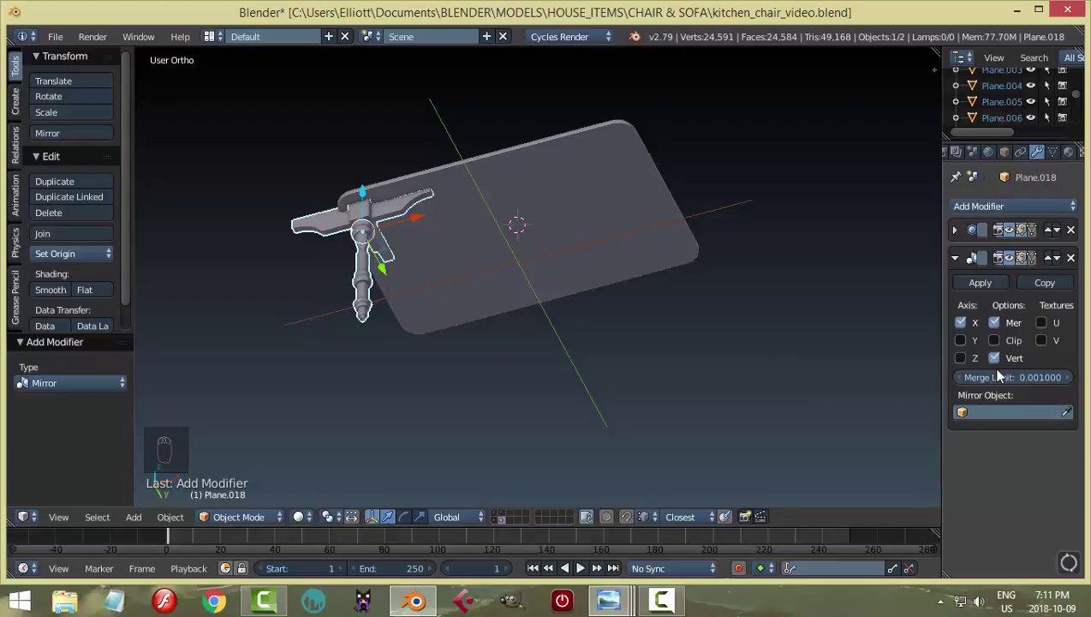
{"action": "left_click_drag", "start_coordinate": [1070, 412], "coordinate": [693, 278]}
{"action": "middle_click", "coordinate": [692, 279]}
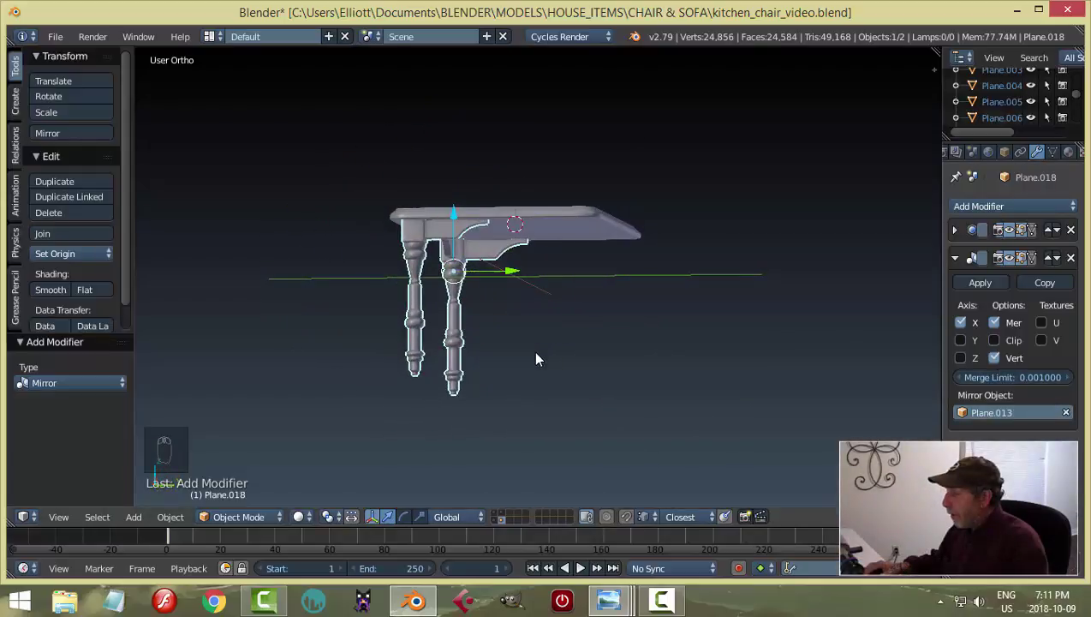
{"action": "left_click", "coordinate": [968, 340]}
Step: Orbit around the table to check all four mirrored legs
{"action": "left_click_drag", "start_coordinate": [682, 258], "coordinate": [636, 258]}
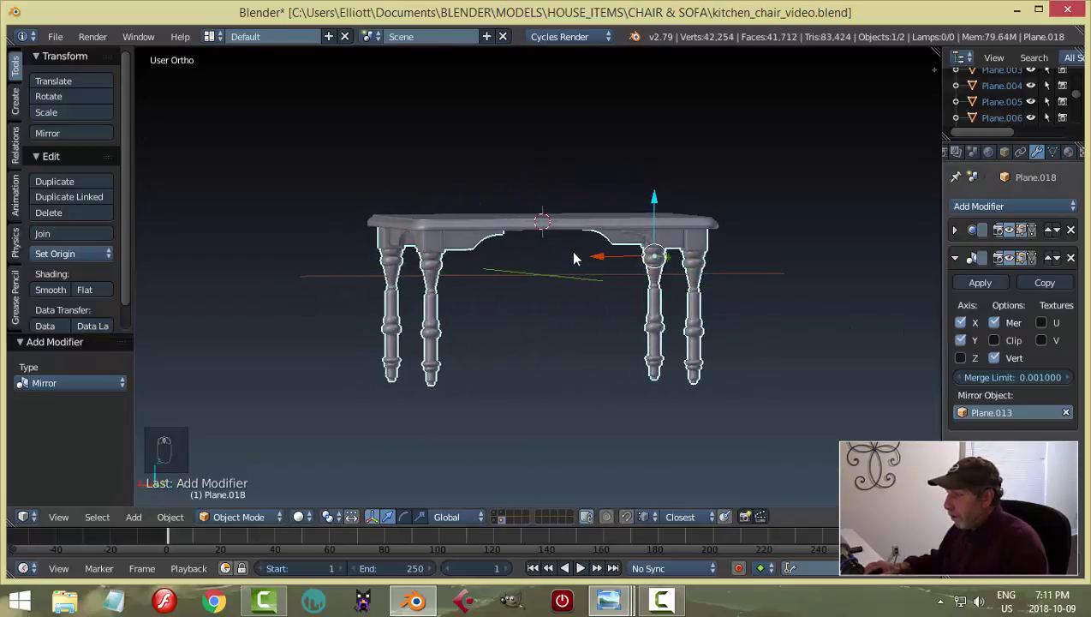
{"action": "key", "text": "a"}
{"action": "left_click_drag", "start_coordinate": [716, 249], "coordinate": [636, 217]}
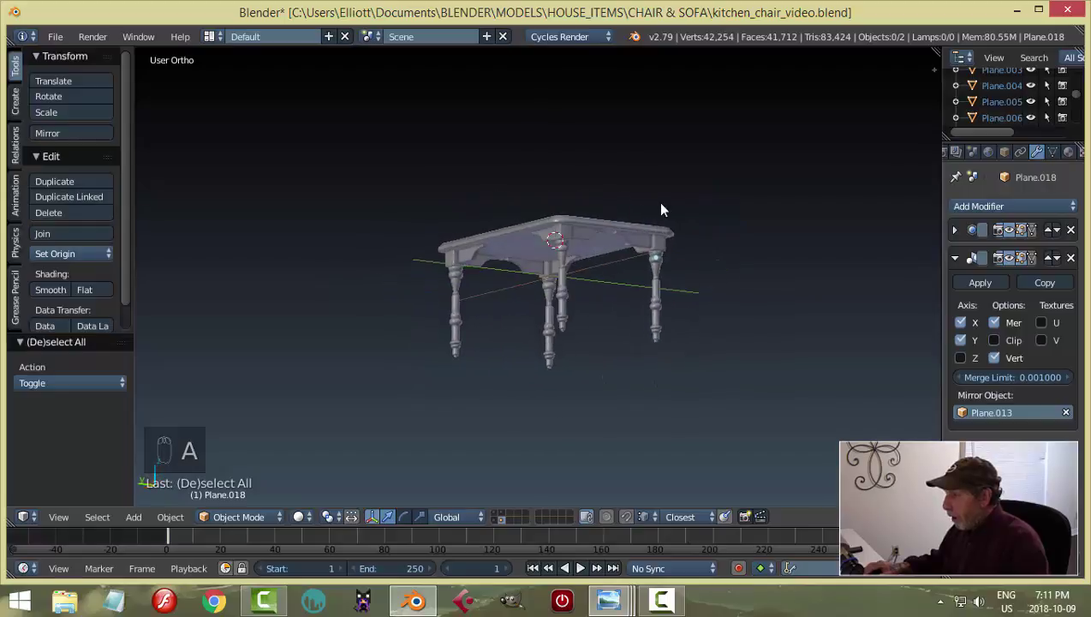
{"action": "left_click_drag", "start_coordinate": [590, 232], "coordinate": [631, 194]}
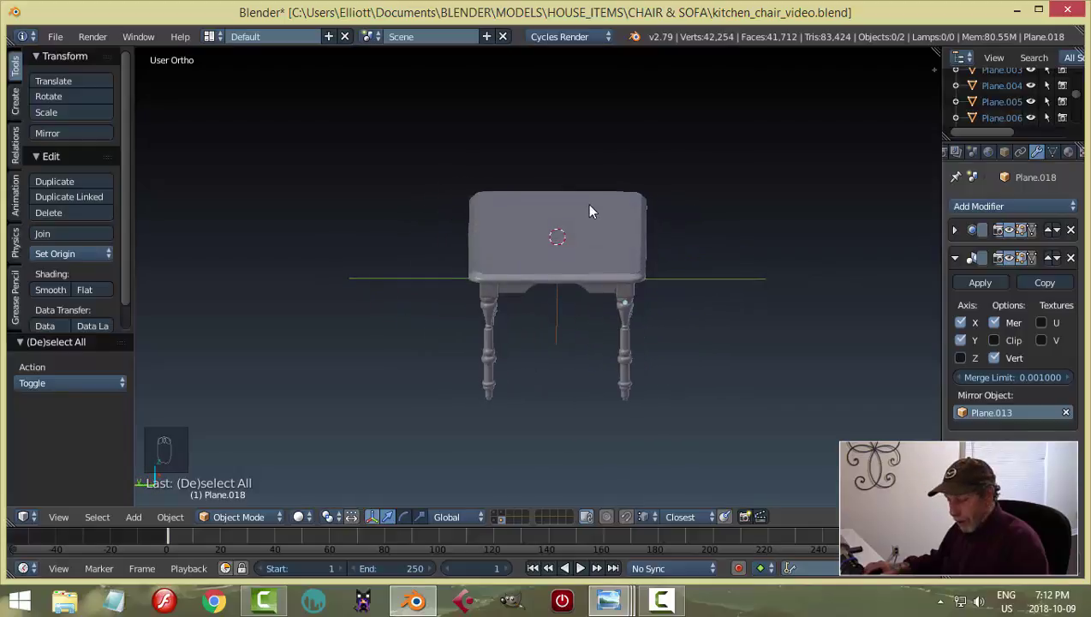
Step: Enable the chair's layer to show the green chair beside the table and save the file
{"action": "left_click", "coordinate": [499, 515]}
{"action": "left_click_drag", "start_coordinate": [632, 372], "coordinate": [338, 362]}
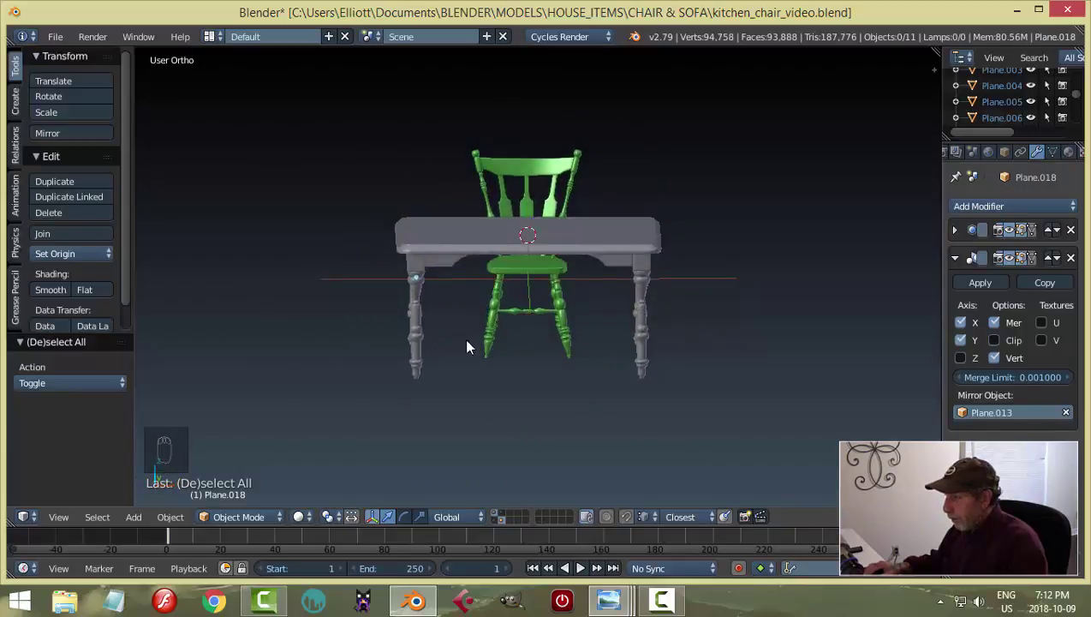
{"action": "key", "text": "ctrl+s"}
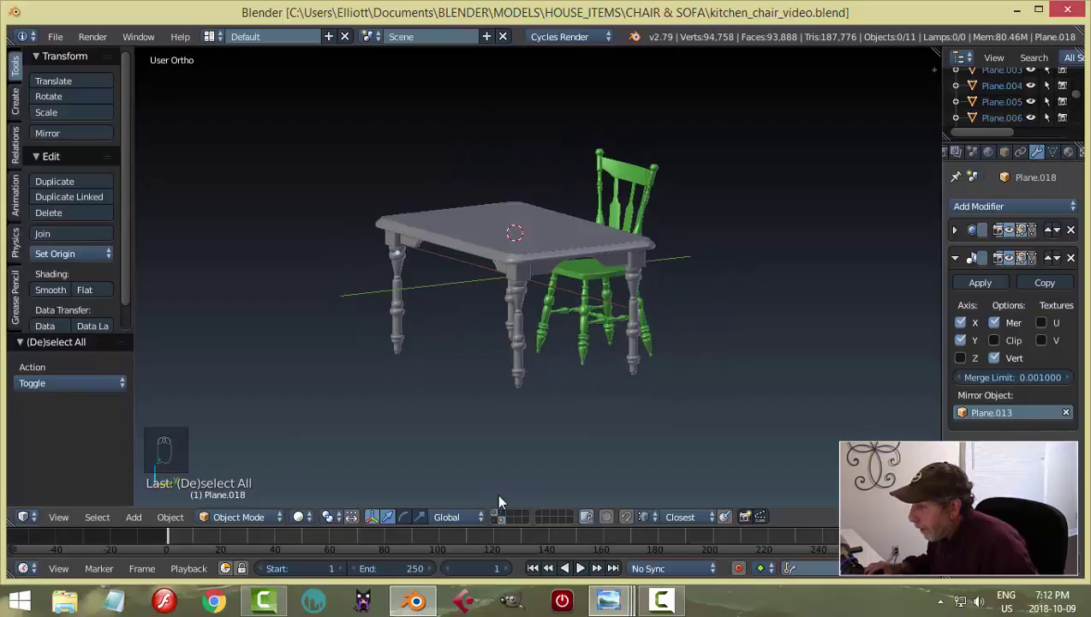
Step: Select all parts of the chair and look straight down on the table from Top view
{"action": "left_click_drag", "start_coordinate": [500, 516], "coordinate": [672, 346]}
{"action": "key", "text": "a"}
{"action": "key", "text": "a"}
{"action": "key", "text": "a"}
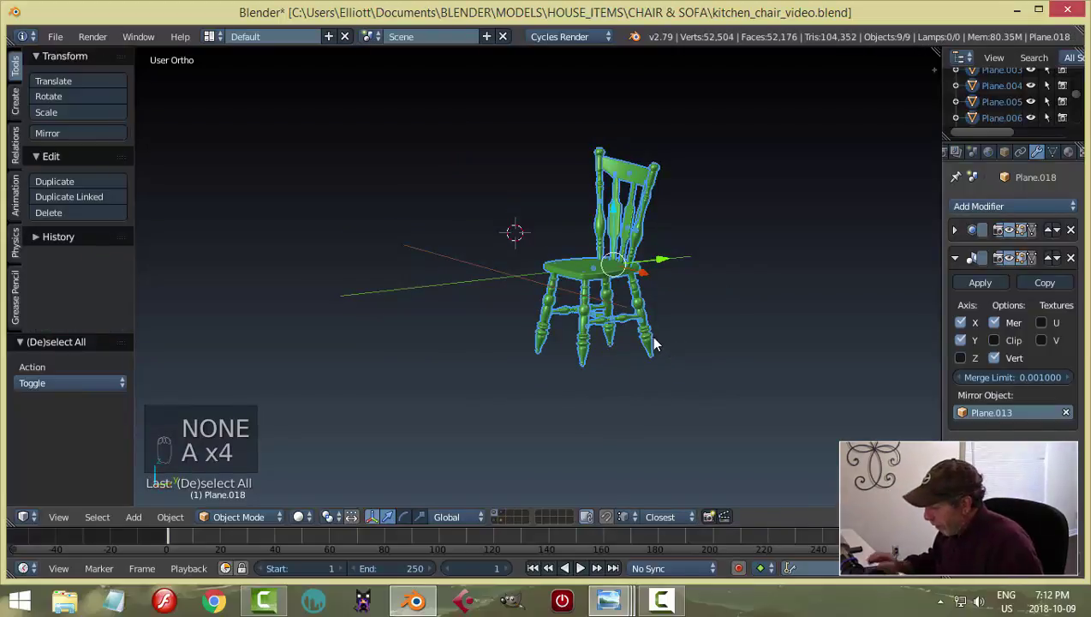
{"action": "left_click_drag", "start_coordinate": [507, 525], "coordinate": [713, 378]}
{"action": "key", "text": "KP_7"}
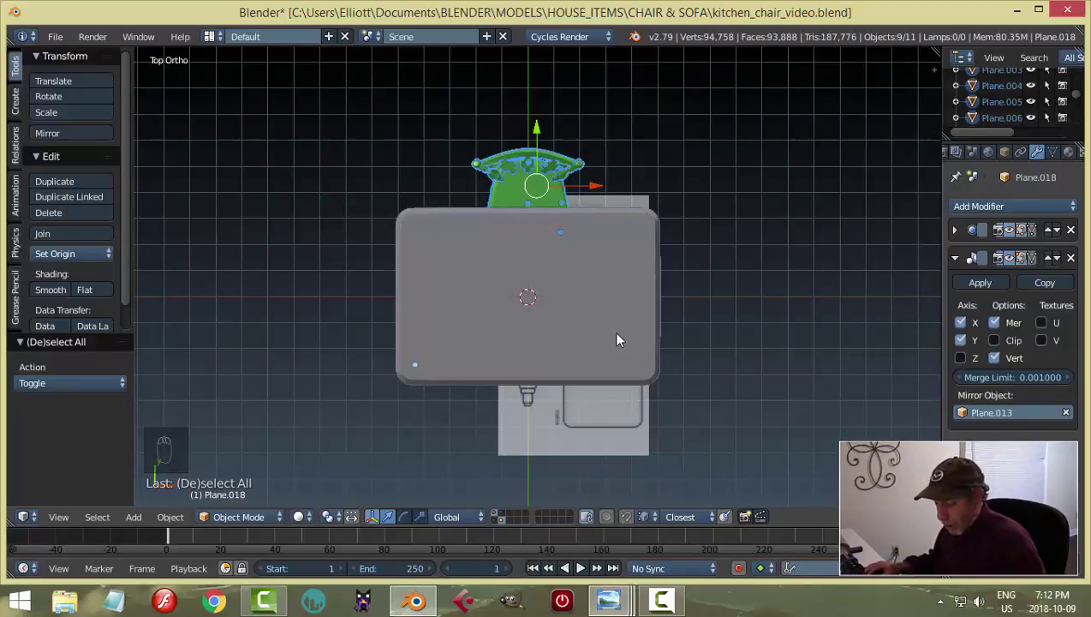
Step: Duplicate the chair, turn the copy 180° and move it to the table's opposite side
{"action": "key", "text": "shift+d"}
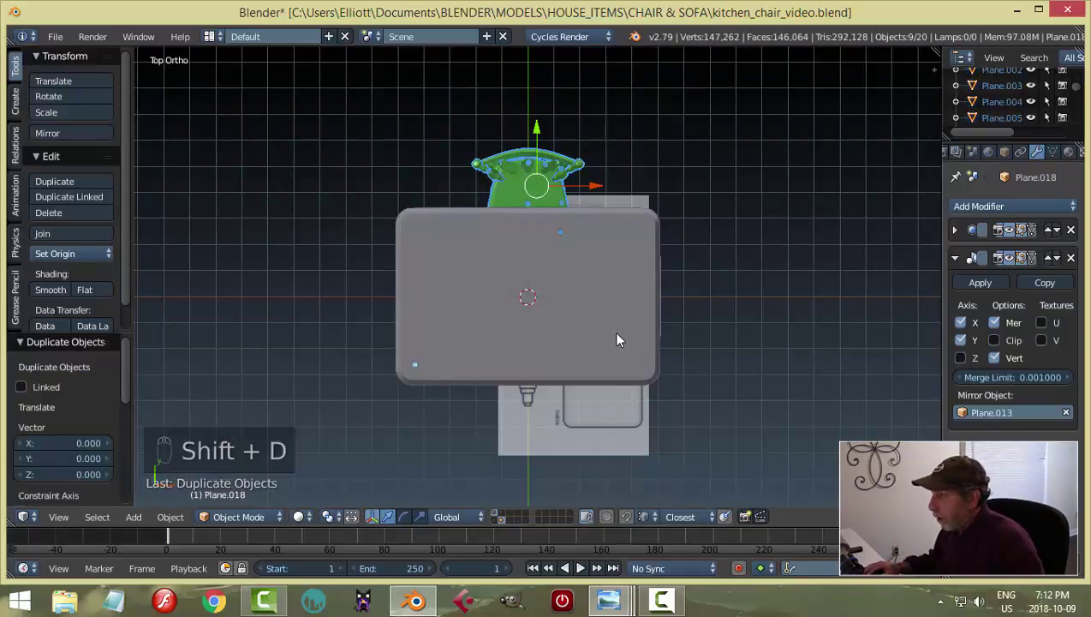
{"action": "key", "text": "r"}
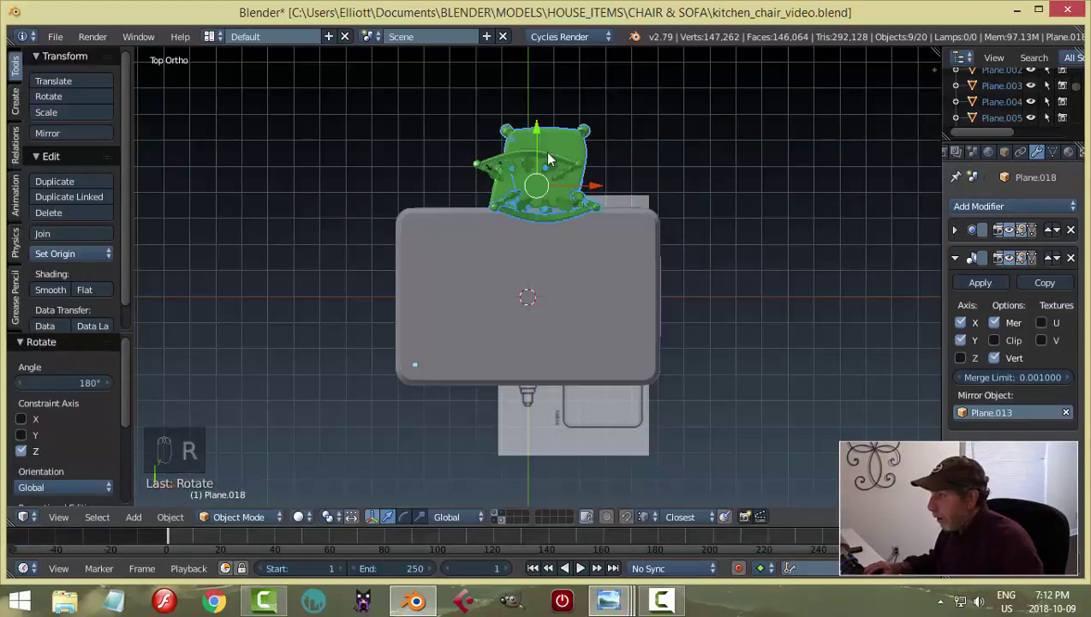
{"action": "left_click_drag", "start_coordinate": [548, 167], "coordinate": [560, 341]}
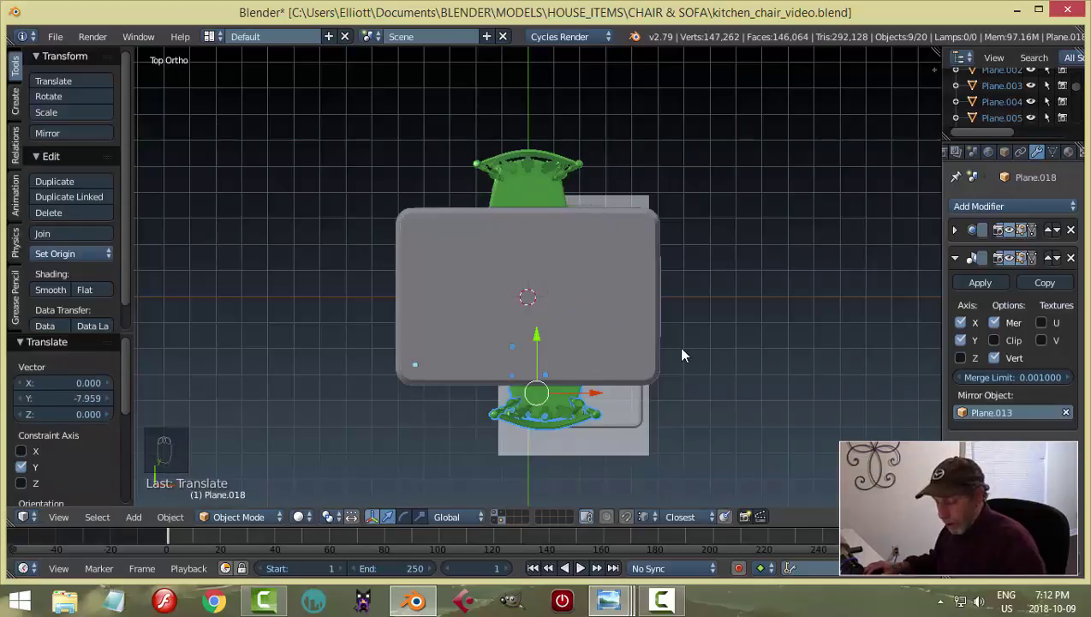
{"action": "left_click_drag", "start_coordinate": [624, 371], "coordinate": [486, 280]}
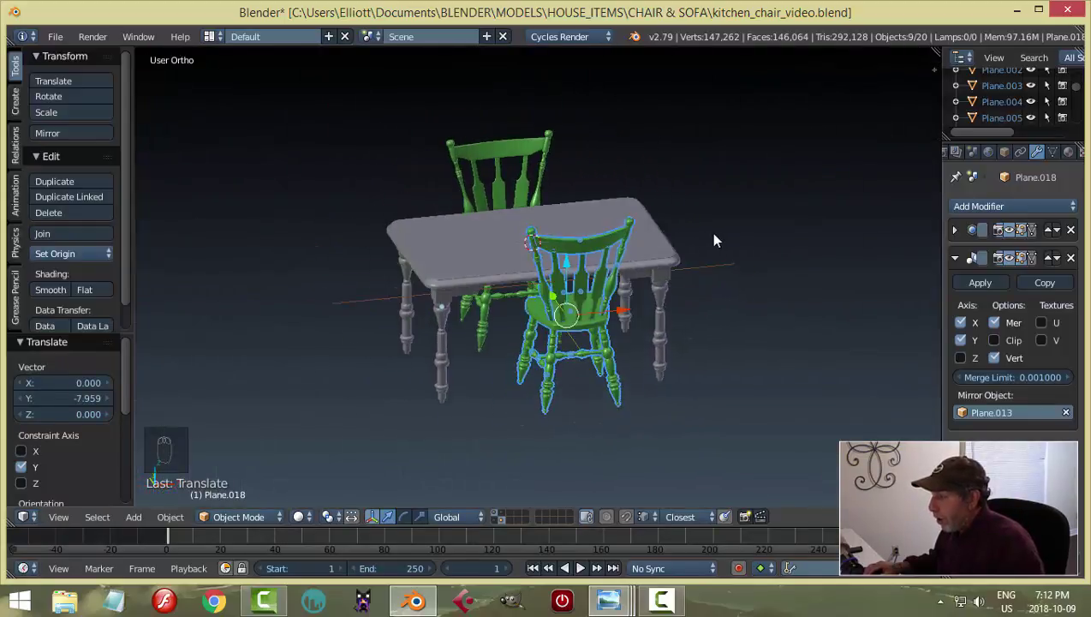
Step: Nudge the chair copy closer to the table and check the pair from an angle
{"action": "left_click_drag", "start_coordinate": [673, 358], "coordinate": [666, 336]}
{"action": "key", "text": "r"}
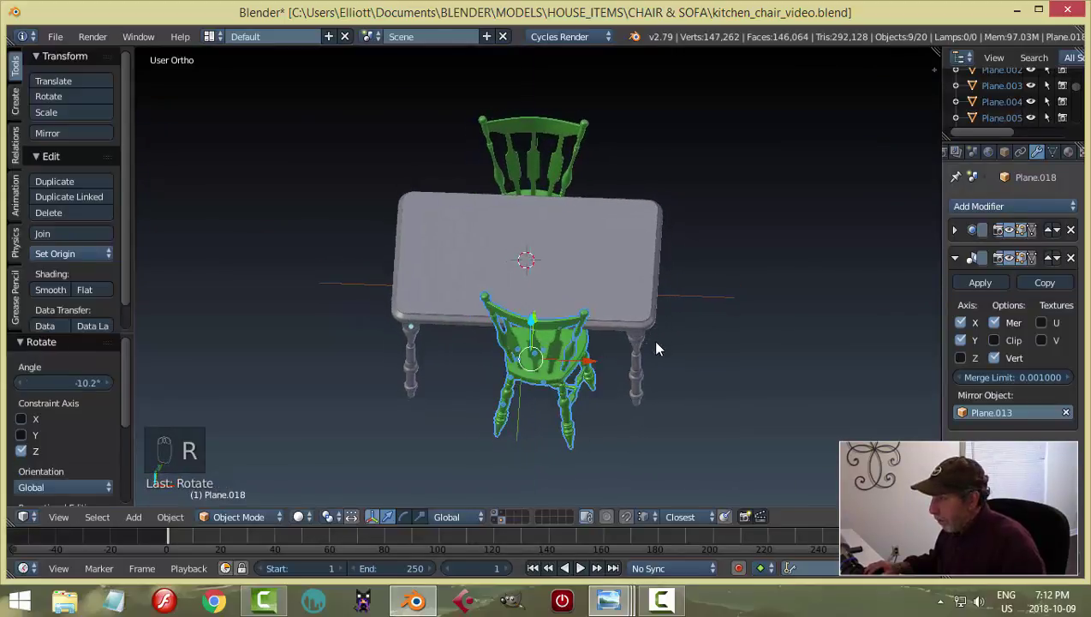
{"action": "left_click", "coordinate": [491, 304]}
{"action": "key", "text": "a"}
{"action": "left_click_drag", "start_coordinate": [614, 373], "coordinate": [738, 314]}
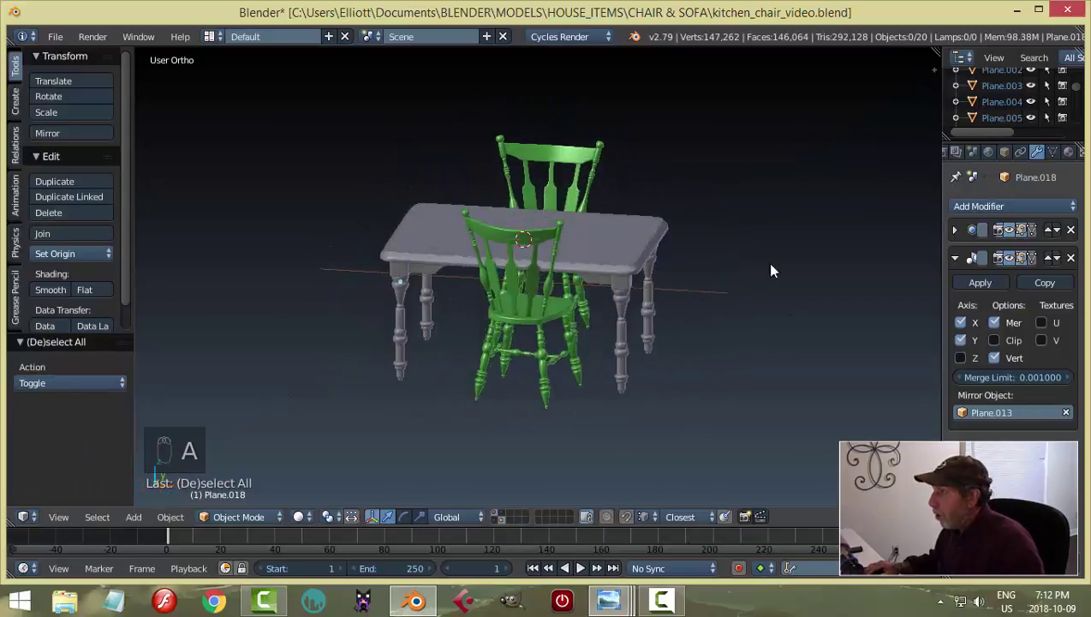
{"action": "left_click_drag", "start_coordinate": [713, 271], "coordinate": [764, 236]}
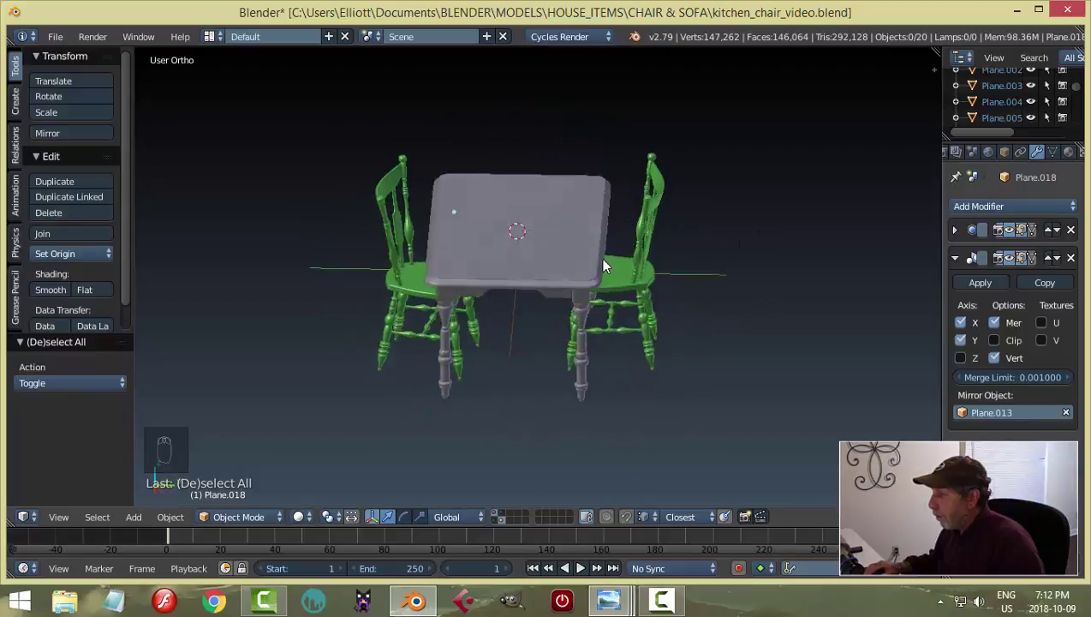
Step: Select all parts of one chair and return to Top view over the table
{"action": "left_click_drag", "start_coordinate": [637, 212], "coordinate": [648, 271]}
{"action": "middle_click", "coordinate": [649, 272]}
{"action": "left_click_drag", "start_coordinate": [558, 186], "coordinate": [762, 220]}
{"action": "key", "text": "ctrl+z"}
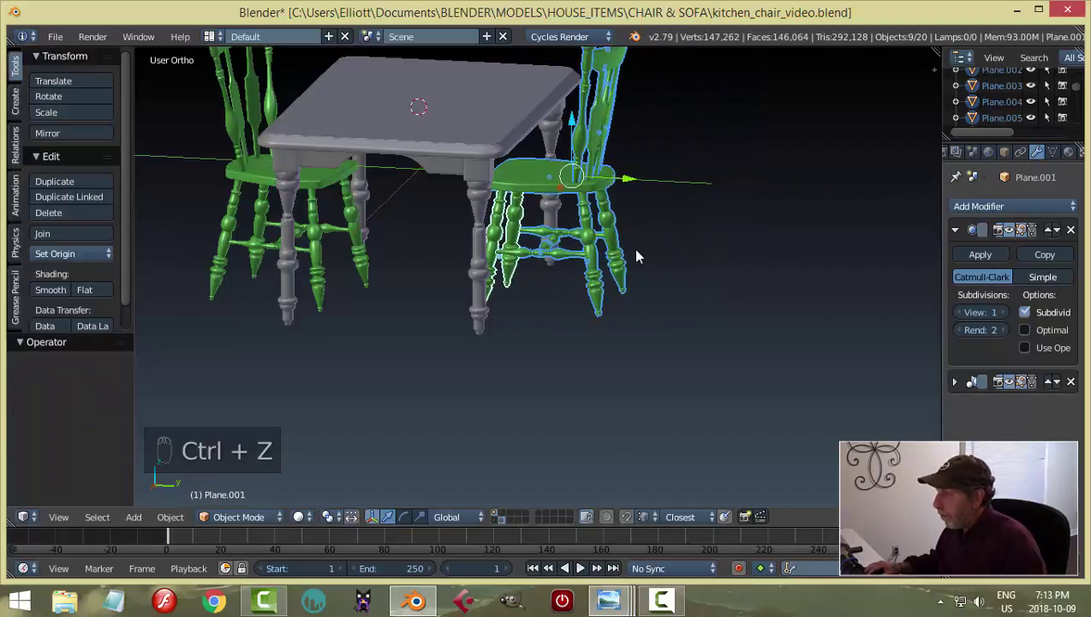
{"action": "key", "text": "KP_7"}
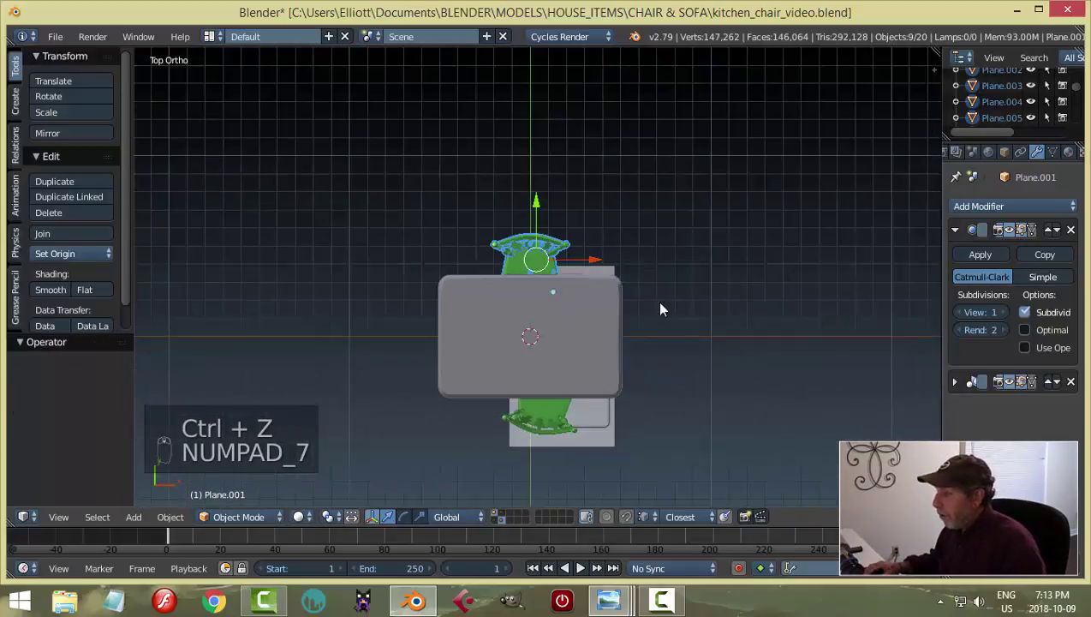
Step: Duplicate the chair, turn the copy a quarter turn and place it at one end of the table
{"action": "key", "text": "shift+d"}
{"action": "key", "text": "r"}
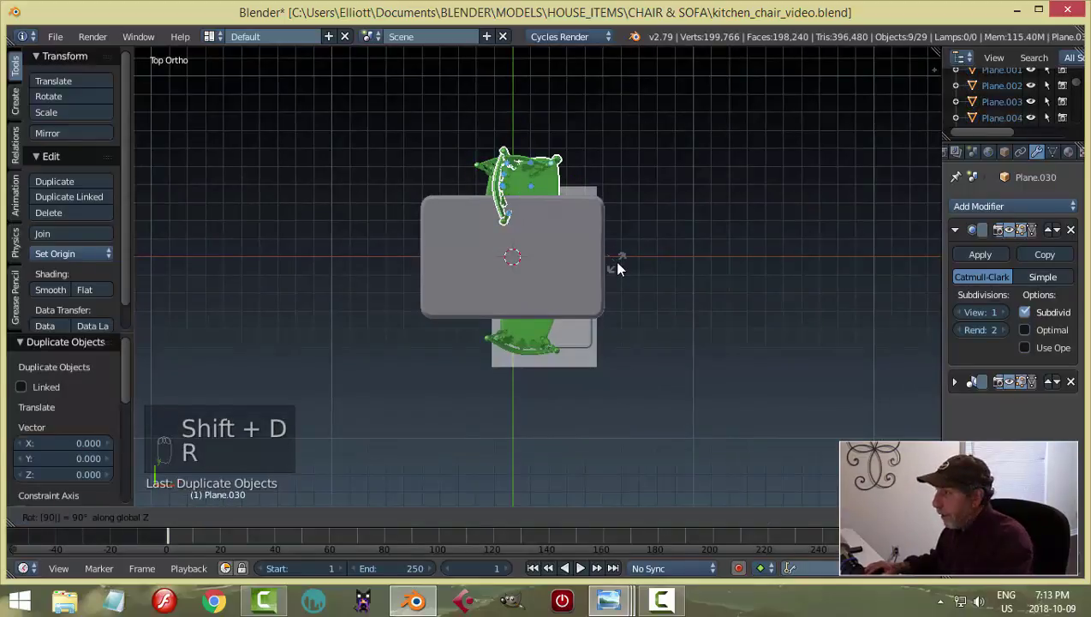
{"action": "left_click_drag", "start_coordinate": [557, 191], "coordinate": [433, 256]}
{"action": "left_click_drag", "start_coordinate": [447, 256], "coordinate": [561, 271]}
{"action": "left_click_drag", "start_coordinate": [562, 272], "coordinate": [789, 149]}
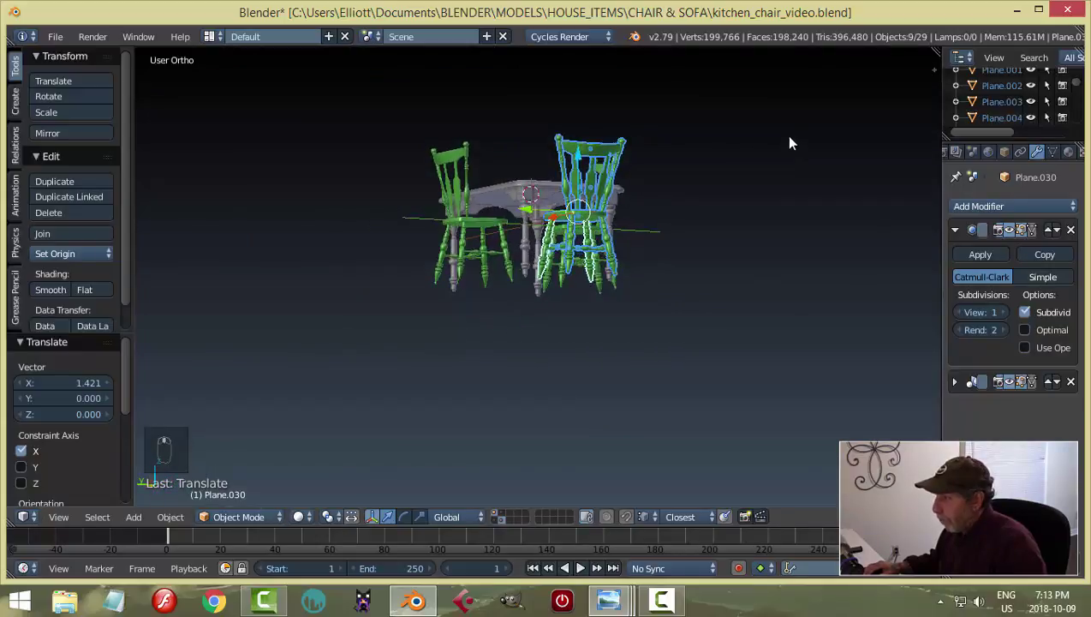
{"action": "left_click_drag", "start_coordinate": [468, 231], "coordinate": [709, 256]}
Step: Duplicate the third chair and slide the copy along one axis to the table's other end
{"action": "left_click_drag", "start_coordinate": [701, 257], "coordinate": [596, 203]}
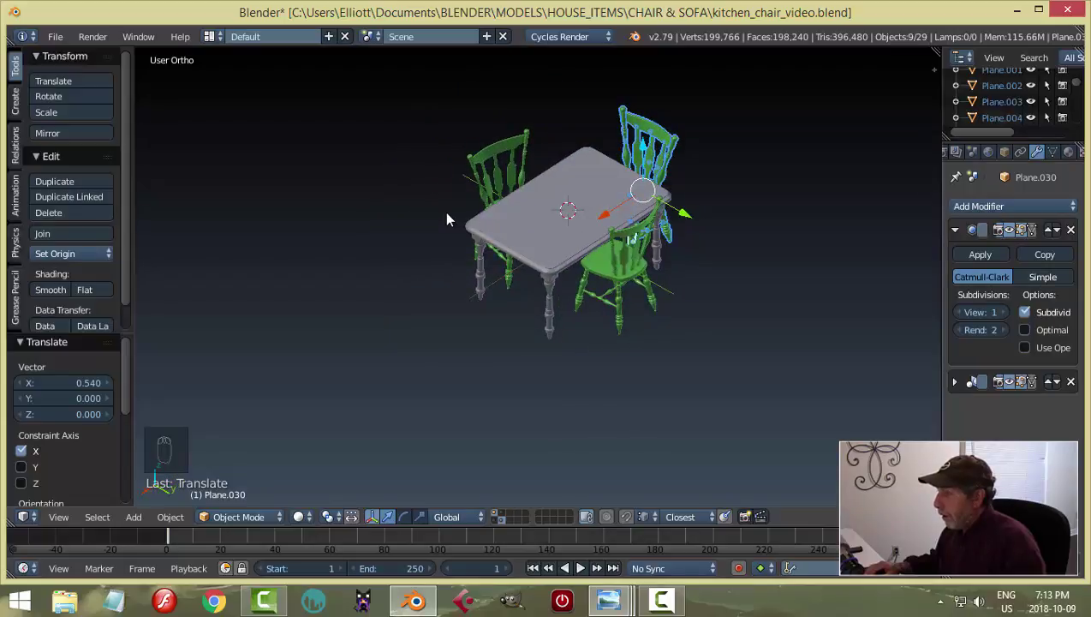
{"action": "key", "text": "shift+d"}
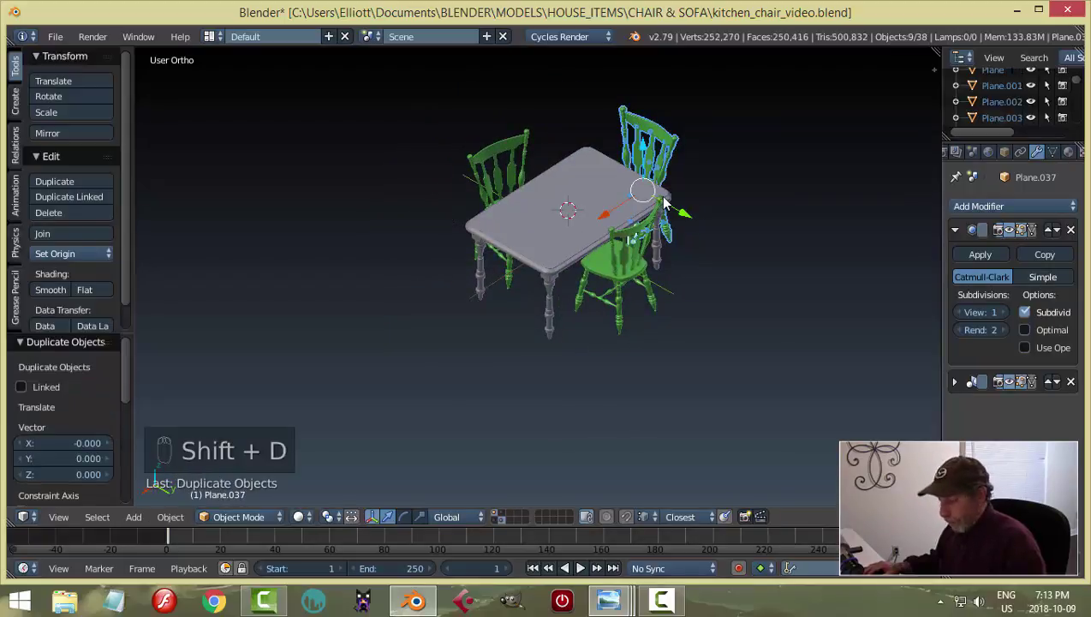
{"action": "key", "text": "r"}
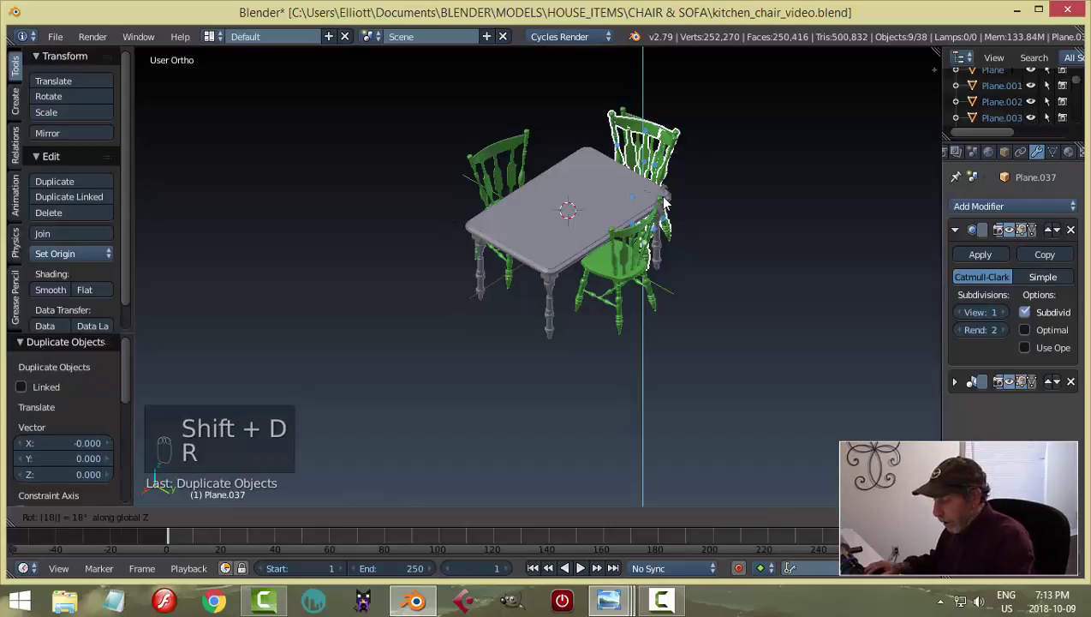
{"action": "left_click_drag", "start_coordinate": [548, 247], "coordinate": [429, 287]}
{"action": "left_click_drag", "start_coordinate": [616, 292], "coordinate": [679, 307]}
{"action": "left_click_drag", "start_coordinate": [679, 307], "coordinate": [668, 310]}
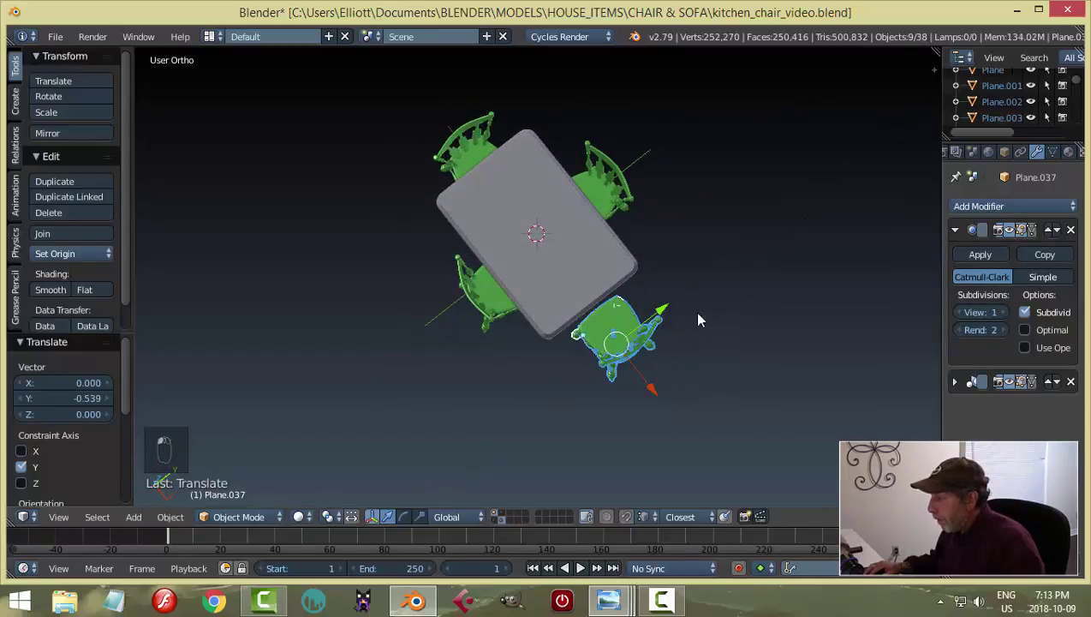
Step: Turn the fourth chair around to face the table
{"action": "middle_click", "coordinate": [708, 339]}
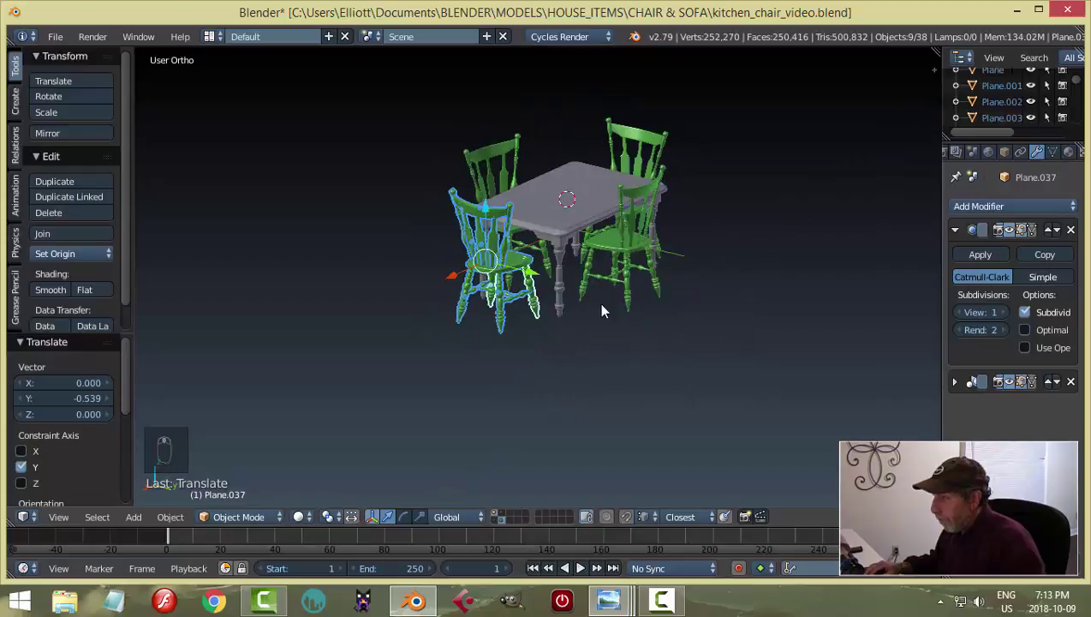
{"action": "key", "text": "r"}
{"action": "left_click_drag", "start_coordinate": [669, 322], "coordinate": [598, 289]}
{"action": "left_click_drag", "start_coordinate": [599, 290], "coordinate": [699, 303]}
{"action": "left_click", "coordinate": [699, 302]}
{"action": "key", "text": "a"}
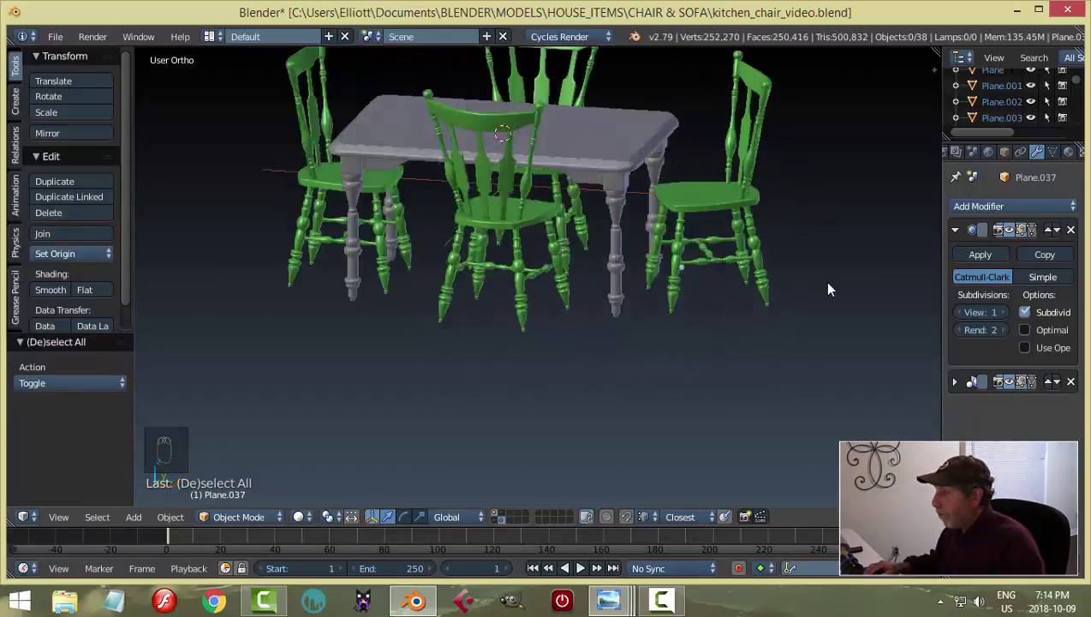
{"action": "left_click_drag", "start_coordinate": [704, 311], "coordinate": [712, 309]}
{"action": "key", "text": "ctrl+s"}
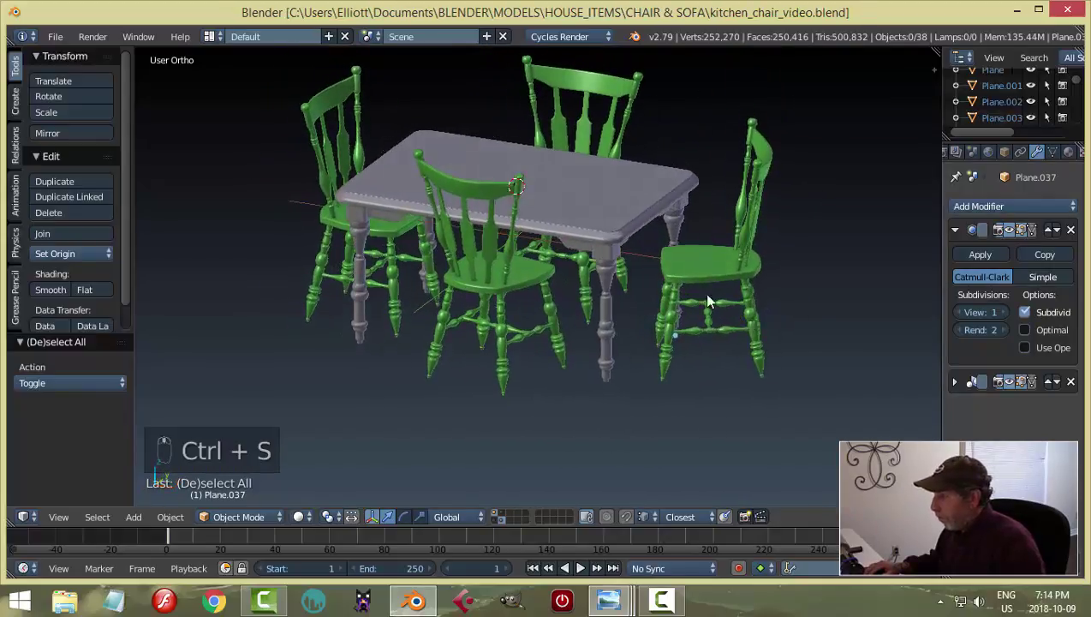
{"action": "left_click_drag", "start_coordinate": [698, 232], "coordinate": [1034, 167]}
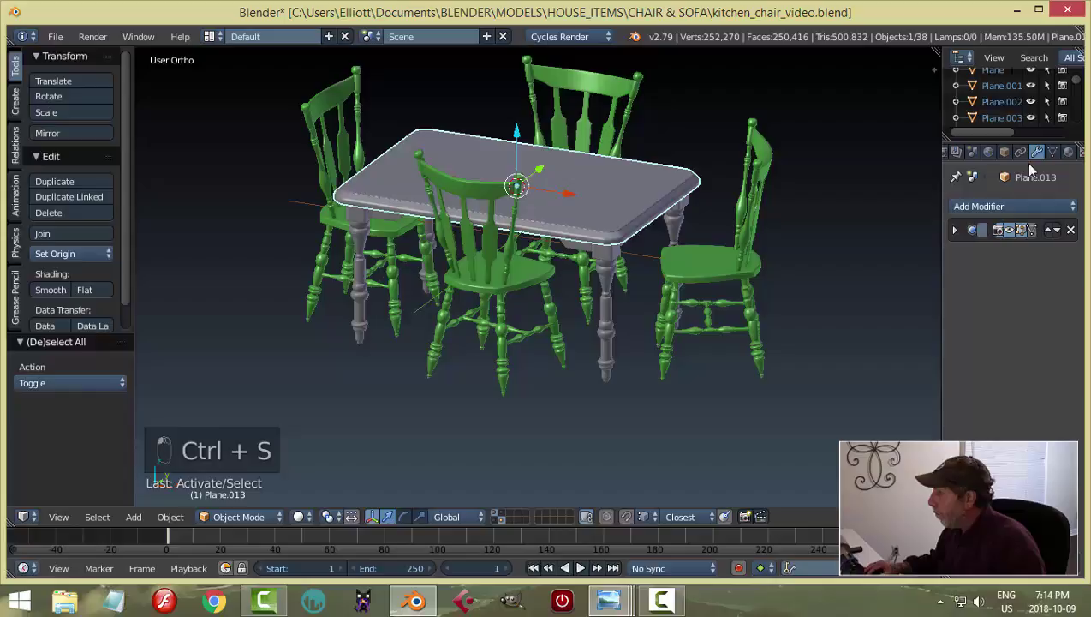
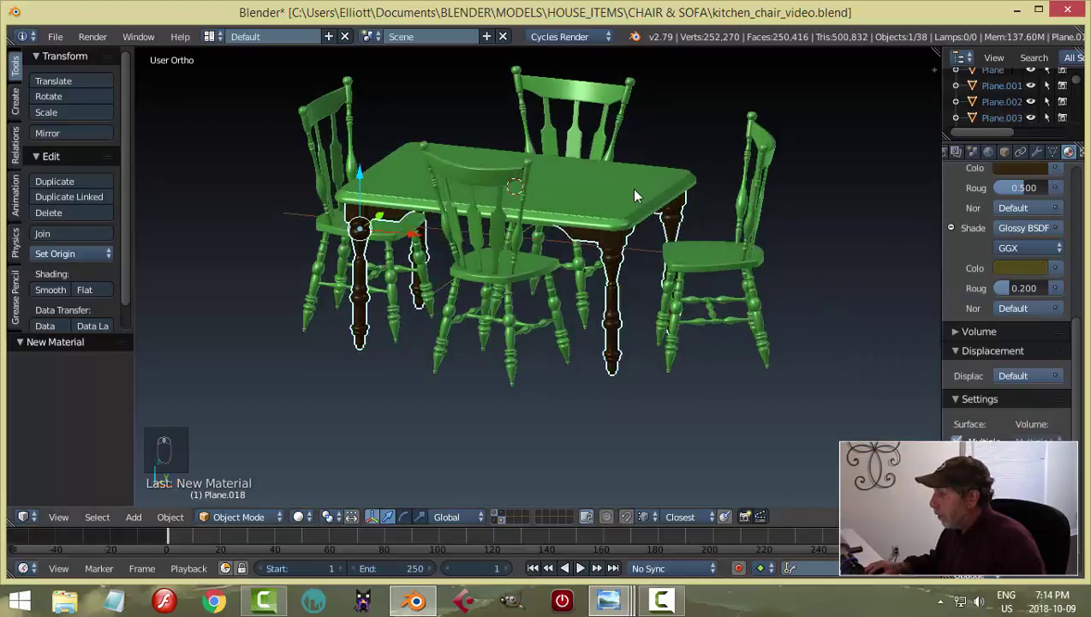
Step: Link the legs' dark brown wood material onto the tabletop, save, and look through the camera
{"action": "left_click_drag", "start_coordinate": [631, 190], "coordinate": [829, 307]}
{"action": "key", "text": "a"}
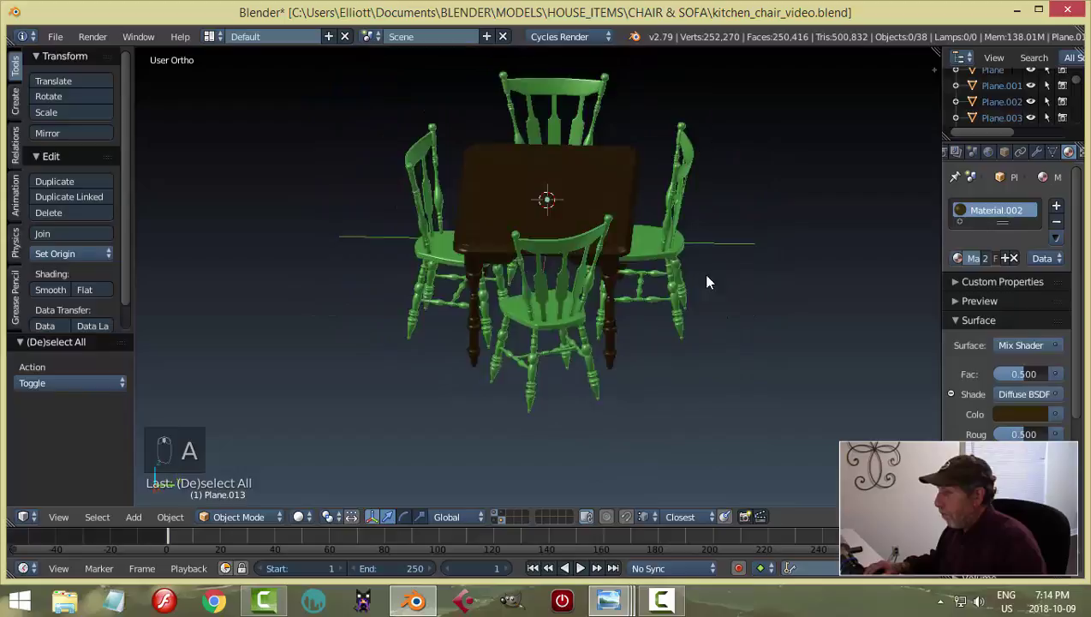
{"action": "key", "text": "ctrl+s"}
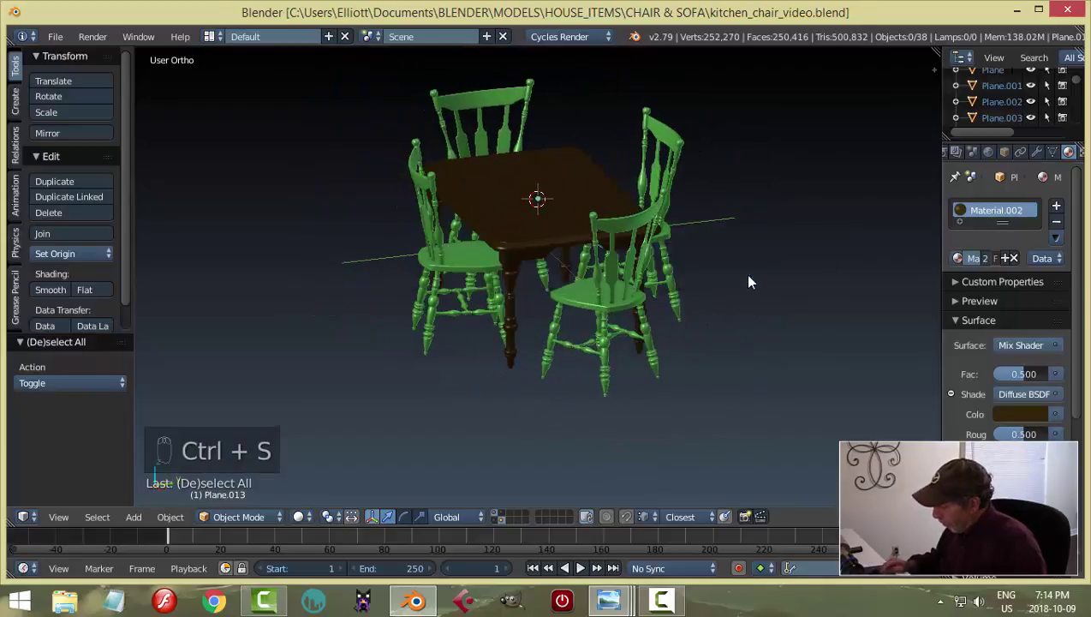
{"action": "key", "text": "KP_0"}
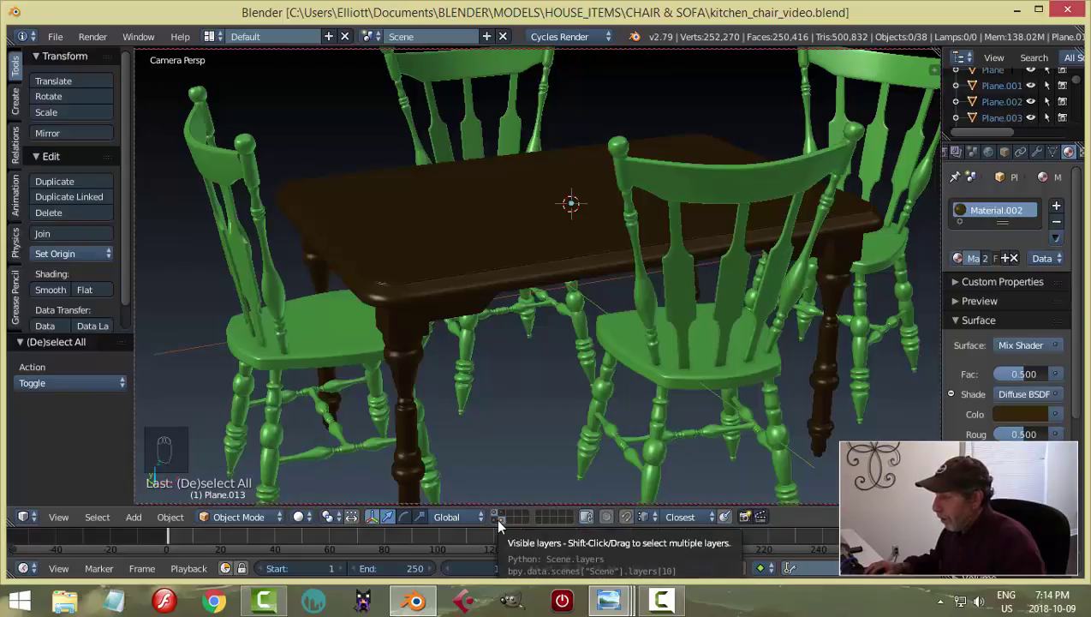
Step: Switch to another scene layer, select its lone object and send it to a different layer
{"action": "left_click_drag", "start_coordinate": [501, 529], "coordinate": [618, 461]}
{"action": "key", "text": "a"}
{"action": "key", "text": "m"}
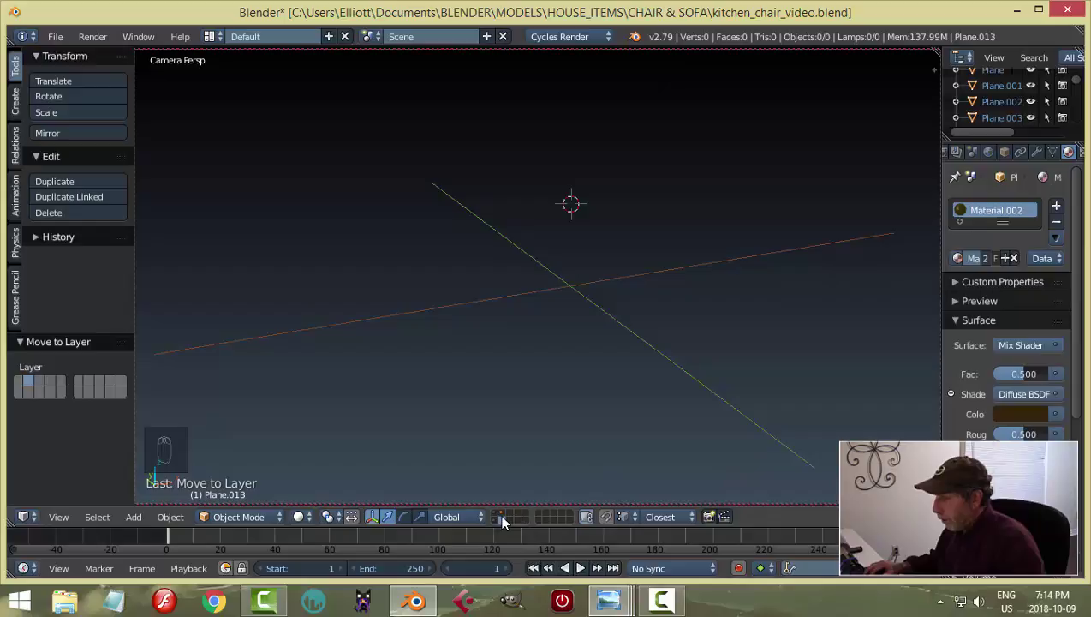
{"action": "left_click_drag", "start_coordinate": [506, 517], "coordinate": [713, 343]}
{"action": "key", "text": "m"}
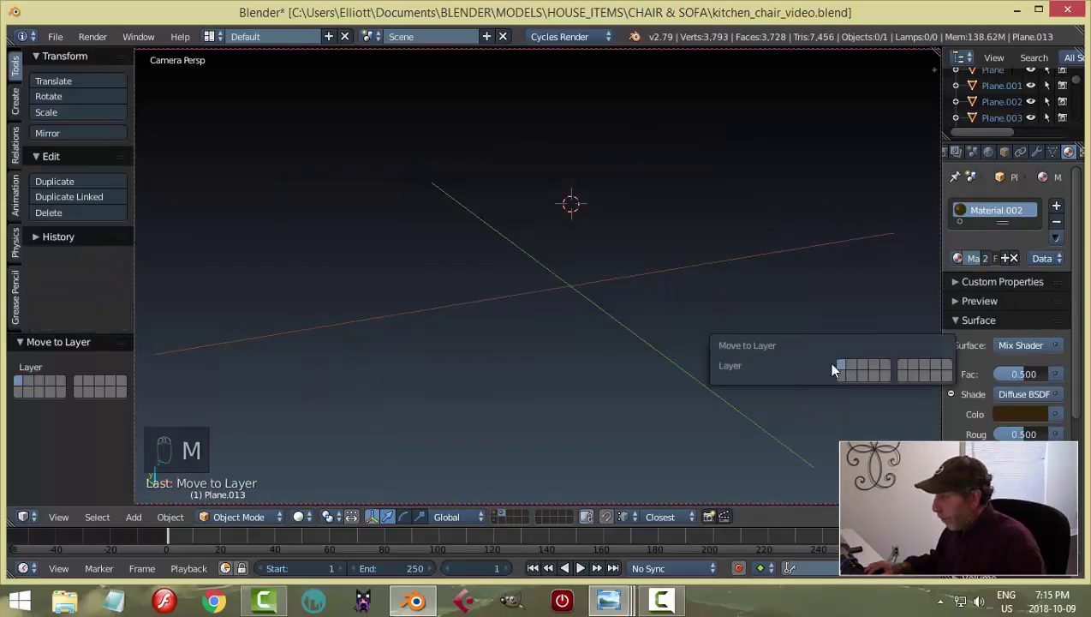
{"action": "left_click_drag", "start_coordinate": [493, 516], "coordinate": [569, 389]}
Step: Return to the furniture layer, select the table pieces and save the file
{"action": "key", "text": "KP_0"}
{"action": "key", "text": "shift+c"}
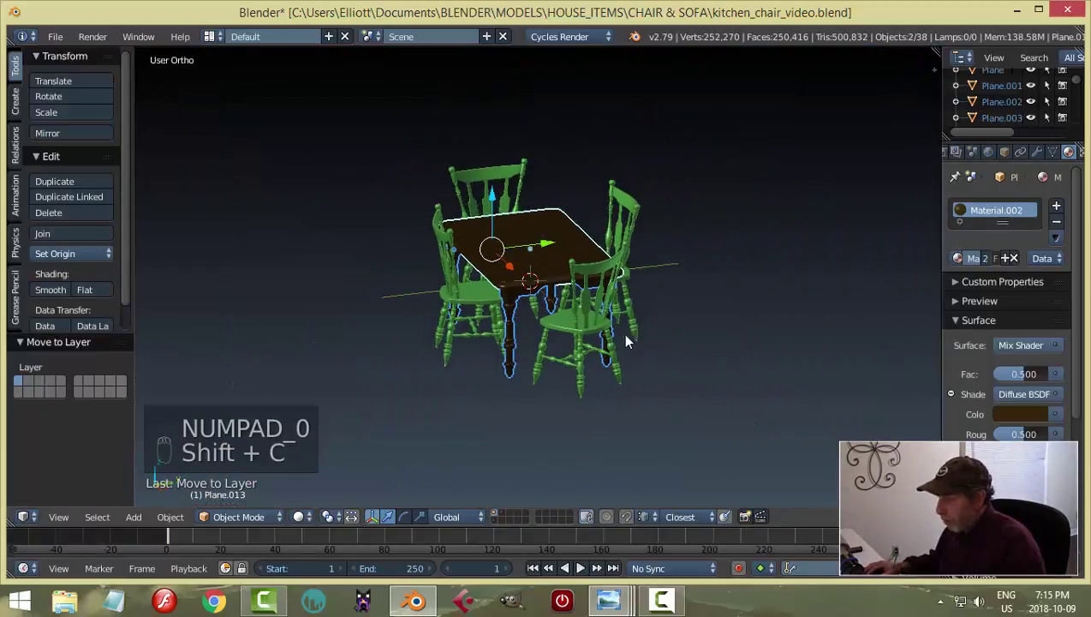
{"action": "key", "text": "ctrl+s"}
Step: Show the room layer with the furniture and frame the table through the scene camera
{"action": "left_click", "coordinate": [598, 360]}
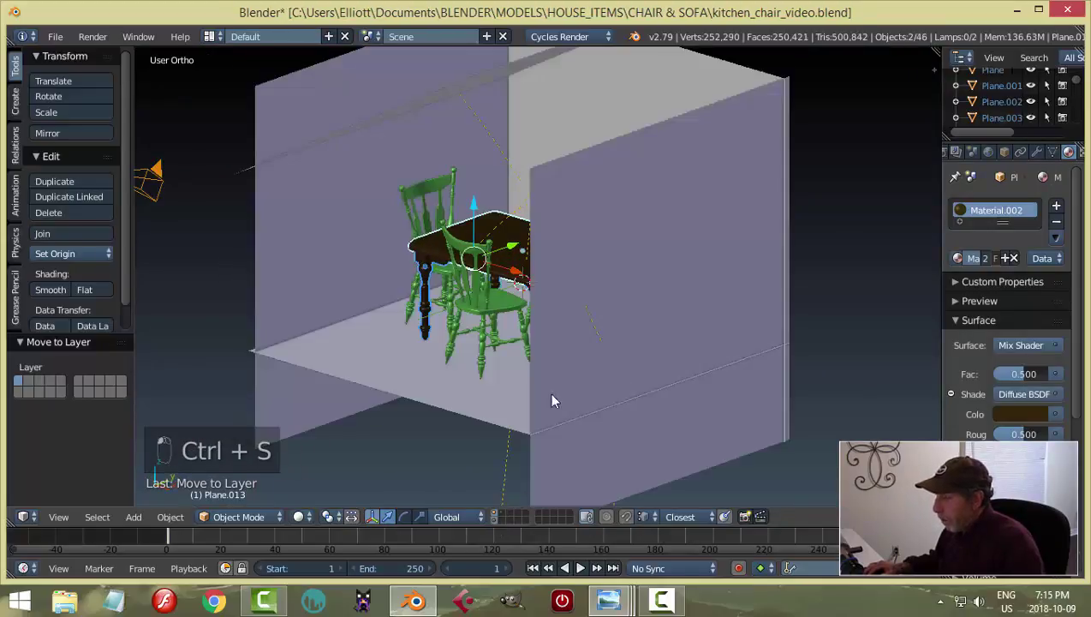
{"action": "key", "text": "KP_0"}
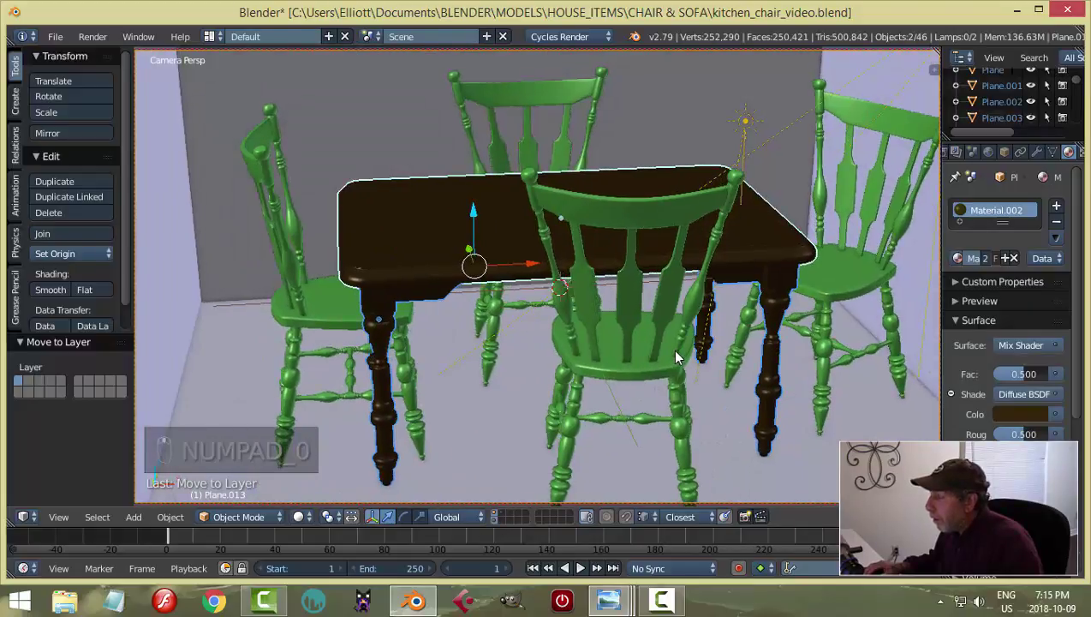
{"action": "middle_click", "coordinate": [682, 363]}
{"action": "left_click_drag", "start_coordinate": [566, 373], "coordinate": [601, 361]}
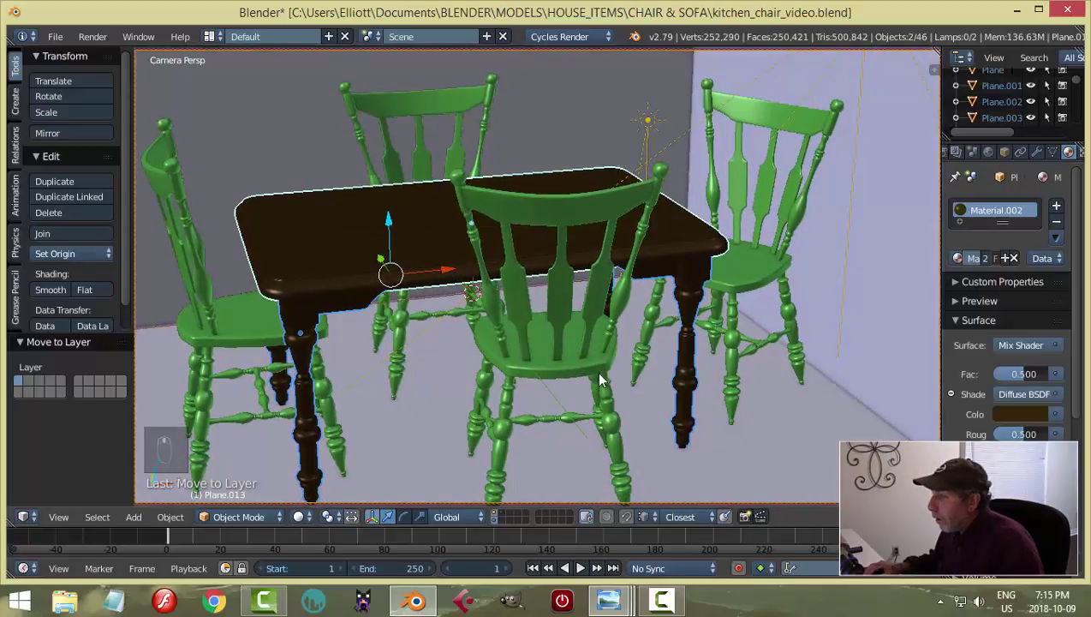
Step: Deselect everything and start the Cycles rendered viewport preview
{"action": "key", "text": "a"}
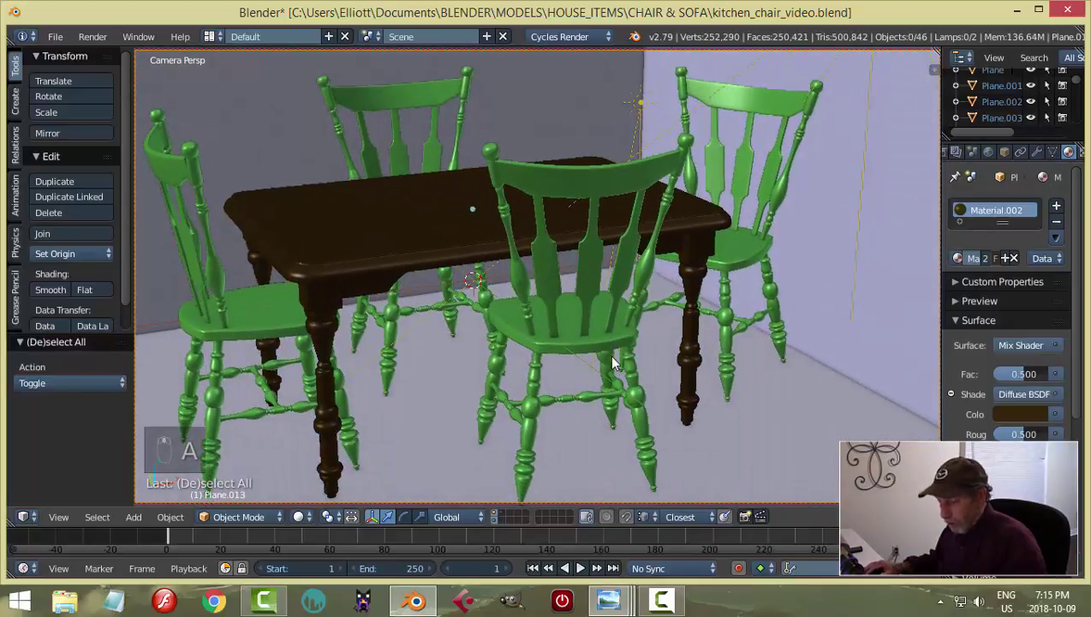
{"action": "middle_click", "coordinate": [617, 363]}
{"action": "key", "text": "shift+z"}
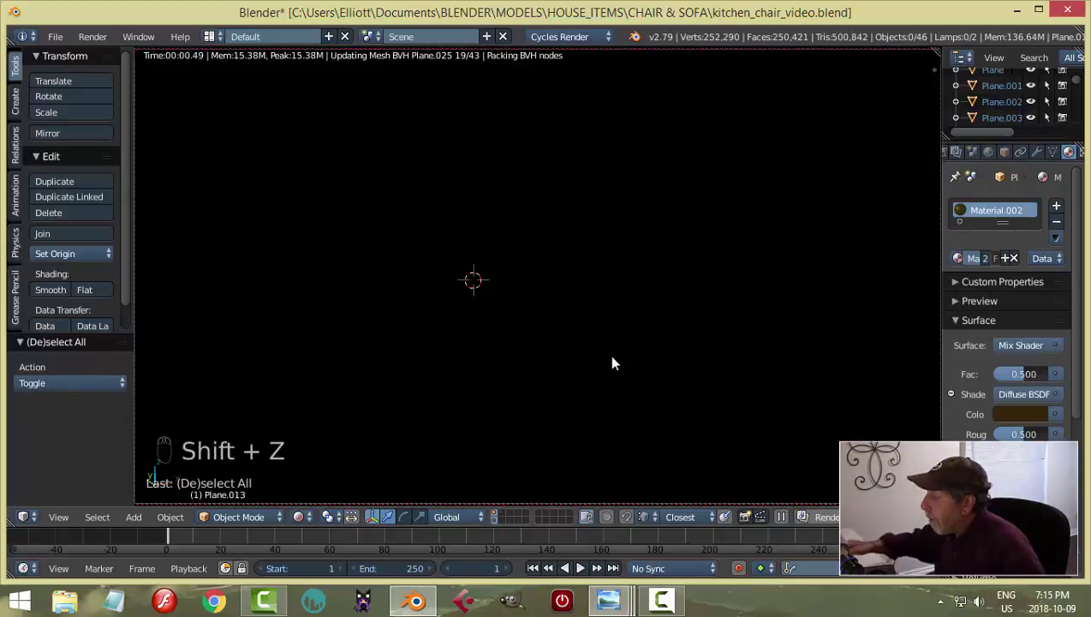
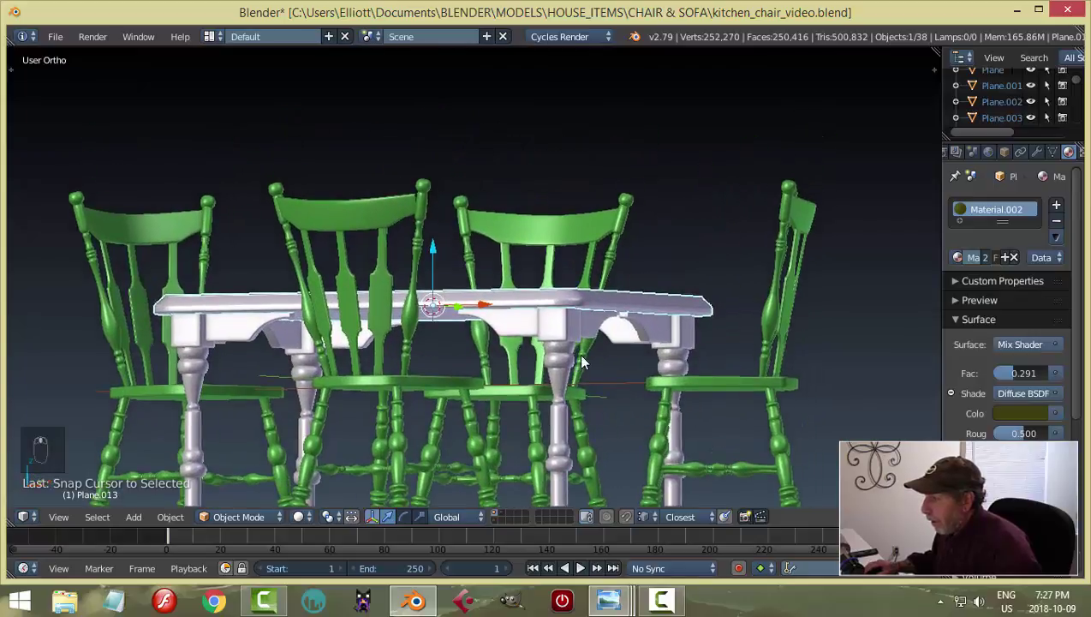
Step: Edit the tabletop's rim edge loops from Front view, save, and check the table through the camera
{"action": "key", "text": "Tab"}
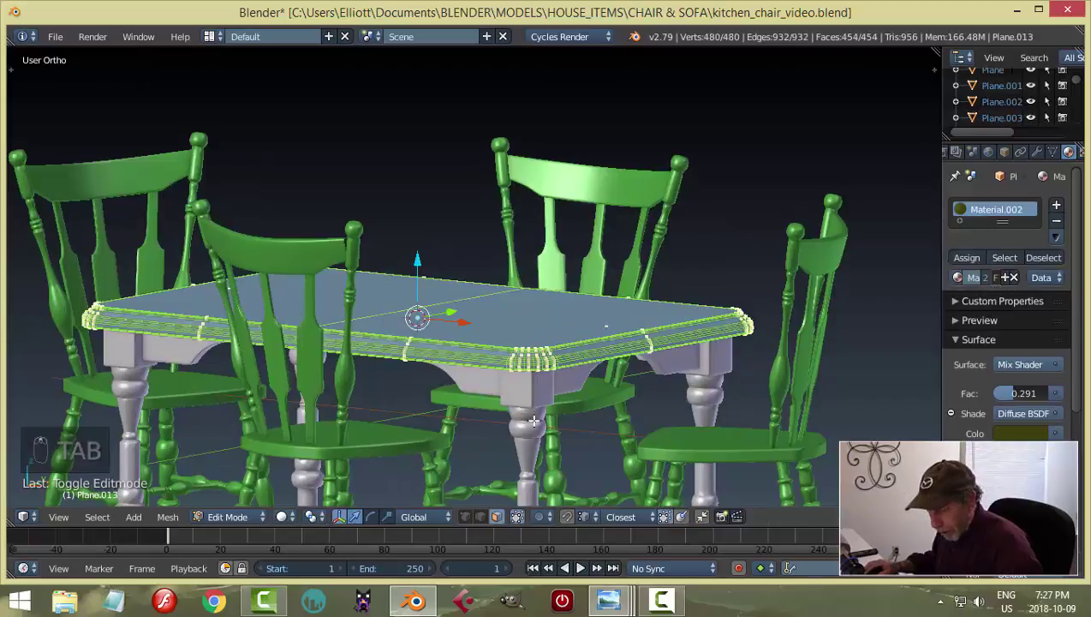
{"action": "key", "text": "s"}
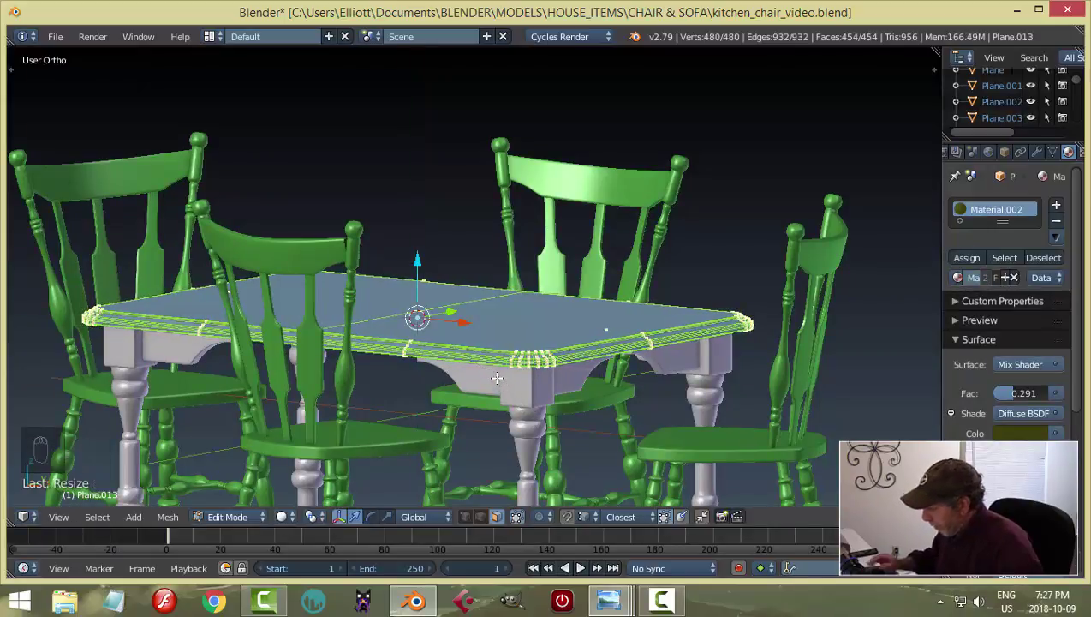
{"action": "key", "text": "KP_1"}
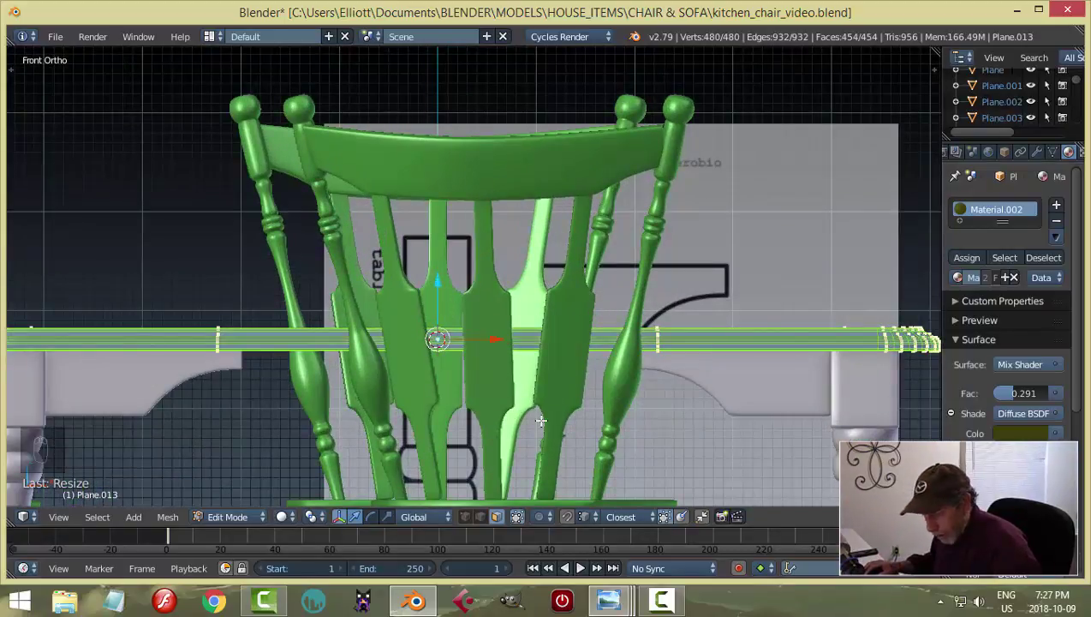
{"action": "key", "text": "s"}
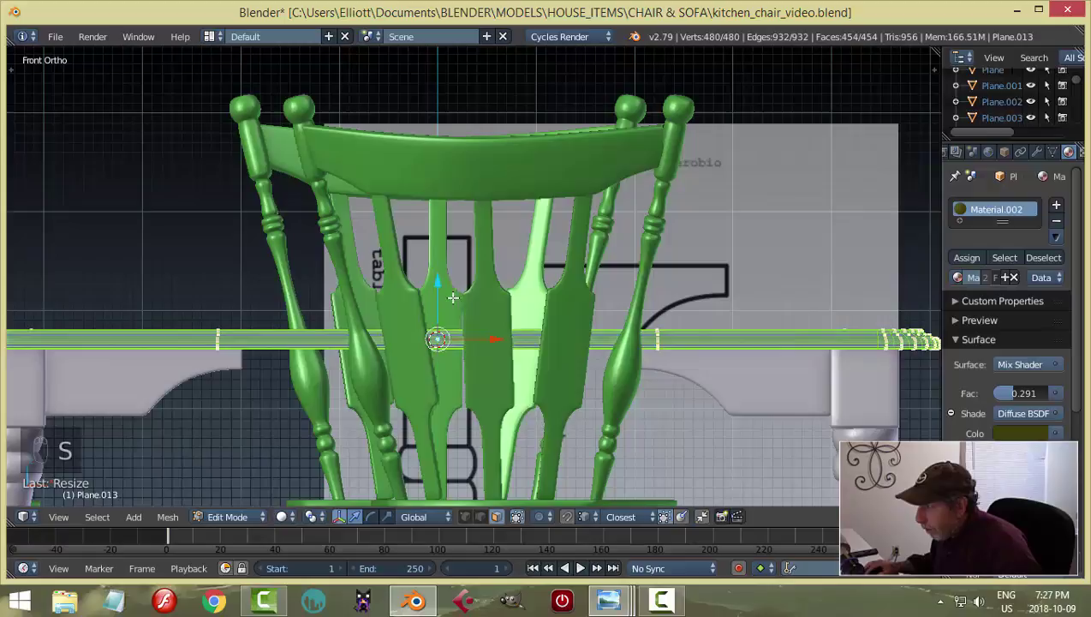
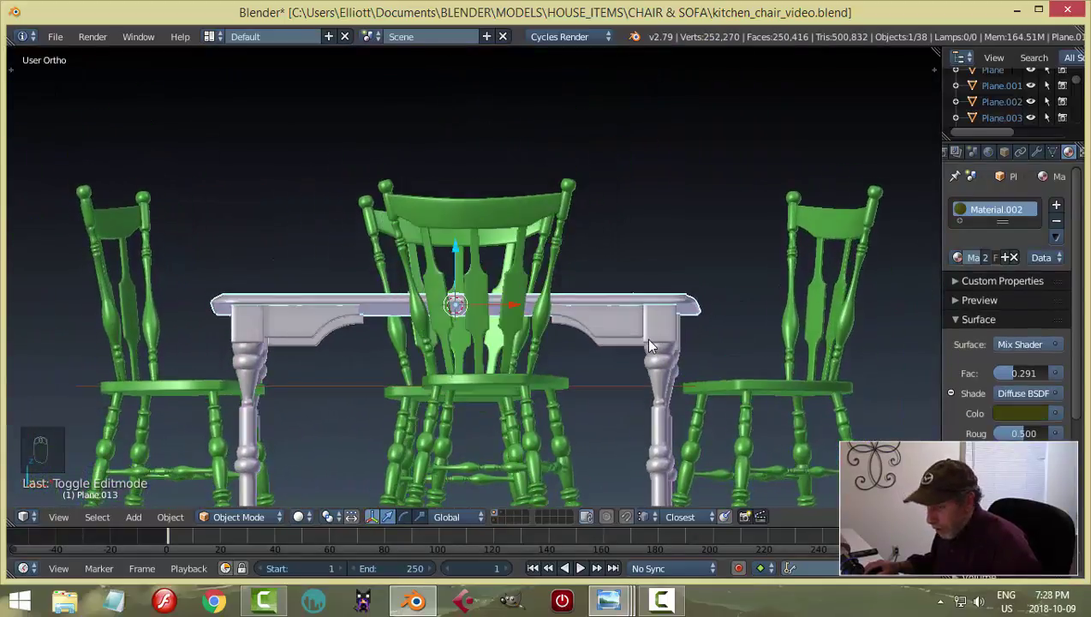
{"action": "key", "text": "a"}
{"action": "key", "text": "ctrl+s"}
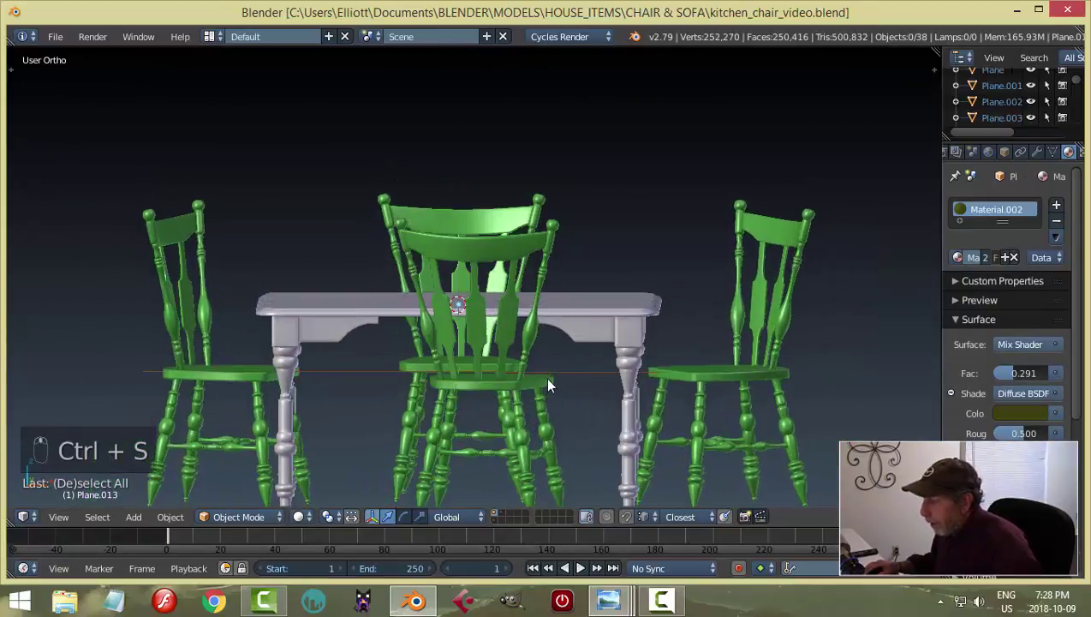
{"action": "key", "text": "KP_0"}
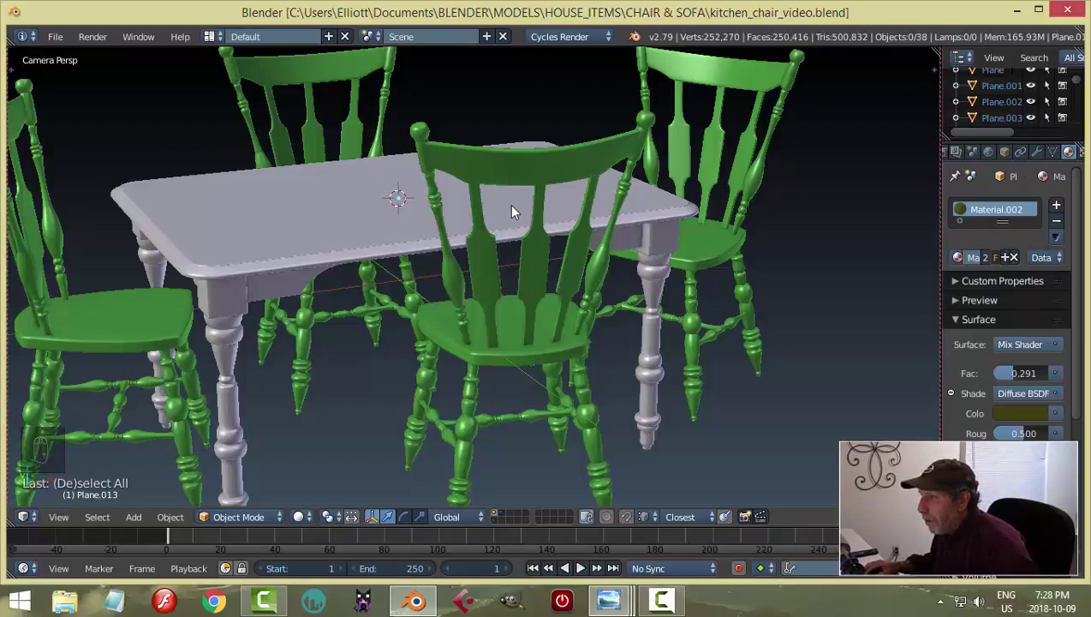
Step: Delete the front chair's parts and then its leftover stretcher rungs
{"action": "left_click_drag", "start_coordinate": [503, 212], "coordinate": [526, 389]}
{"action": "key", "text": "x"}
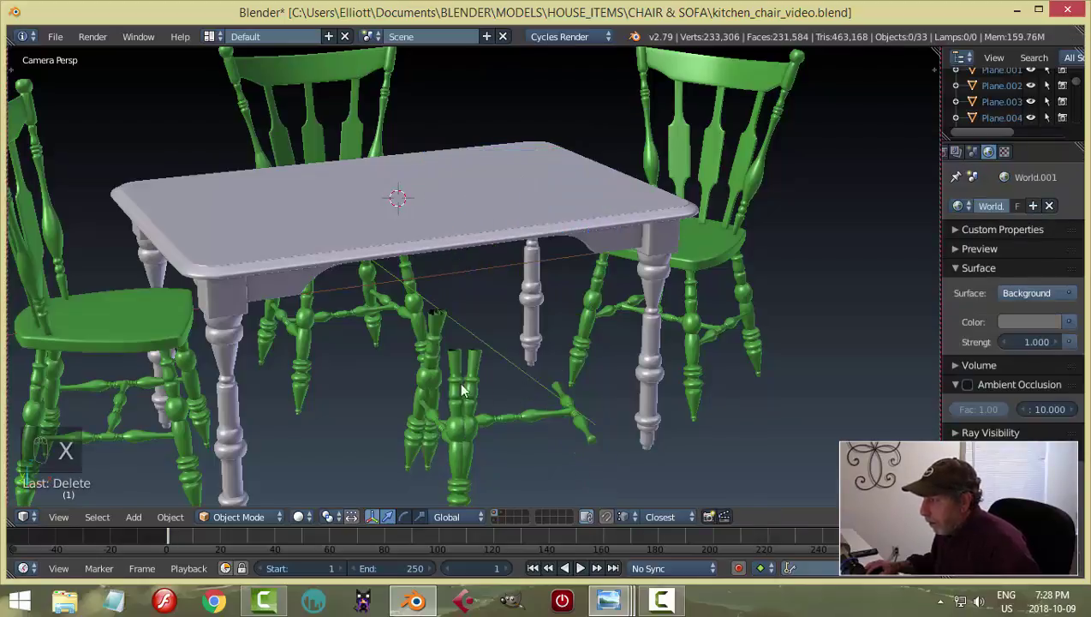
{"action": "left_click_drag", "start_coordinate": [449, 379], "coordinate": [510, 421]}
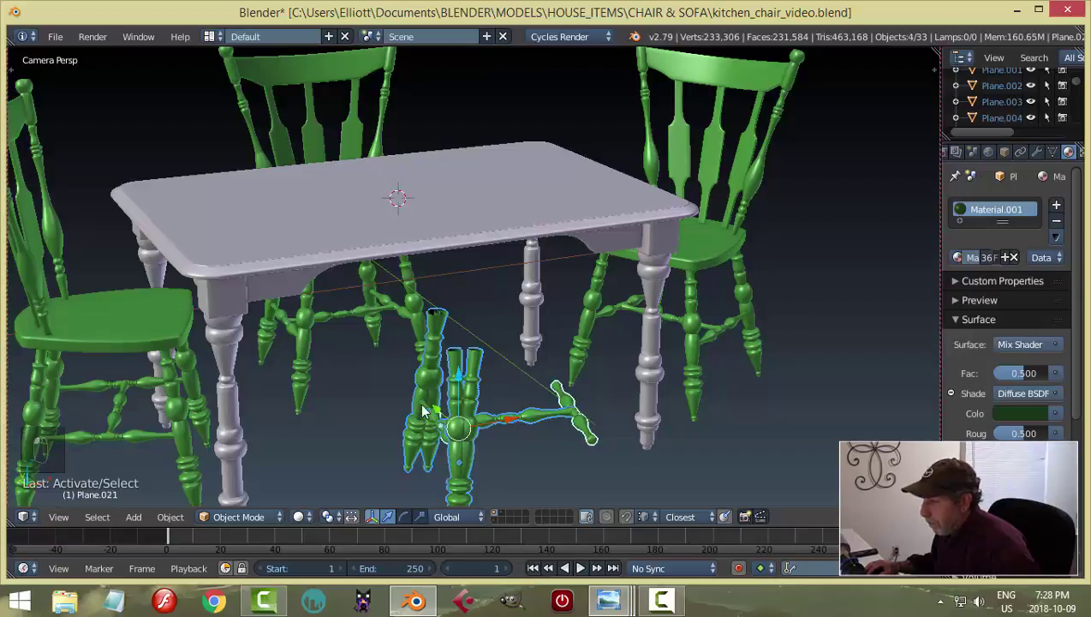
{"action": "key", "text": "x"}
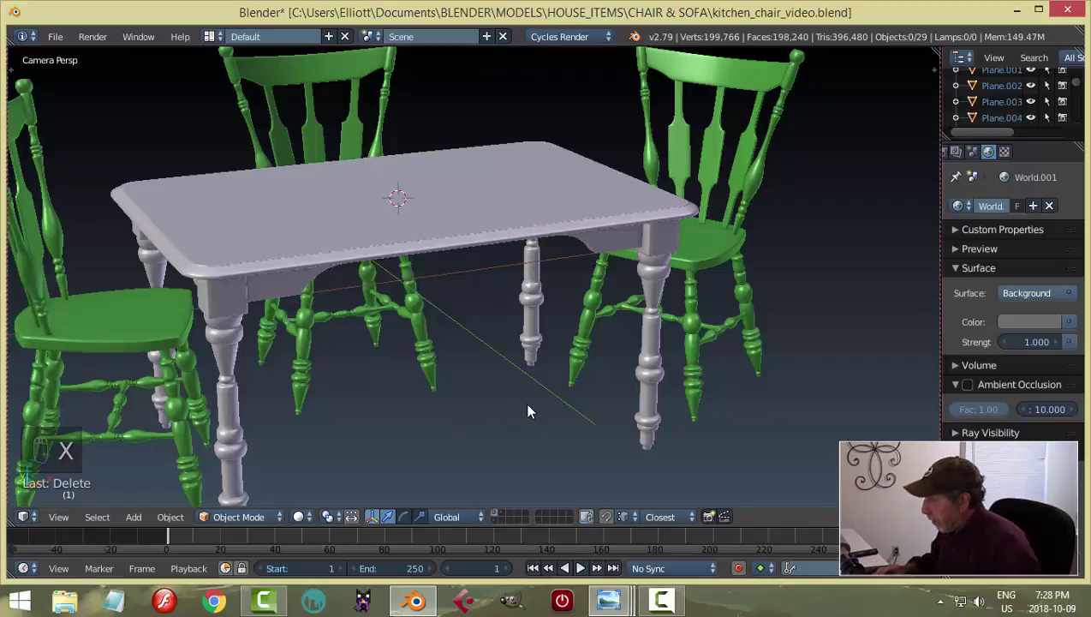
Step: Look through the camera, orbit around the table and select the table legs
{"action": "key", "text": "KP_0"}
{"action": "left_click_drag", "start_coordinate": [604, 350], "coordinate": [1027, 162]}
{"action": "right_click", "coordinate": [1050, 154]}
{"action": "left_click_drag", "start_coordinate": [1044, 154], "coordinate": [690, 373]}
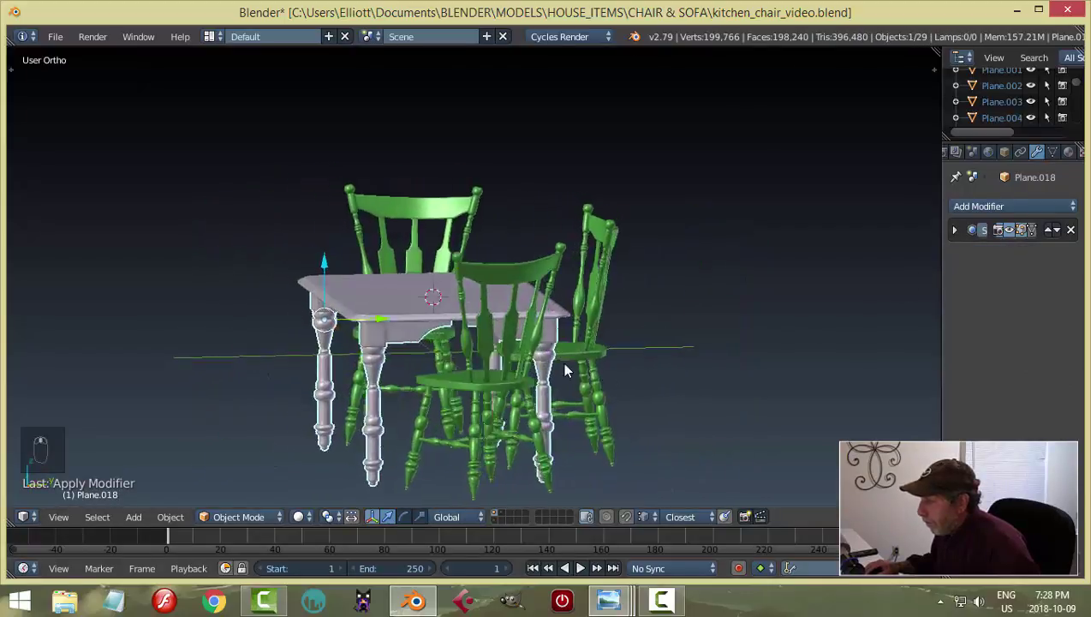
Step: Move in close to the tabletop and inspect its Subdivision Surface modifier
{"action": "left_click_drag", "start_coordinate": [672, 345], "coordinate": [649, 369]}
{"action": "middle_click", "coordinate": [460, 394]}
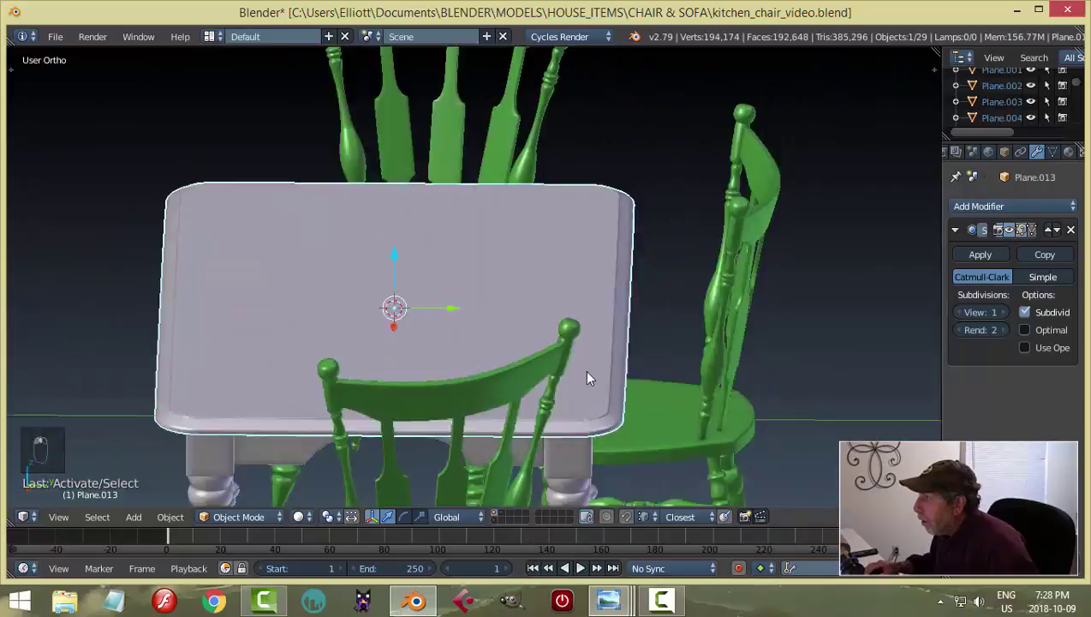
{"action": "middle_click", "coordinate": [677, 362]}
{"action": "left_click_drag", "start_coordinate": [684, 374], "coordinate": [1007, 312]}
{"action": "left_click_drag", "start_coordinate": [1007, 312], "coordinate": [710, 388]}
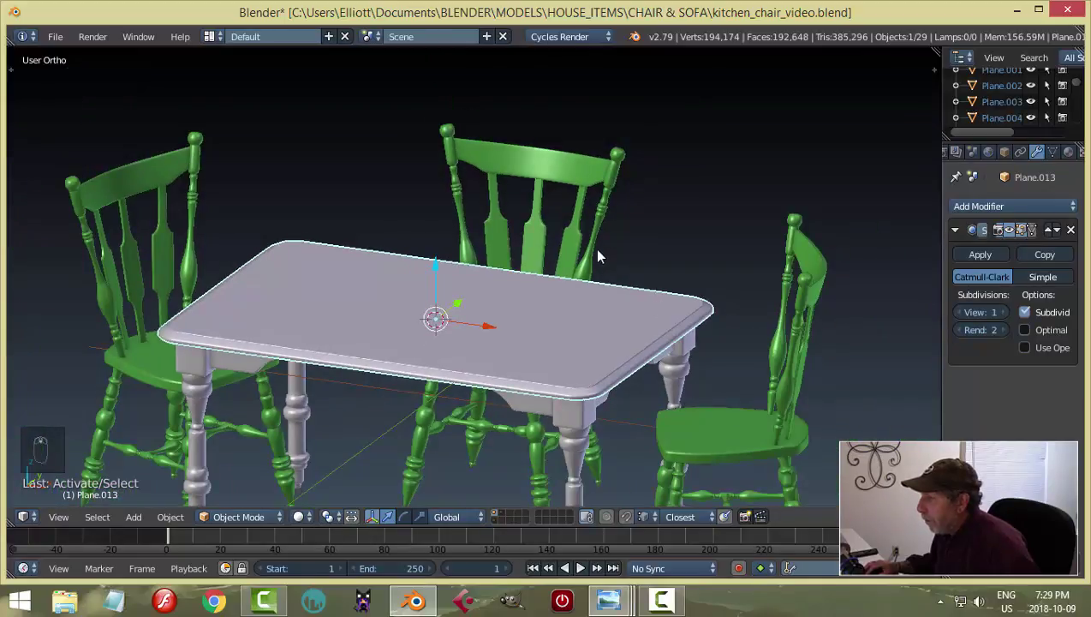
Step: Lower a chair back slat's viewport subdivision to 1 and zoom in on the back slats
{"action": "left_click_drag", "start_coordinate": [592, 261], "coordinate": [953, 407]}
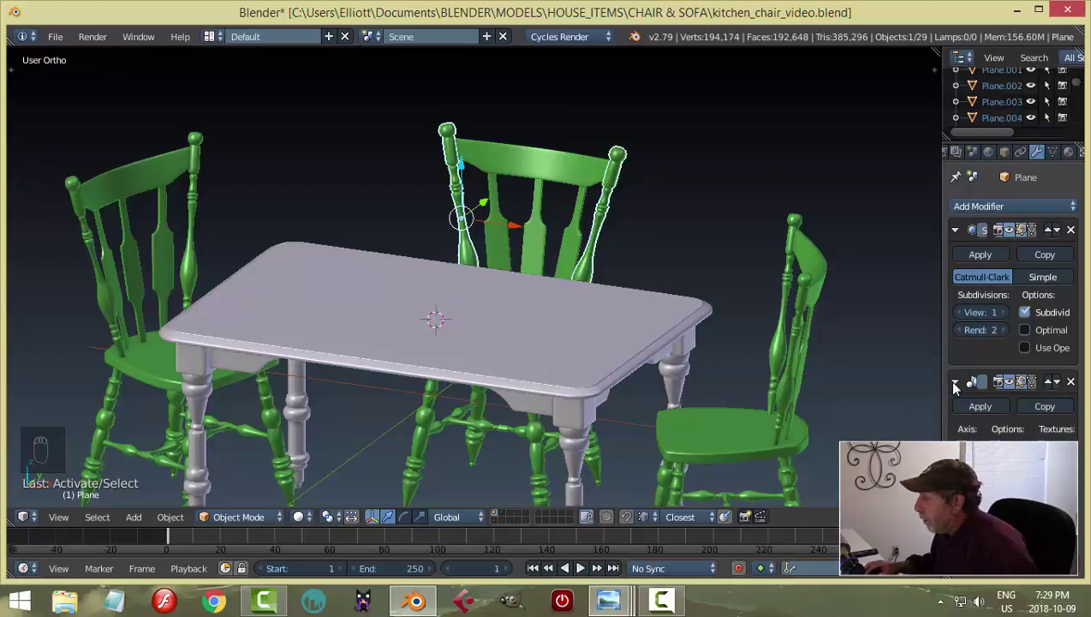
{"action": "left_click_drag", "start_coordinate": [955, 388], "coordinate": [944, 323]}
{"action": "left_click", "coordinate": [961, 315]}
{"action": "left_click_drag", "start_coordinate": [604, 303], "coordinate": [664, 278]}
Step: Add a loop cut across the chair's centre back splat and leave Edit Mode
{"action": "key", "text": "a"}
{"action": "key", "text": "Tab"}
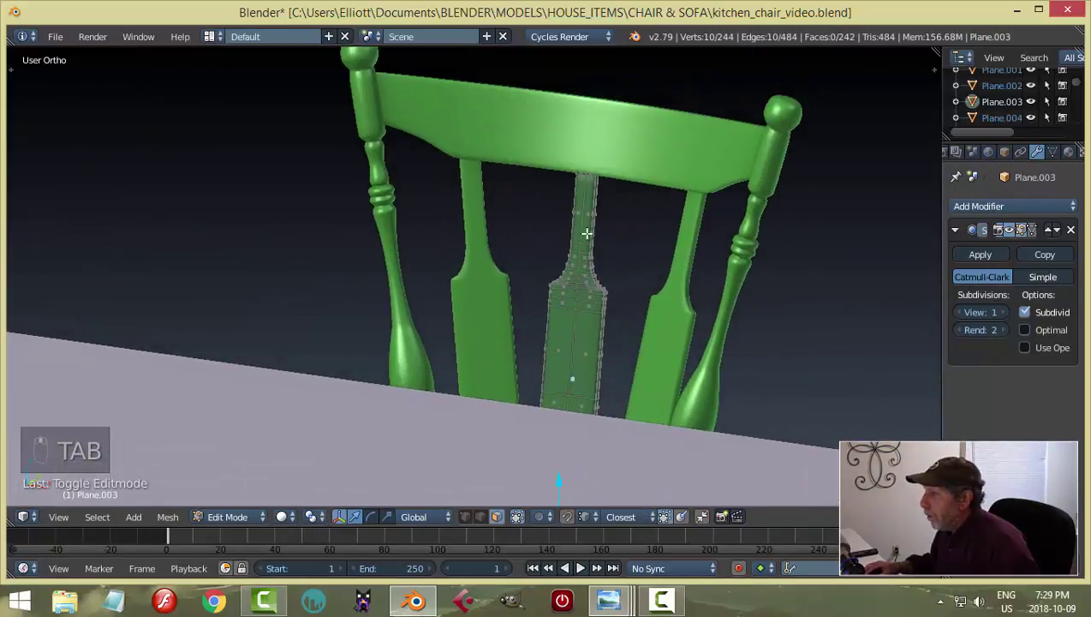
{"action": "key", "text": "ctrl+r"}
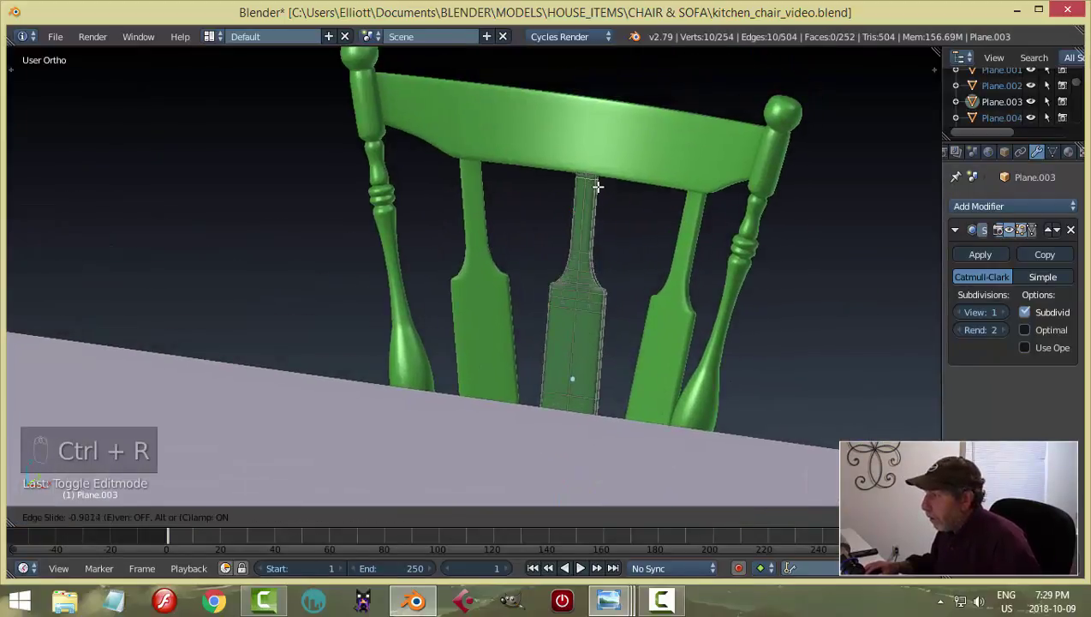
{"action": "key", "text": "Tab"}
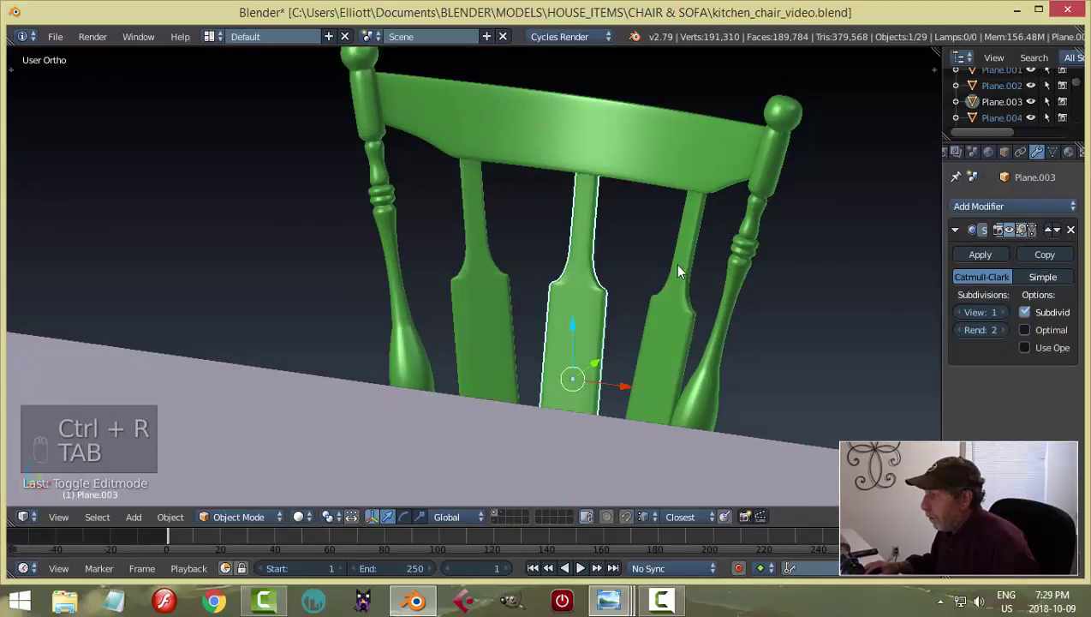
Step: Set the neighbouring back splat to viewport subdivision 1 and orbit toward another chair
{"action": "right_click", "coordinate": [684, 265]}
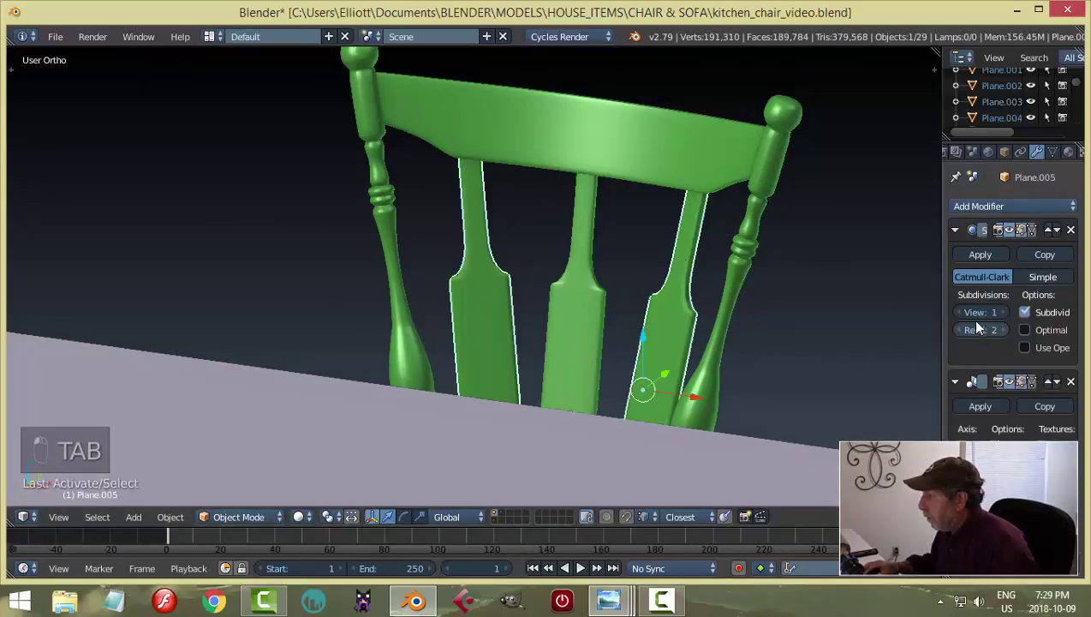
{"action": "left_click_drag", "start_coordinate": [958, 385], "coordinate": [647, 347]}
{"action": "key", "text": "a"}
{"action": "middle_click", "coordinate": [621, 336]}
{"action": "middle_click", "coordinate": [633, 307]}
{"action": "middle_click", "coordinate": [671, 279]}
{"action": "middle_click", "coordinate": [677, 270]}
{"action": "middle_click", "coordinate": [672, 291]}
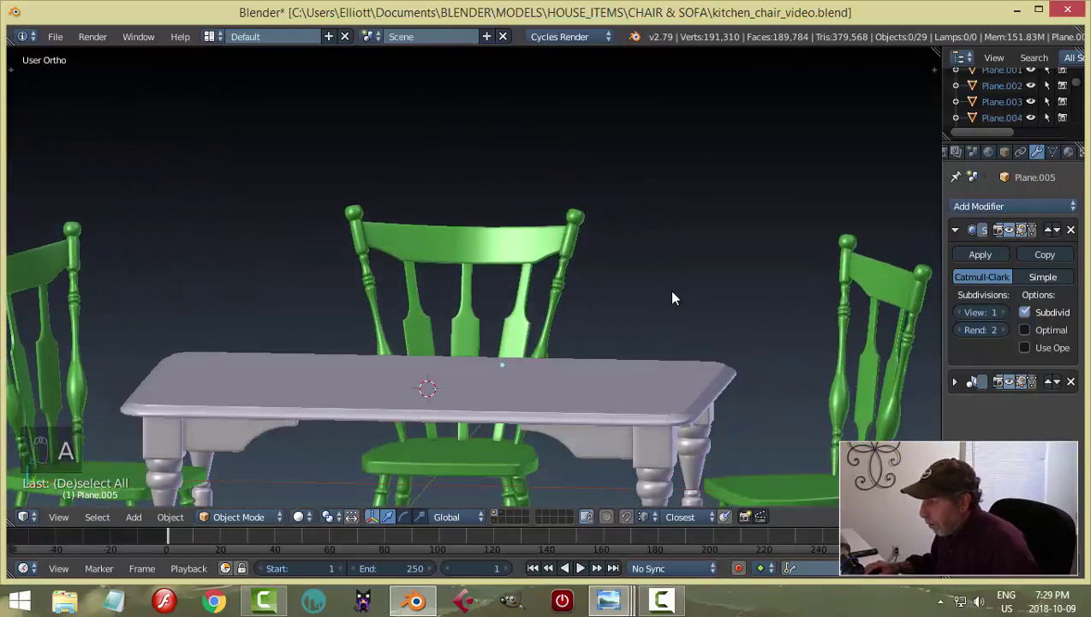
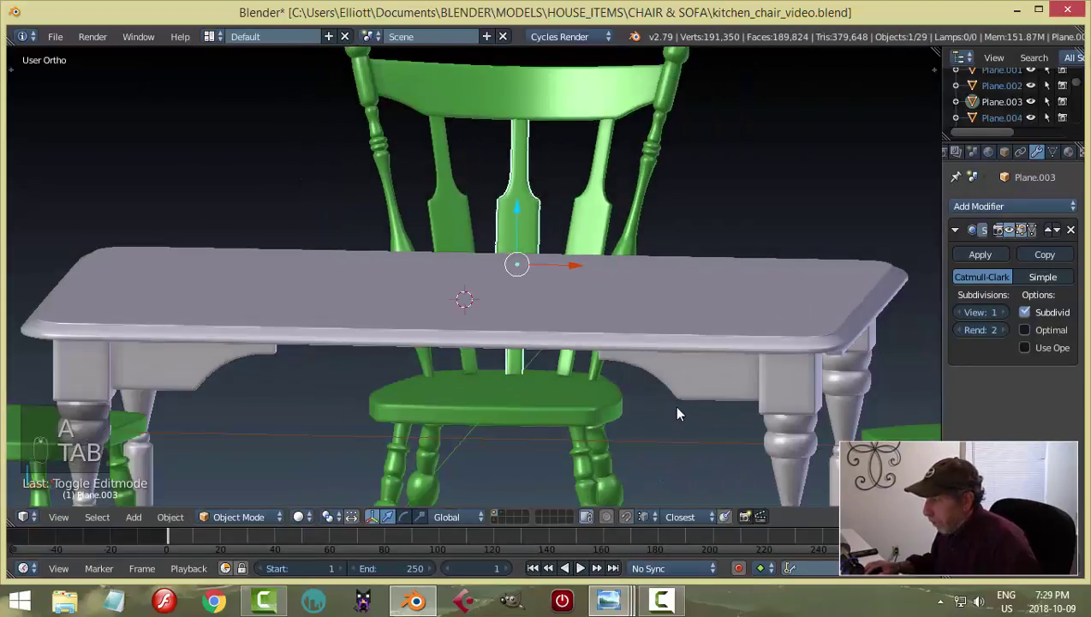
Step: Add two edge loops across the next chair's centre back splat
{"action": "key", "text": "a"}
{"action": "middle_click", "coordinate": [638, 436]}
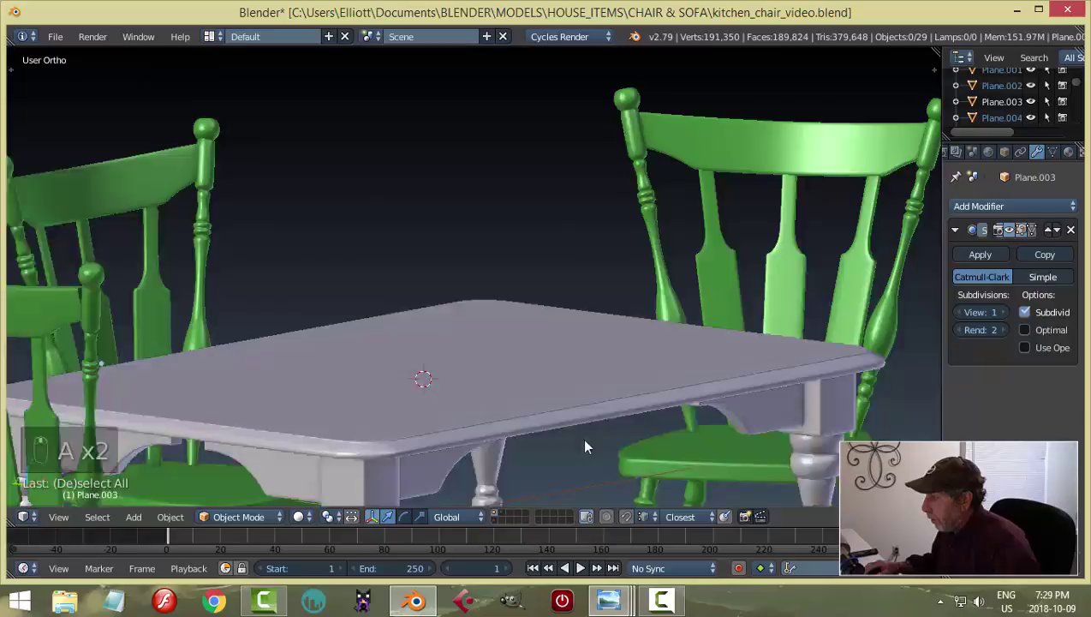
{"action": "right_click", "coordinate": [630, 340]}
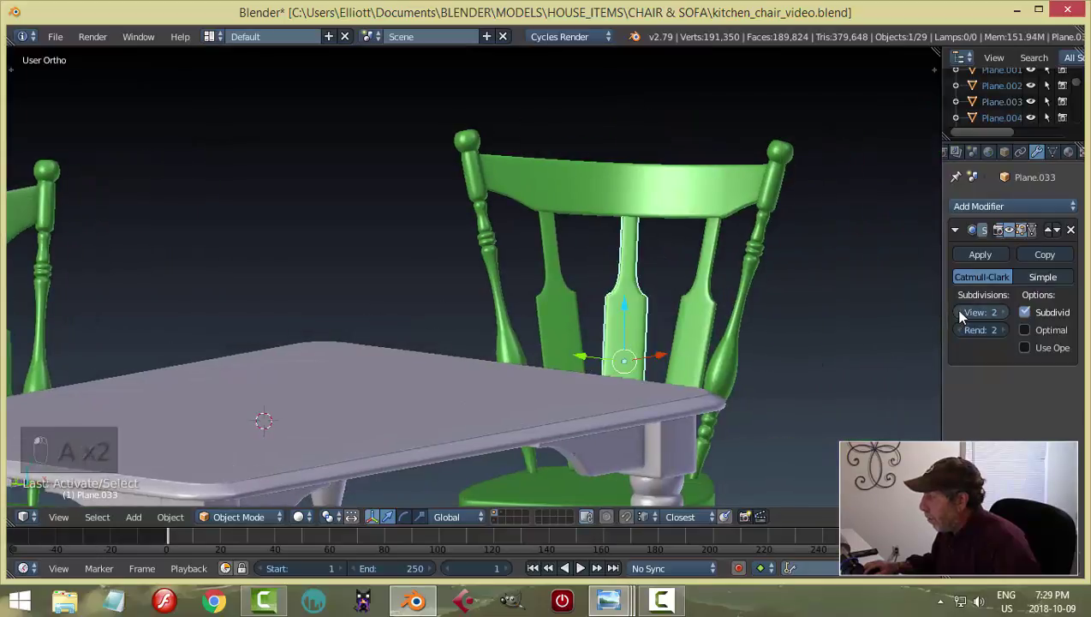
{"action": "key", "text": "Tab"}
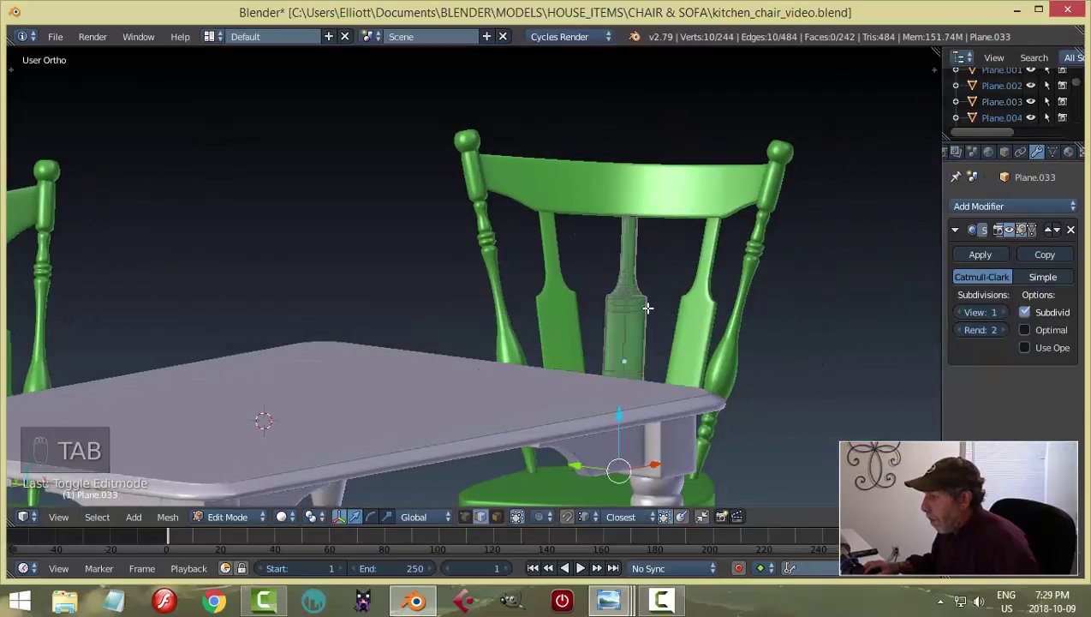
{"action": "key", "text": "ctrl+r"}
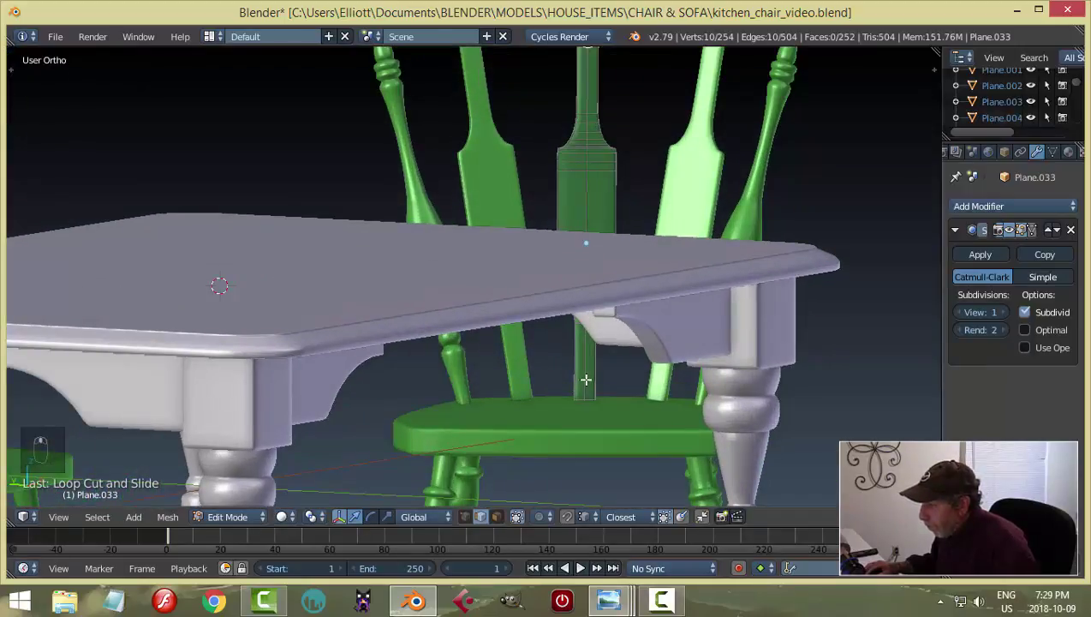
{"action": "key", "text": "ctrl+r"}
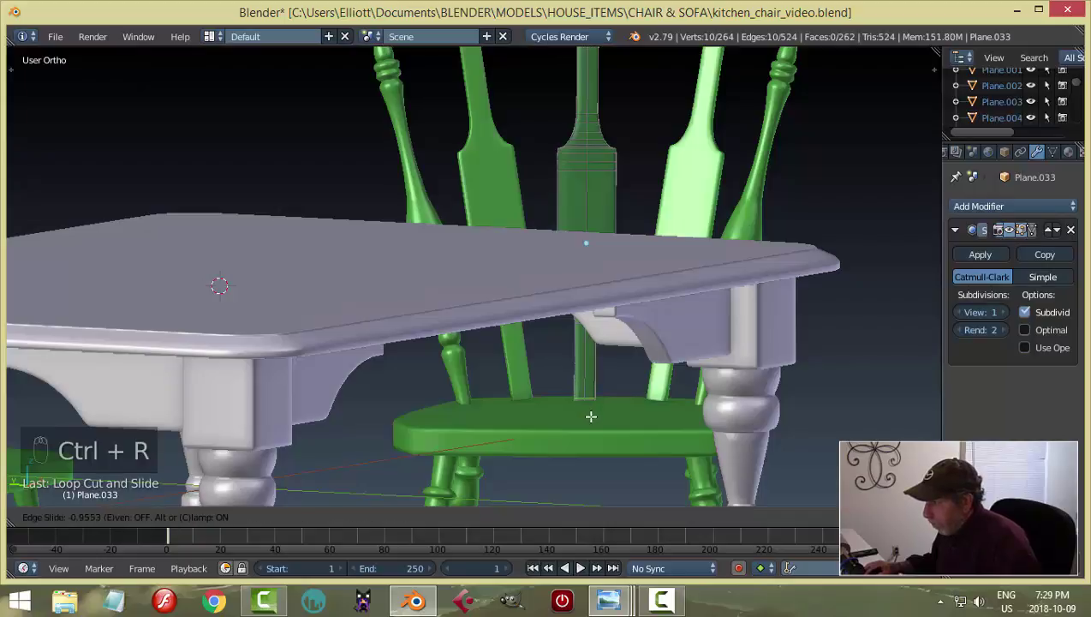
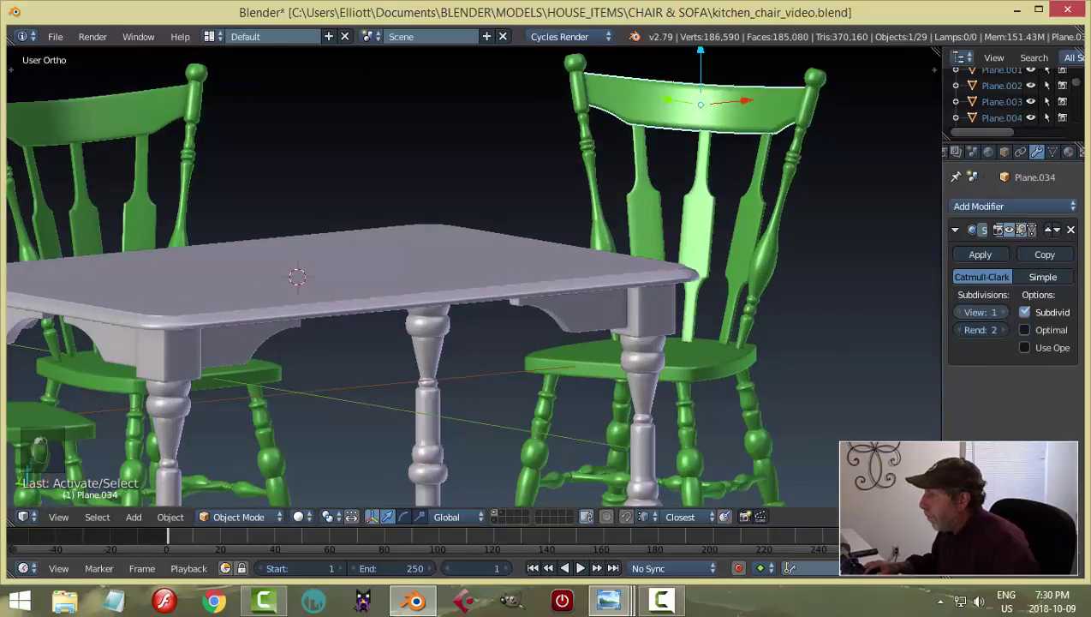
Step: Add two edge loops across another chair's centre back splat and return to Object Mode
{"action": "key", "text": "a"}
{"action": "middle_click", "coordinate": [778, 332]}
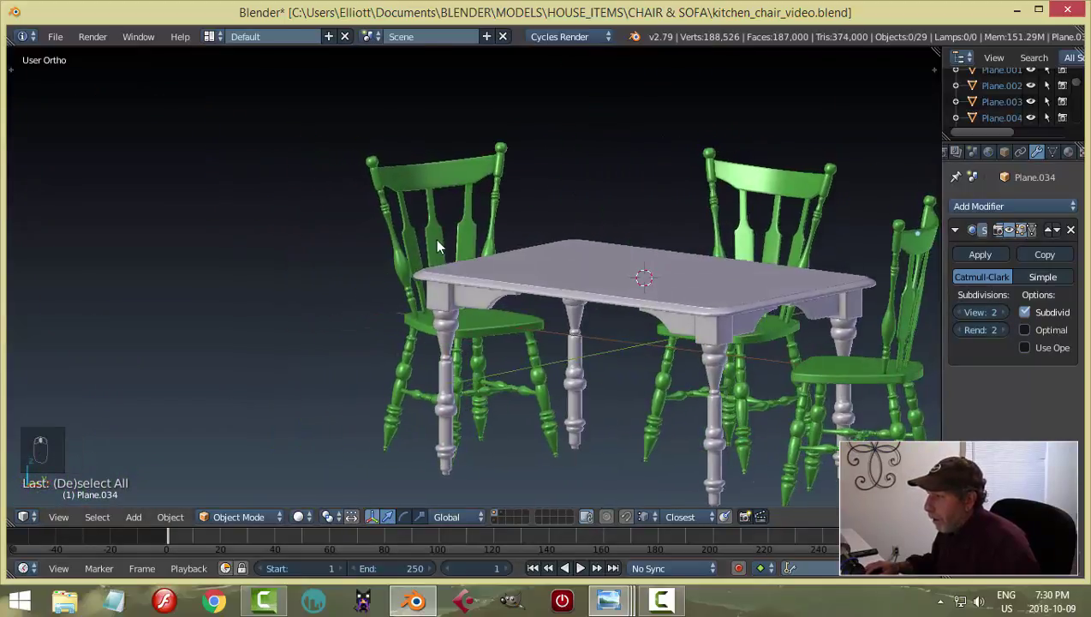
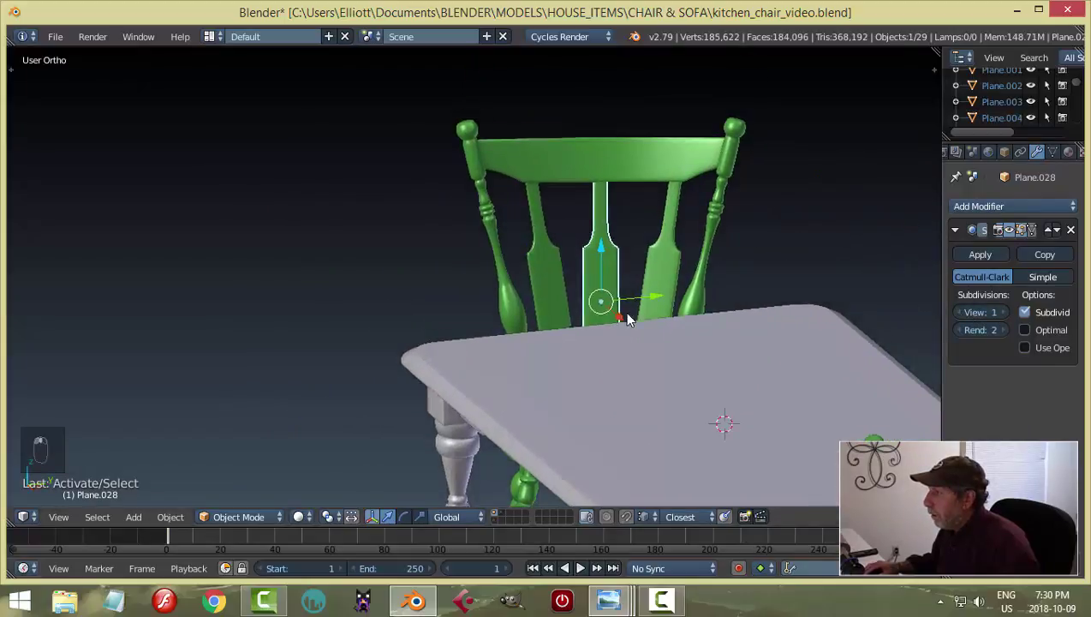
{"action": "key", "text": "Tab"}
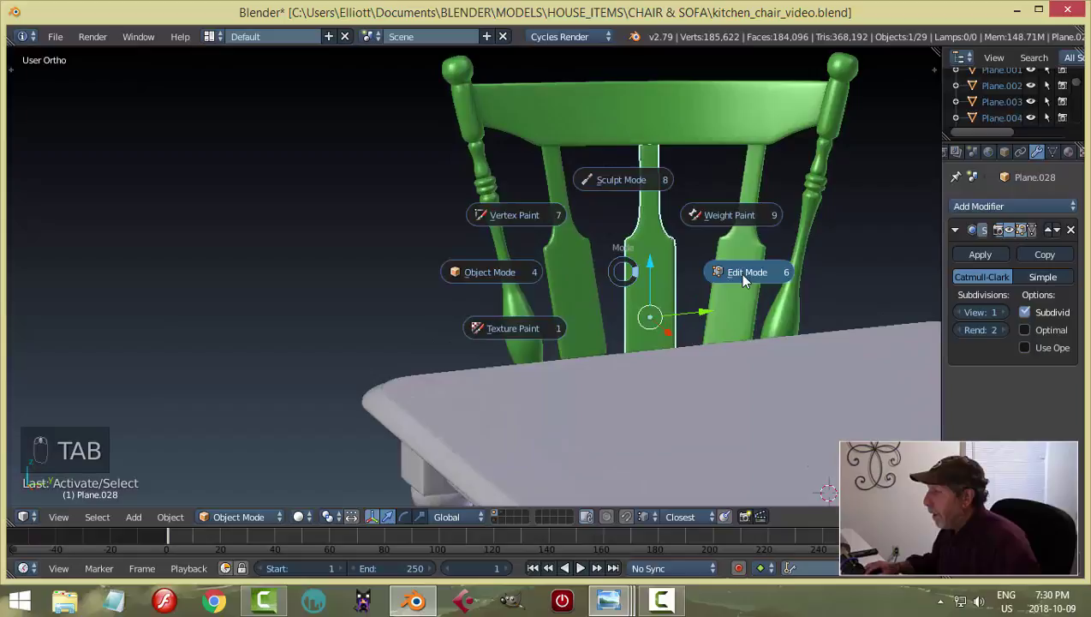
{"action": "key", "text": "ctrl+r"}
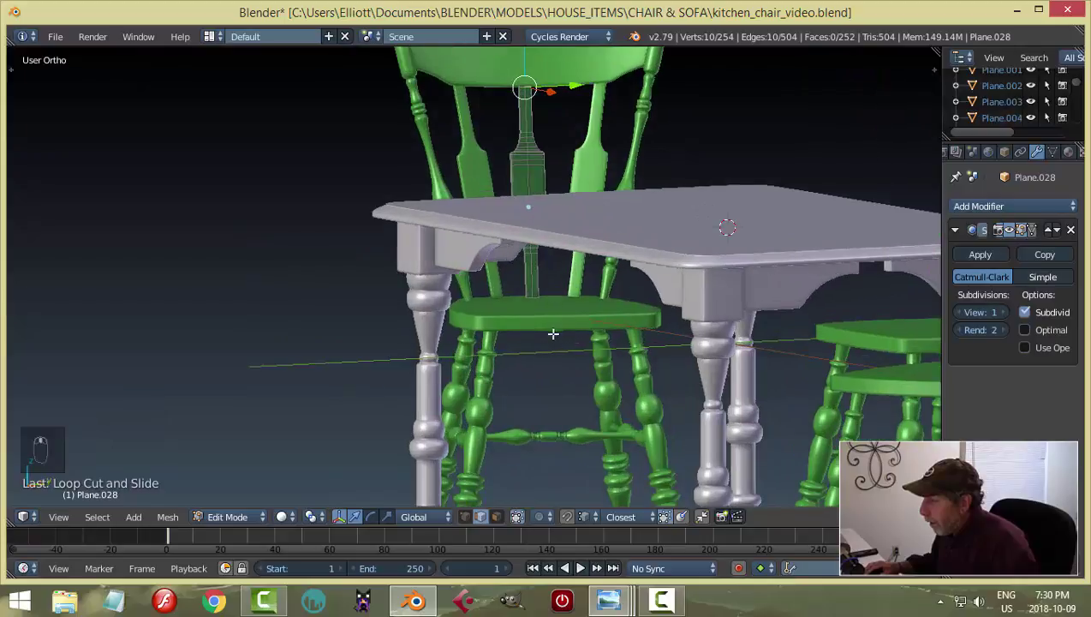
{"action": "key", "text": "ctrl+r"}
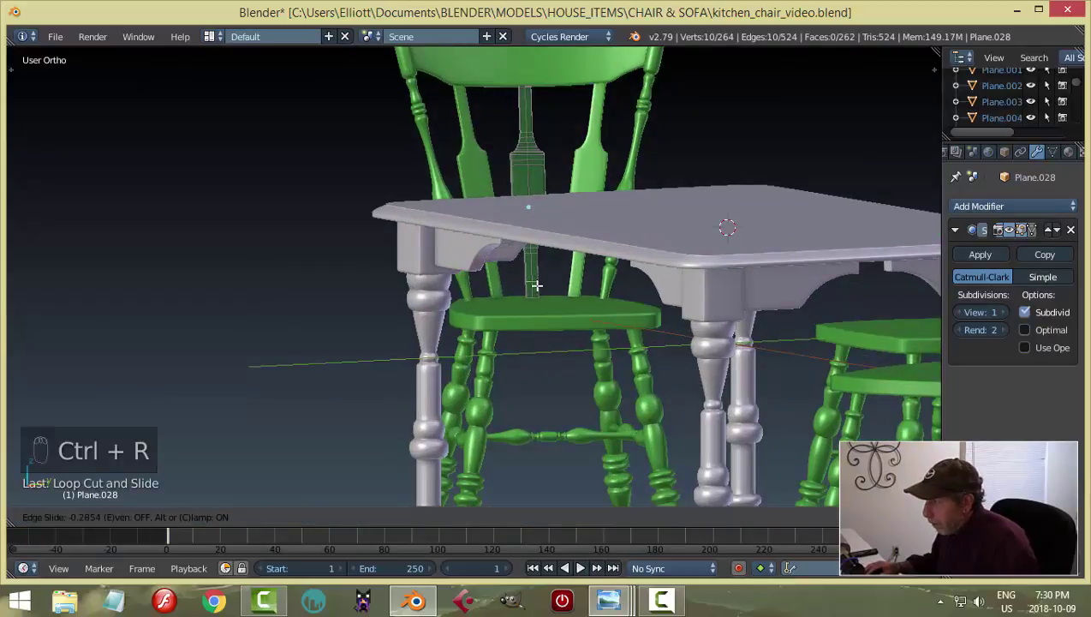
{"action": "key", "text": "a"}
{"action": "key", "text": "Tab"}
Step: Look over the whole table set and save the blend file
{"action": "key", "text": "a"}
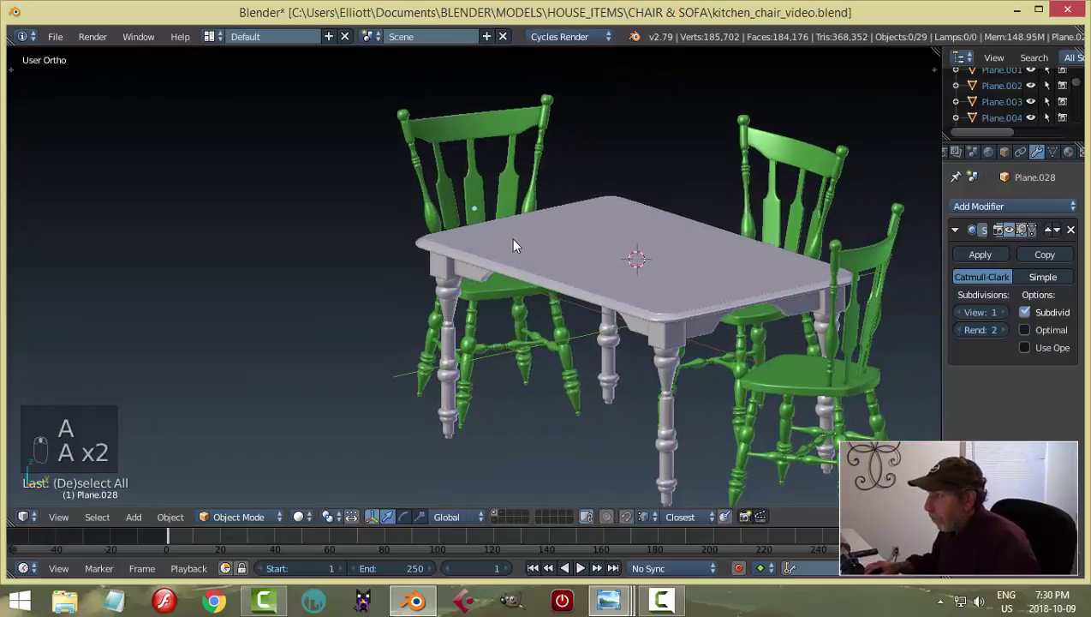
{"action": "left_click_drag", "start_coordinate": [517, 195], "coordinate": [597, 241]}
{"action": "key", "text": "a"}
{"action": "key", "text": "ctrl+s"}
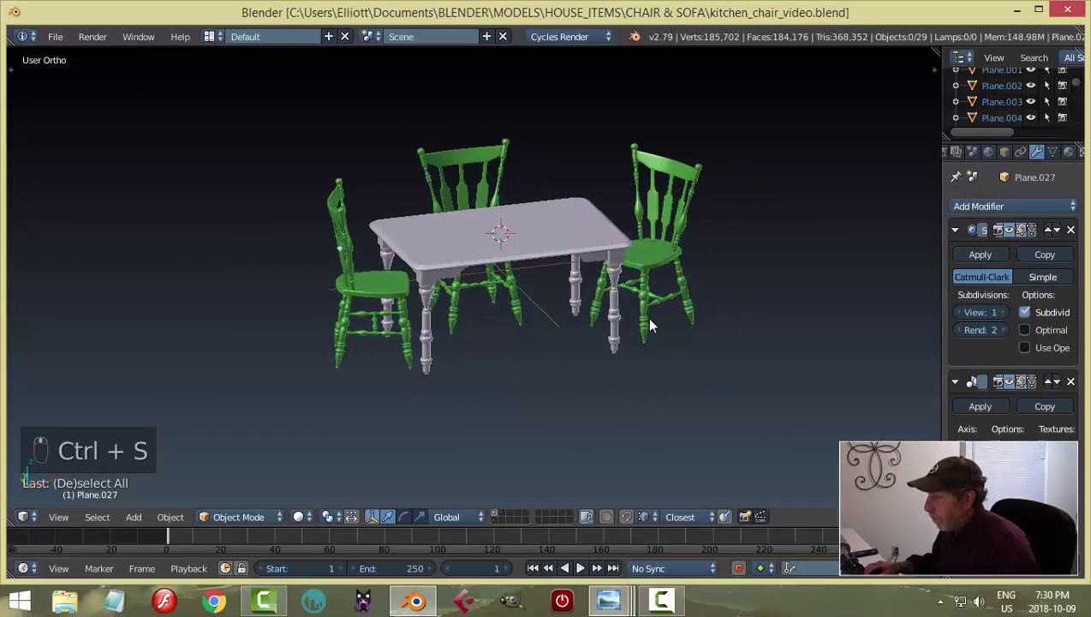
Step: View the scene through the camera with the room around the table and chairs, then save the file
{"action": "key", "text": "KP_0"}
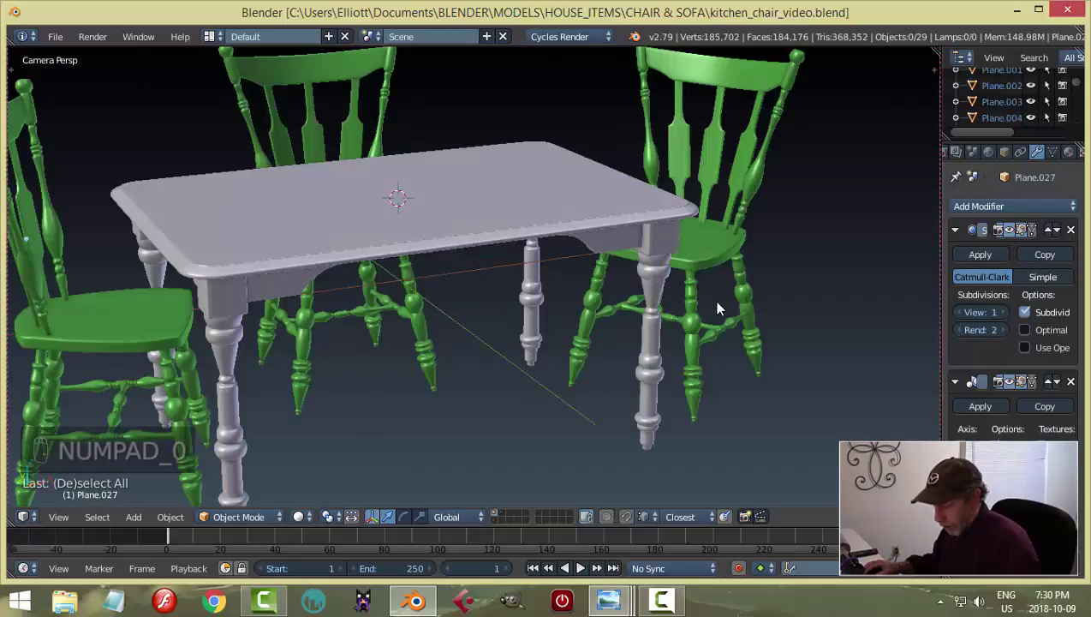
{"action": "left_click_drag", "start_coordinate": [498, 529], "coordinate": [550, 316]}
{"action": "left_click_drag", "start_coordinate": [568, 320], "coordinate": [583, 324]}
{"action": "middle_click", "coordinate": [613, 358]}
{"action": "scroll", "scroll_direction": "up", "scroll_amount": 3}
{"action": "left_click_drag", "start_coordinate": [611, 357], "coordinate": [632, 358]}
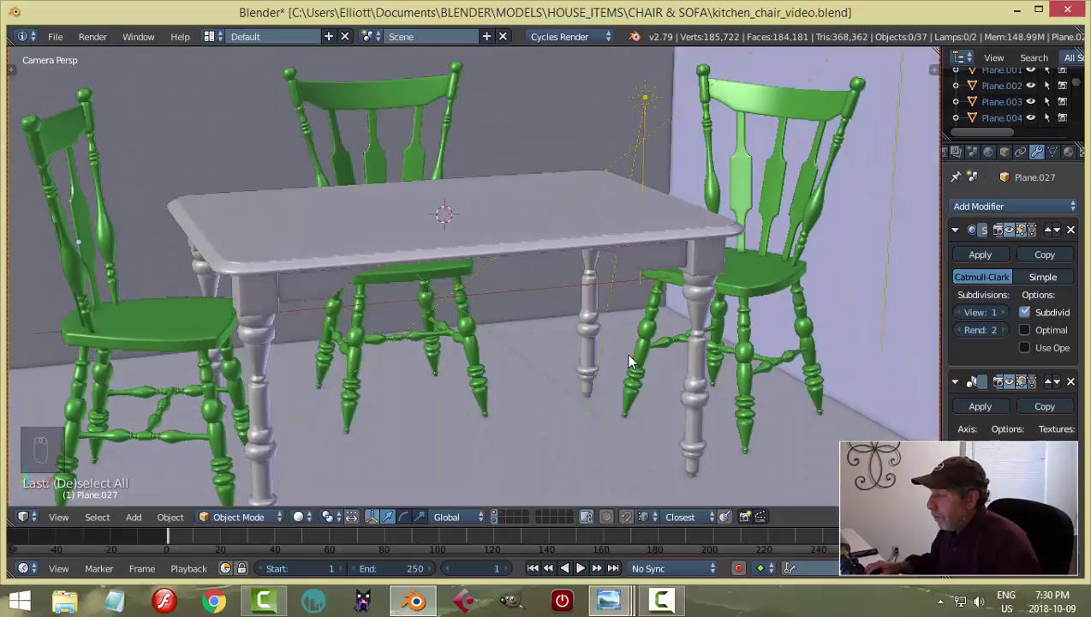
{"action": "key", "text": "ctrl+s"}
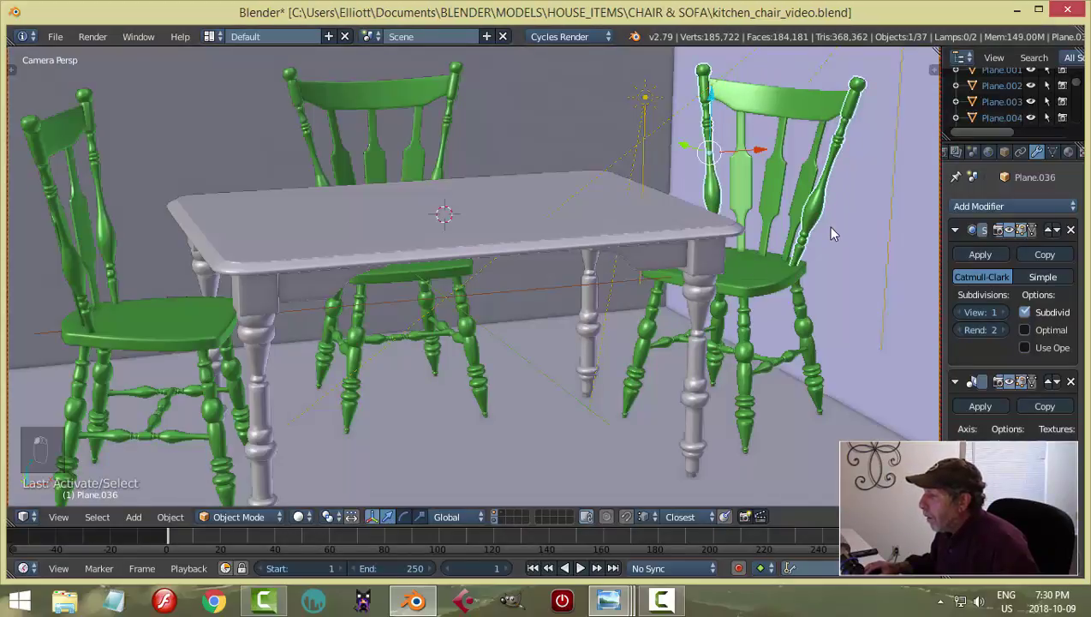
Step: Remove duplicate vertices from the chair's side spindle using the mesh tools
{"action": "key", "text": "Tab"}
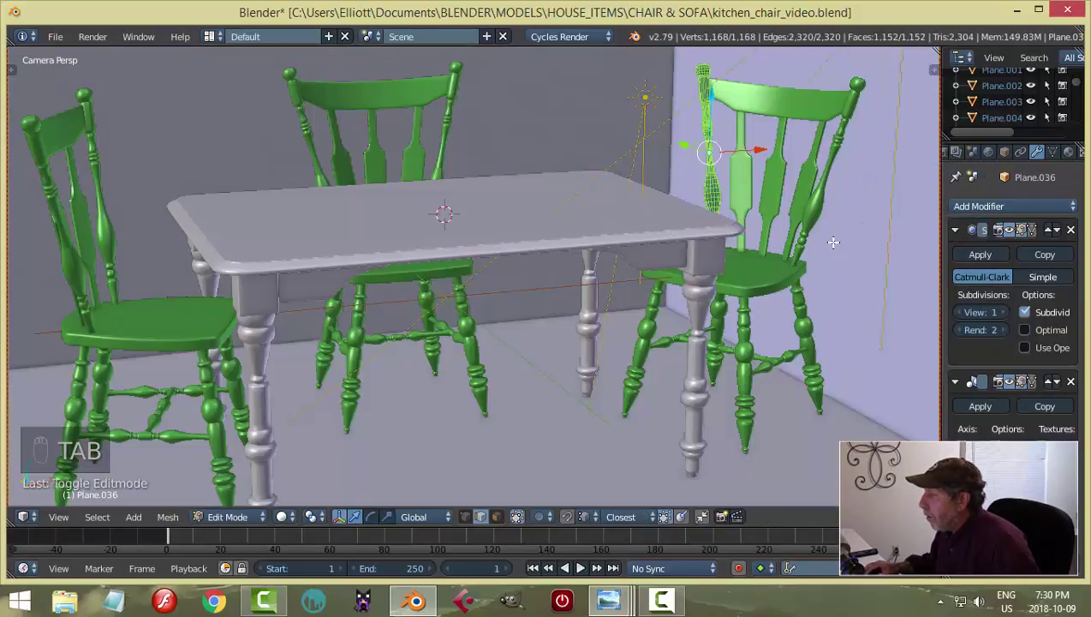
{"action": "key", "text": "a"}
{"action": "key", "text": "a"}
{"action": "key", "text": "t"}
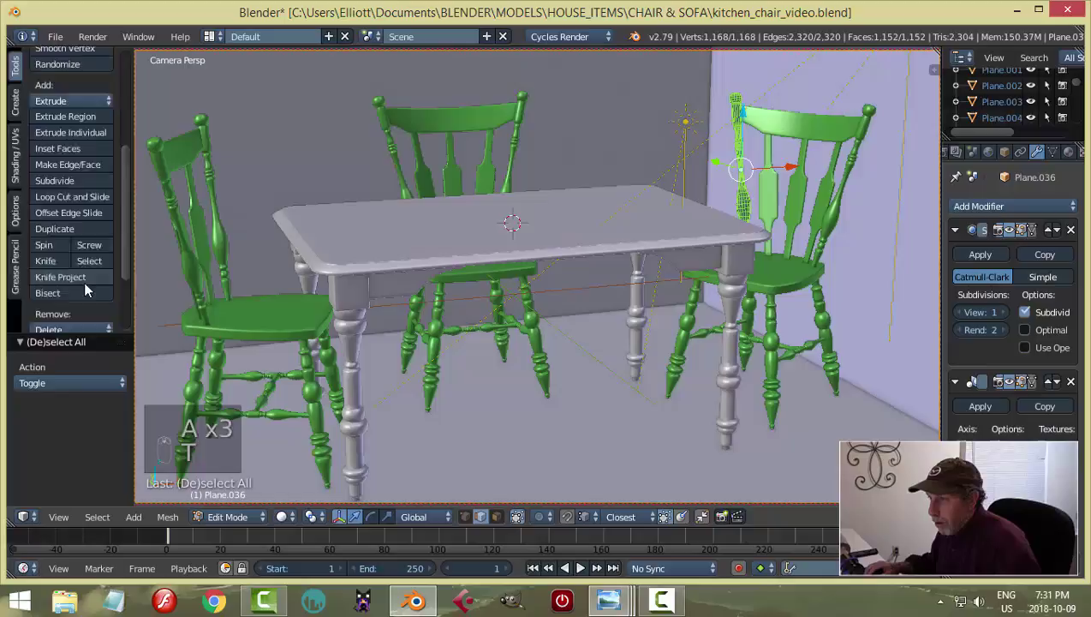
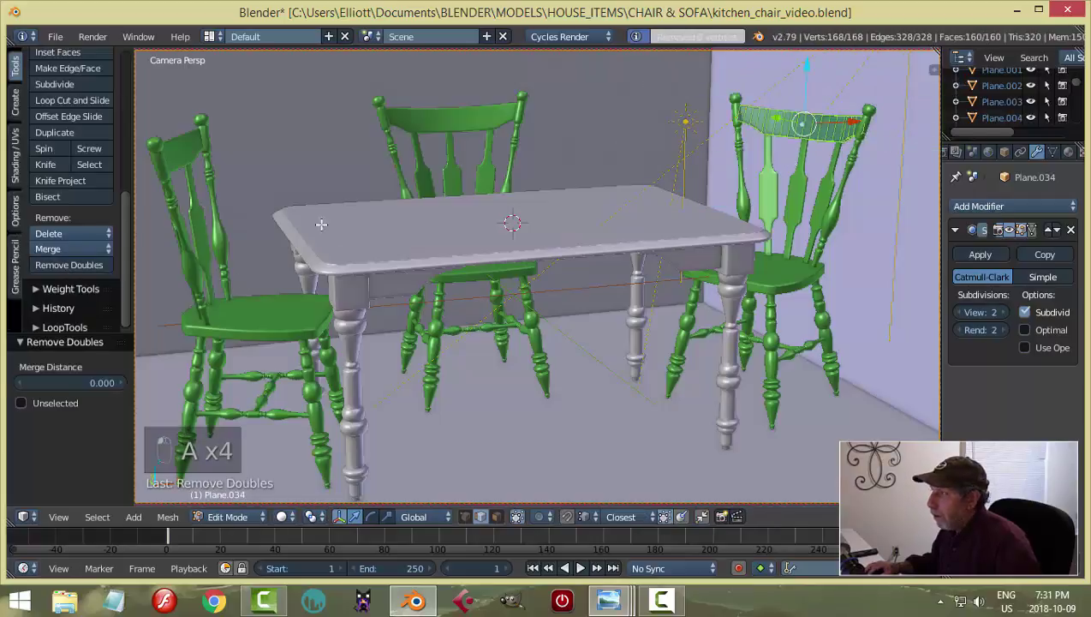
{"action": "key", "text": "a"}
{"action": "key", "text": "Tab"}
Step: Remove duplicate vertices from the chair seat and a chair leg
{"action": "key", "text": "Tab"}
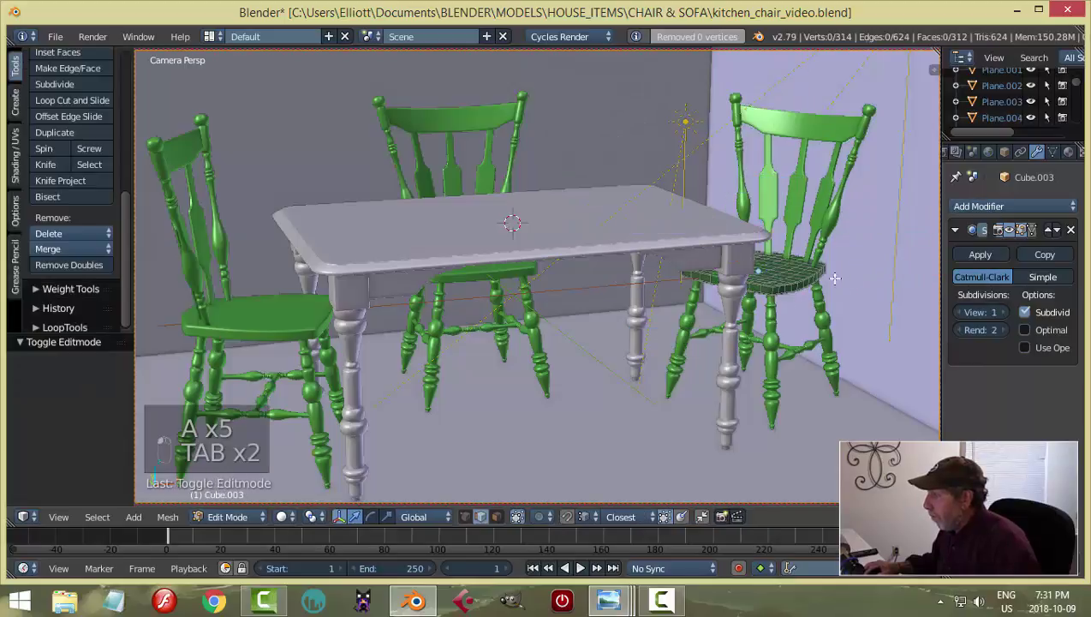
{"action": "key", "text": "a"}
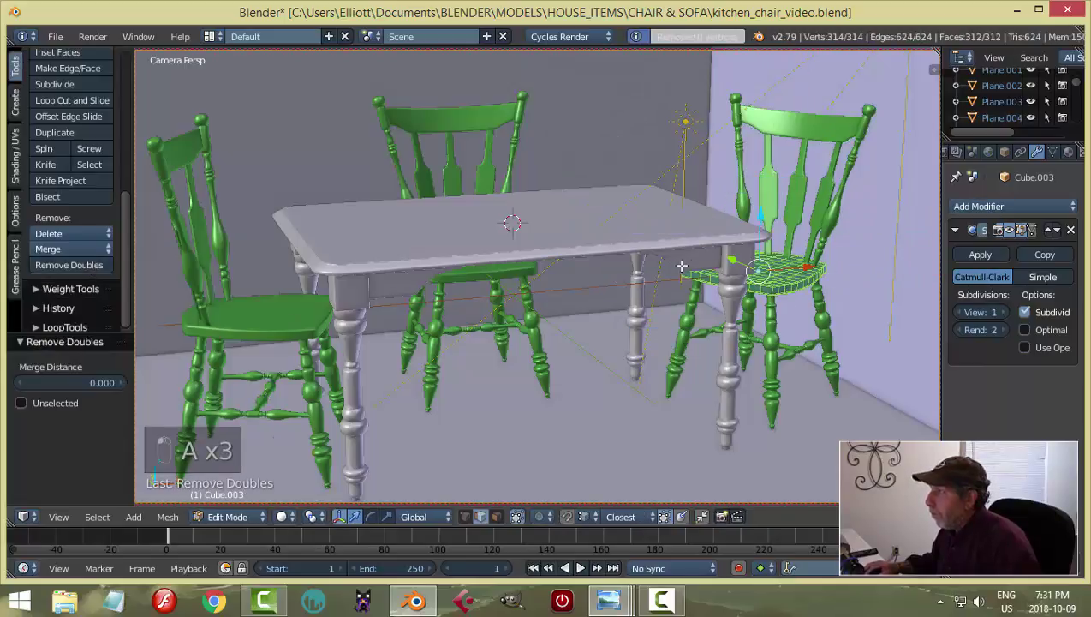
{"action": "key", "text": "a"}
{"action": "key", "text": "Tab"}
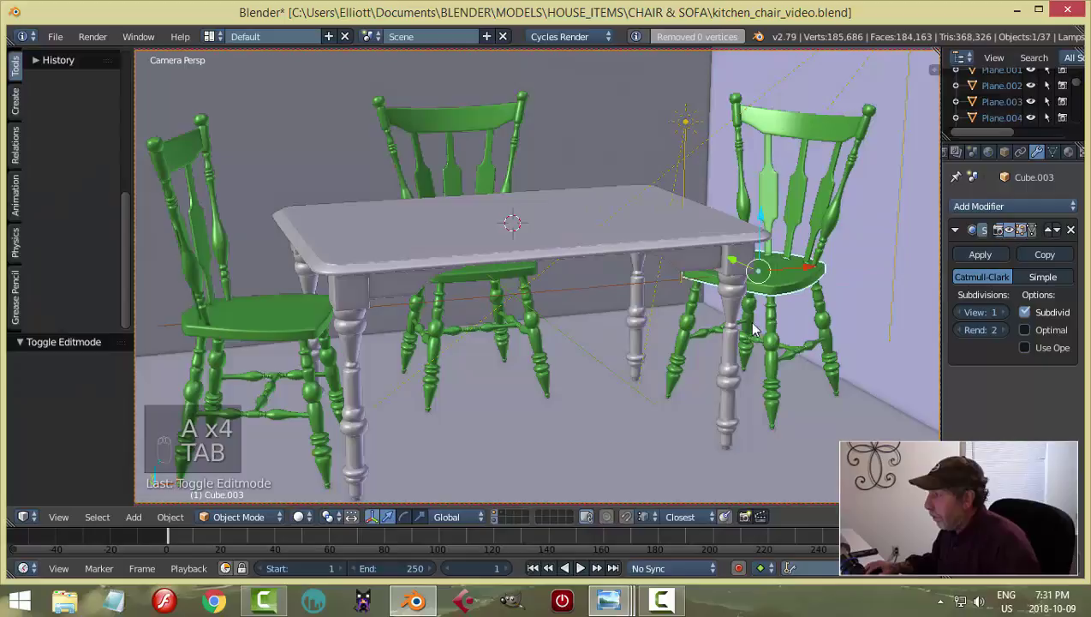
{"action": "key", "text": "Tab"}
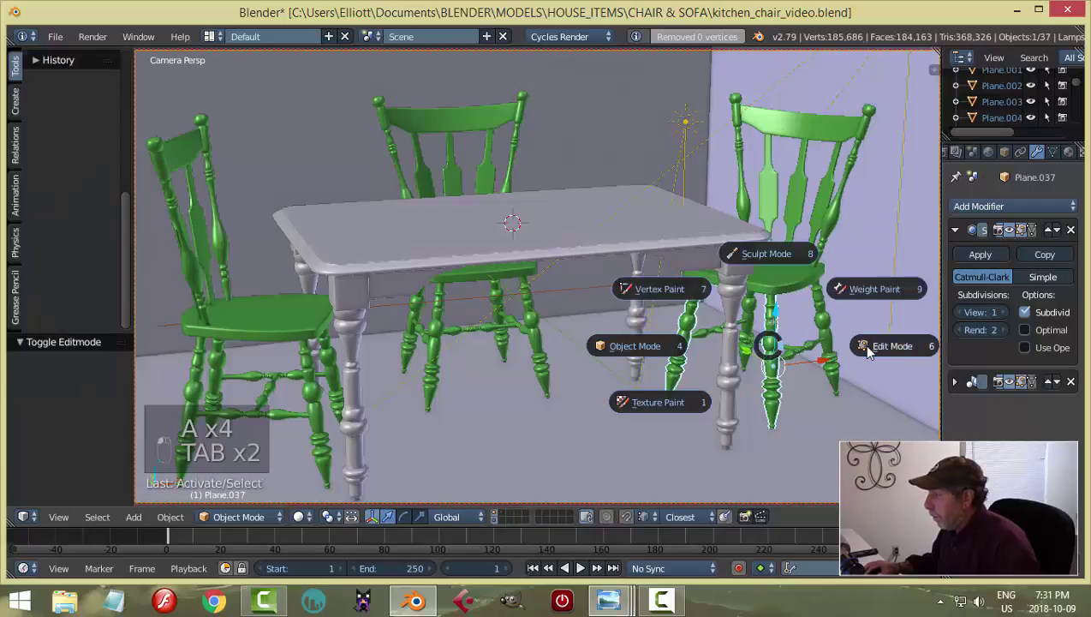
{"action": "key", "text": "a"}
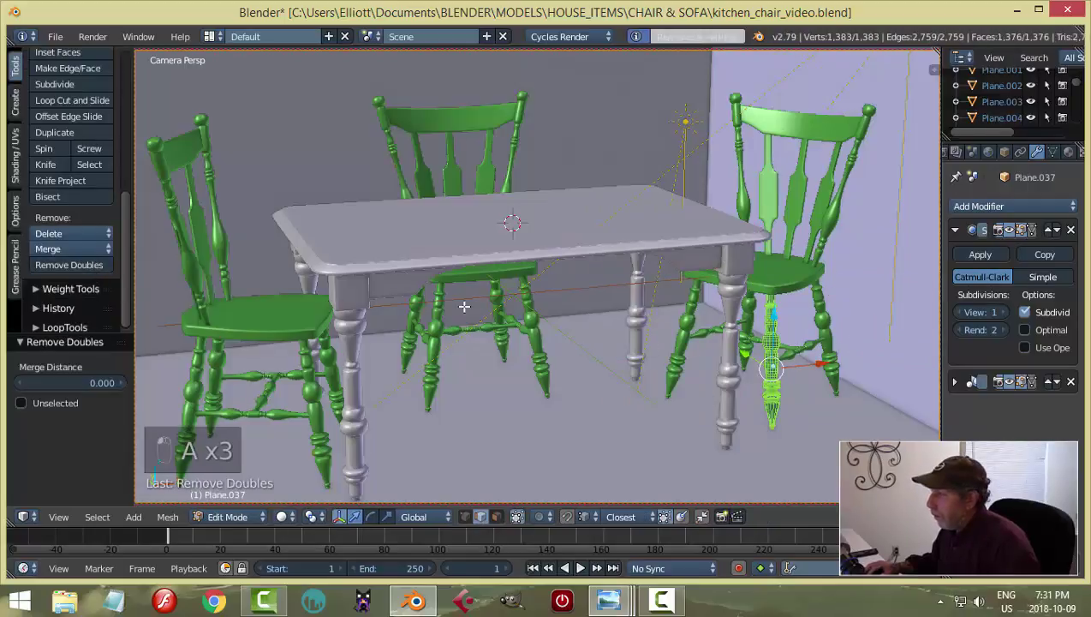
{"action": "key", "text": "a"}
{"action": "key", "text": "Tab"}
{"action": "key", "text": "Tab"}
Step: Remove duplicate vertices from a chair spindle and the table legs
{"action": "key", "text": "a"}
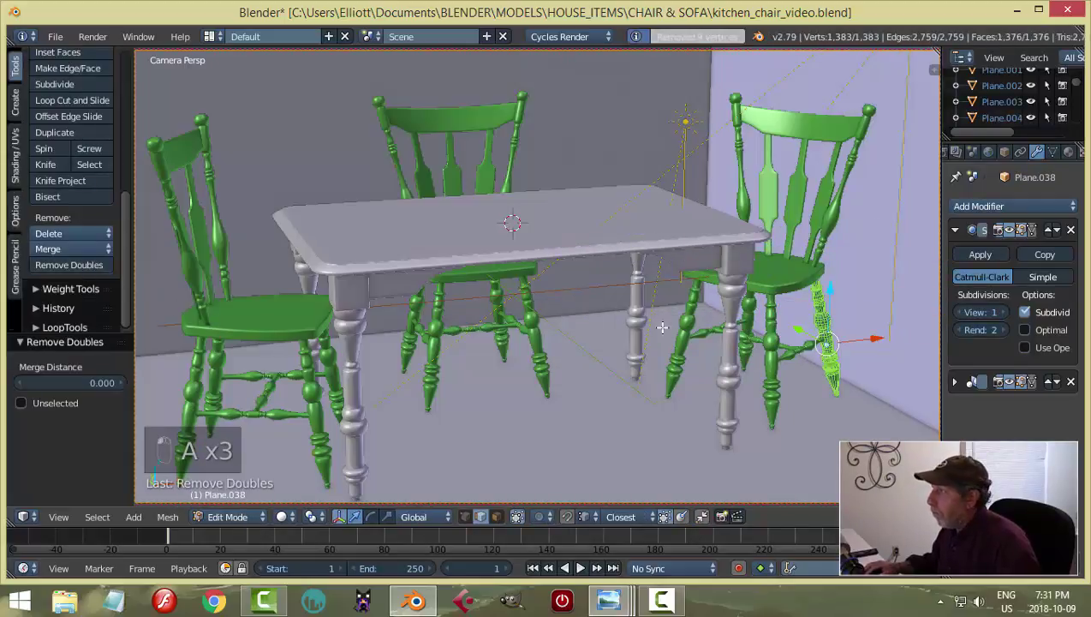
{"action": "key", "text": "a"}
{"action": "key", "text": "Tab"}
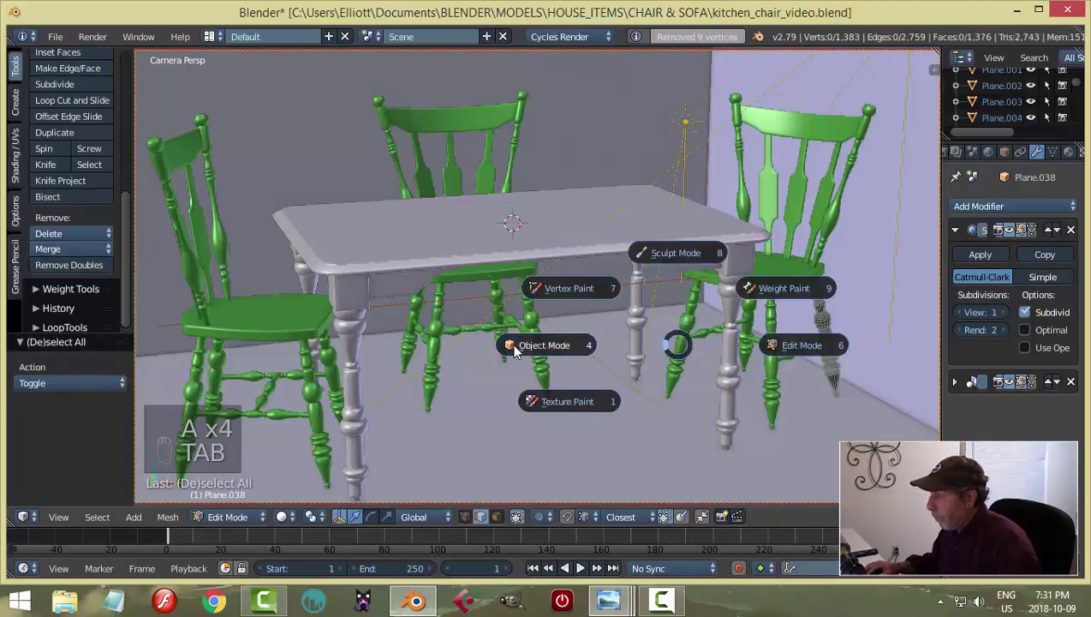
{"action": "key", "text": "Tab"}
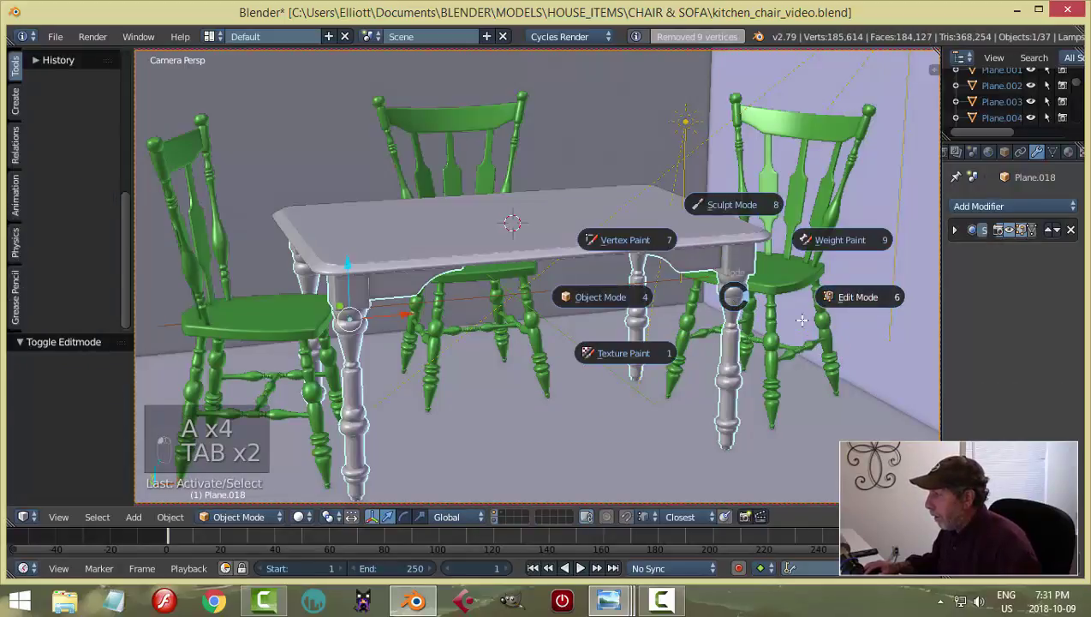
{"action": "key", "text": "a"}
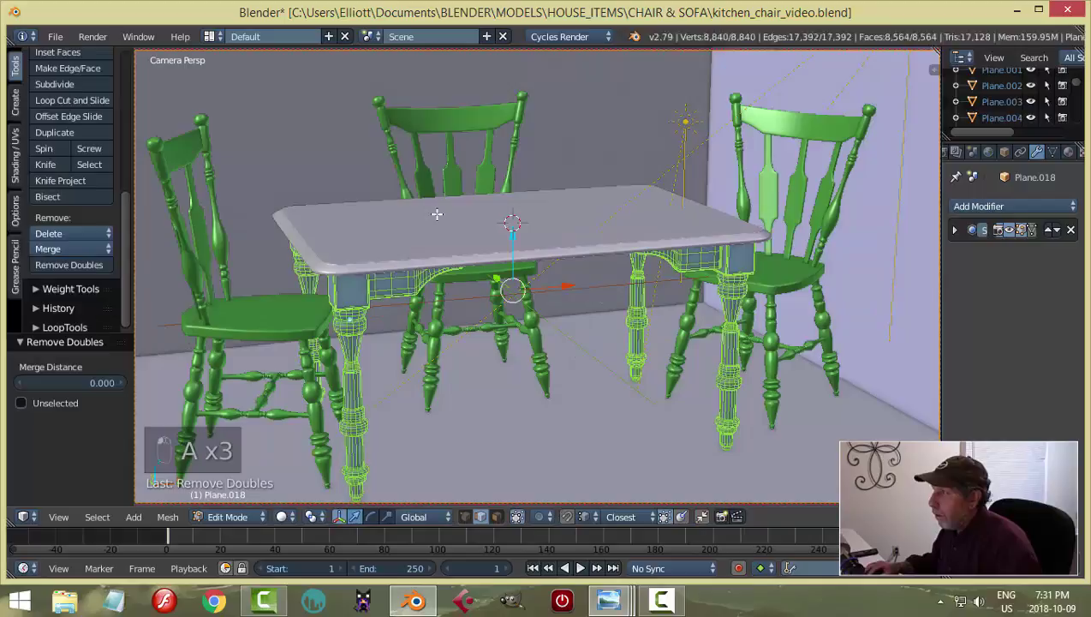
{"action": "key", "text": "a"}
{"action": "key", "text": "Tab"}
{"action": "key", "text": "Tab"}
Step: Remove duplicate vertices from the tabletop and another chair spindle
{"action": "key", "text": "a"}
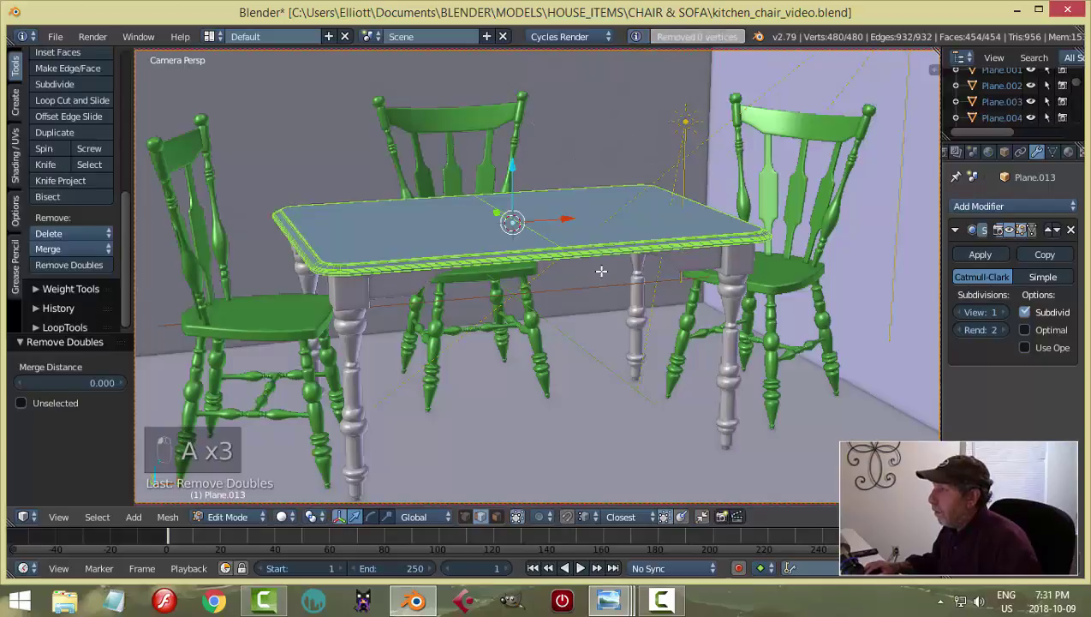
{"action": "key", "text": "a"}
{"action": "key", "text": "Tab"}
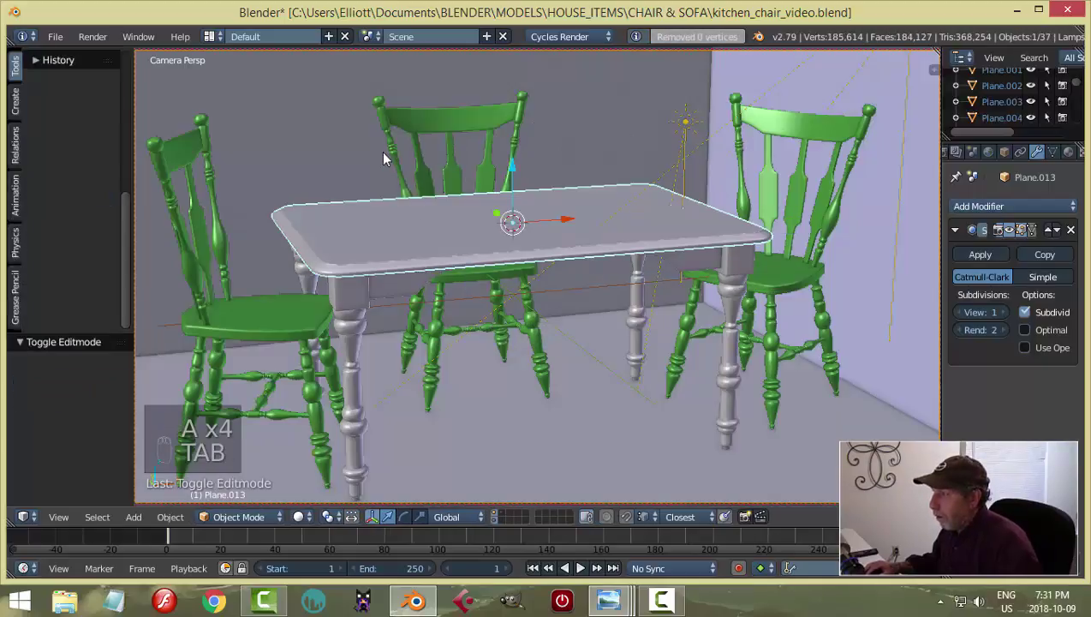
{"action": "key", "text": "Tab"}
{"action": "key", "text": "a"}
{"action": "key", "text": "a"}
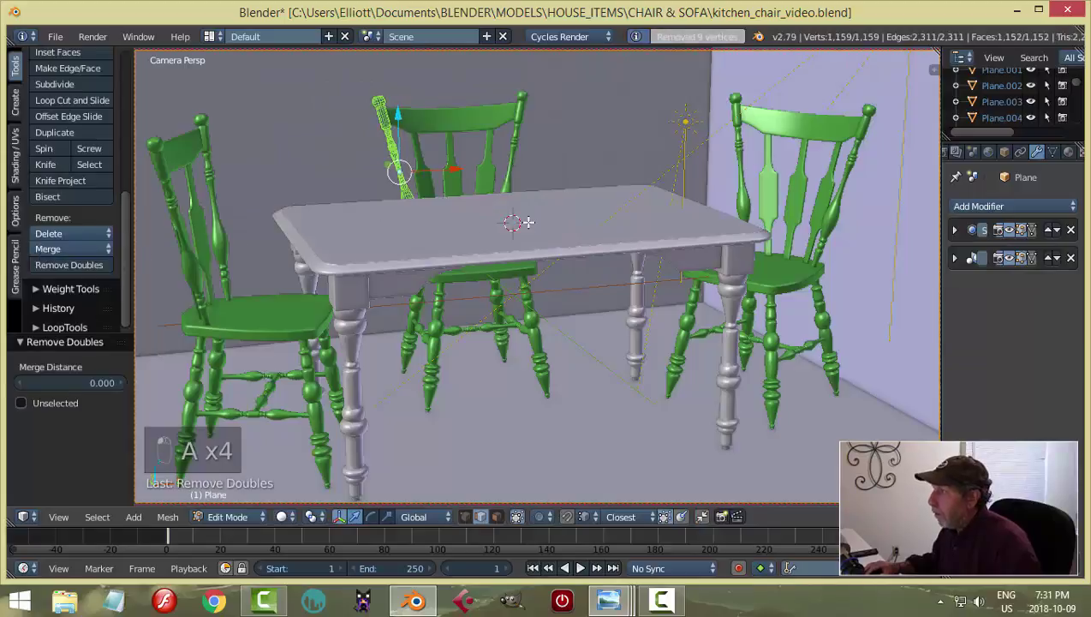
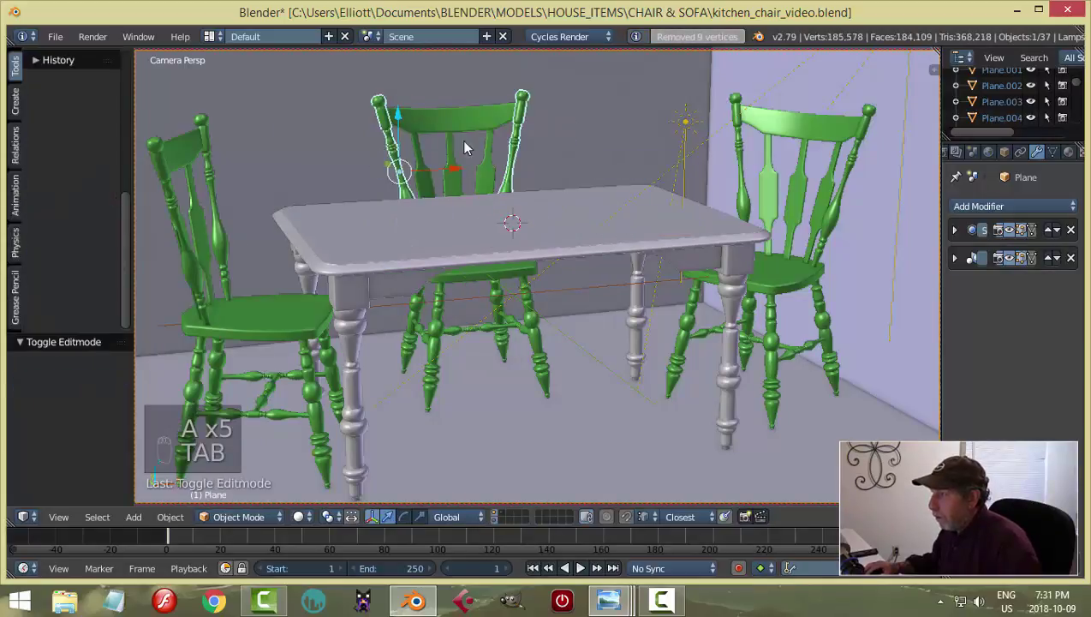
Step: Remove duplicate vertices from a chair's front leg
{"action": "right_click", "coordinate": [604, 198]}
{"action": "right_click", "coordinate": [535, 327]}
{"action": "key", "text": "Tab"}
{"action": "key", "text": "a"}
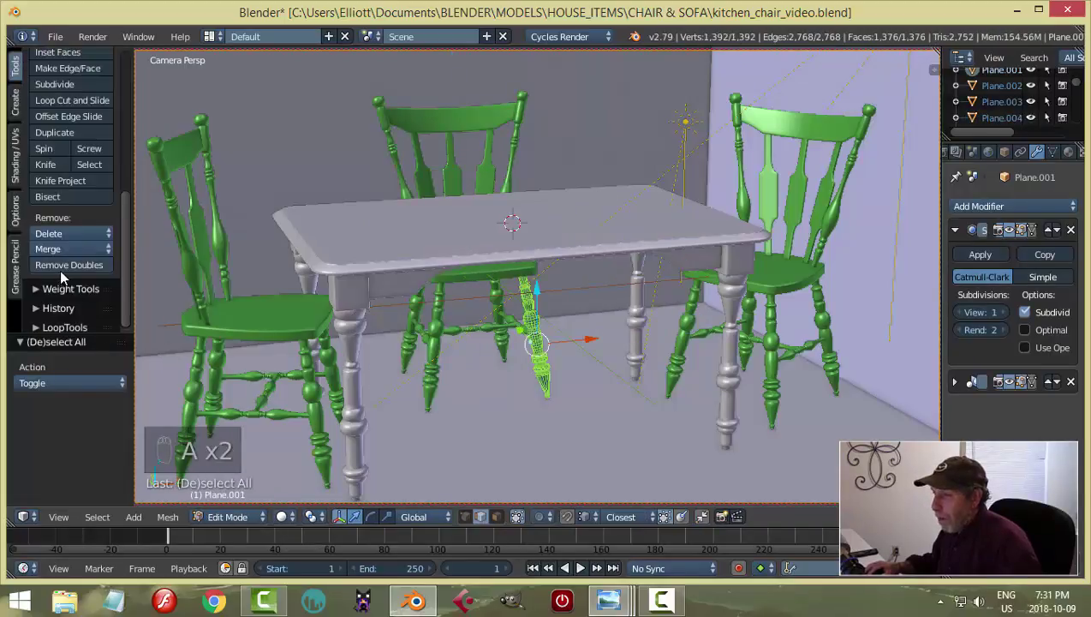
{"action": "key", "text": "a"}
{"action": "key", "text": "Tab"}
Step: Remove duplicate vertices from the next chair part
{"action": "right_click", "coordinate": [314, 395]}
{"action": "key", "text": "Tab"}
{"action": "key", "text": "Tab"}
{"action": "key", "text": "a"}
{"action": "key", "text": "a"}
{"action": "key", "text": "Tab"}
Step: Remove duplicate vertices from two more chair legs
{"action": "right_click", "coordinate": [201, 397]}
{"action": "key", "text": "Tab"}
{"action": "key", "text": "a"}
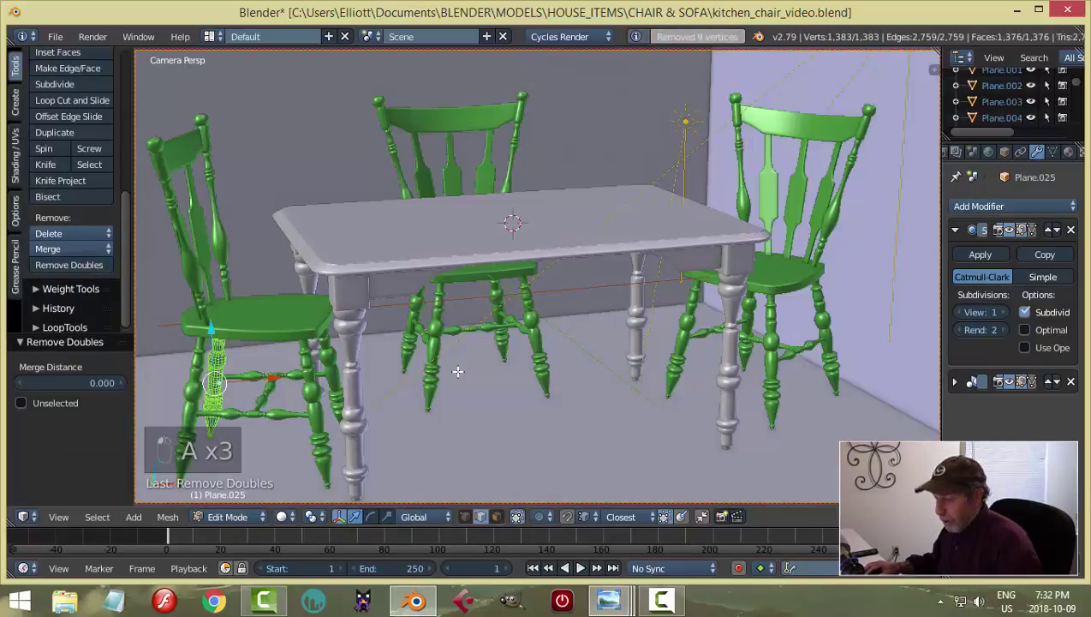
{"action": "key", "text": "a"}
{"action": "key", "text": "Tab"}
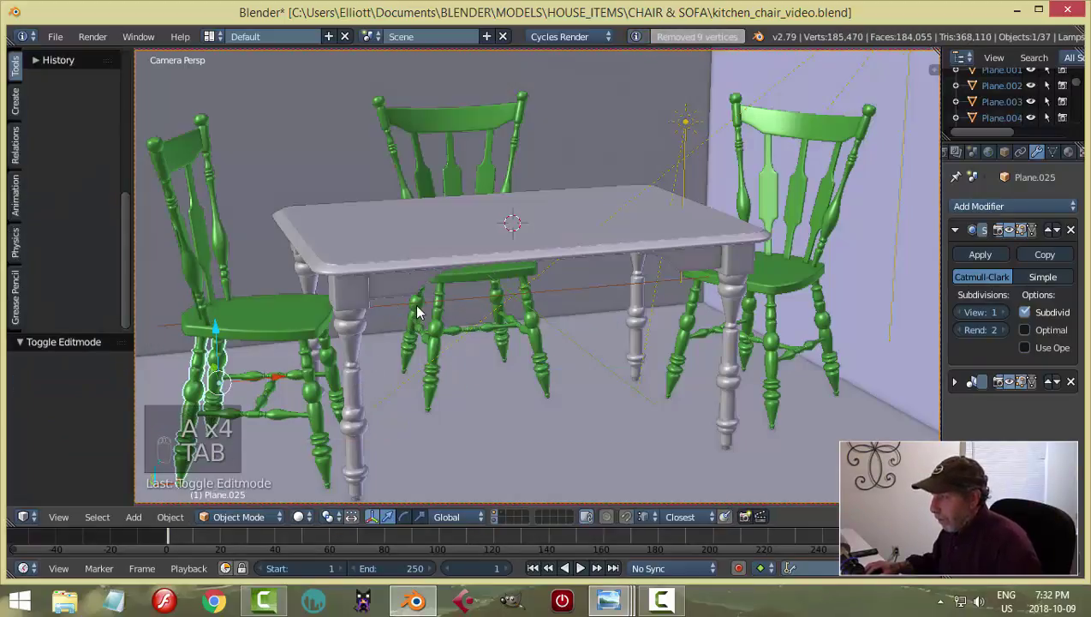
{"action": "key", "text": "Tab"}
{"action": "key", "text": "a"}
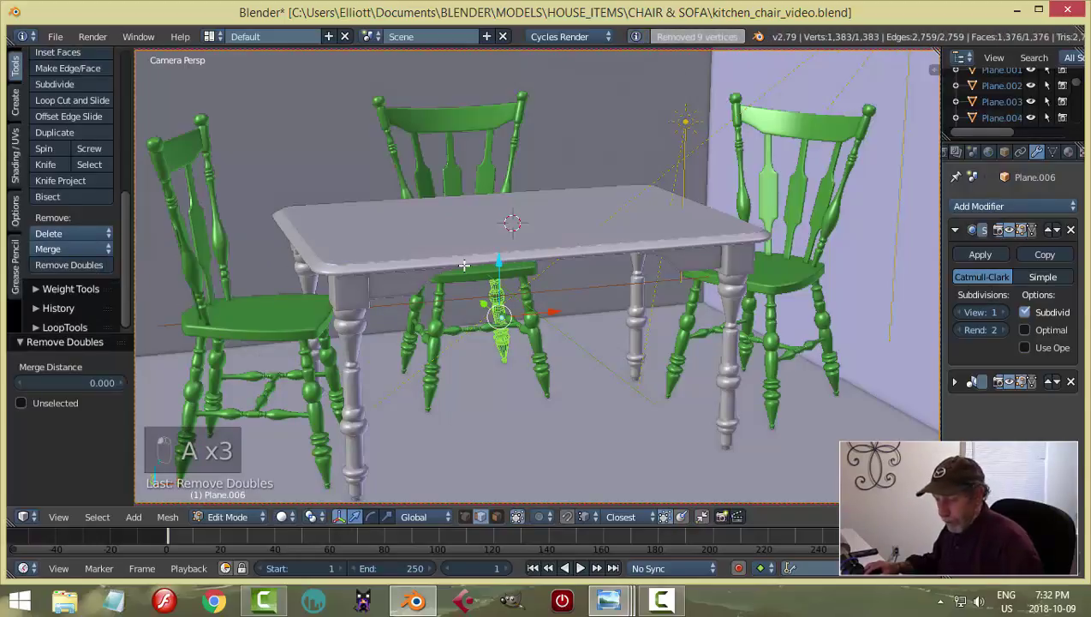
{"action": "key", "text": "a"}
{"action": "key", "text": "Tab"}
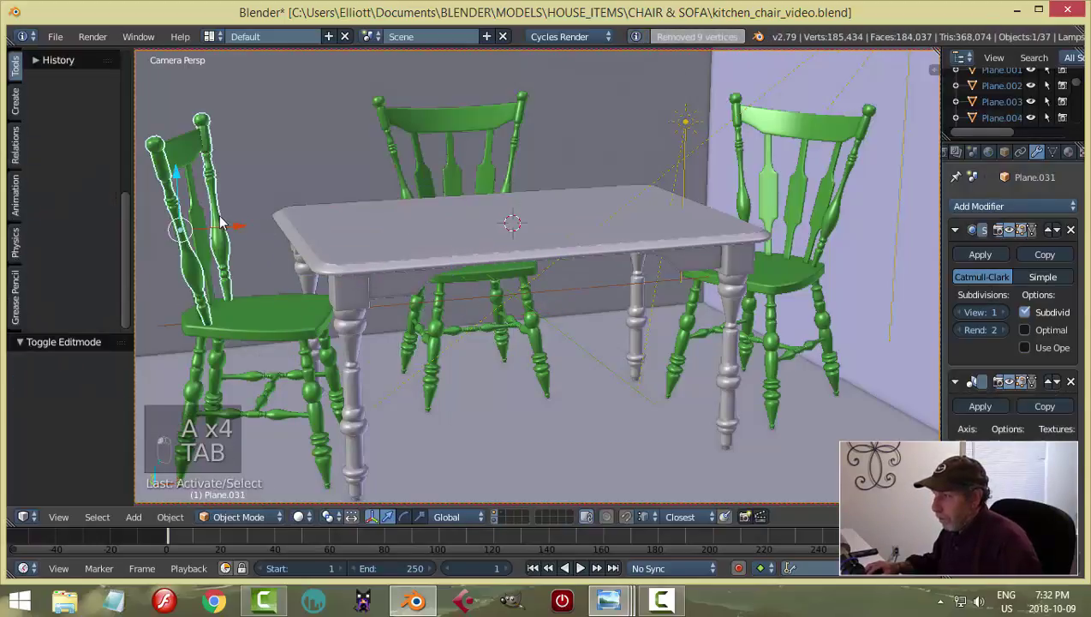
Step: Merge the 9 duplicate vertices in the left chair's back post, deselect everything and save the scene
{"action": "key", "text": "Tab"}
{"action": "key", "text": "a"}
{"action": "key", "text": "a"}
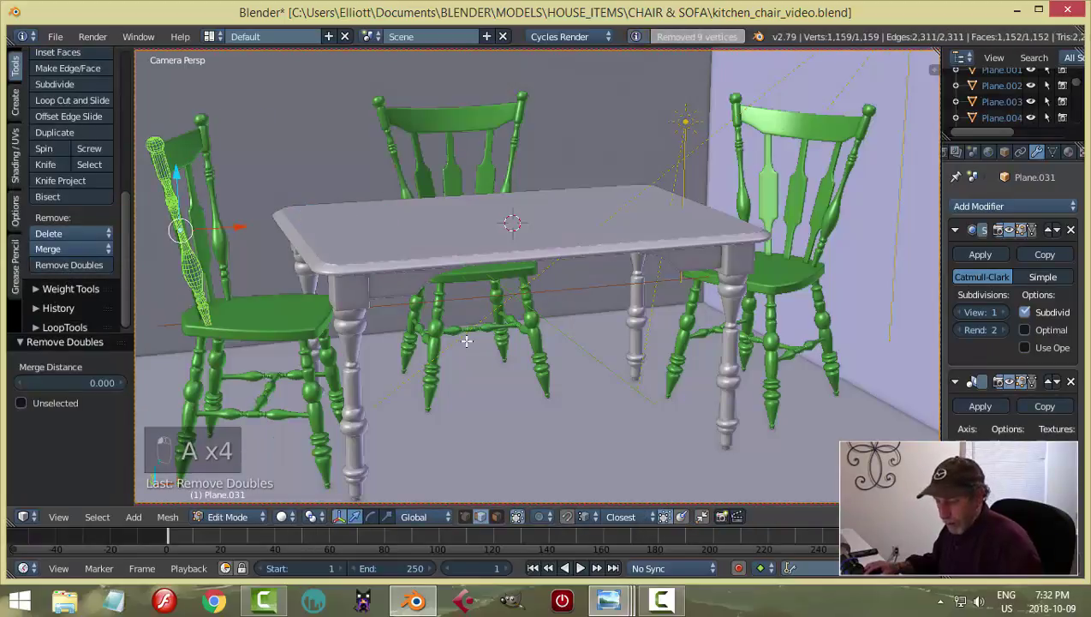
{"action": "key", "text": "a"}
{"action": "key", "text": "Tab"}
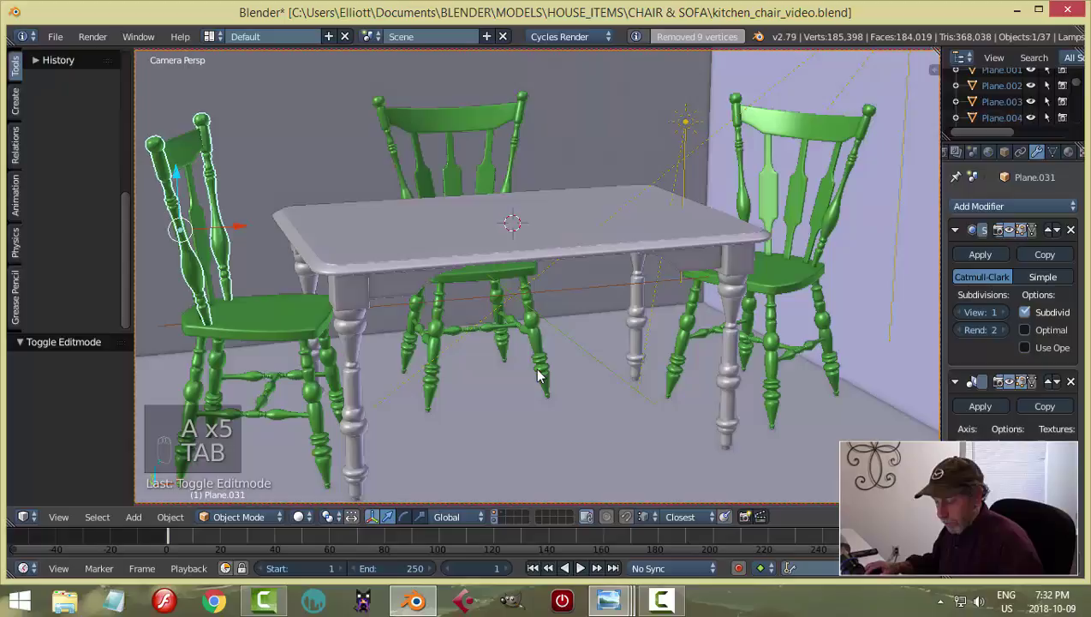
{"action": "key", "text": "a"}
{"action": "key", "text": "ctrl+s"}
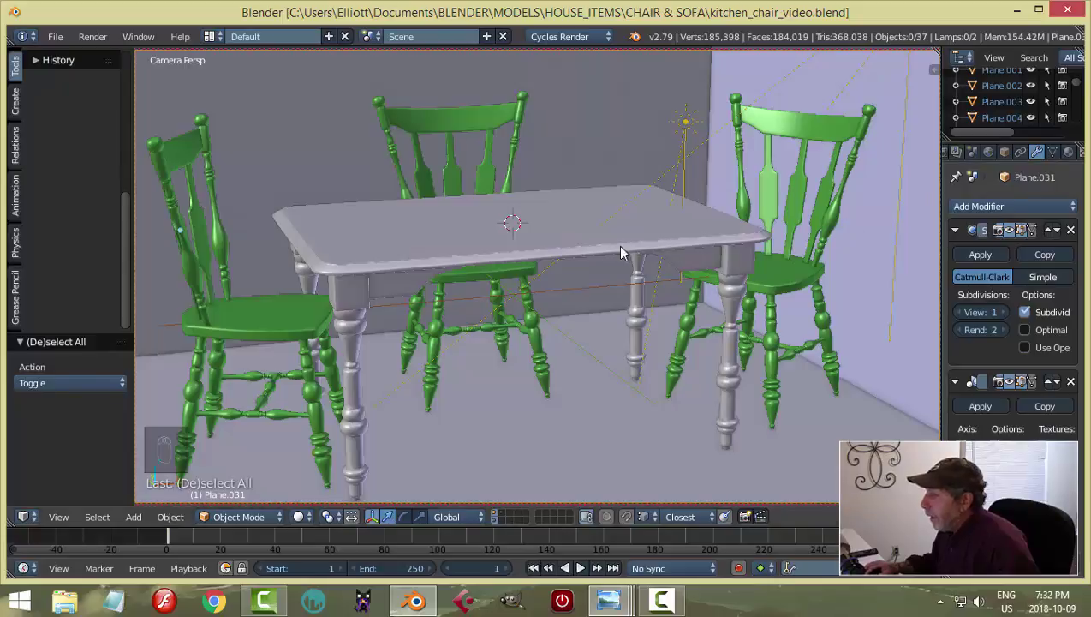
Step: Preview the camera view of the table and chairs with Cycles rendered shading
{"action": "left_click_drag", "start_coordinate": [304, 516], "coordinate": [528, 436]}
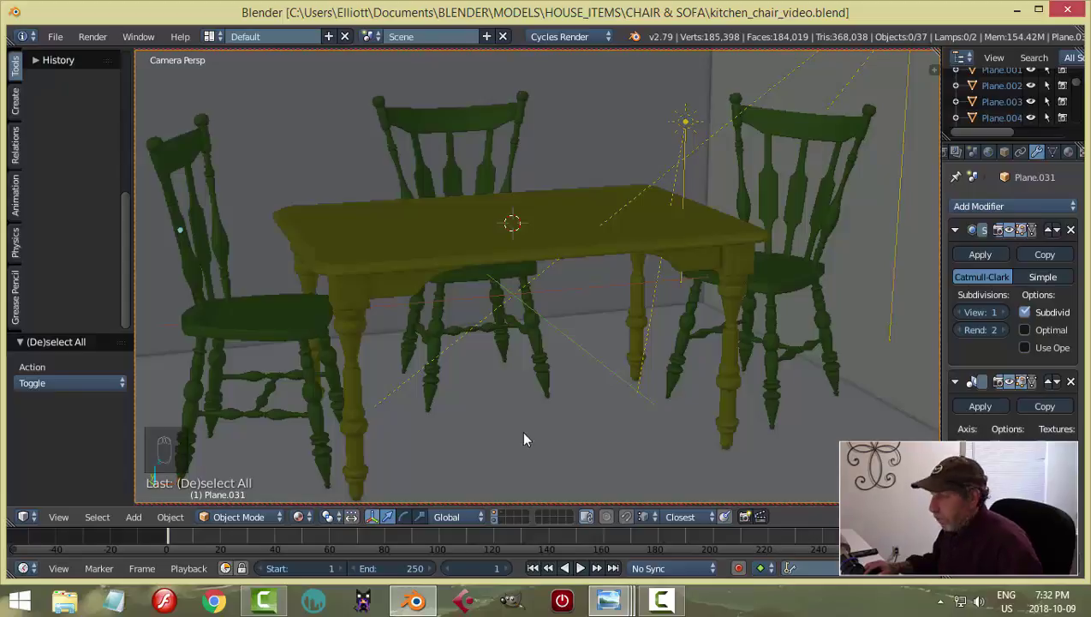
{"action": "key", "text": "shift+z"}
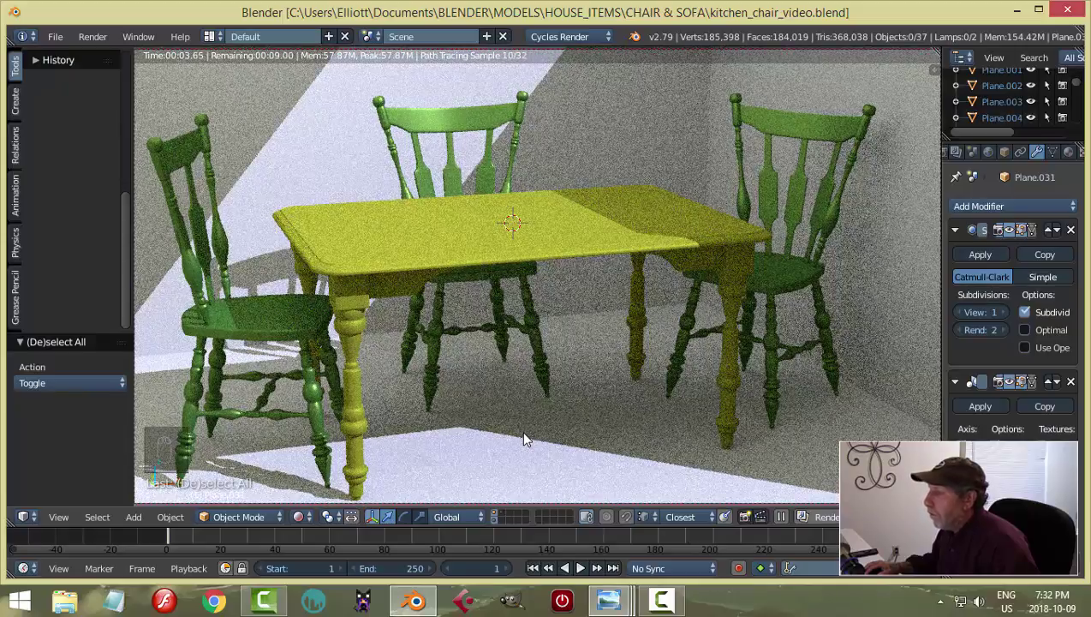
{"action": "left_click_drag", "start_coordinate": [527, 436], "coordinate": [528, 436]}
{"action": "key", "text": "shift+z"}
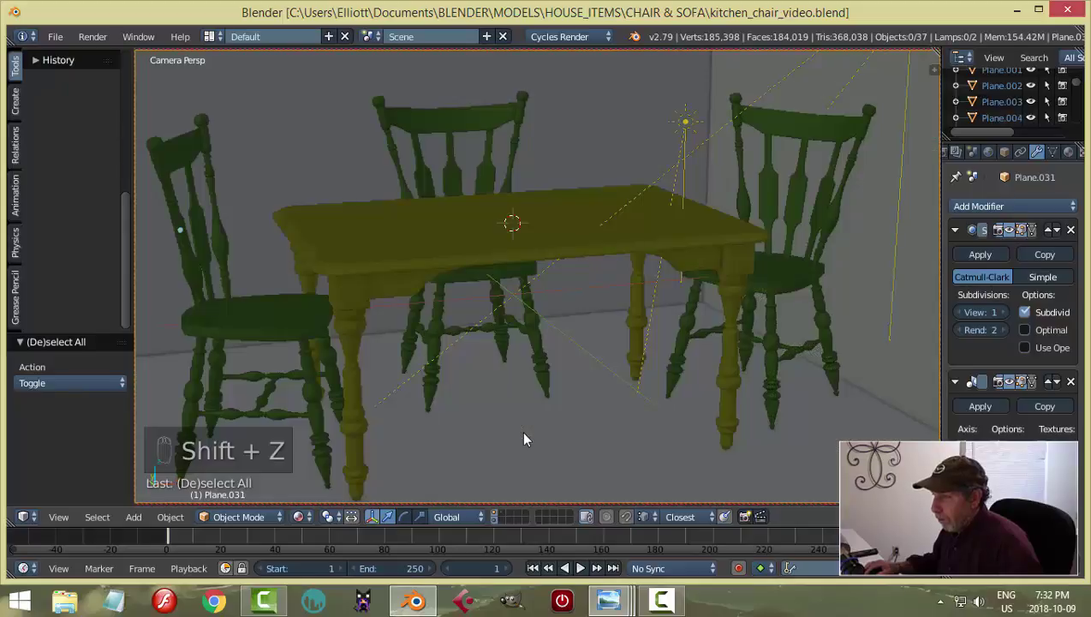
{"action": "key", "text": "shift+z"}
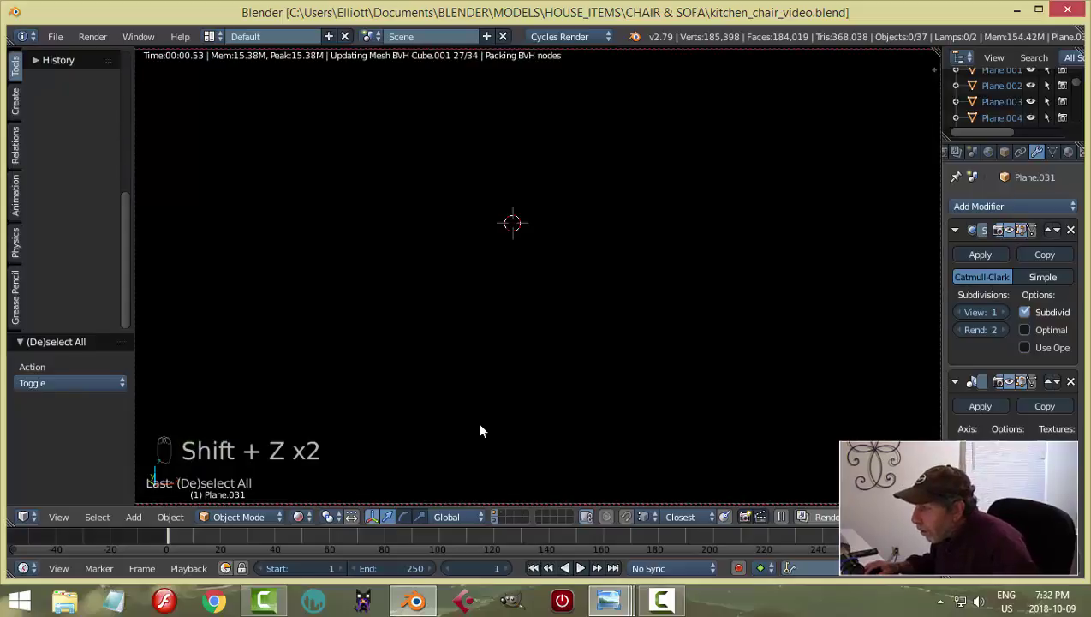
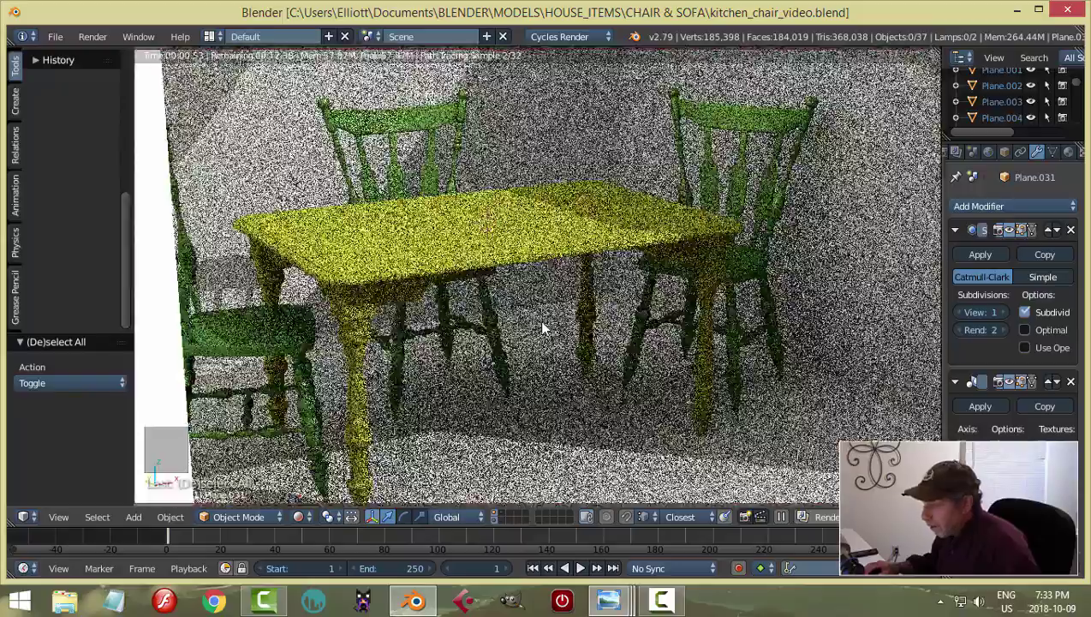
Step: Restart the Cycles preview, return to solid shading and save the file
{"action": "key", "text": "ctrl+z"}
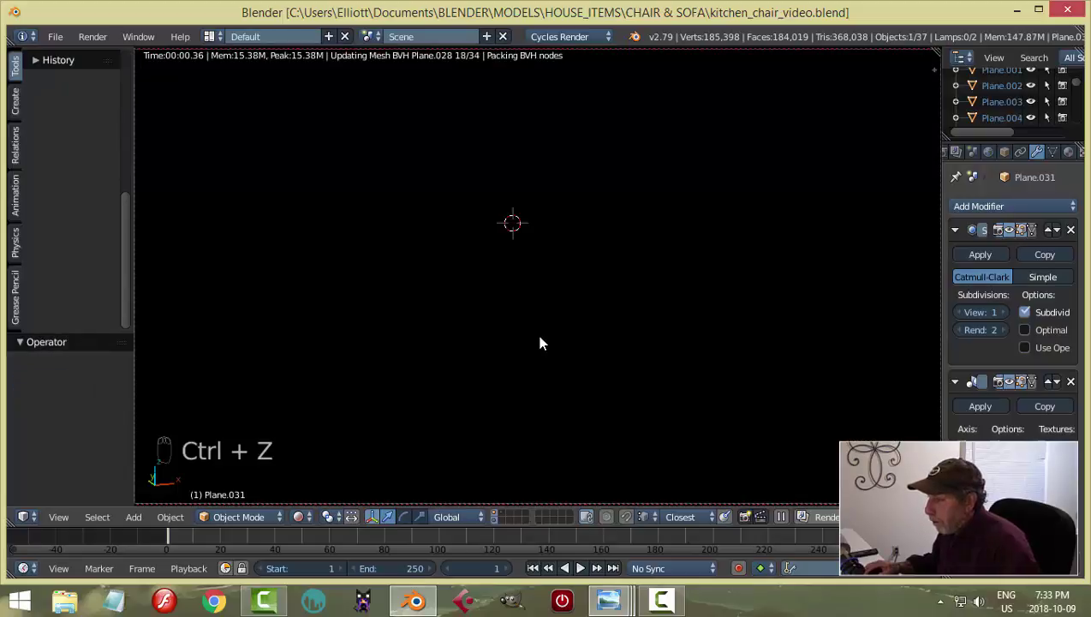
{"action": "key", "text": "shift+z"}
{"action": "key", "text": "a"}
{"action": "key", "text": "ctrl+s"}
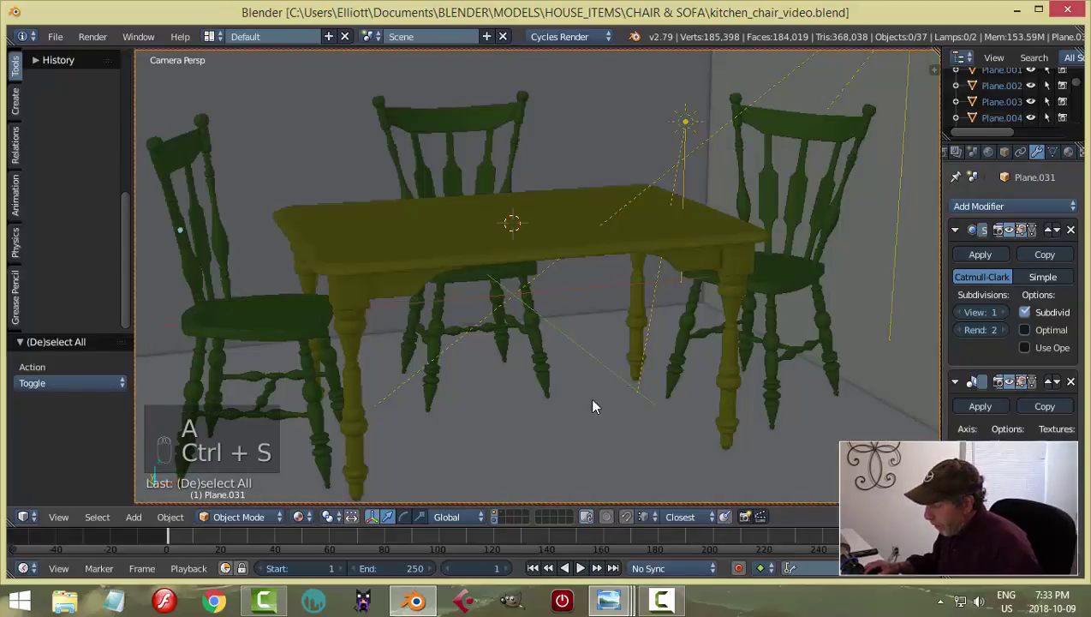